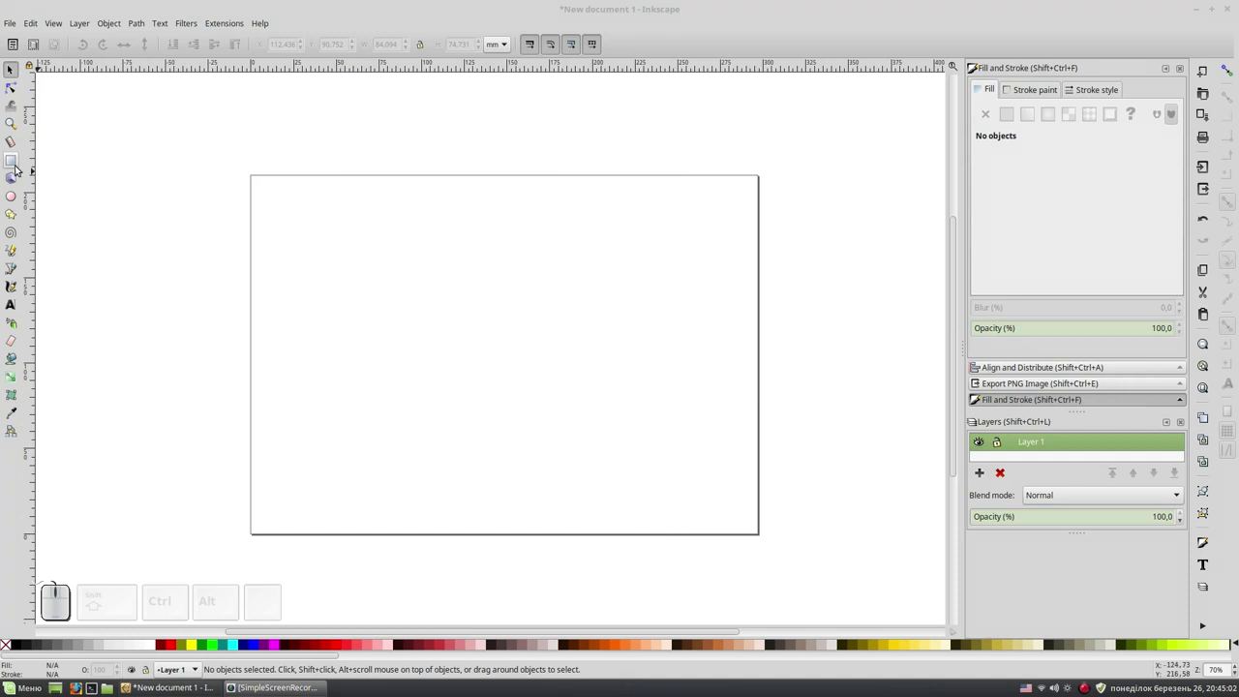
Draw a rectangle on the page and fill it with 20% grey.
click(18, 164)
click(17, 172)
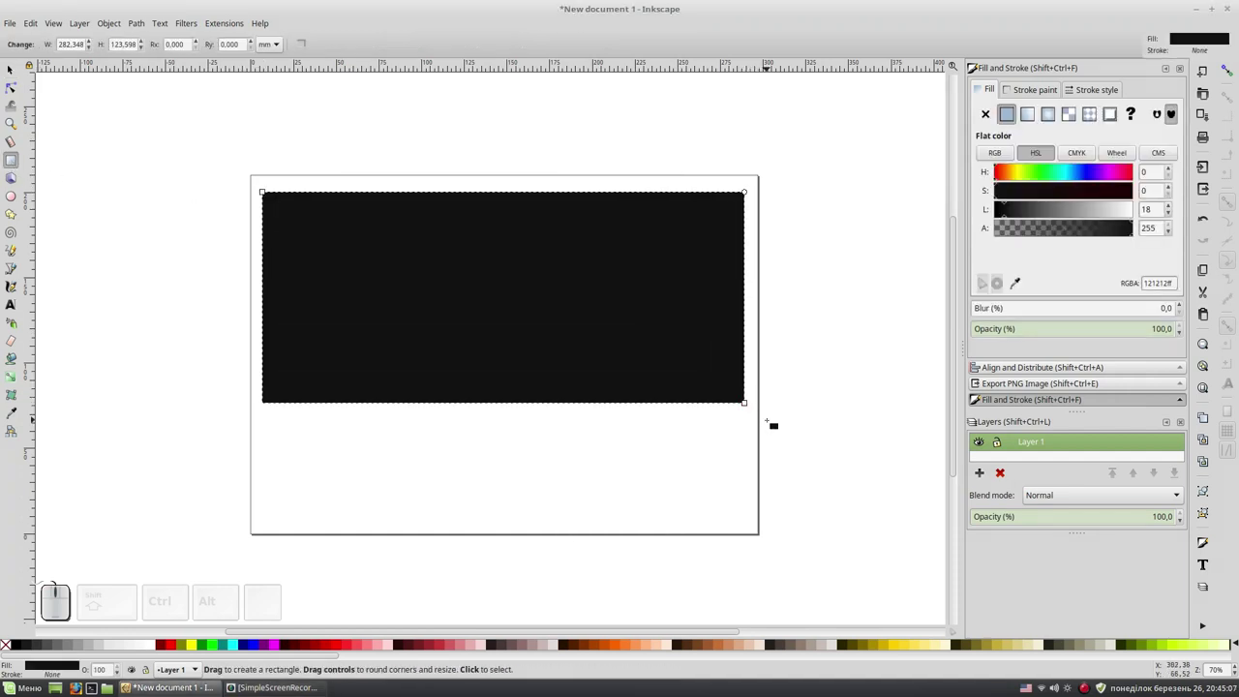
key(F1)
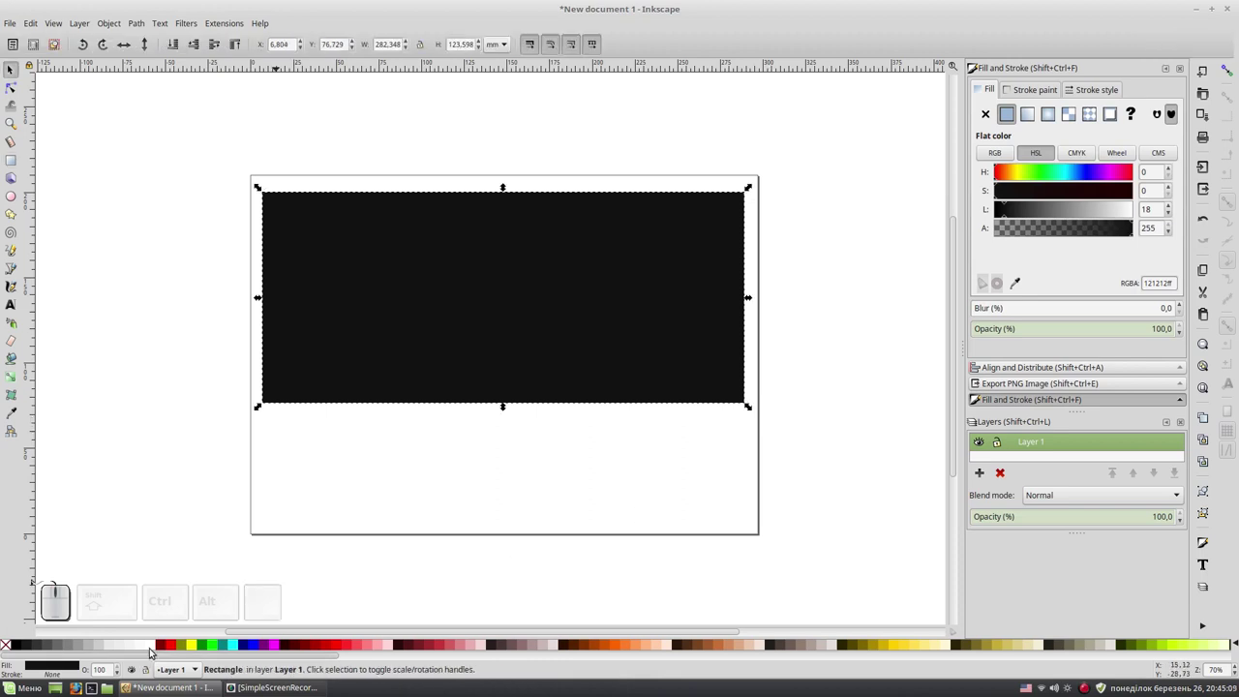
click(112, 649)
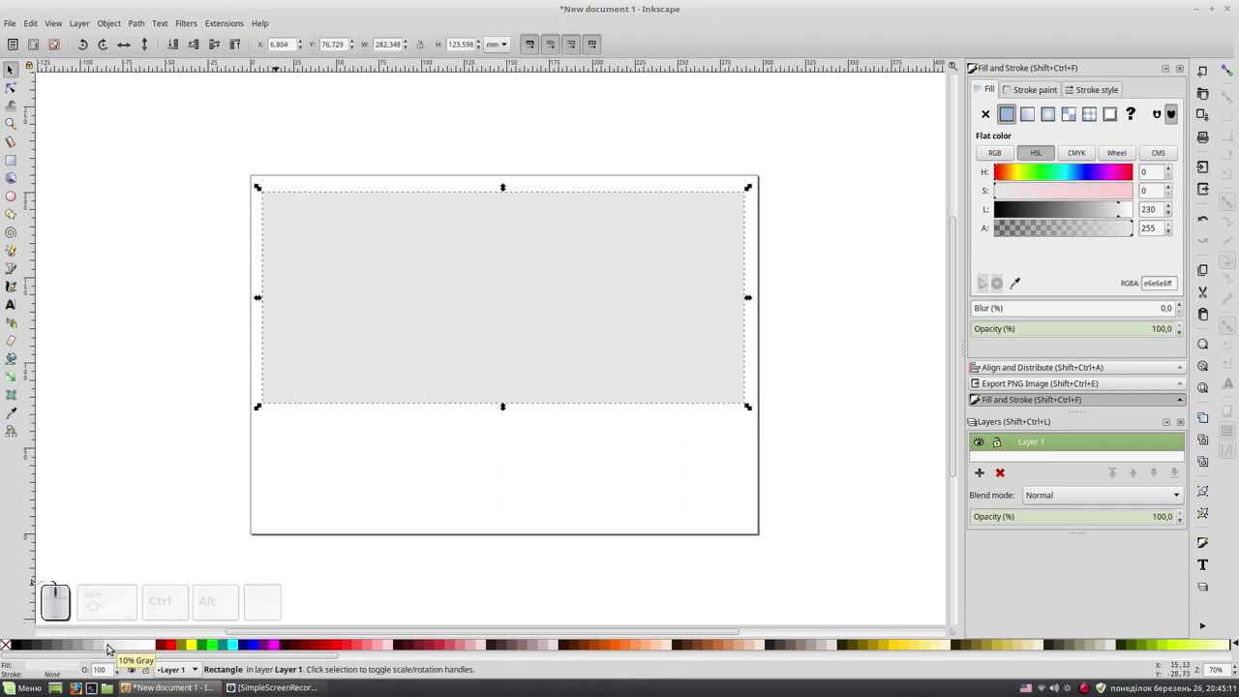
click(100, 644)
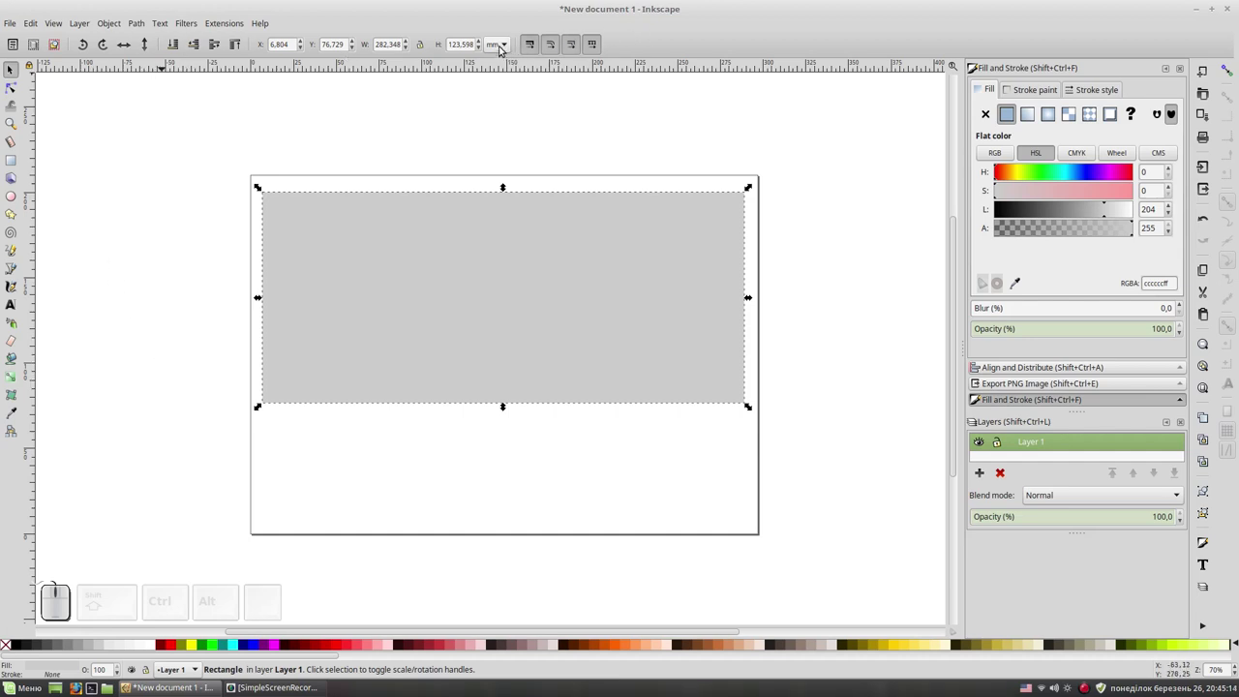
Set the rectangle's units to px and its size to W 1280, H 720.
click(508, 49)
click(501, 21)
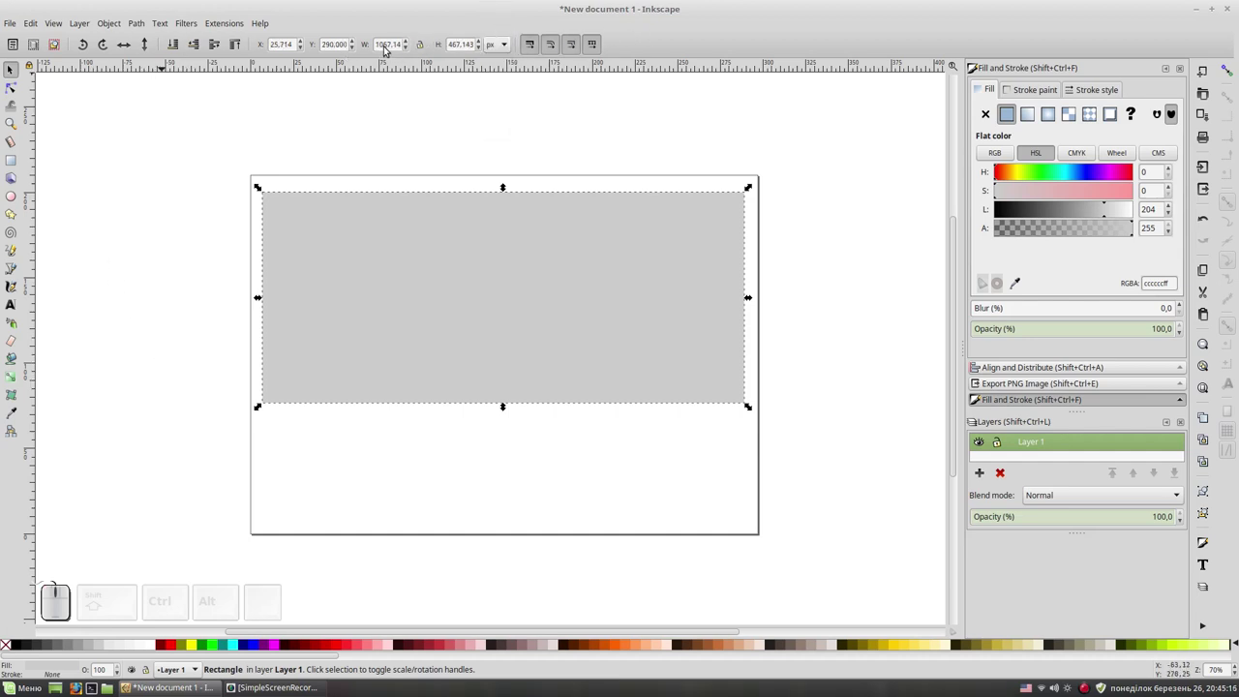
click(385, 43)
key(ctrl+a)
key(ctrl+1)
key(2)
key(8)
key(0)
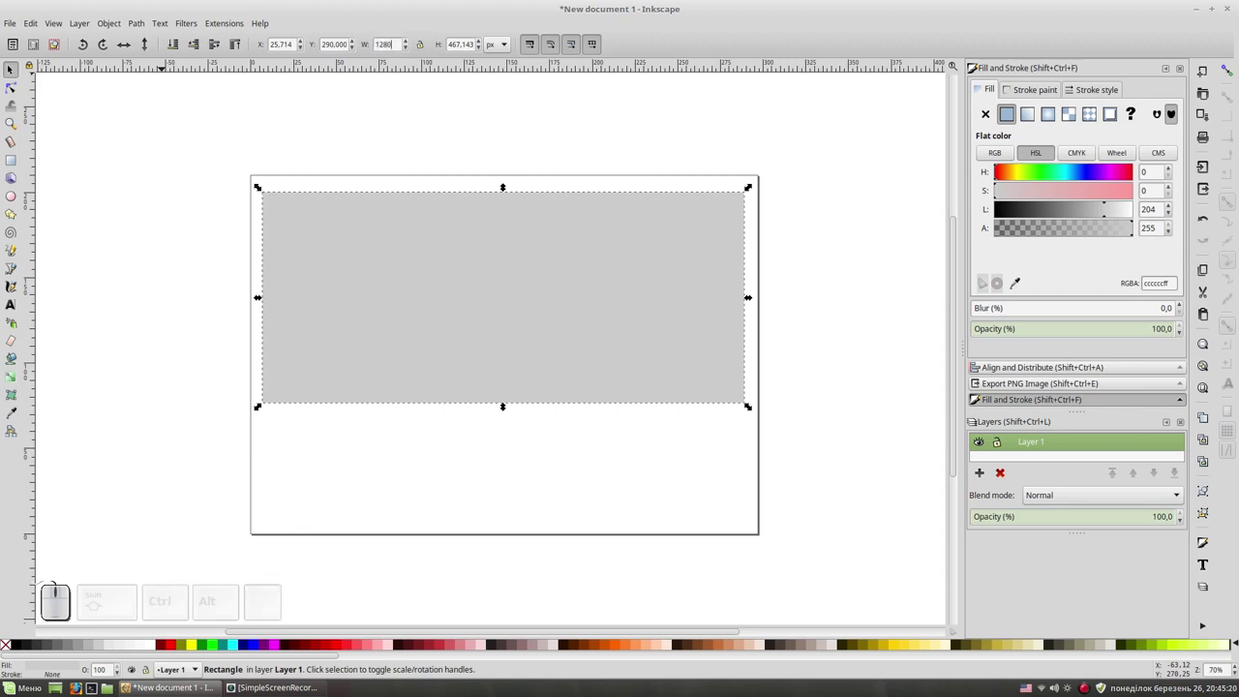
key(Tab)
key(7)
key(2)
key(0)
key(Return)
Move and shrink the rectangle to fit inside the page, then deselect it.
drag(557, 208, 573, 323)
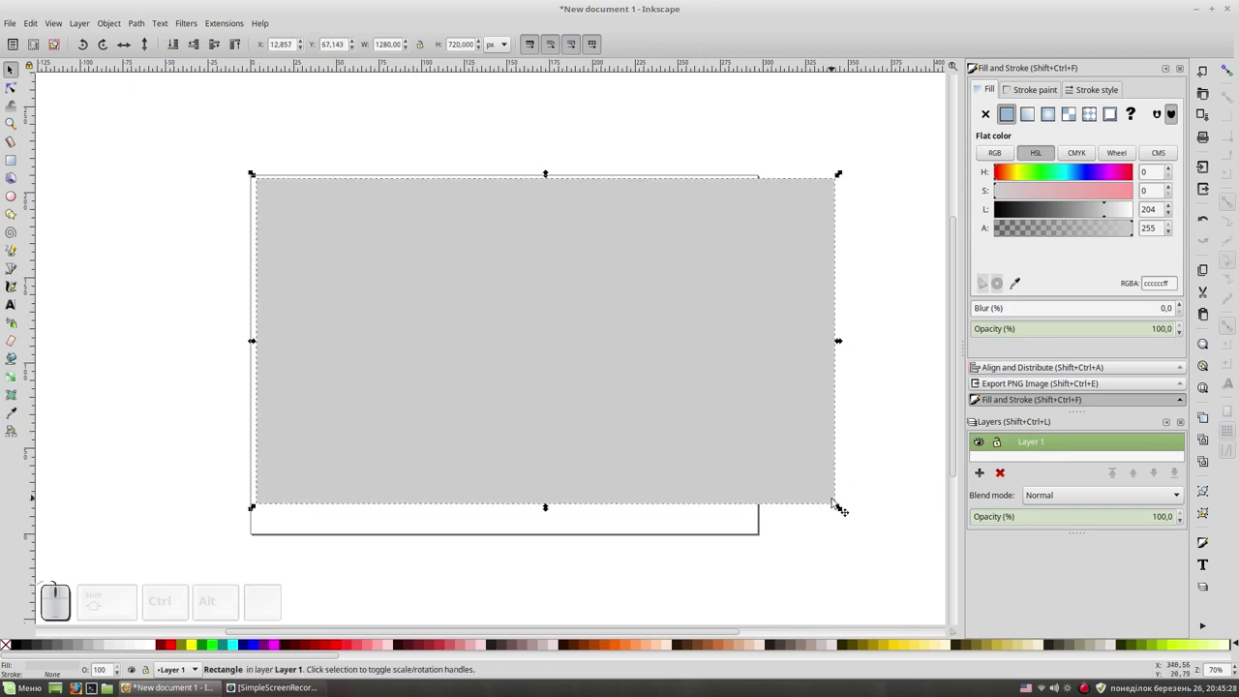
drag(839, 504, 775, 458)
click(632, 318)
click(816, 362)
click(999, 444)
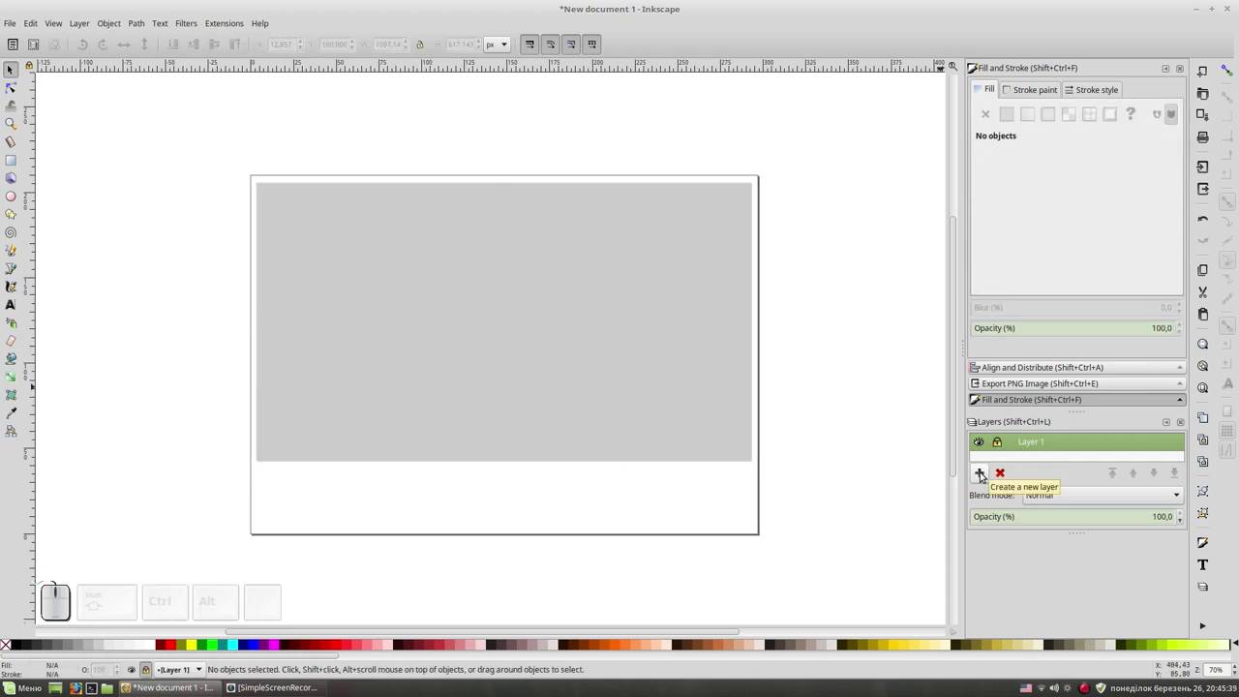
Add Layer 2 above the background, zoom in and choose the tan swatch #D38D5F.
click(984, 475)
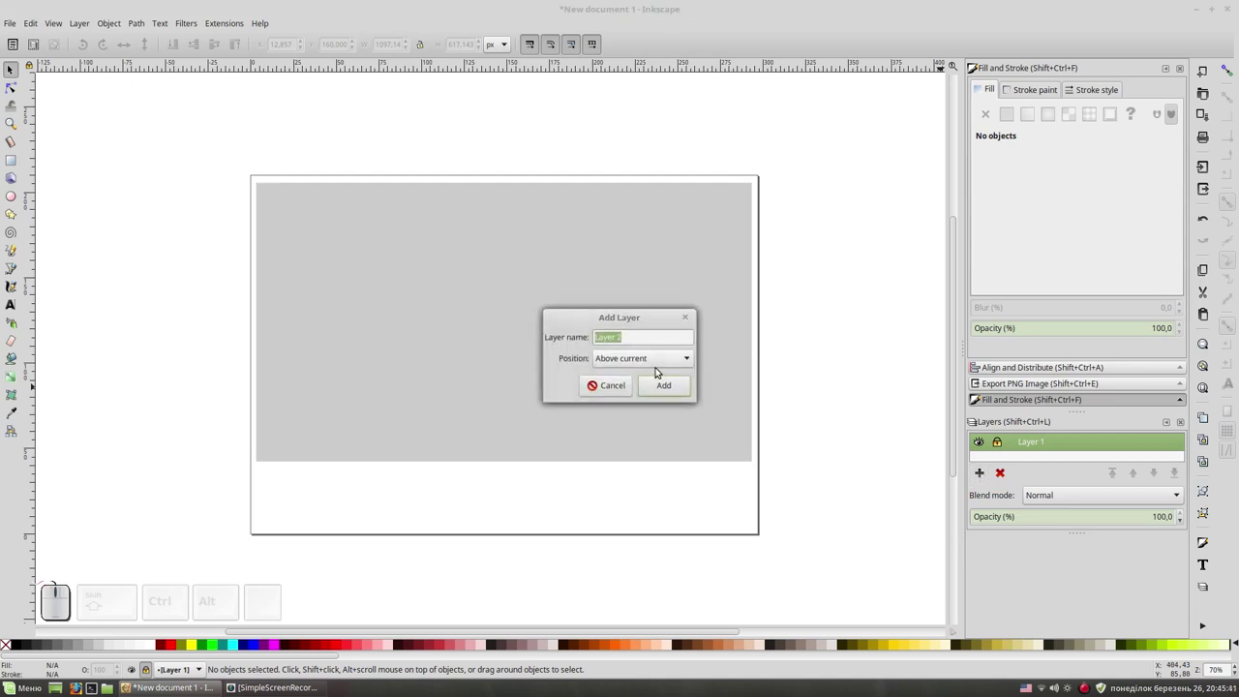
click(667, 383)
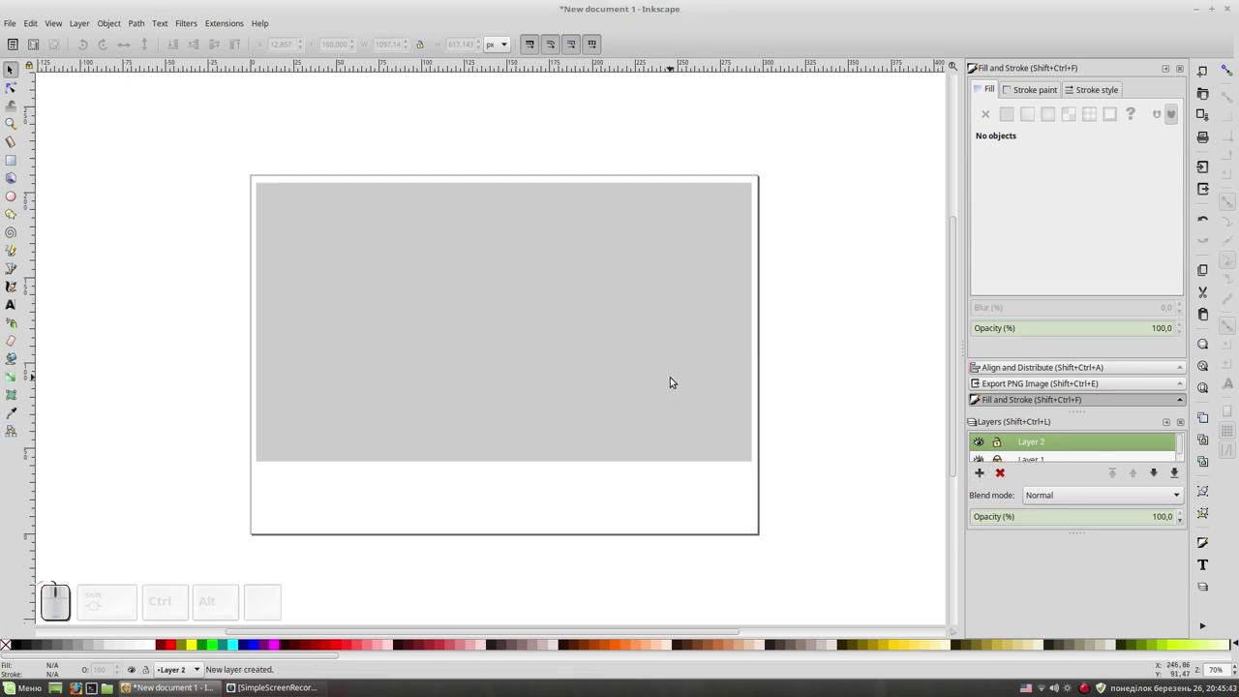
key(KP_Add)
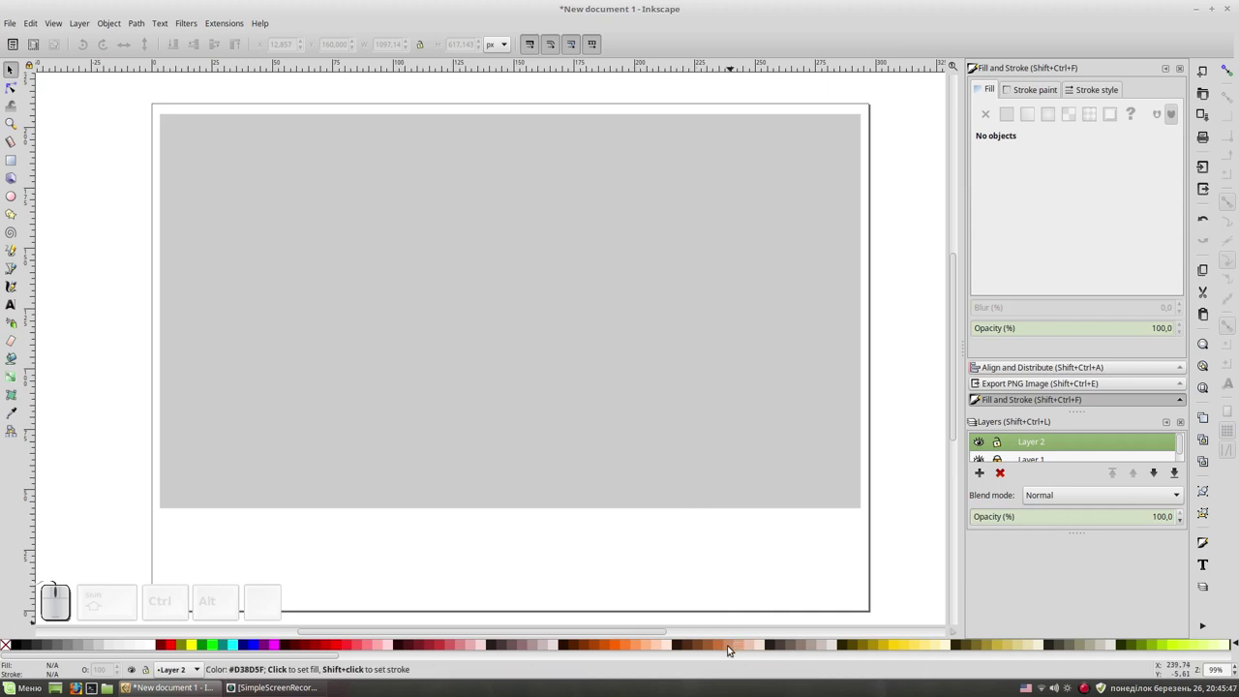
click(730, 643)
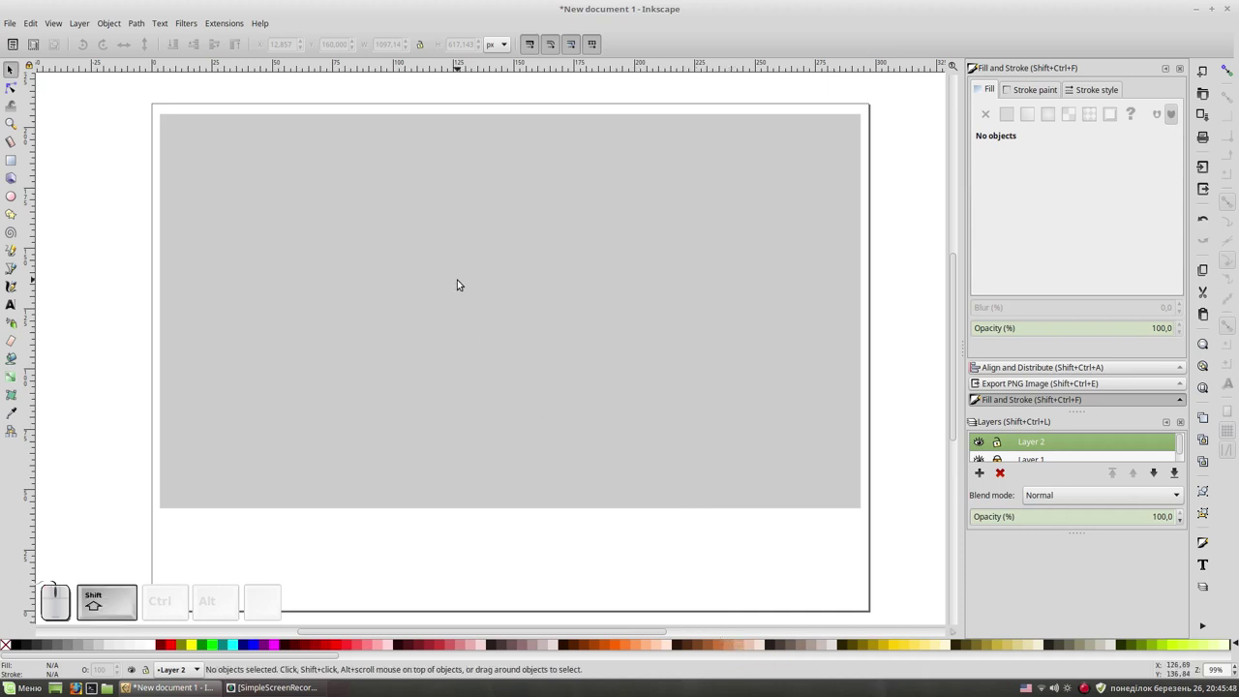
Trace the plank's irregular top edge and right end with the Bezier tool.
key(shift+F6)
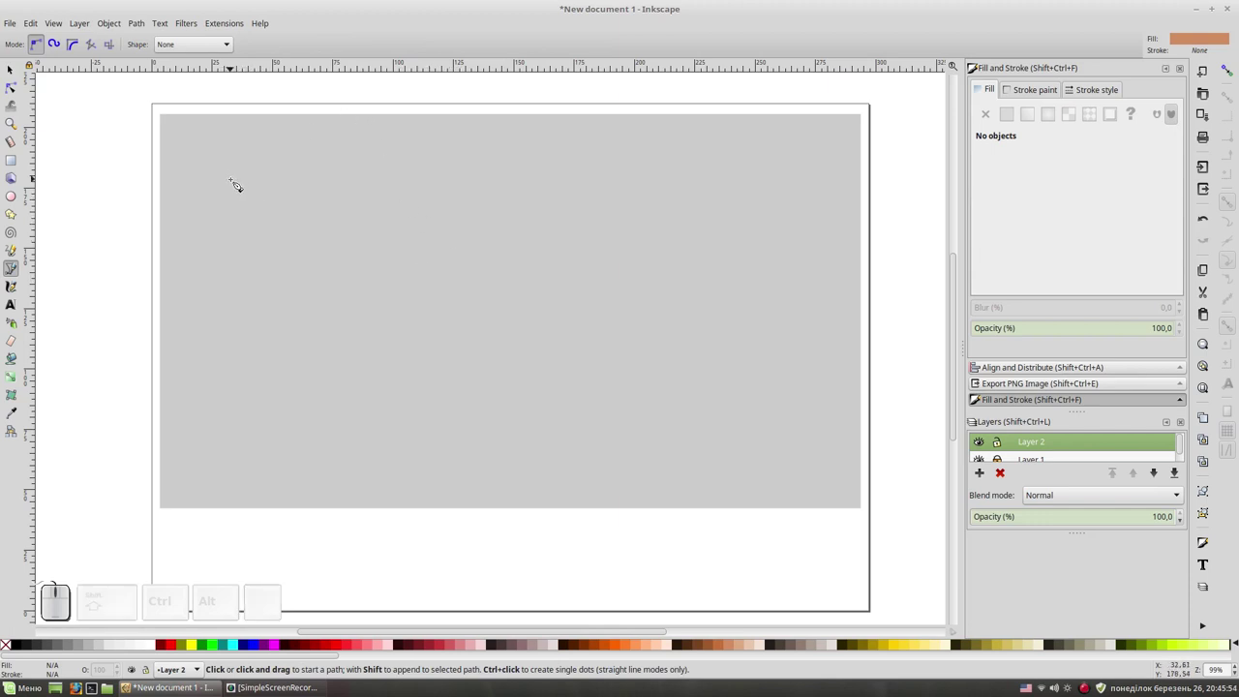
click(238, 183)
click(343, 174)
click(346, 178)
drag(452, 181, 450, 168)
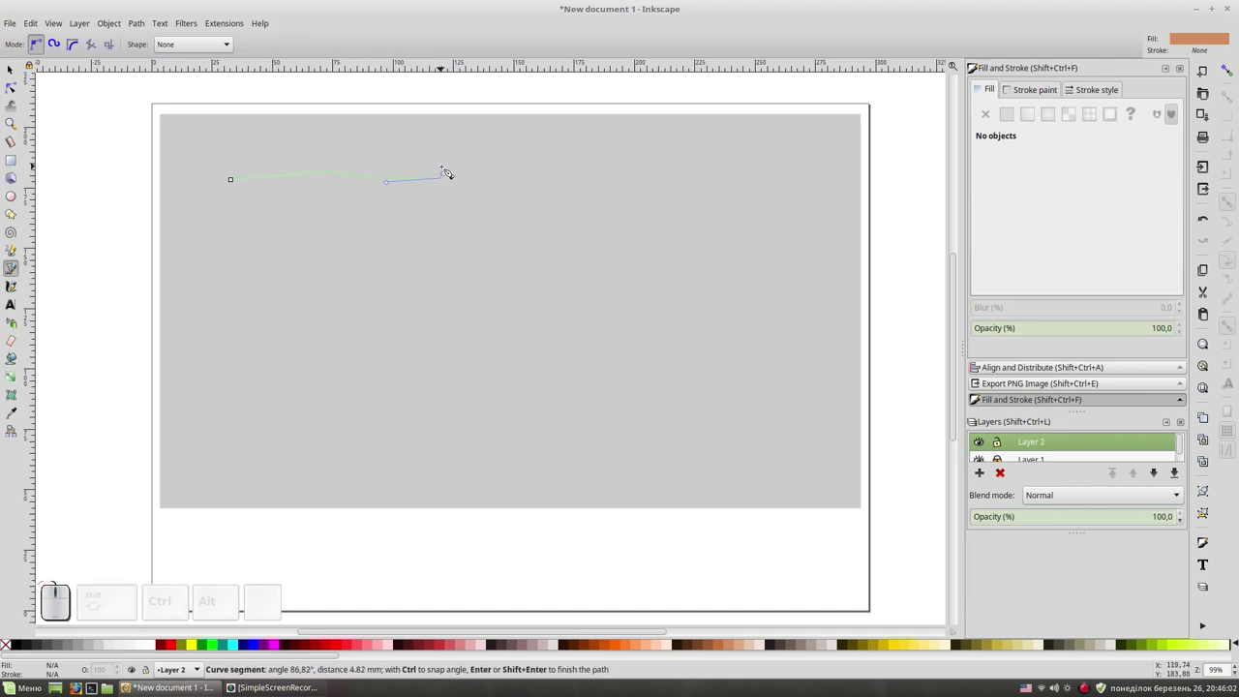
click(451, 171)
click(512, 172)
click(515, 178)
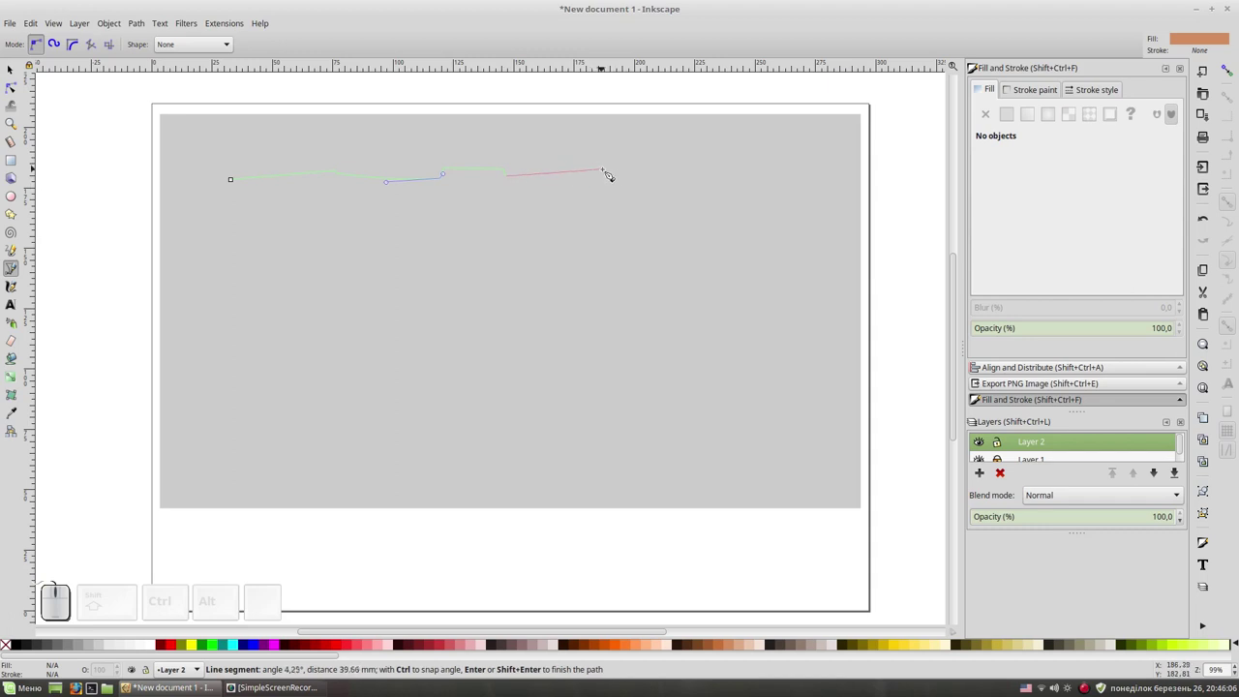
drag(639, 171, 676, 177)
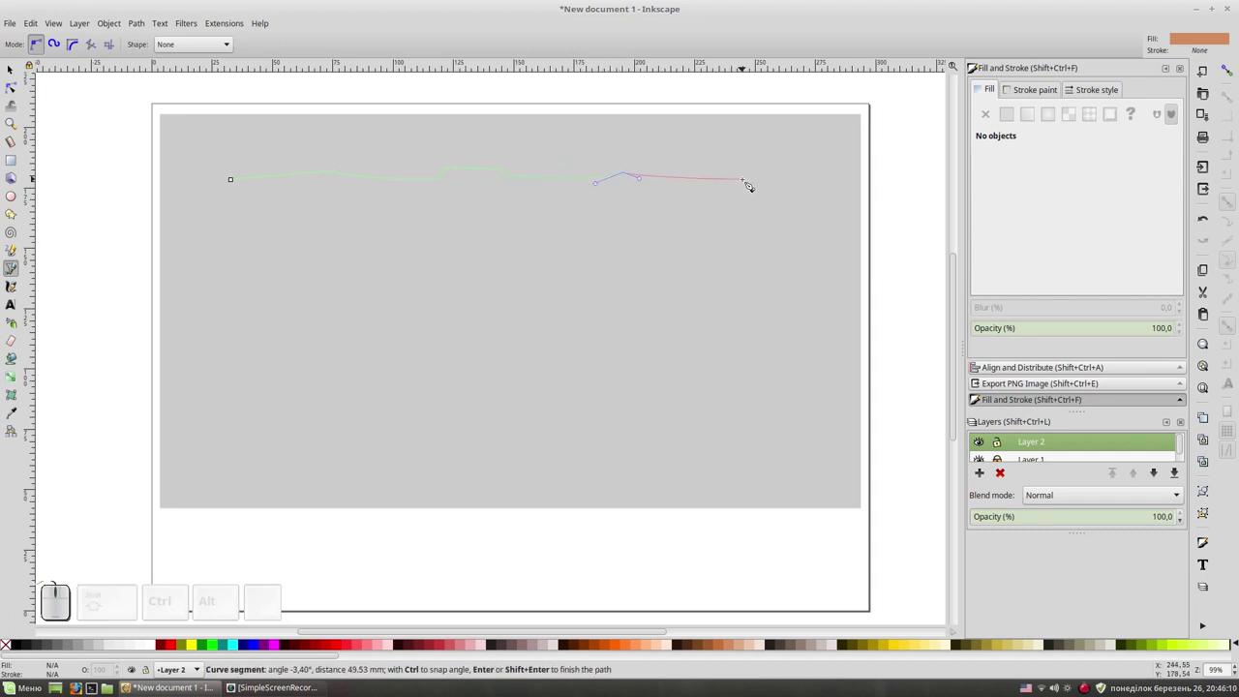
click(754, 180)
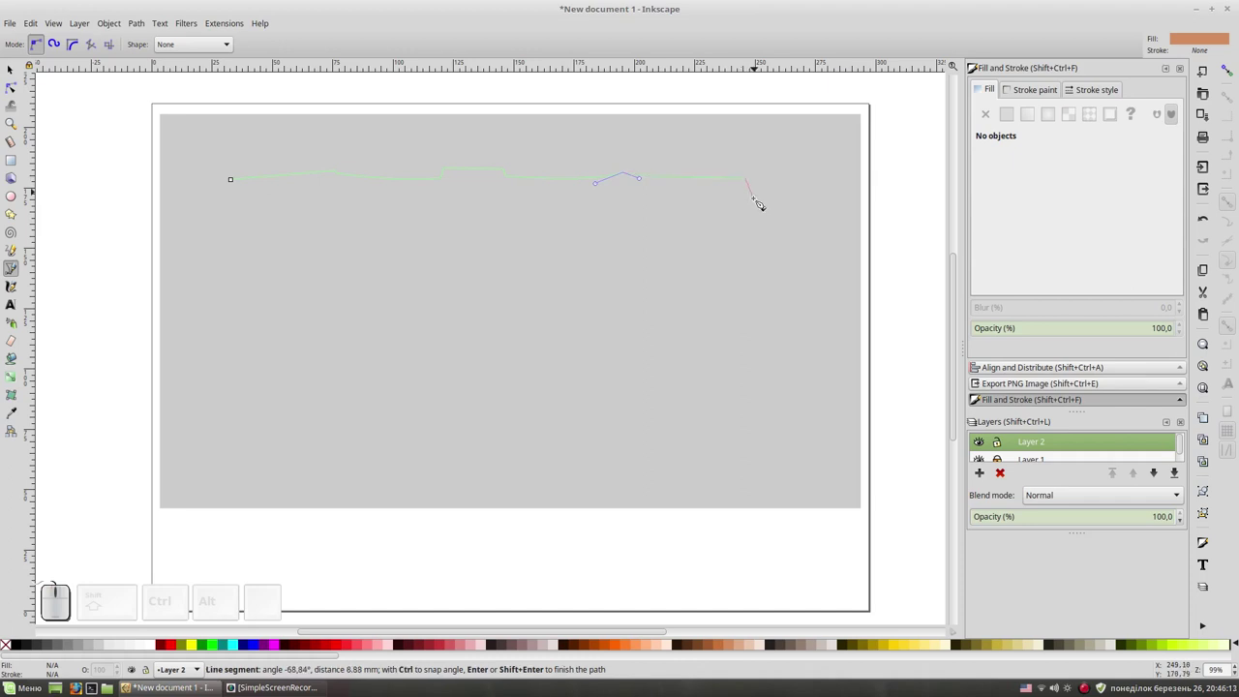
click(760, 189)
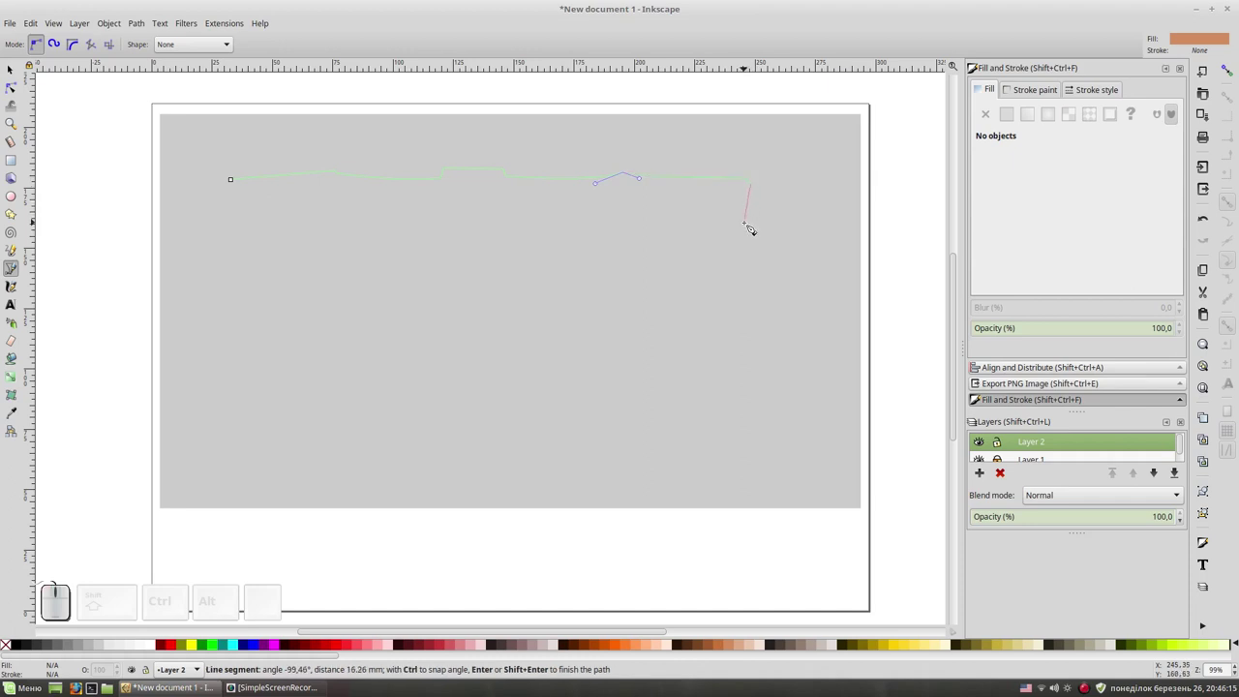
drag(748, 251, 744, 254)
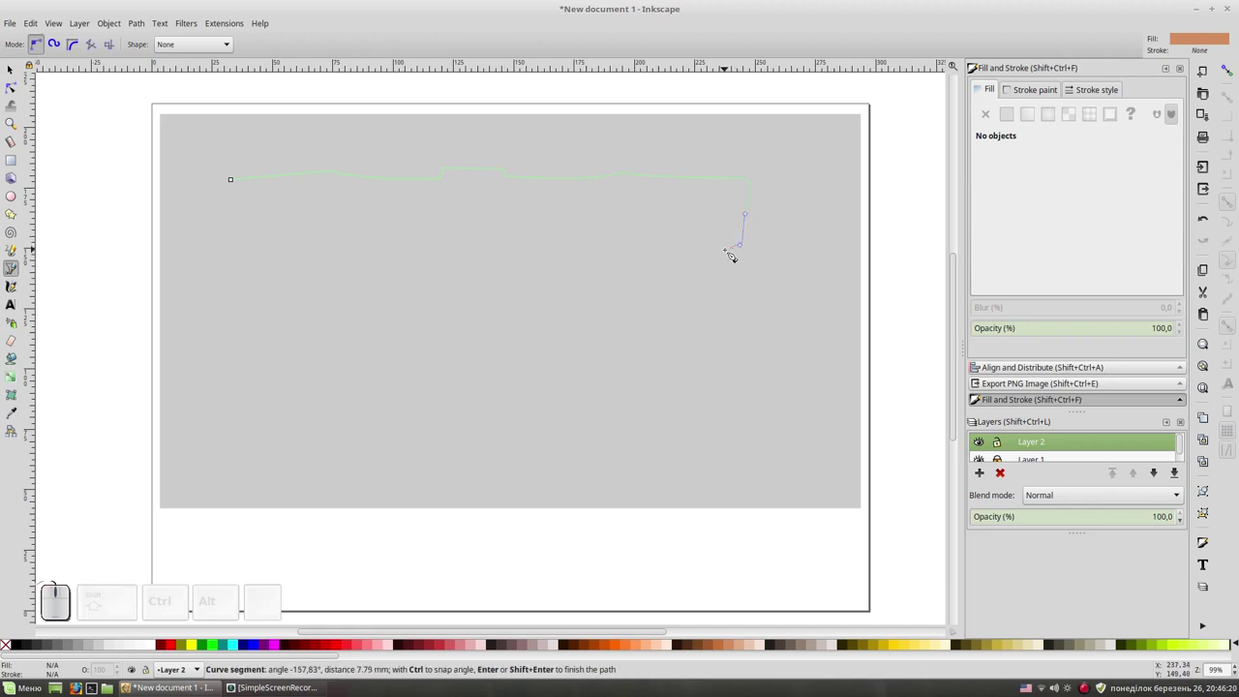
Trace the curved bottom edge and split left end, closing the tan plank shape.
click(730, 252)
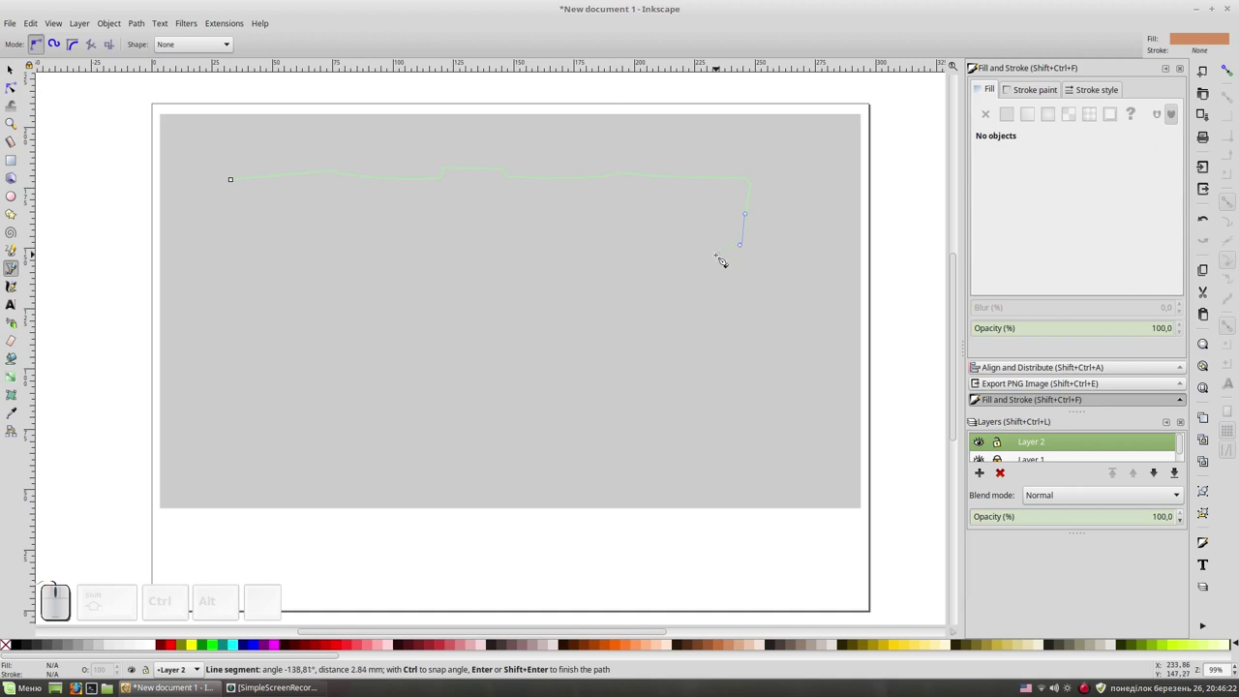
click(723, 258)
drag(557, 257, 402, 224)
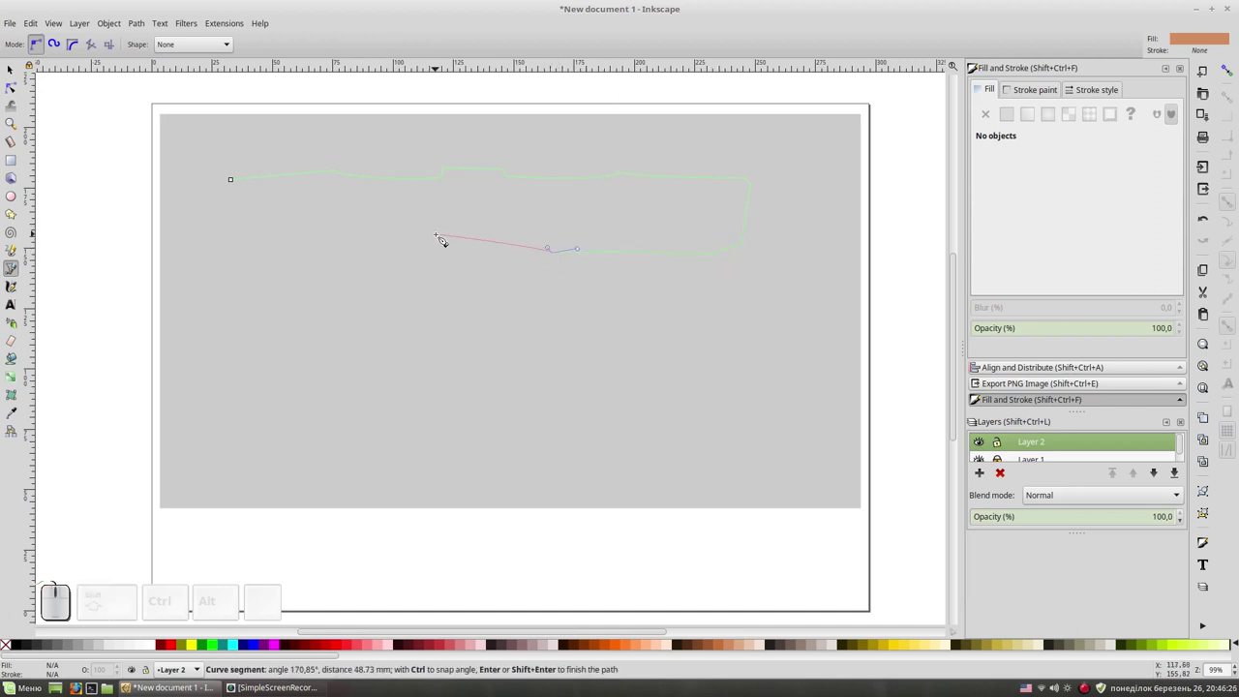
drag(412, 254, 412, 251)
click(413, 255)
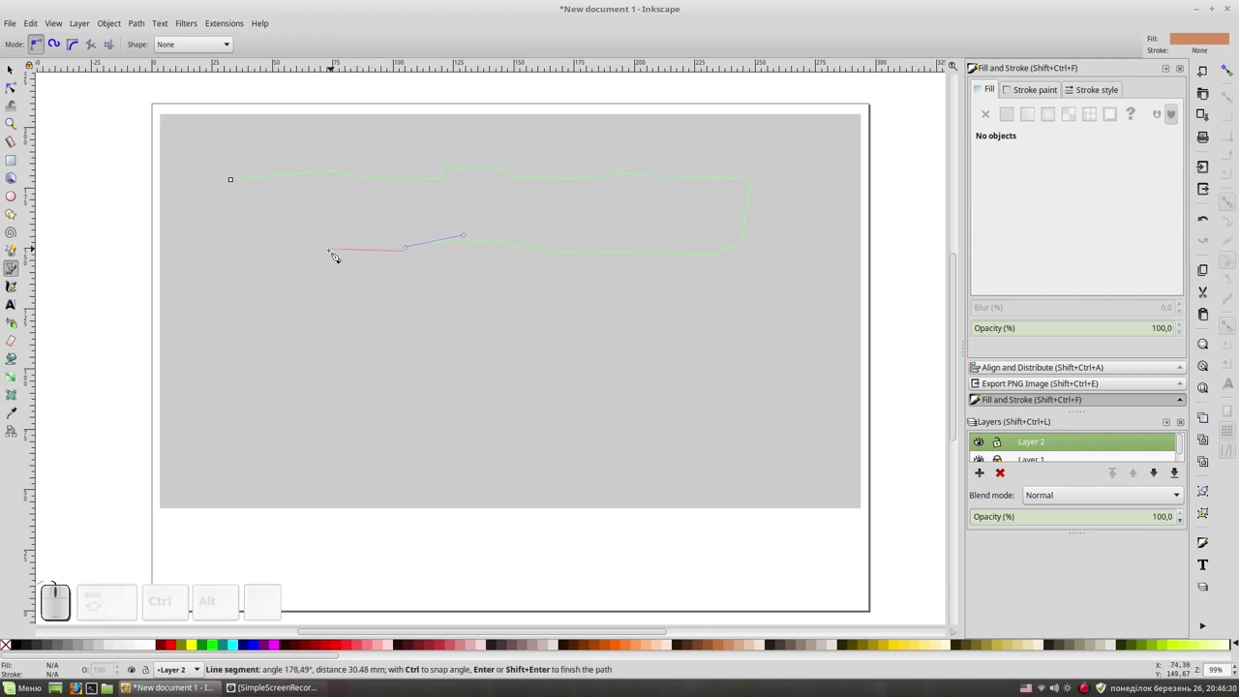
click(329, 255)
click(329, 245)
click(240, 248)
click(235, 213)
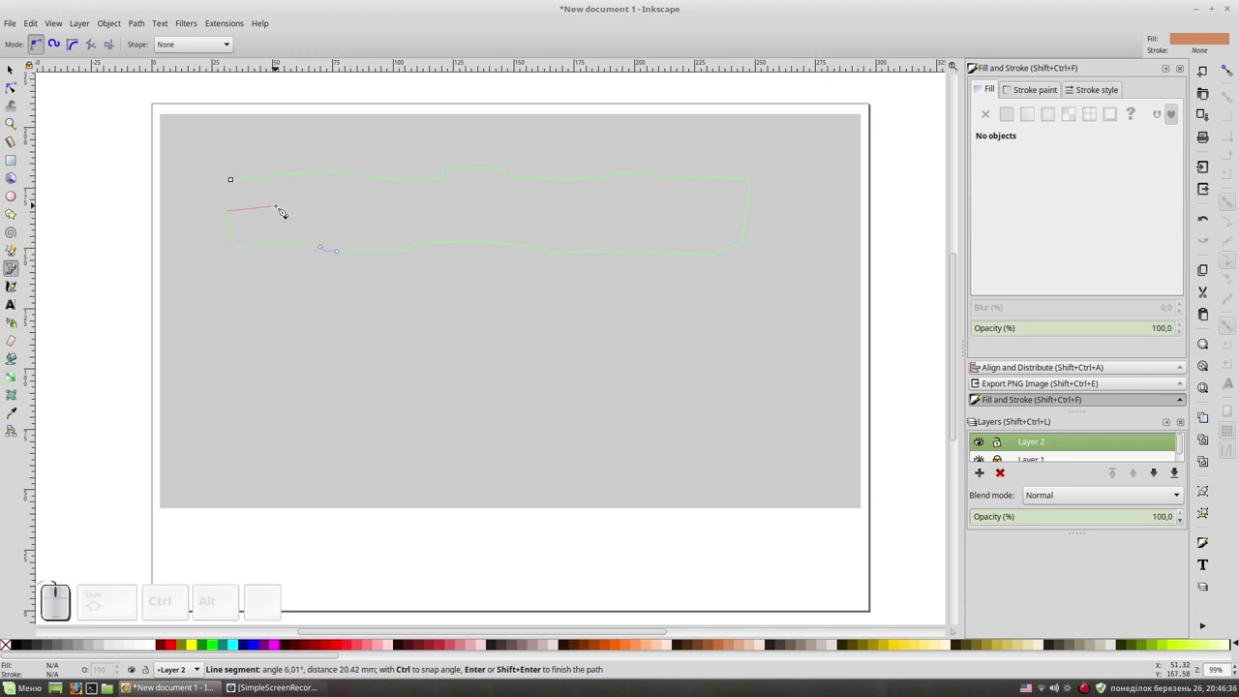
click(285, 208)
click(236, 208)
click(237, 181)
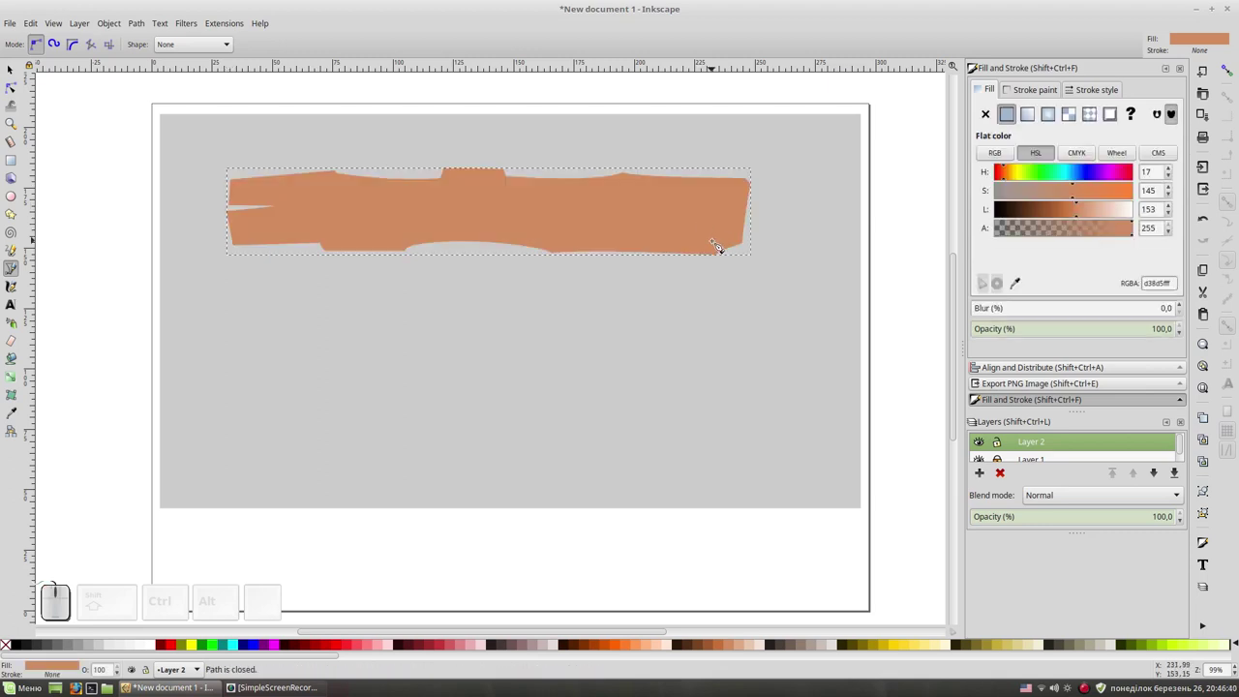
Draw a thin closed splinter shape over the plank's right end.
key(F1)
key(shift+F6)
click(765, 192)
click(726, 193)
click(762, 197)
click(755, 234)
click(735, 239)
click(760, 237)
click(763, 192)
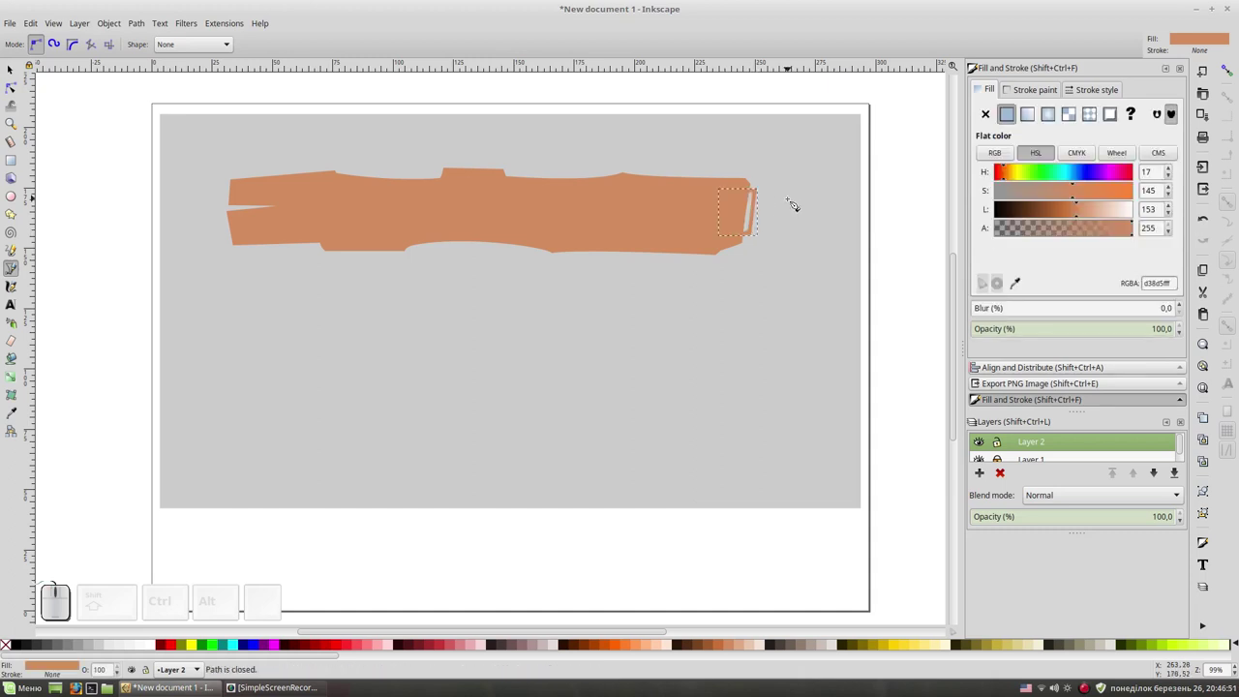
Cut the splinter out of the plank with Path Difference, deselect and zoom in.
key(F1)
click(634, 203)
key(ctrl+KP_Subtract)
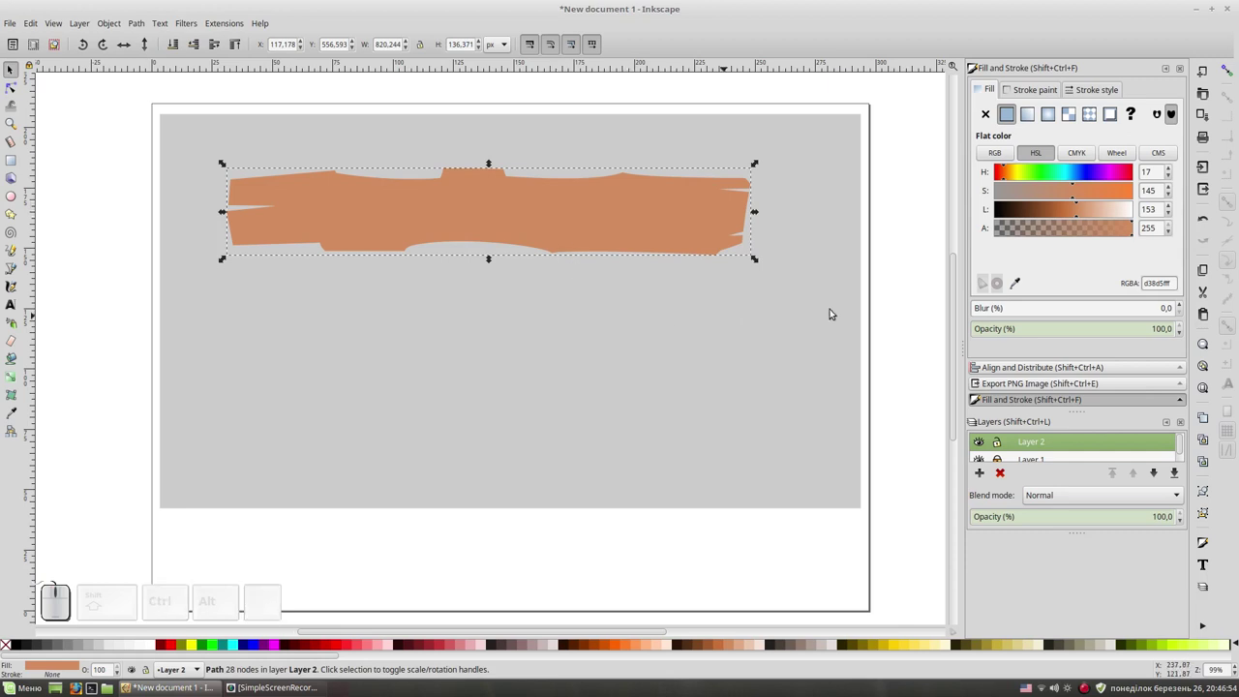
click(882, 281)
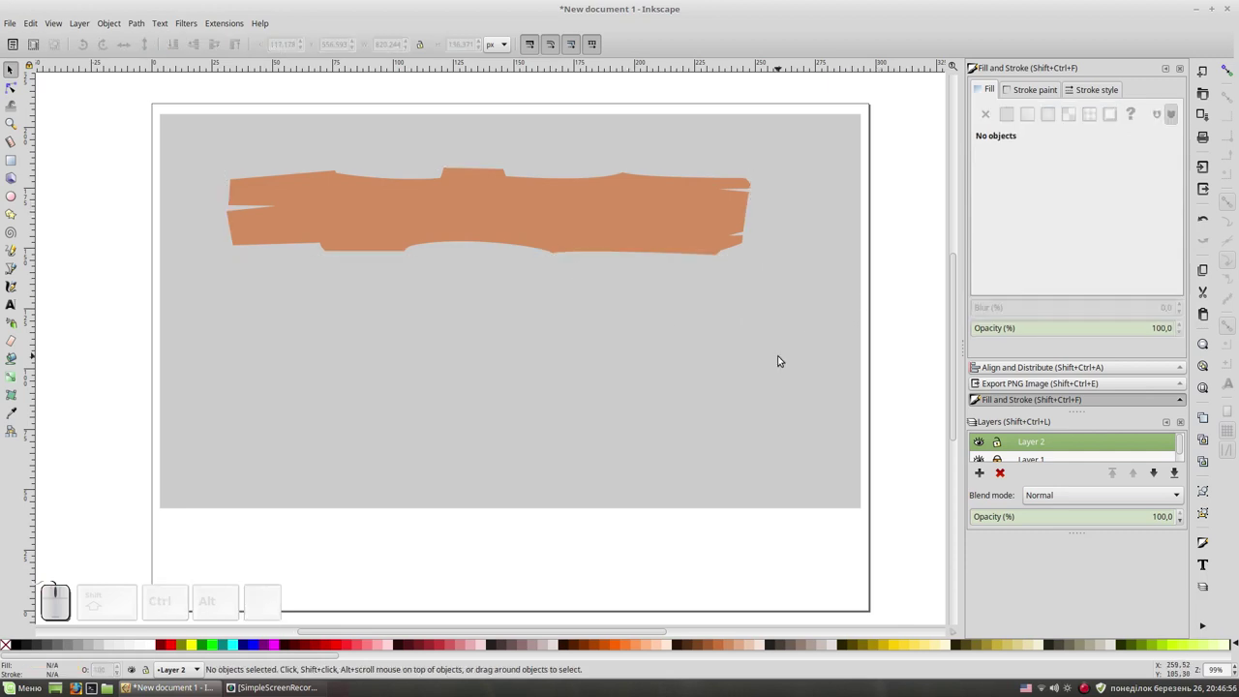
key(KP_Add)
key(space)
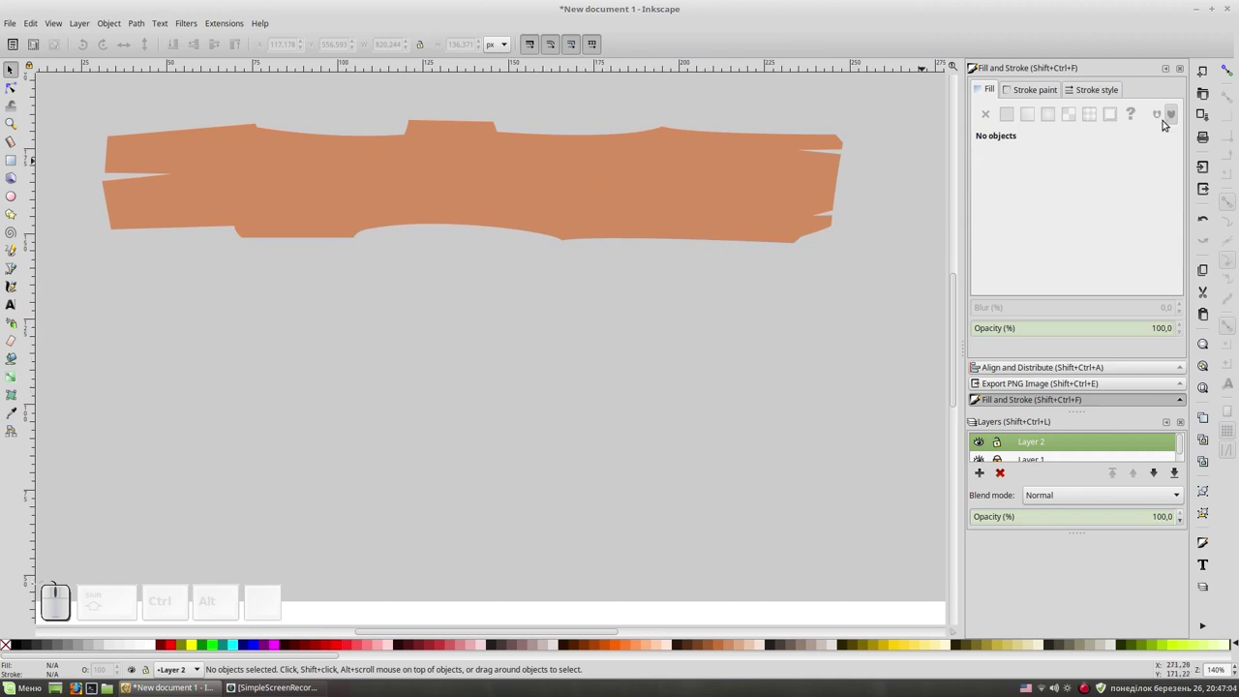
Turn on snapping, choose a darker brown and zoom in on the plank's right end.
click(1230, 63)
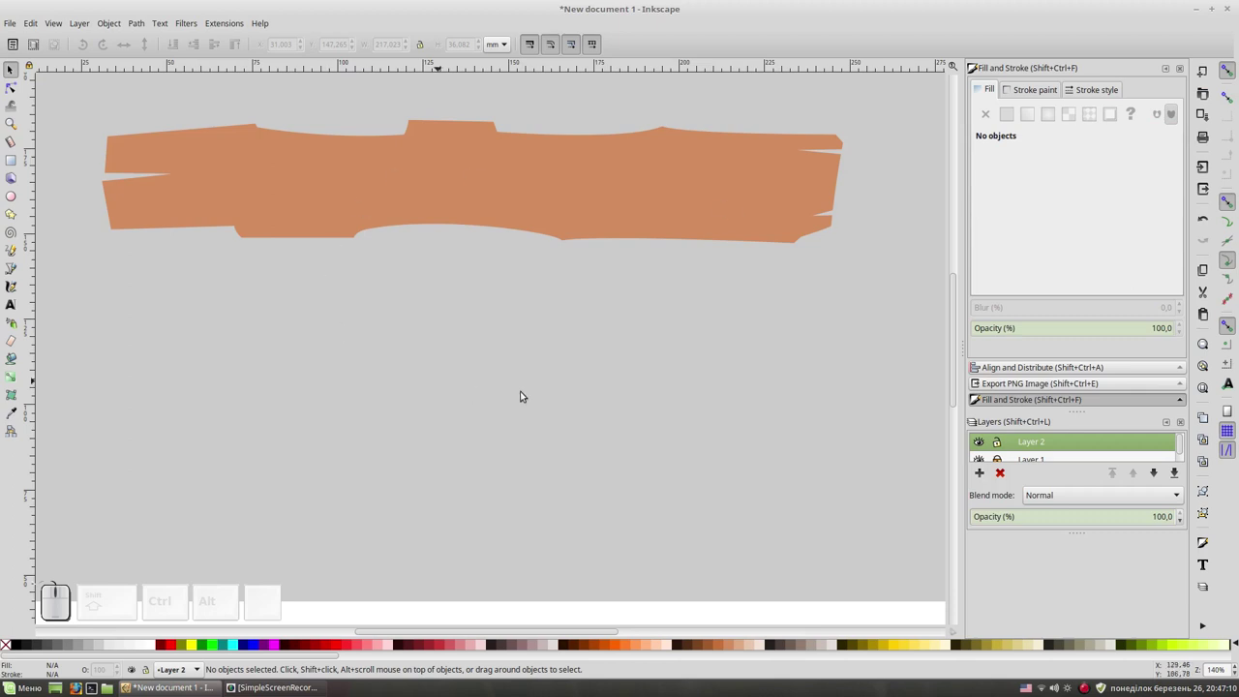
key(shift+F6)
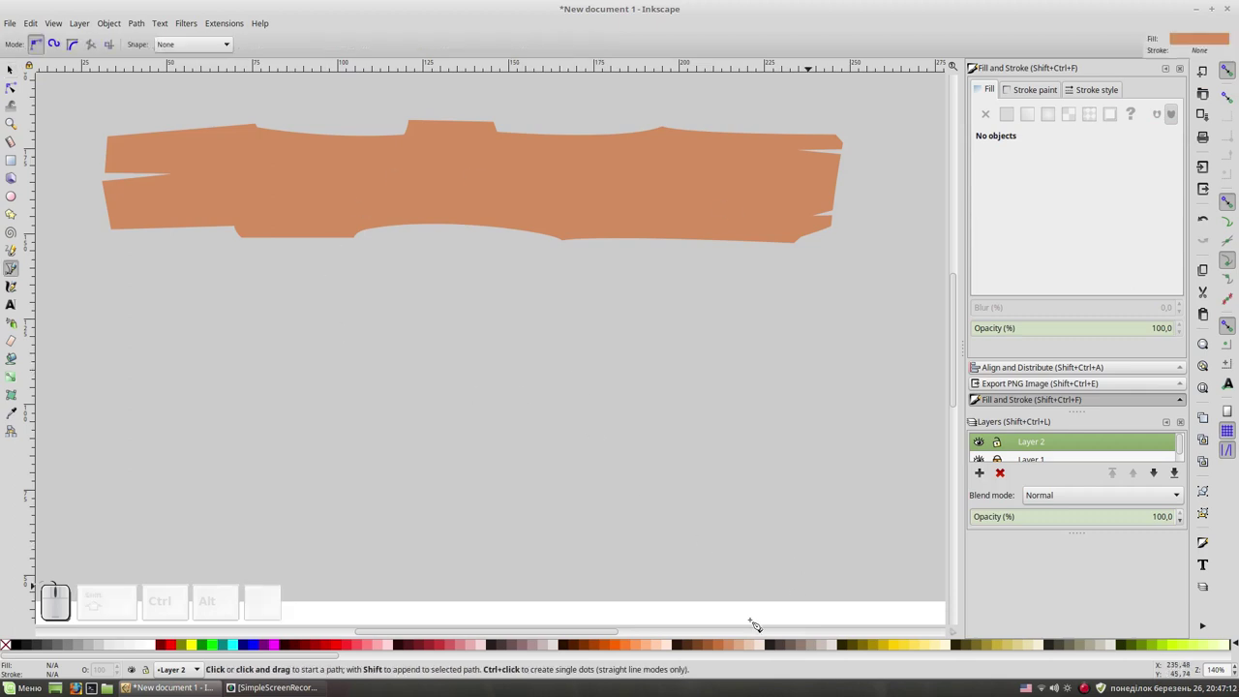
click(720, 645)
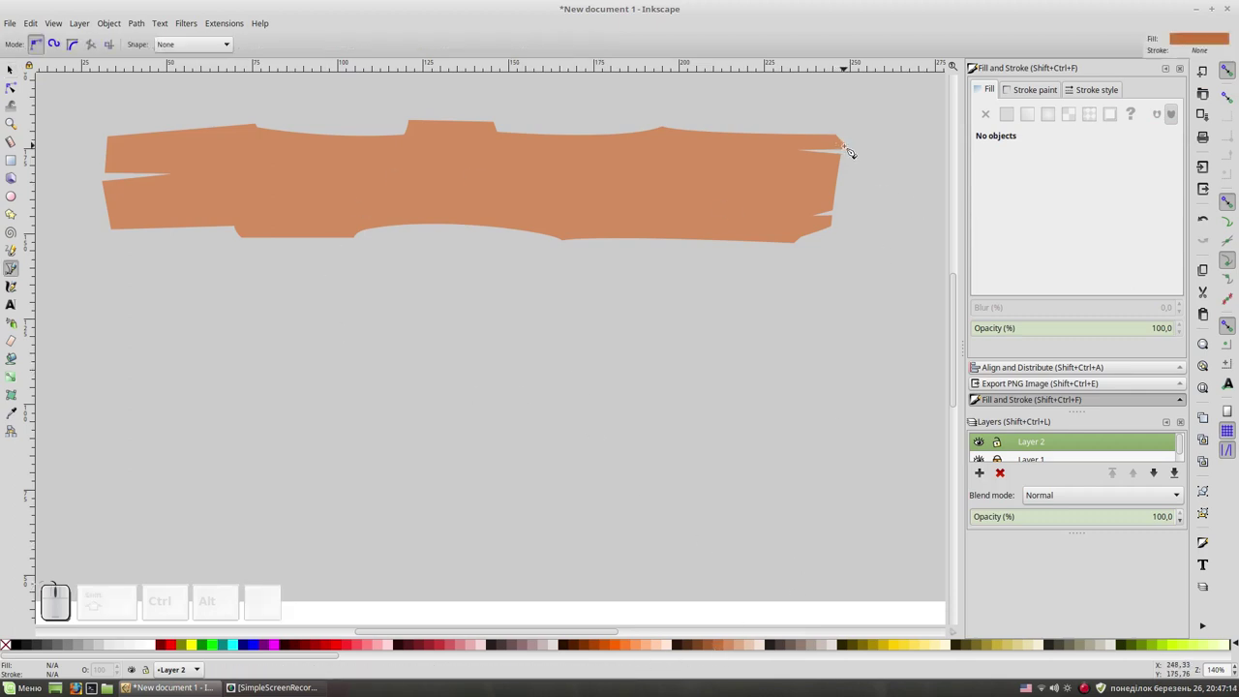
key(KP_Add)
key(space)
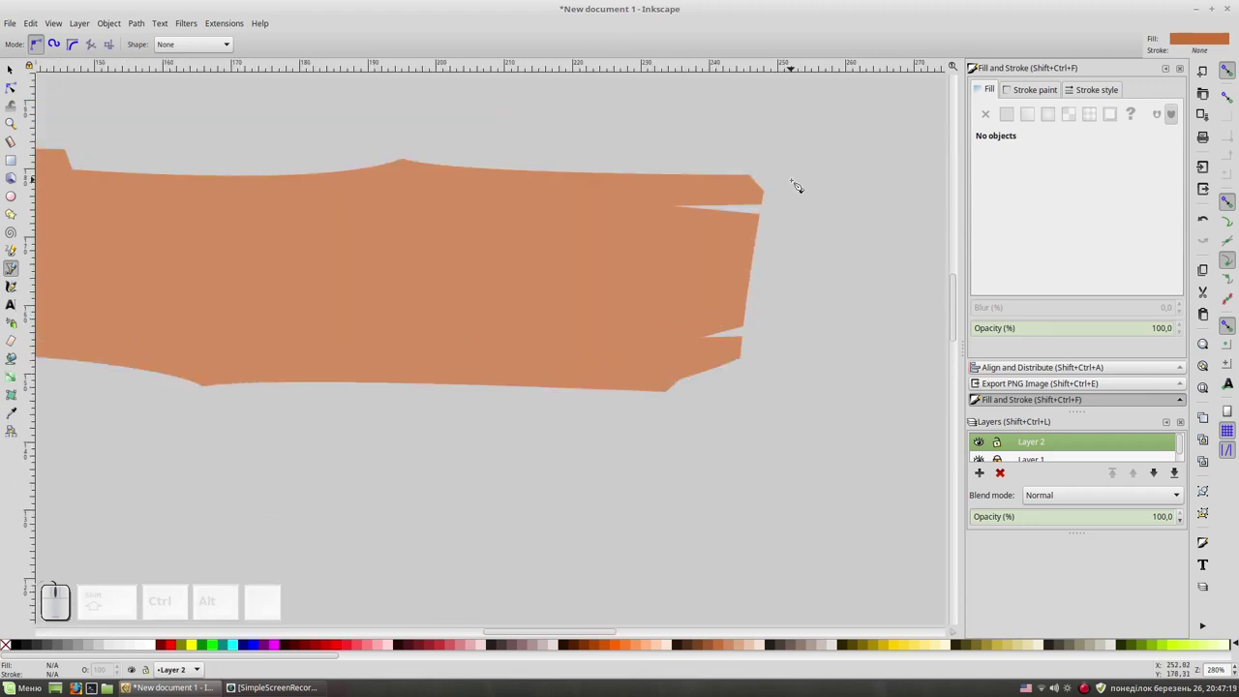
Trace the thickness outline down the right end and around the lower right corner.
click(772, 192)
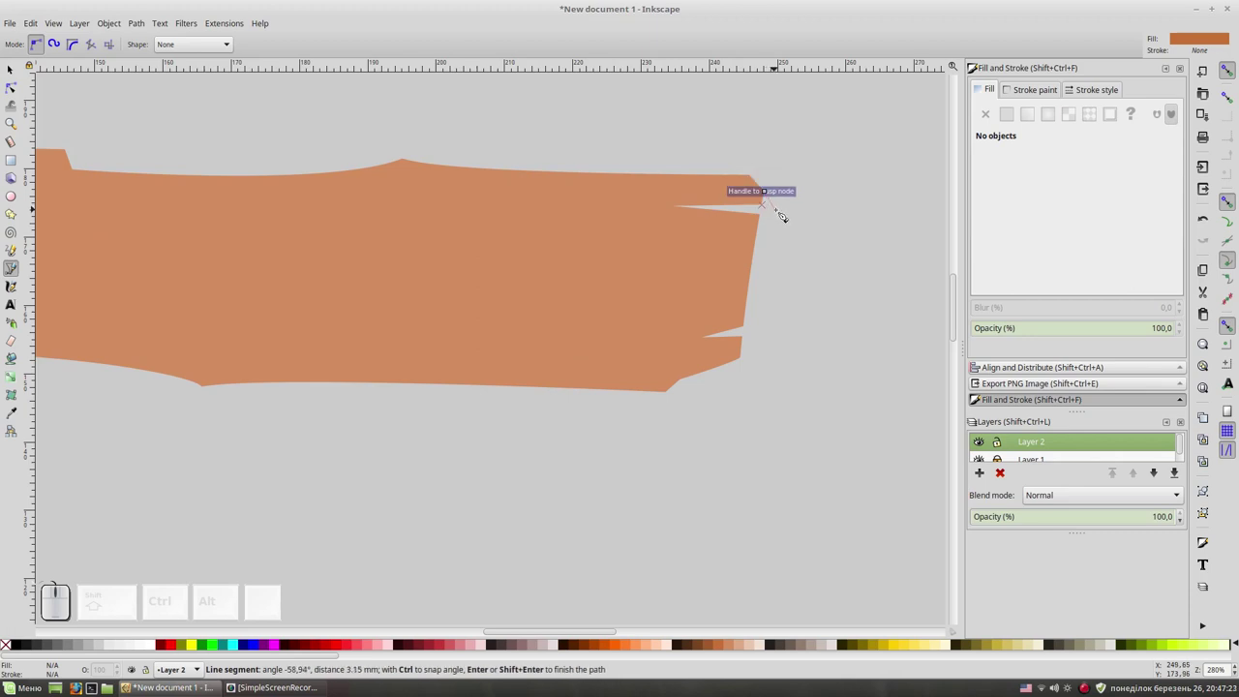
click(784, 214)
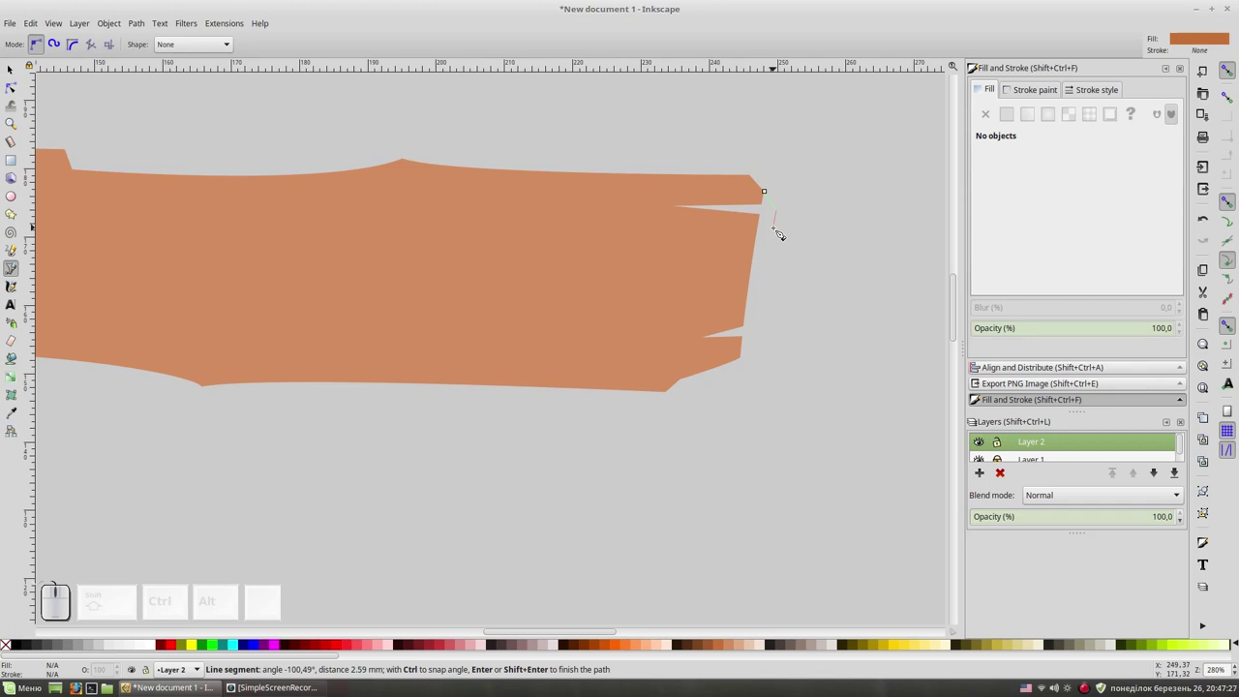
click(780, 231)
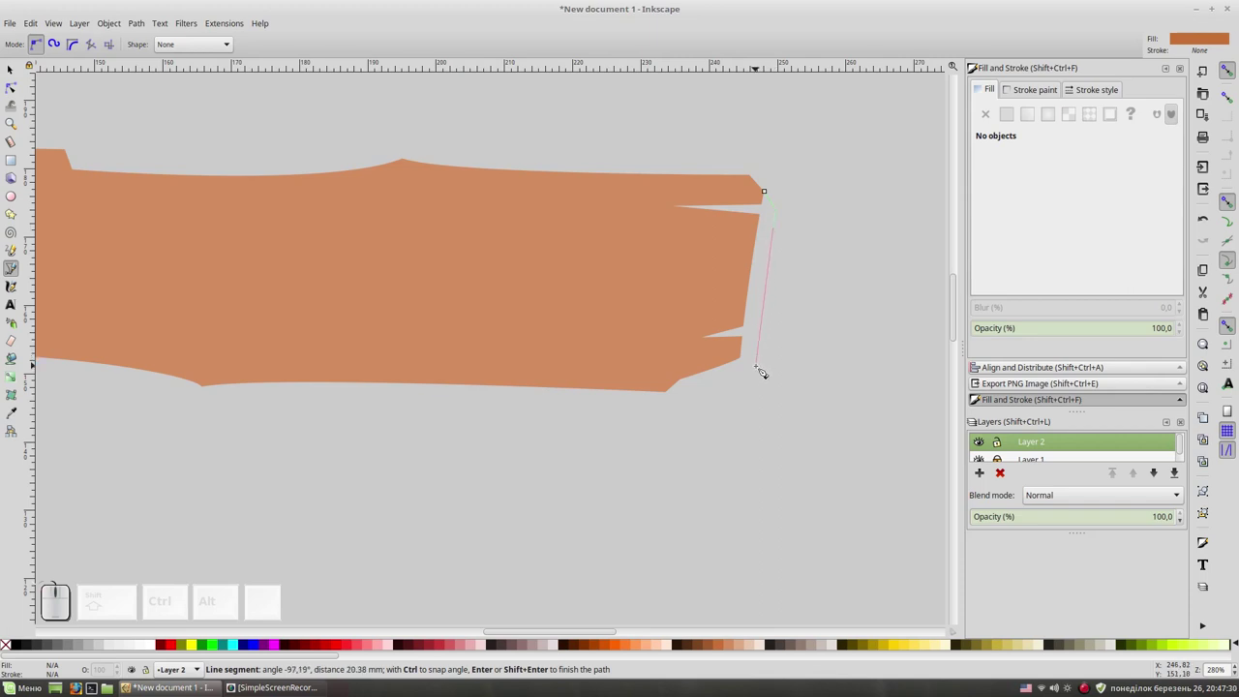
drag(767, 375, 728, 382)
drag(672, 414, 660, 409)
key(BackSpace)
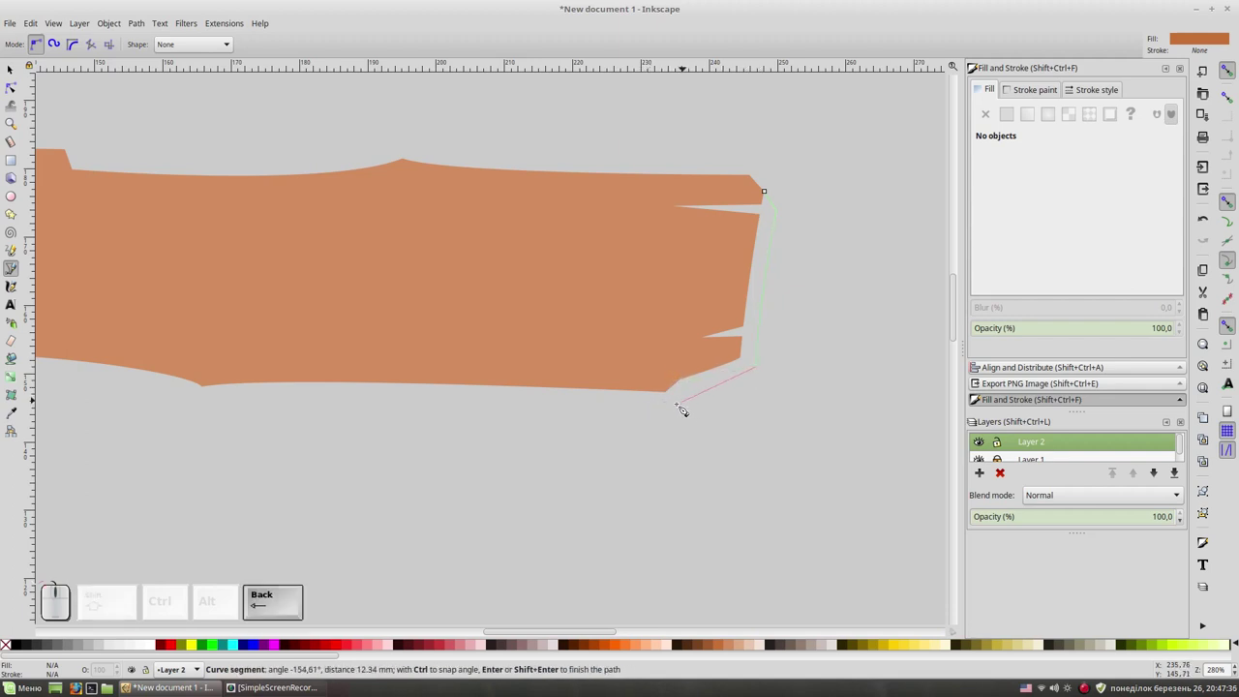
drag(678, 410, 639, 402)
key(shift+space)
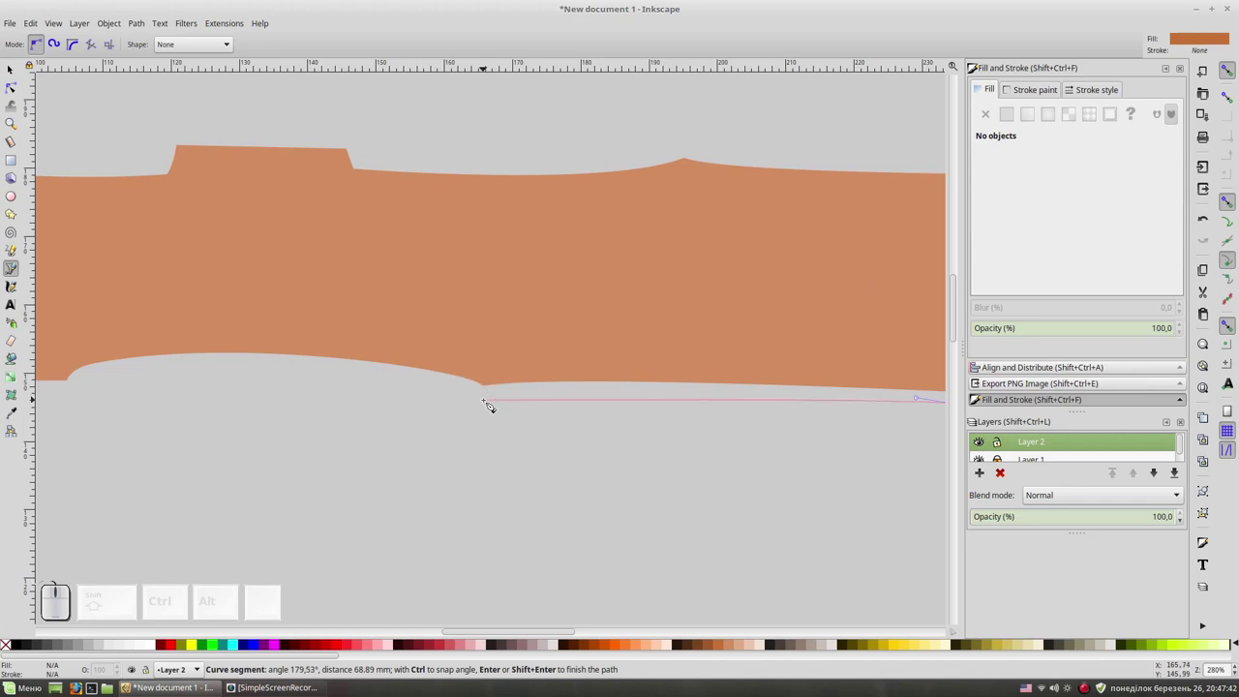
drag(490, 404, 452, 390)
key(shift+space)
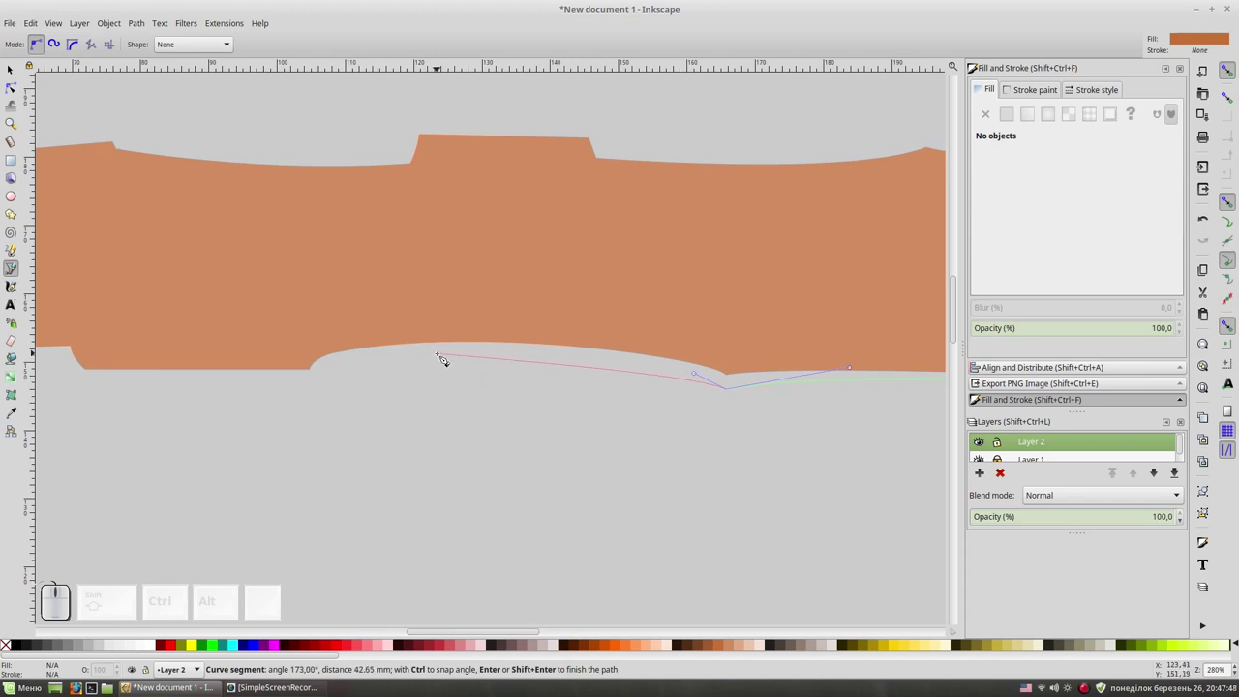
Continue the outline along the bottom edge to the left end and close the shape.
click(442, 355)
drag(318, 389, 290, 386)
key(shift+space)
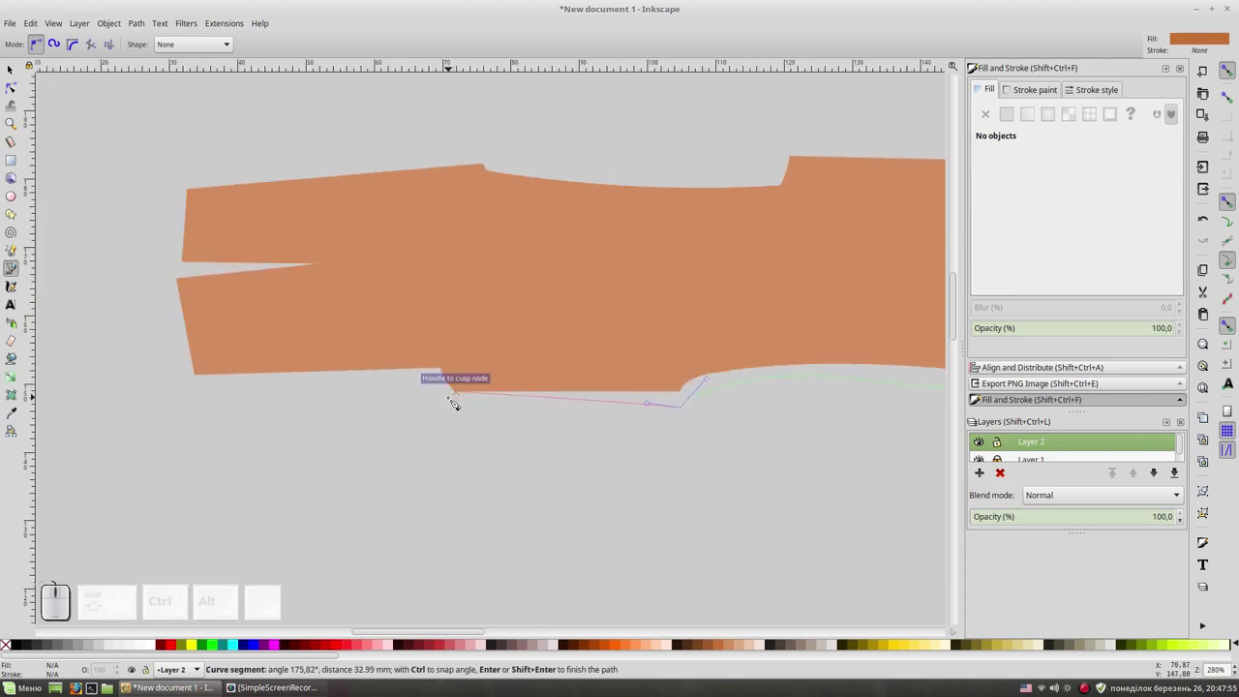
click(453, 405)
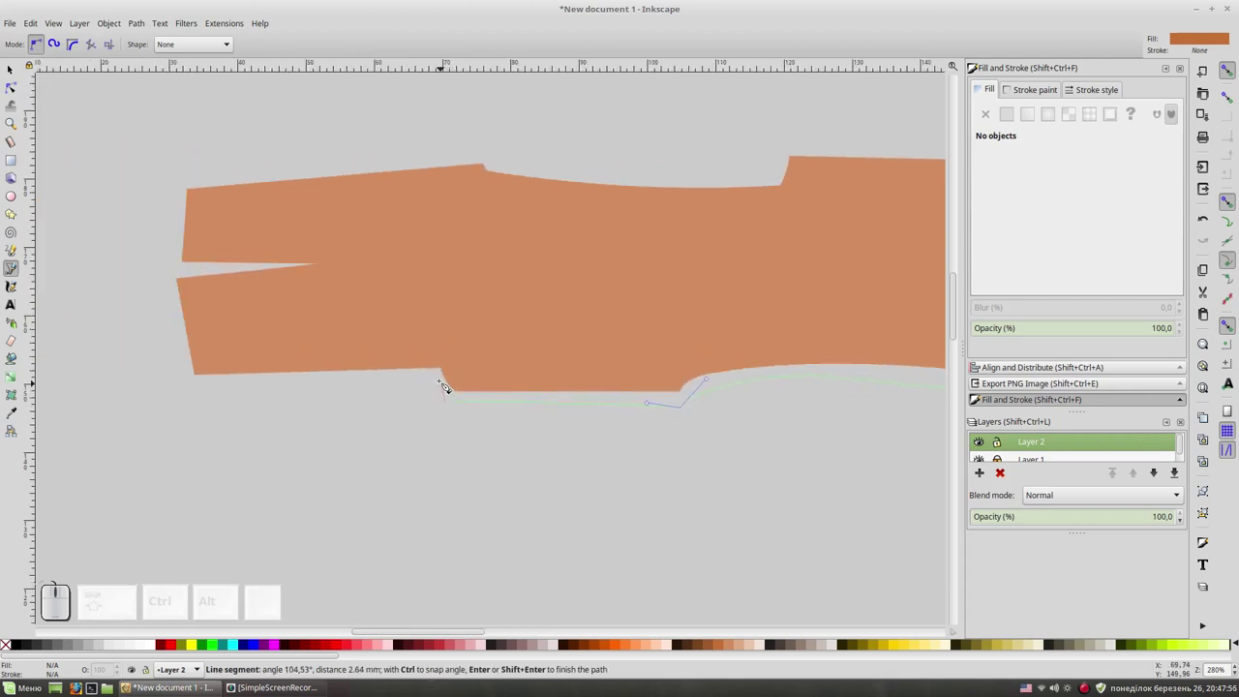
click(442, 385)
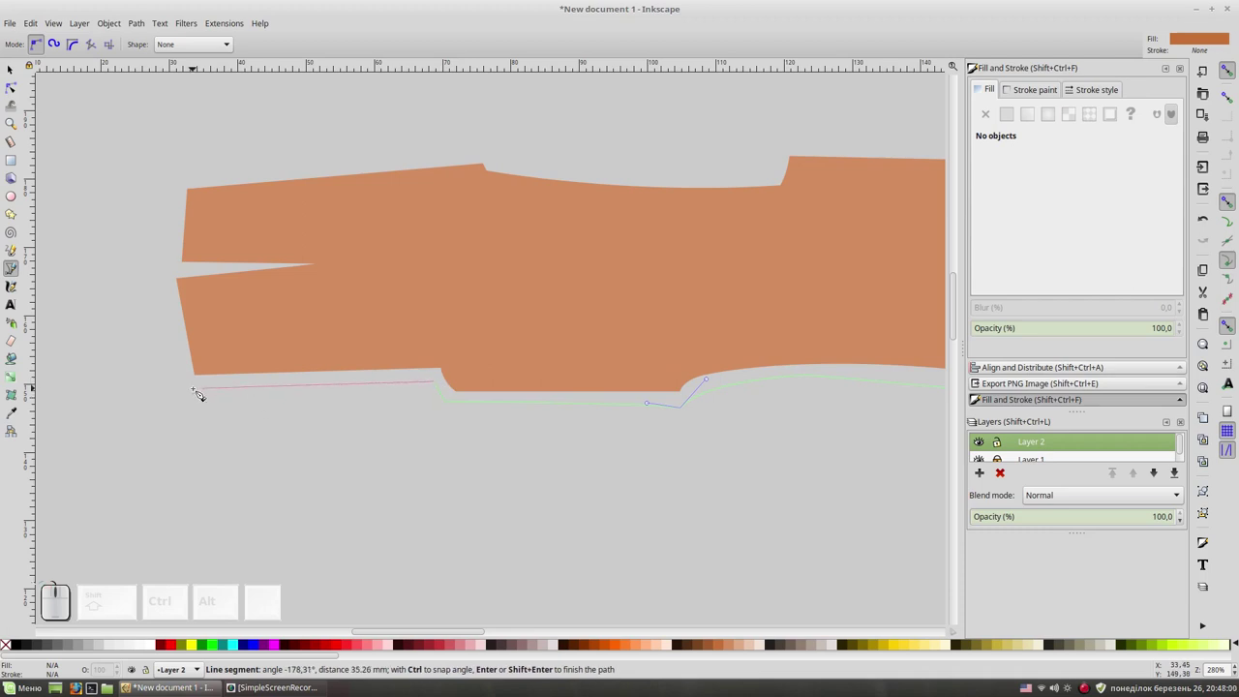
click(210, 391)
click(203, 377)
key(space)
key(KP_Subtract)
key(space)
key(space)
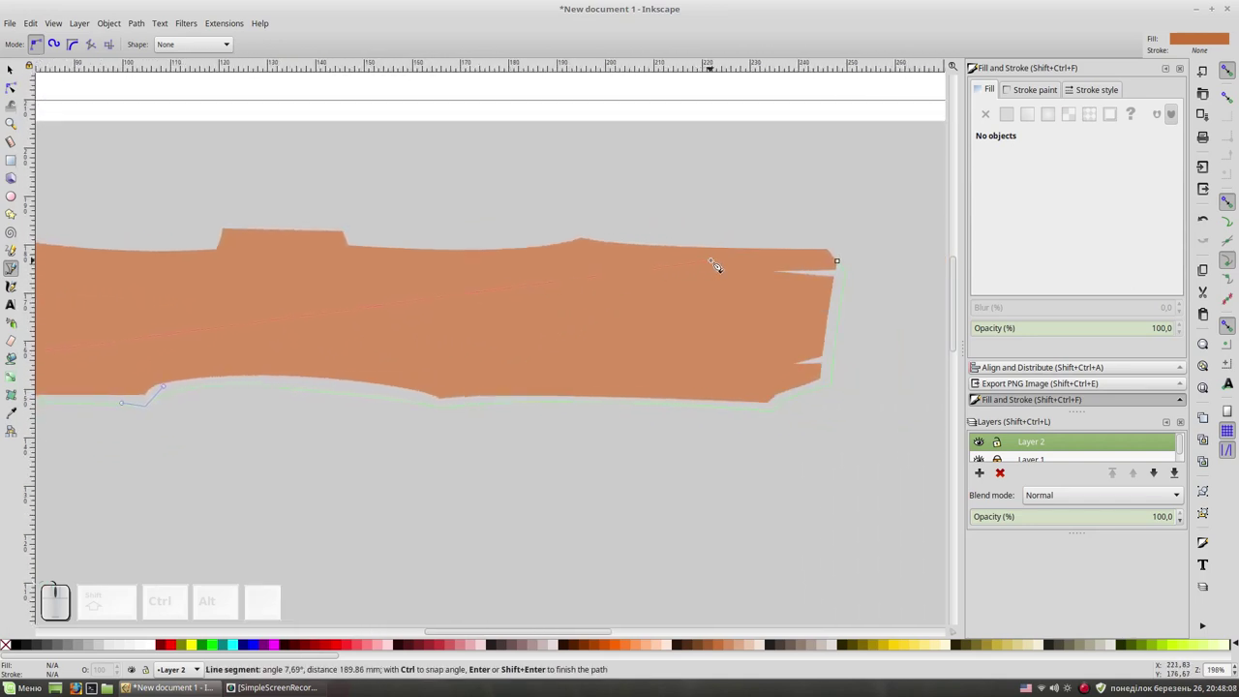
click(719, 263)
click(843, 264)
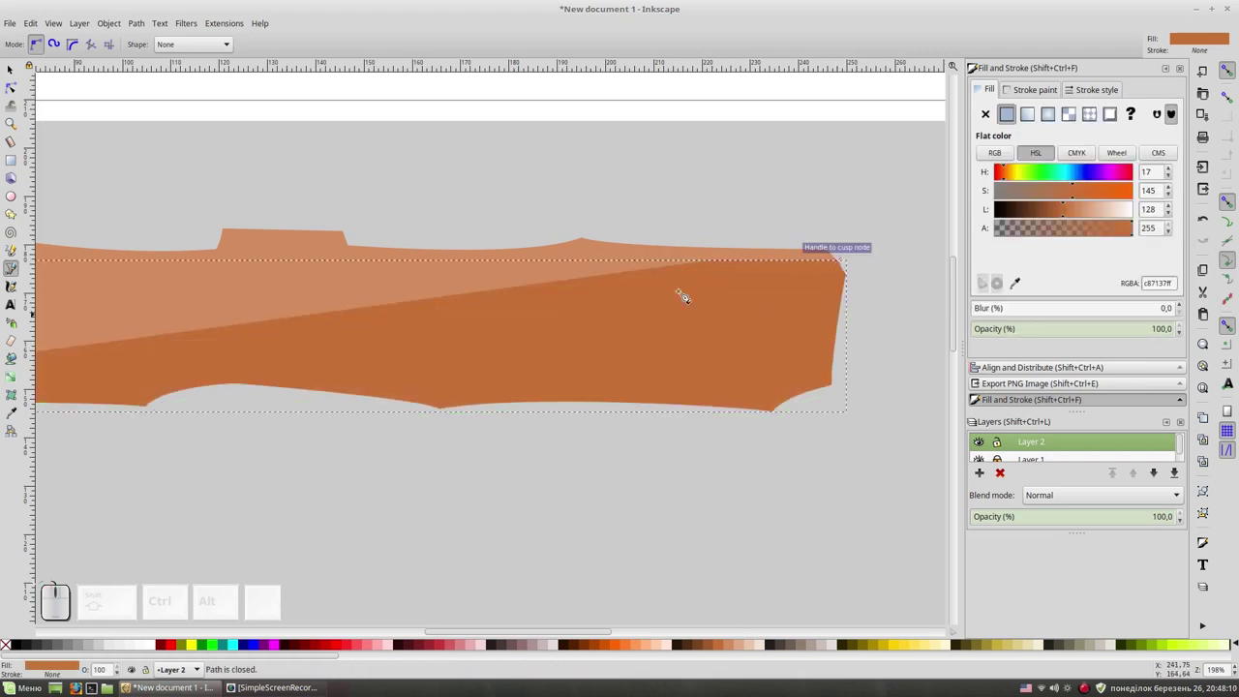
Lower the brown thickness shape to the bottom so it sits behind the plank.
click(14, 62)
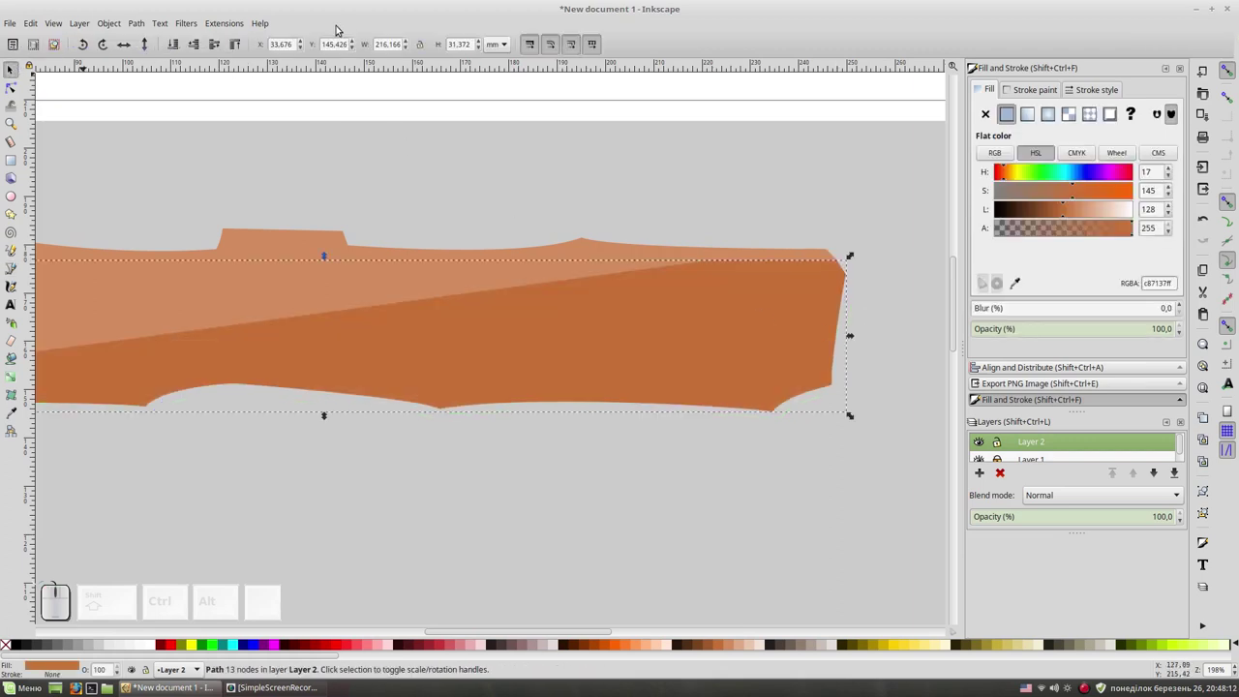
click(195, 43)
click(572, 111)
key(space)
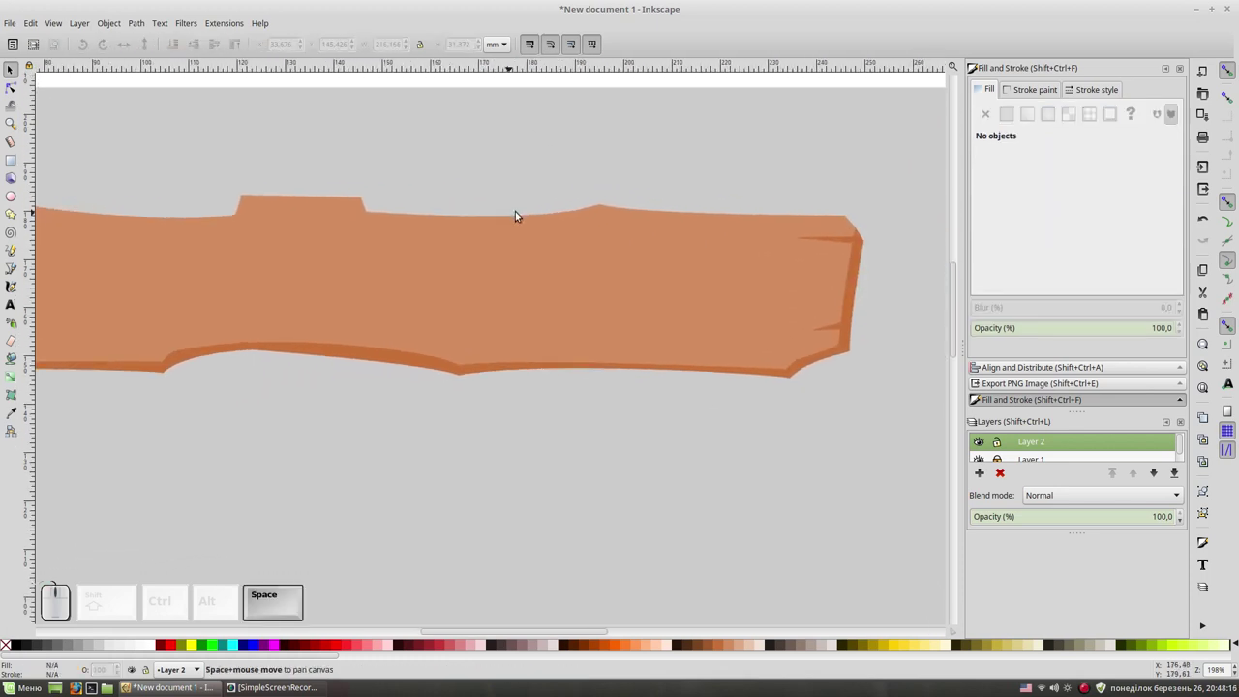
click(860, 258)
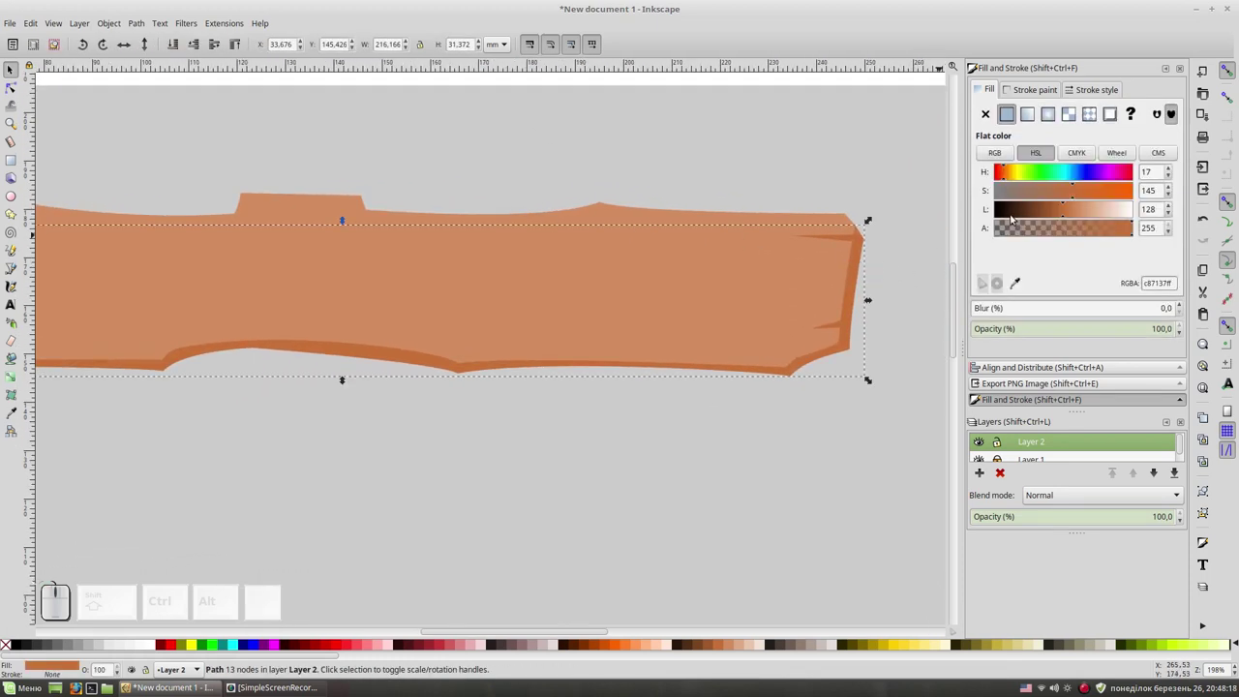
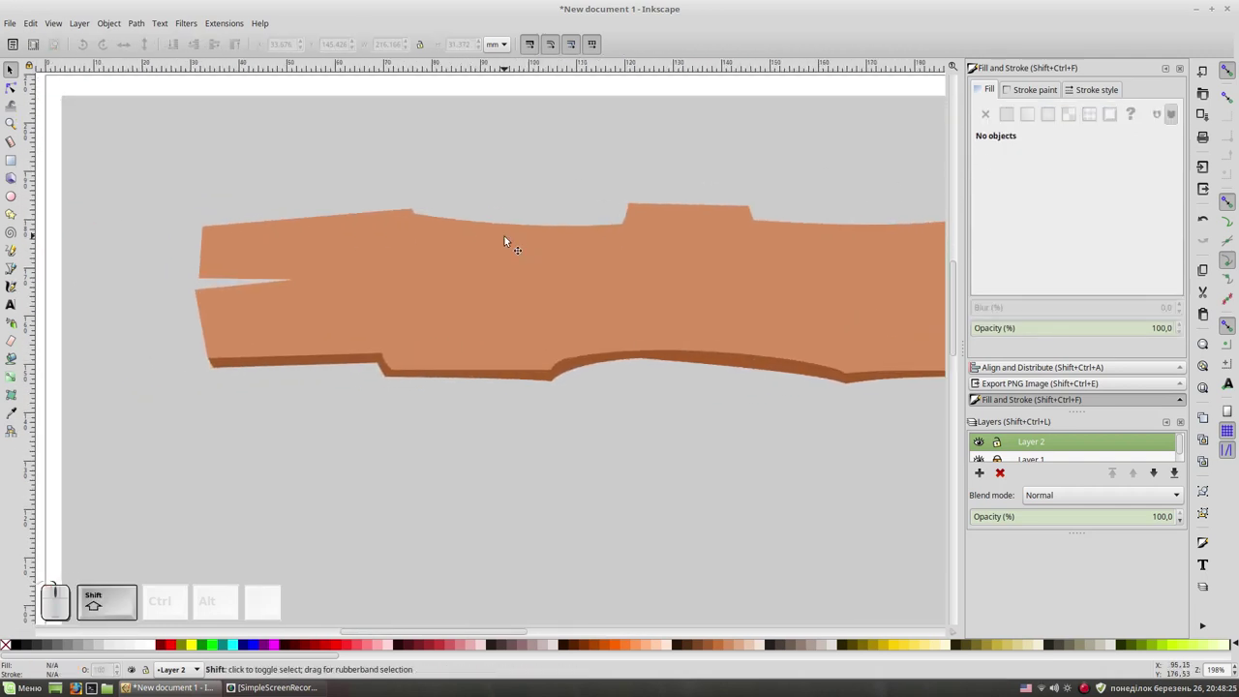
Draw a brown shape inside the left-end crack and send it behind the plank.
key(shift+F6)
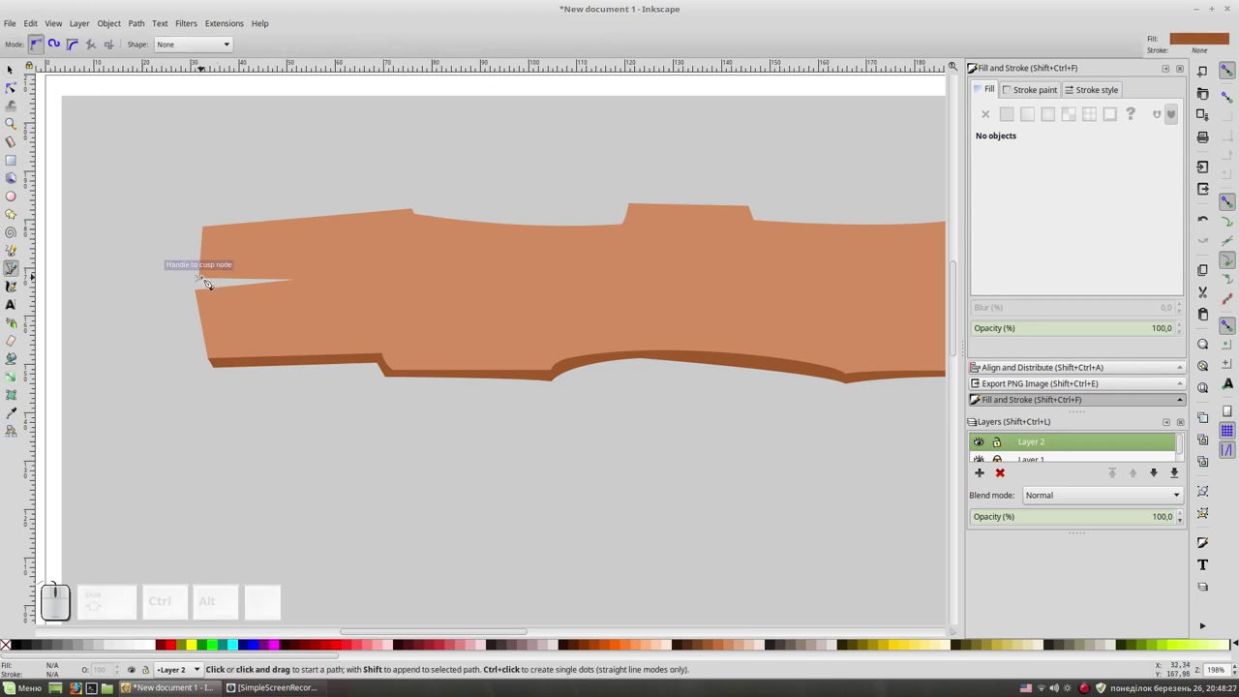
click(207, 280)
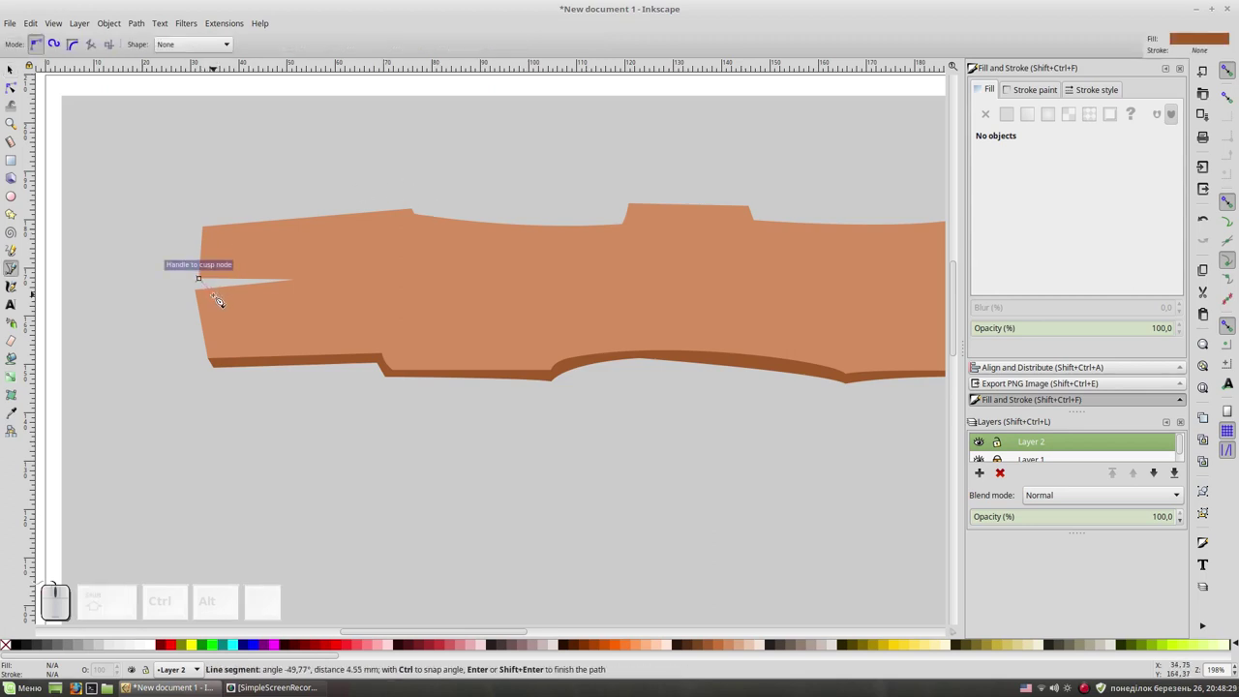
click(222, 295)
click(357, 284)
click(344, 270)
click(206, 279)
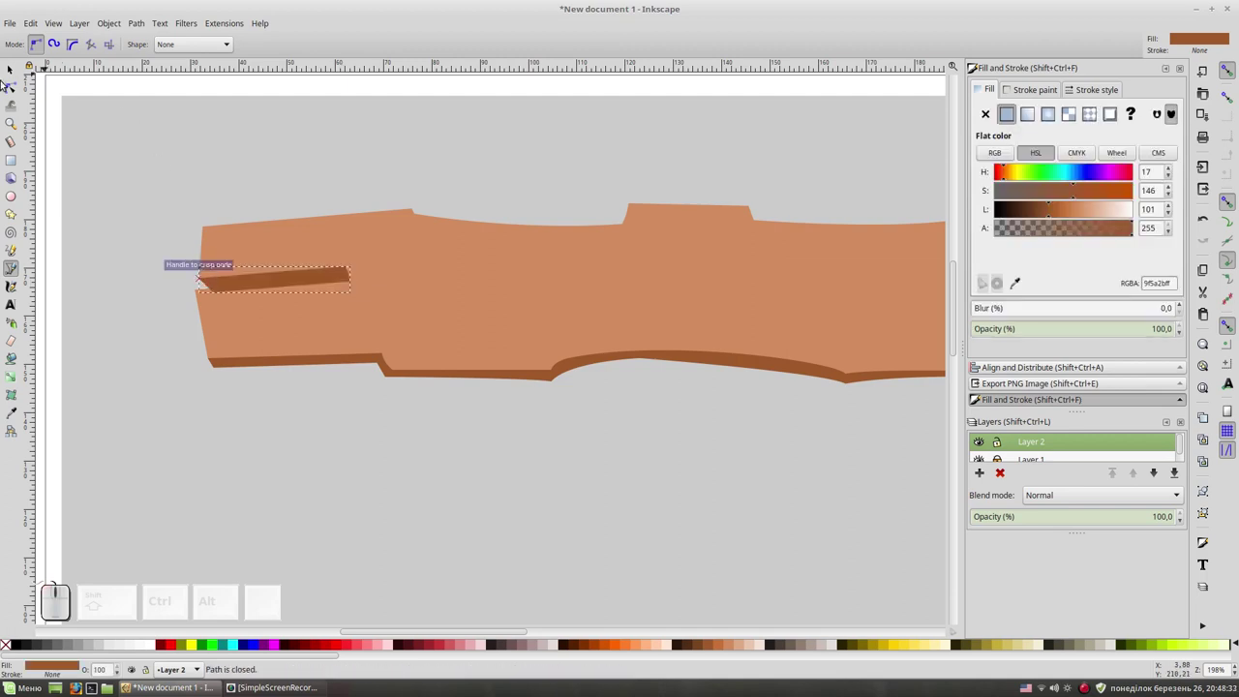
click(11, 69)
click(194, 43)
click(202, 49)
click(323, 138)
key(space)
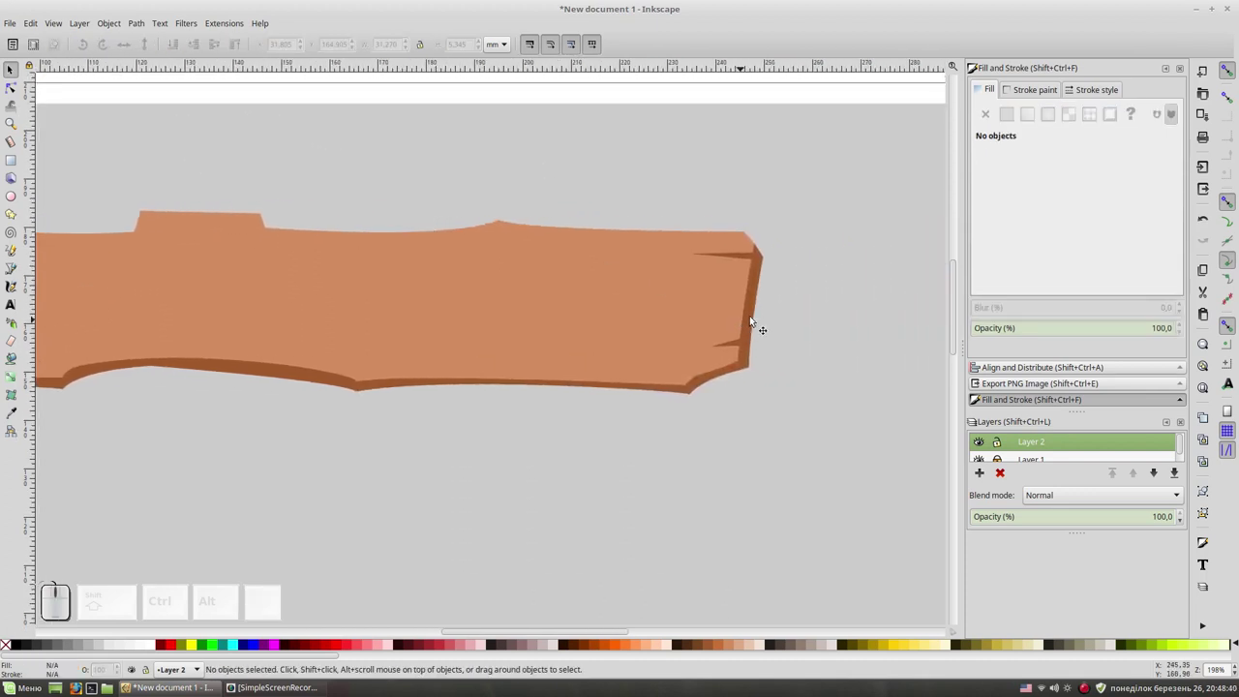
Draw a small brown shape in the upper right crack and send it behind the plank.
key(KP_Add)
key(space)
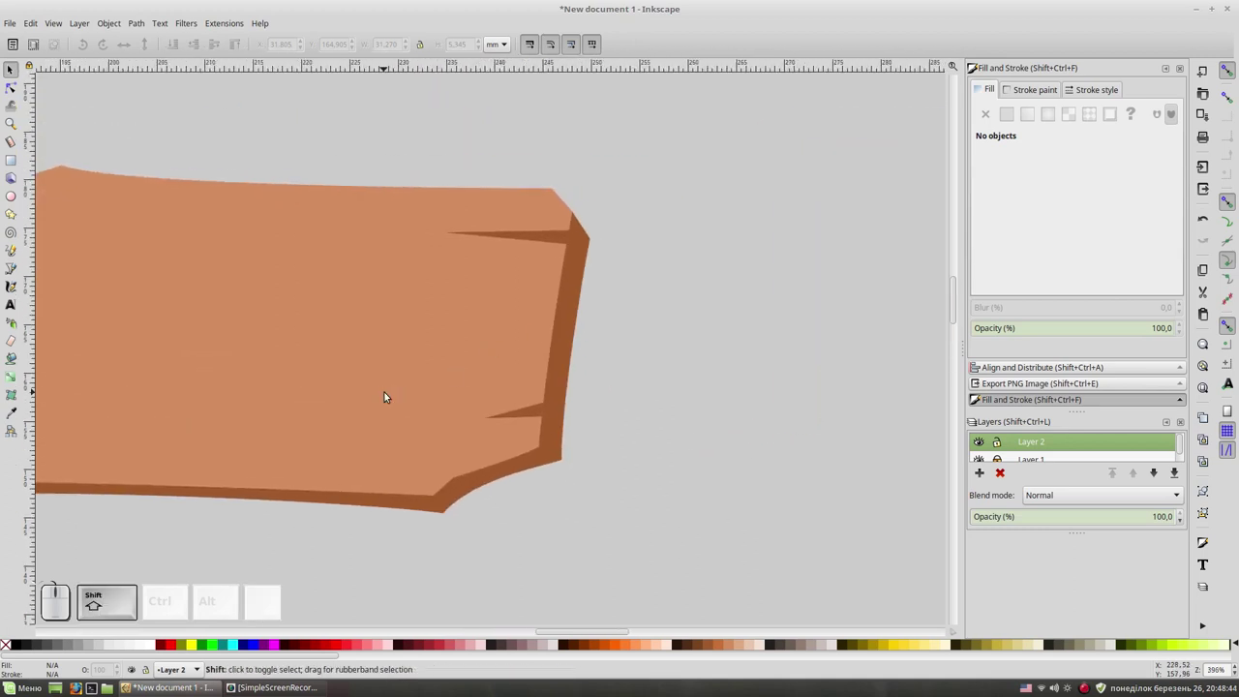
key(shift+F6)
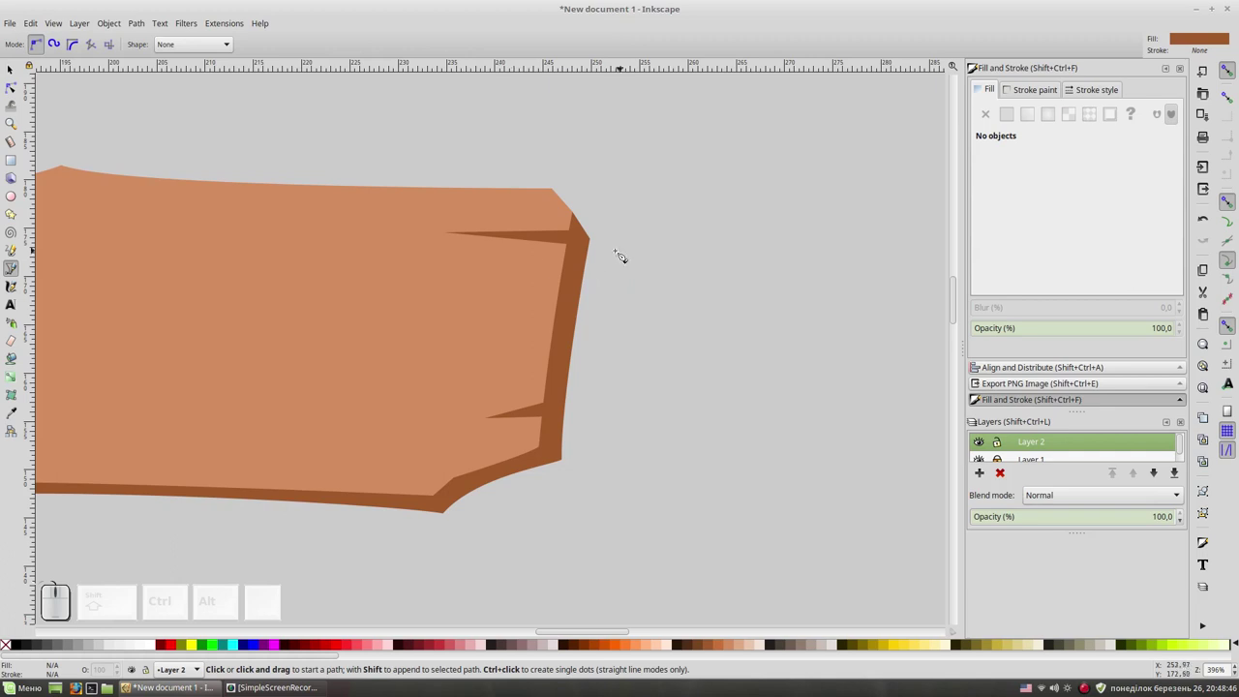
click(605, 259)
click(510, 263)
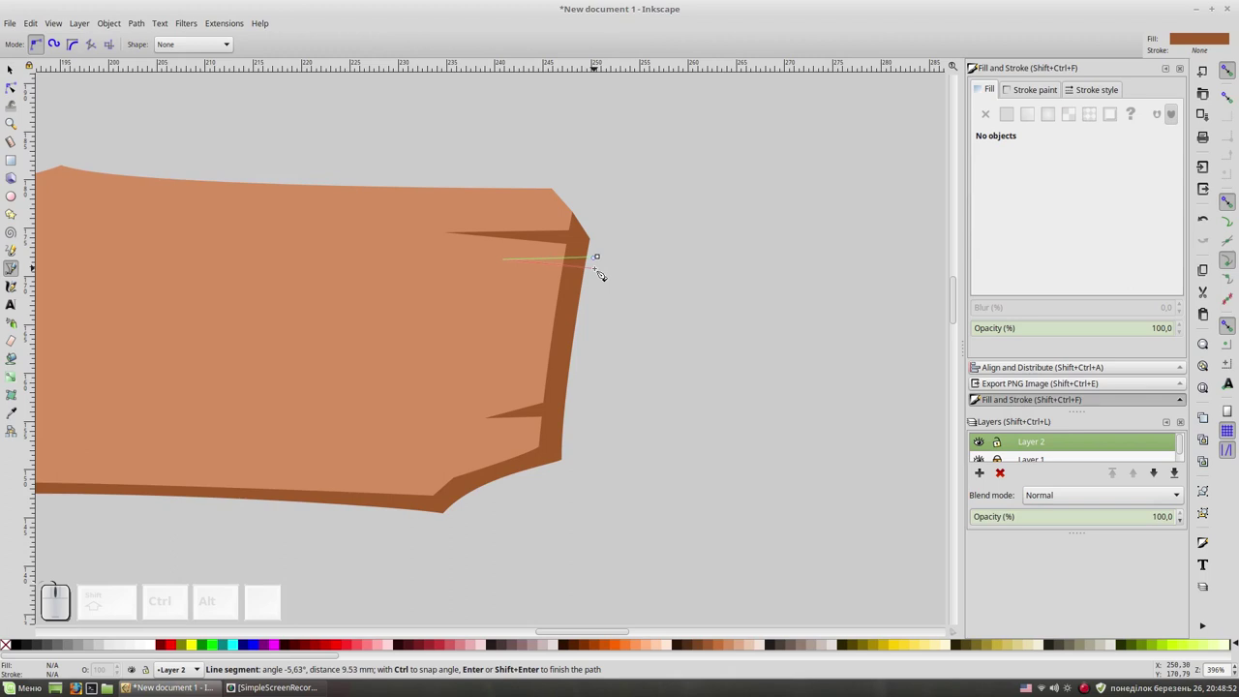
key(BackSpace)
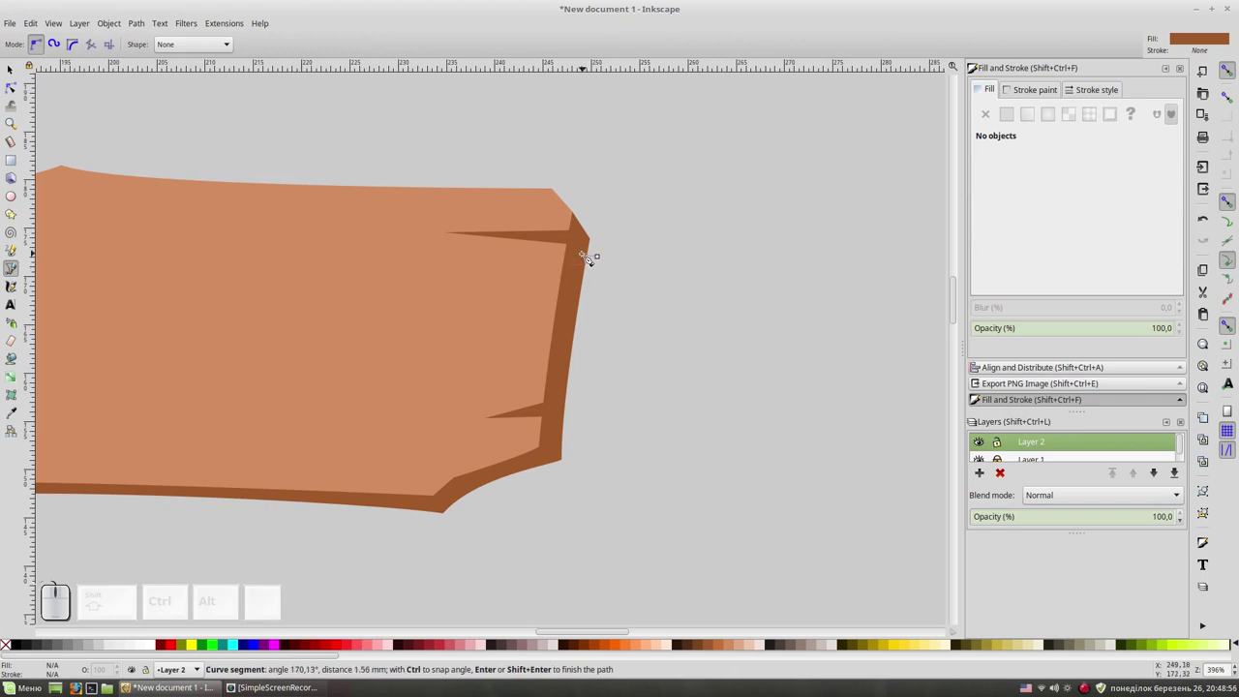
click(588, 257)
click(601, 273)
click(605, 259)
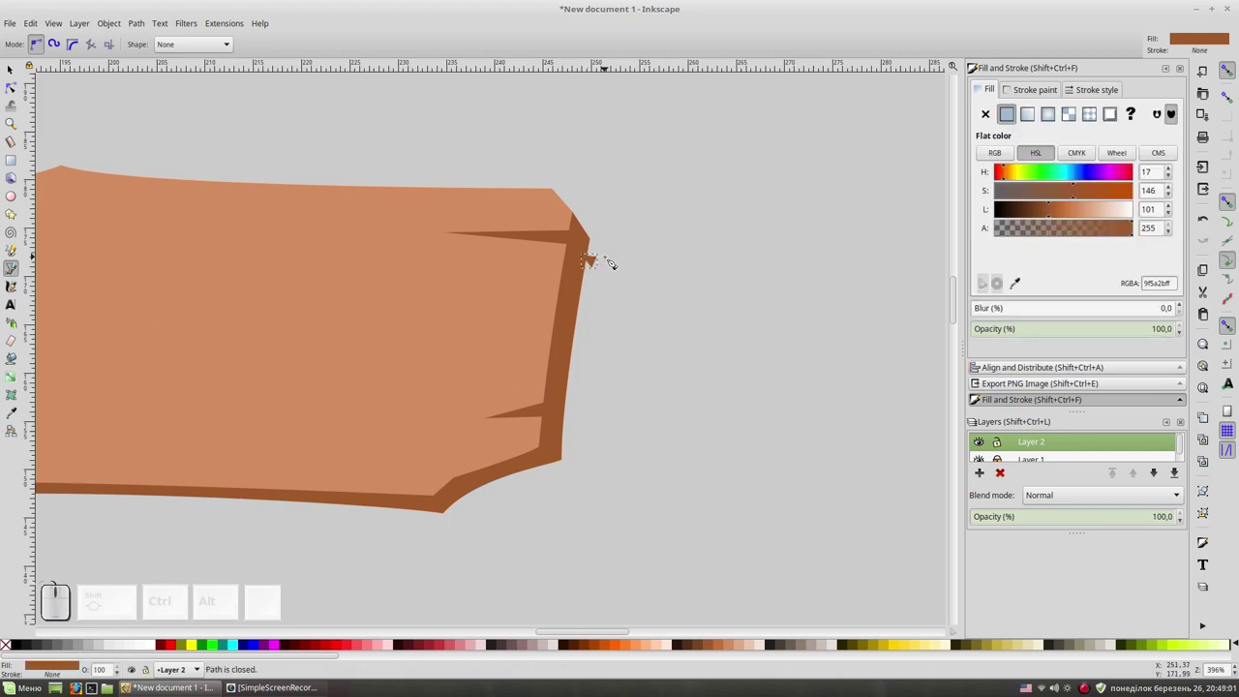
key(F1)
click(588, 230)
key(ctrl+KP_Subtract)
click(717, 311)
key(space)
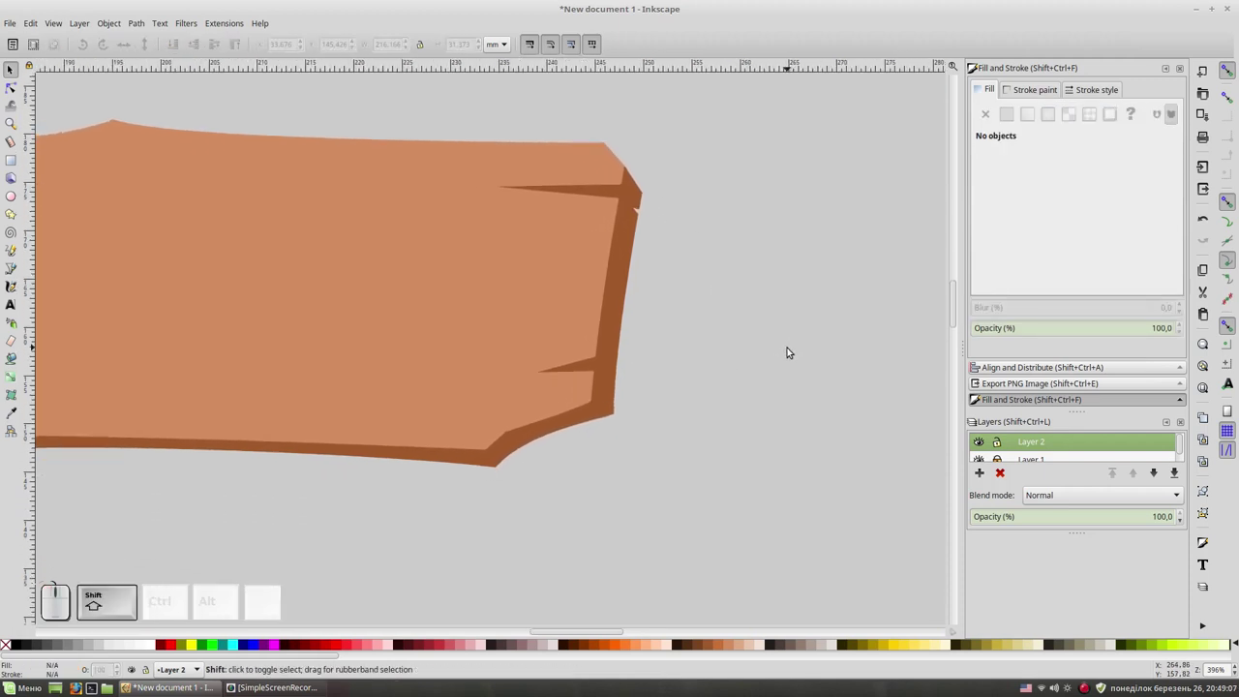
Add the lower right crack piece, merge the edge pieces, deselect and zoom out.
key(shift+F6)
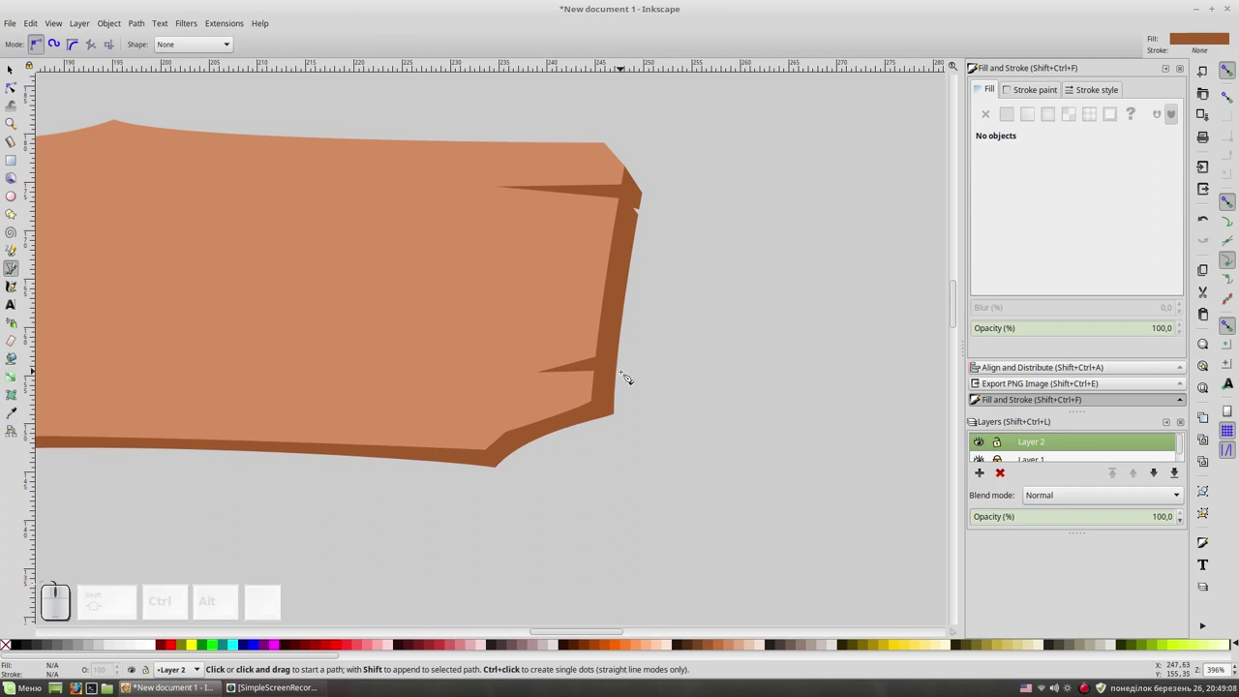
click(631, 394)
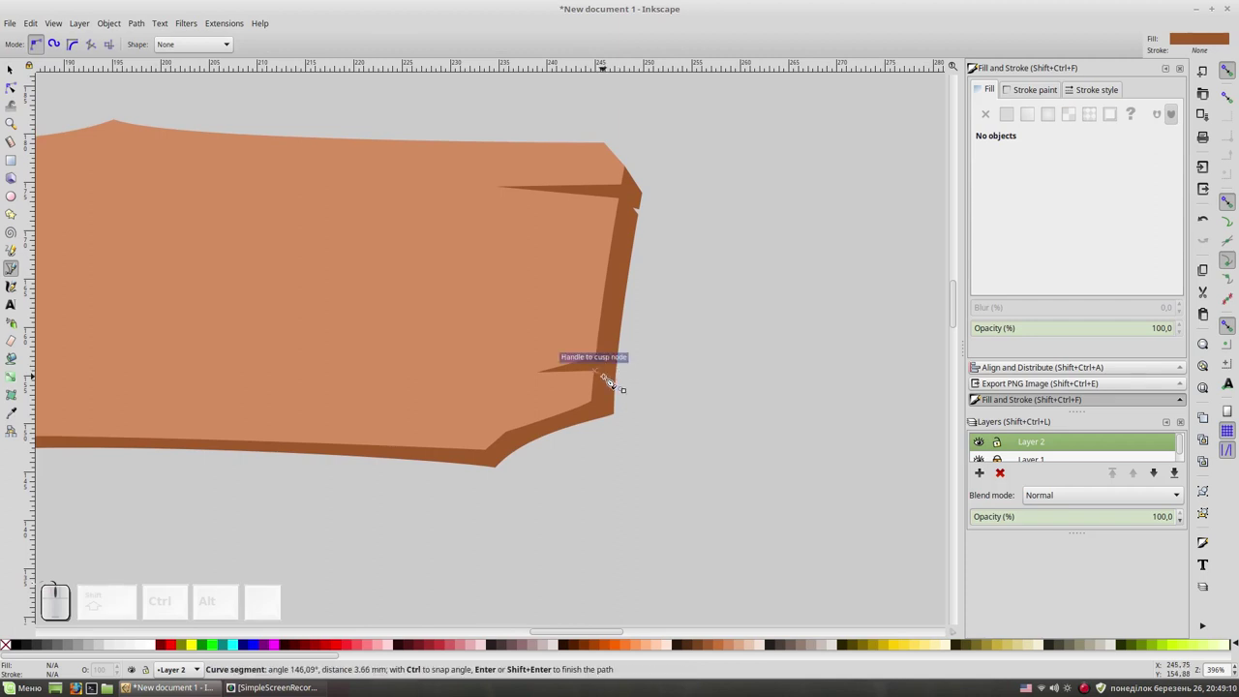
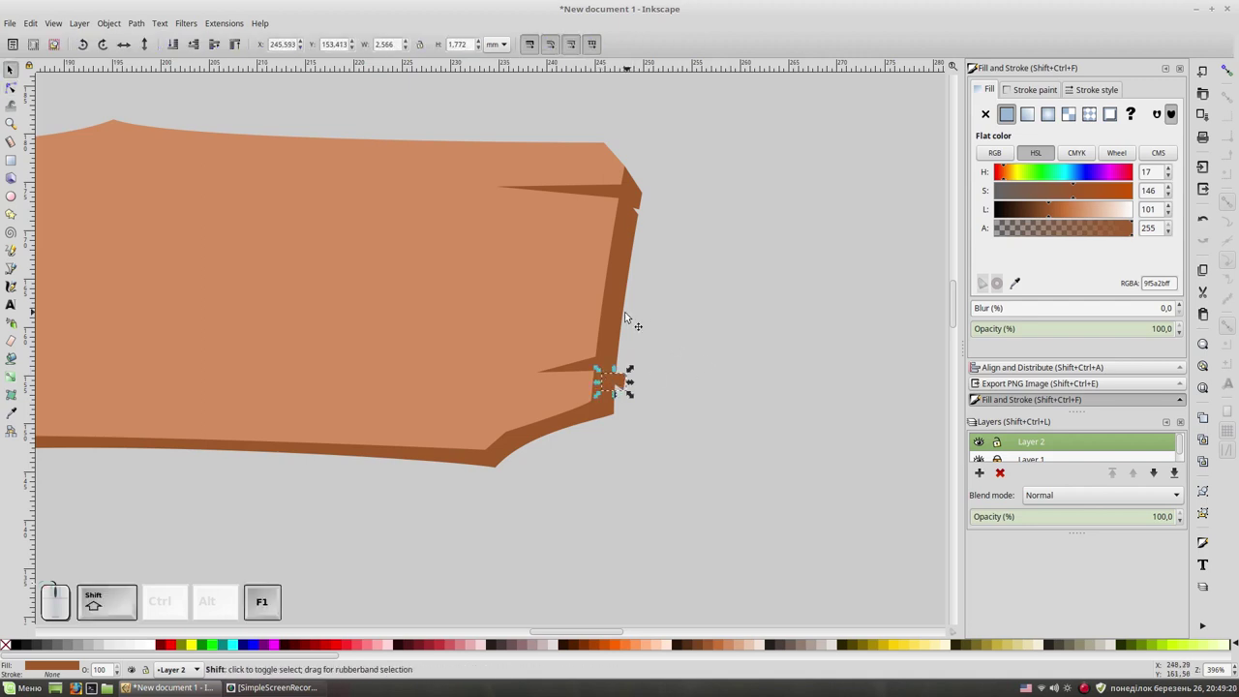
click(619, 312)
key(ctrl+KP_Subtract)
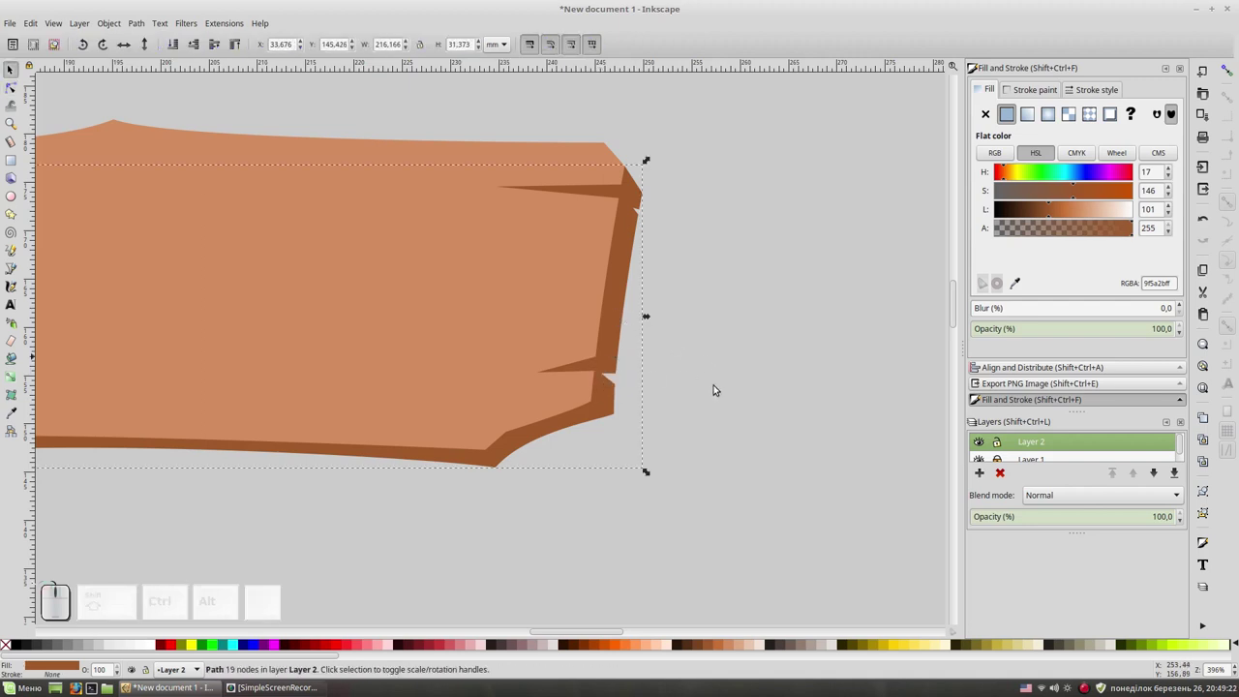
click(789, 385)
key(KP_Subtract)
key(space)
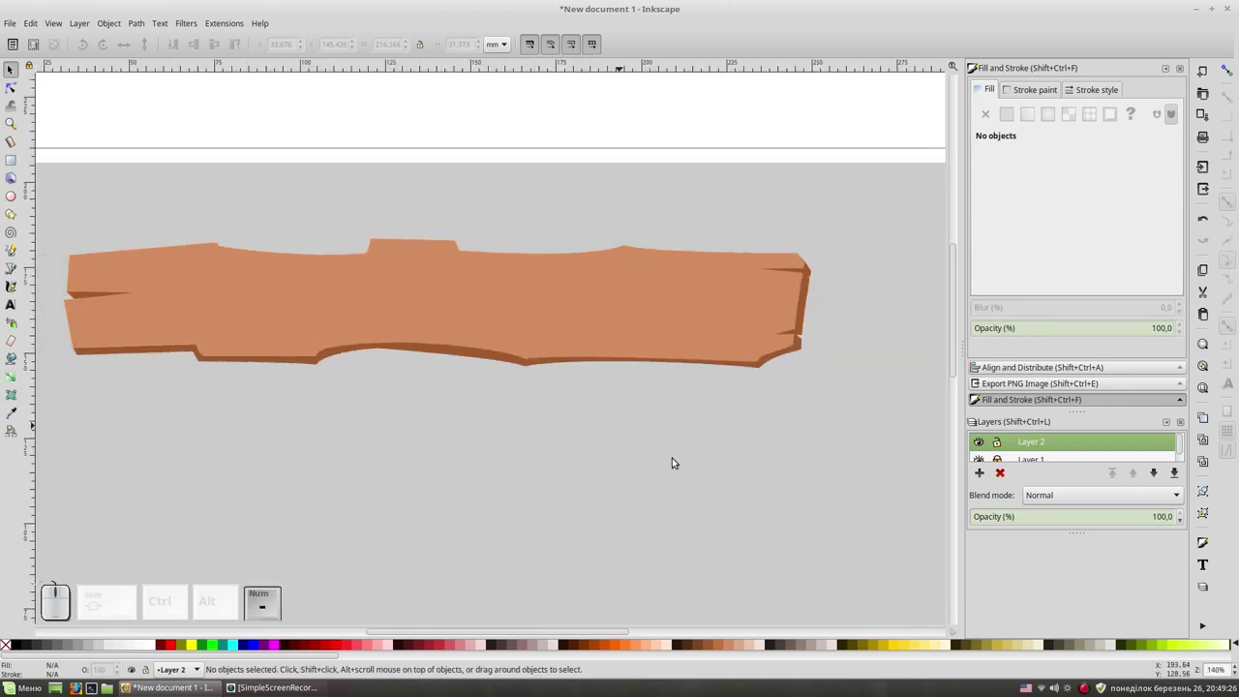
With the Bezier tool and a light peach fill, trace the second plank's top edge and right corner.
key(space)
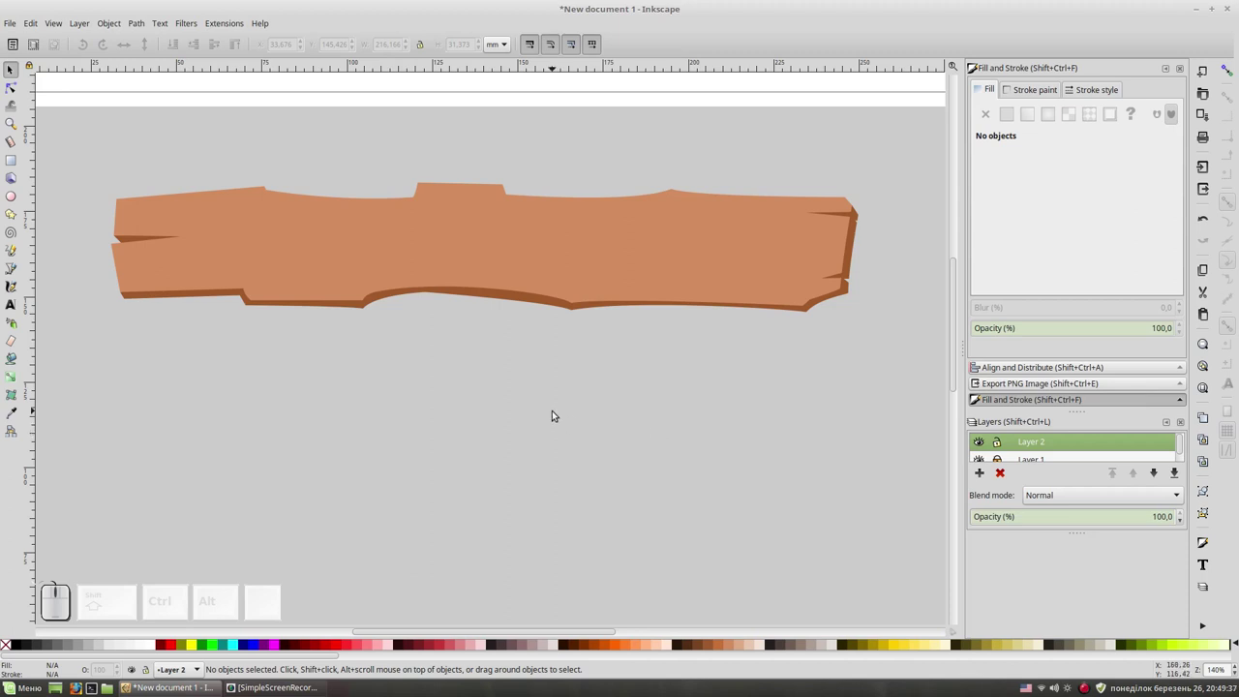
key(shift+F6)
key(space)
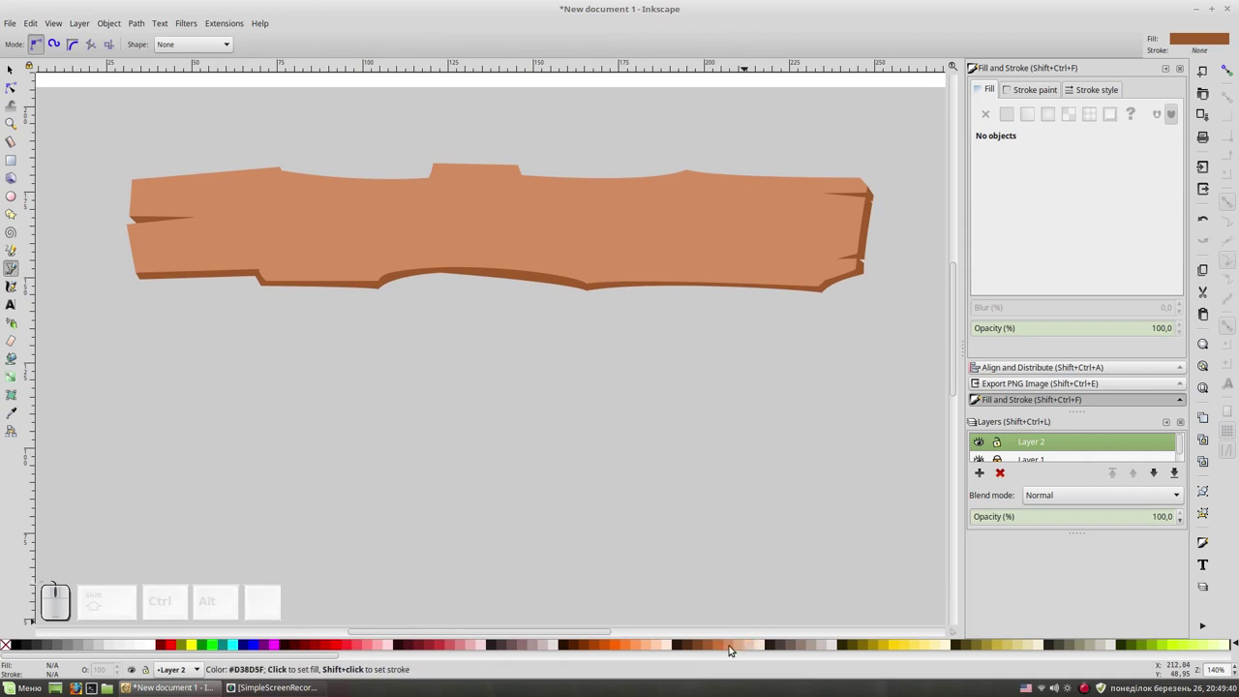
click(743, 647)
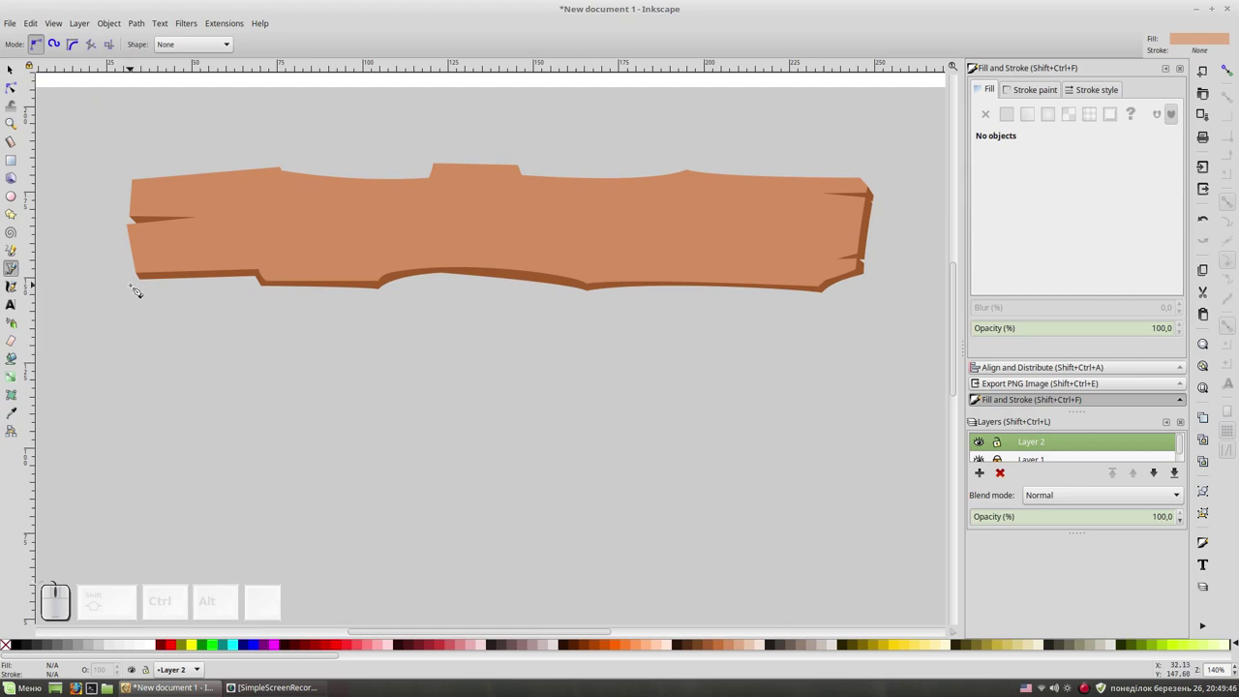
click(137, 290)
click(246, 275)
click(291, 297)
click(342, 296)
drag(467, 302, 464, 281)
click(464, 281)
drag(655, 295, 905, 278)
click(867, 293)
click(876, 317)
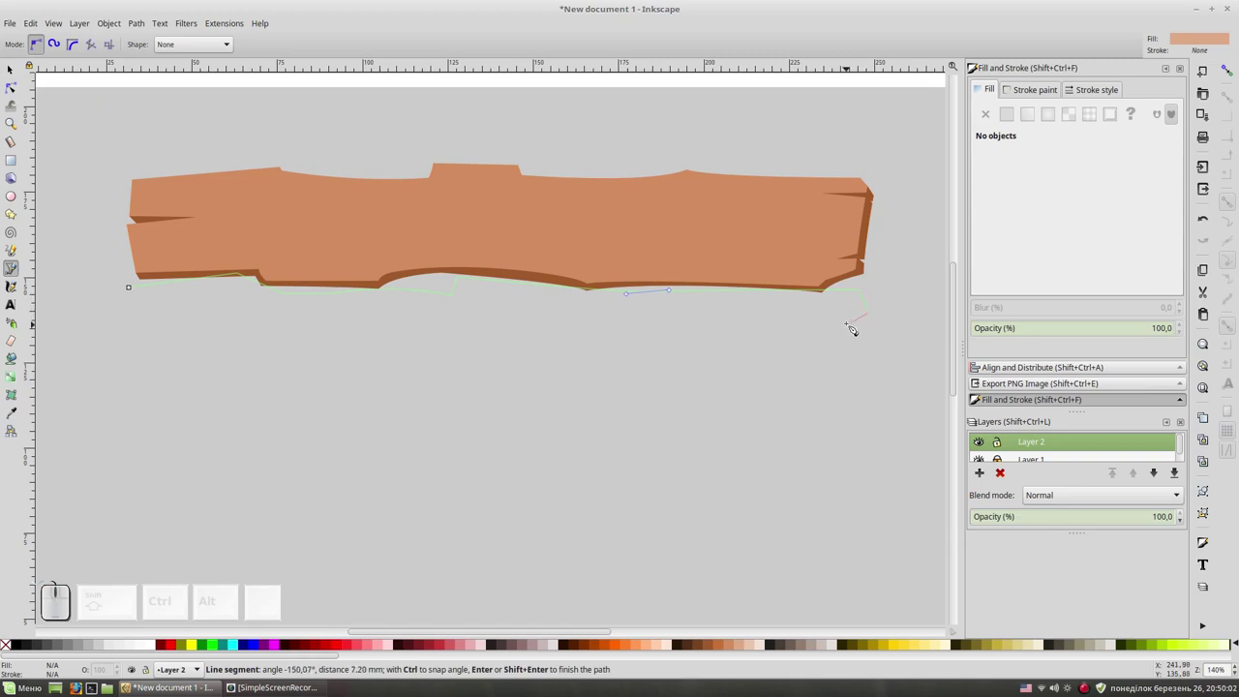
Continue down the right end, along the curved bottom edge and up the left end, closing the plank outline.
click(832, 321)
click(876, 329)
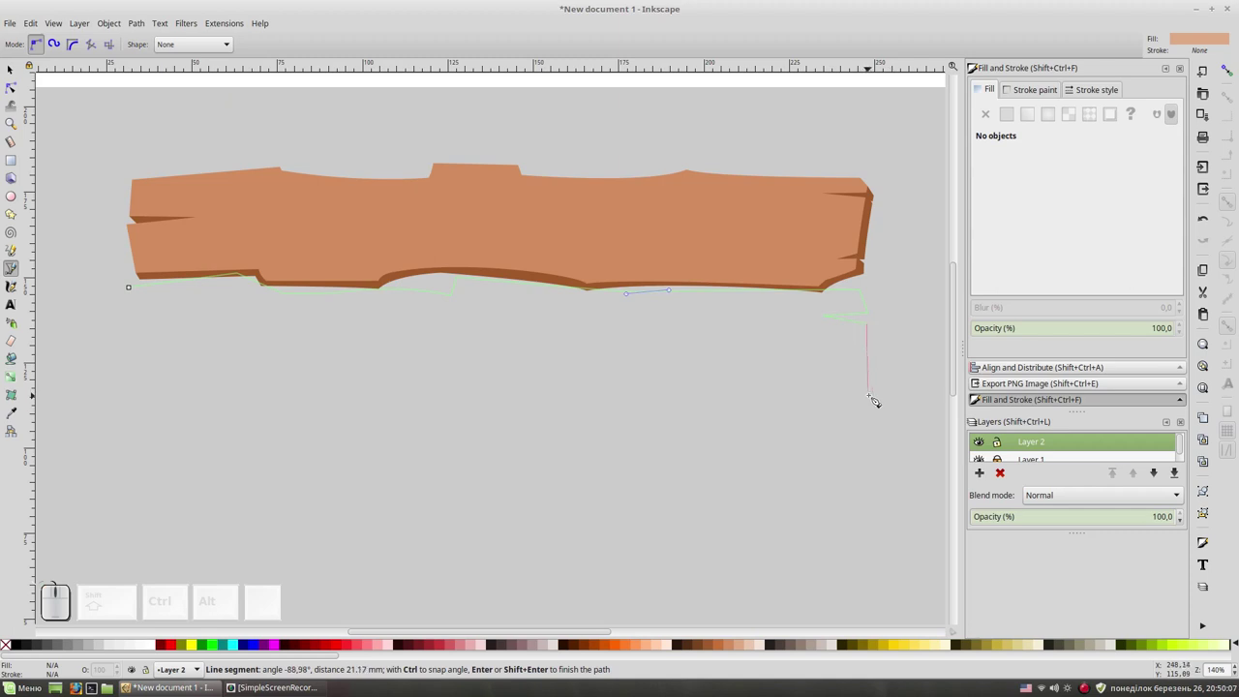
drag(882, 395, 875, 405)
click(875, 406)
drag(637, 398, 441, 380)
click(439, 391)
drag(404, 387, 391, 400)
click(391, 402)
drag(166, 382, 128, 389)
click(126, 388)
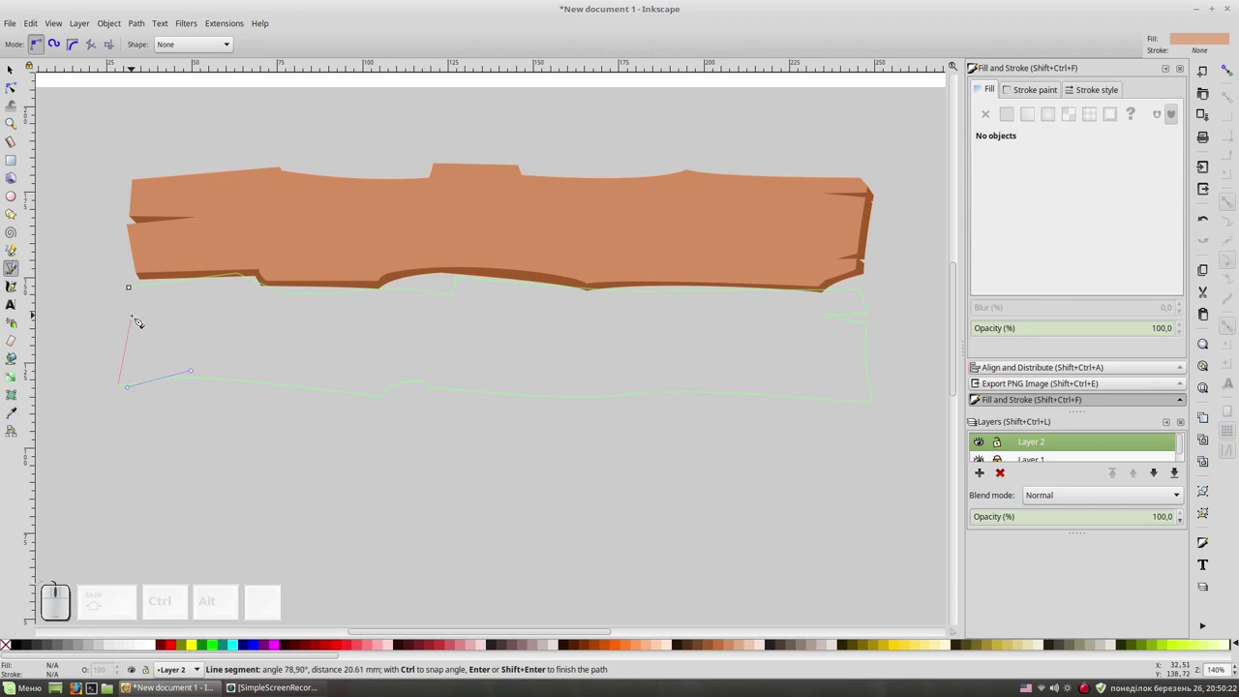
click(140, 317)
click(223, 305)
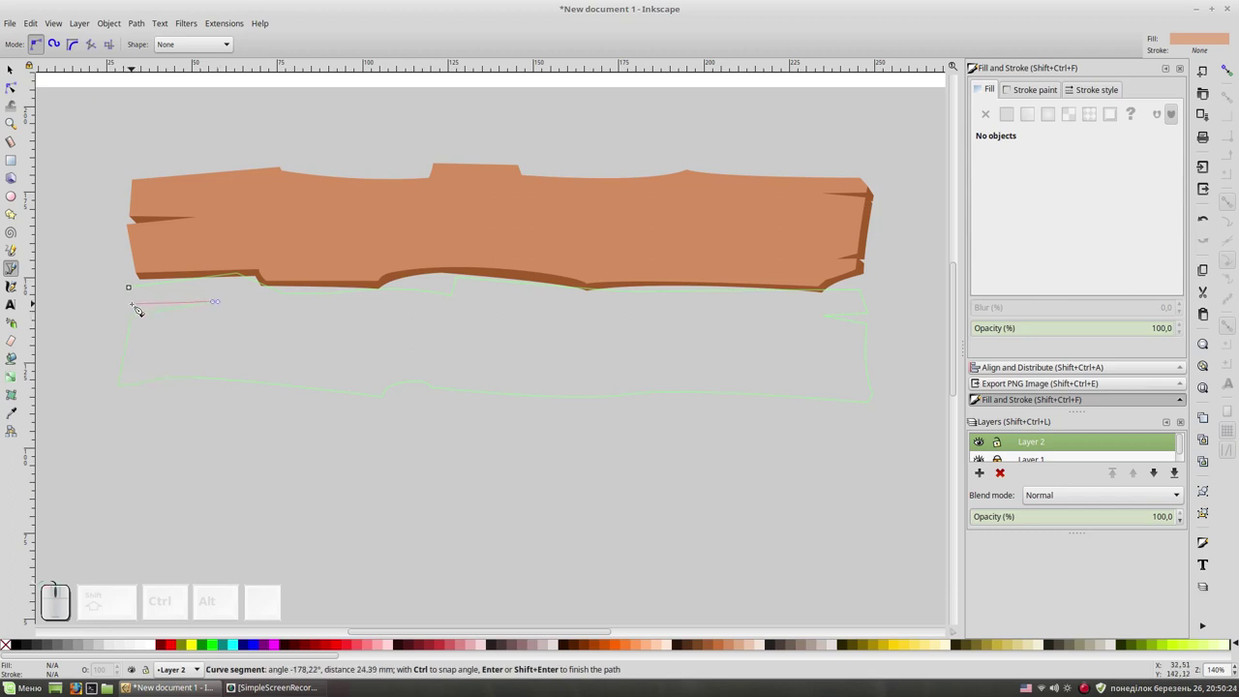
click(140, 308)
click(136, 292)
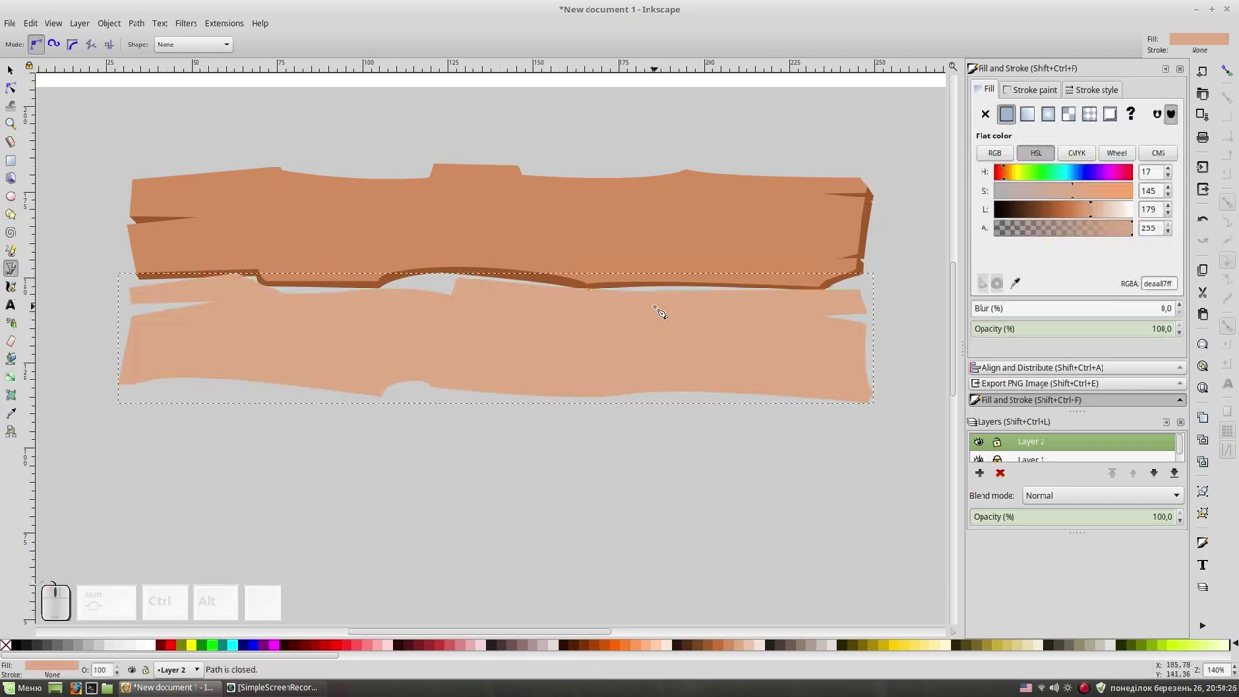
Select the new lower plank, then deselect and zoom out to see the whole page.
key(F1)
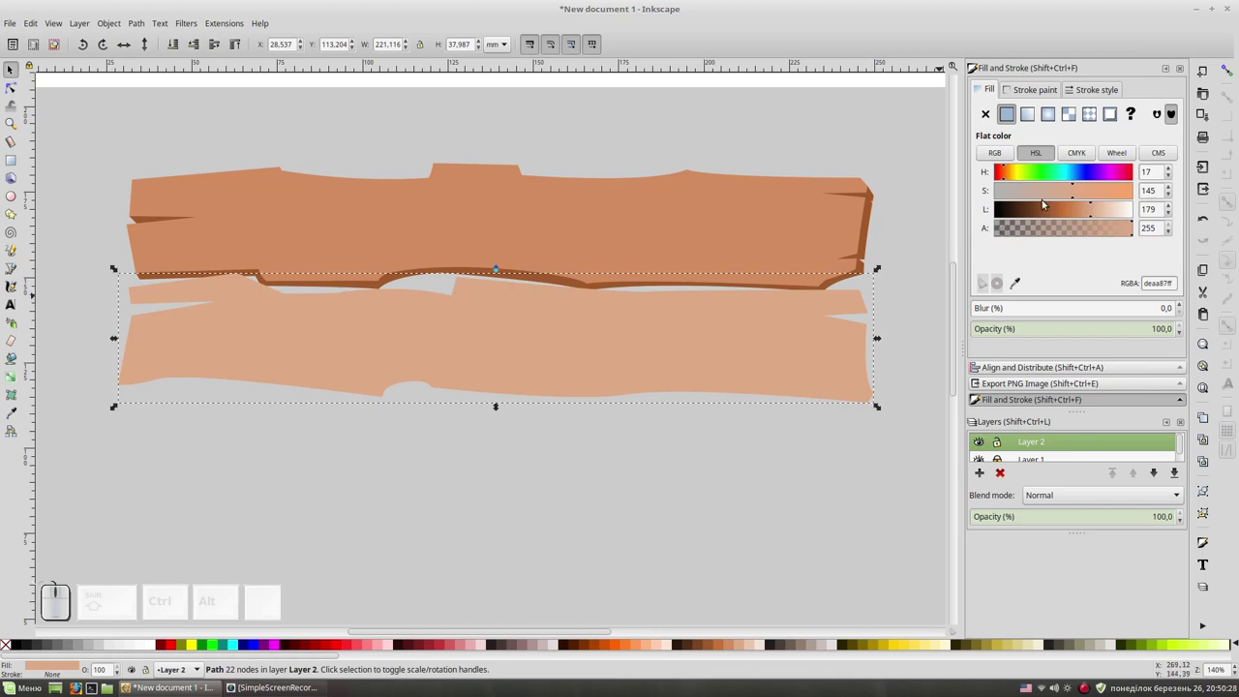
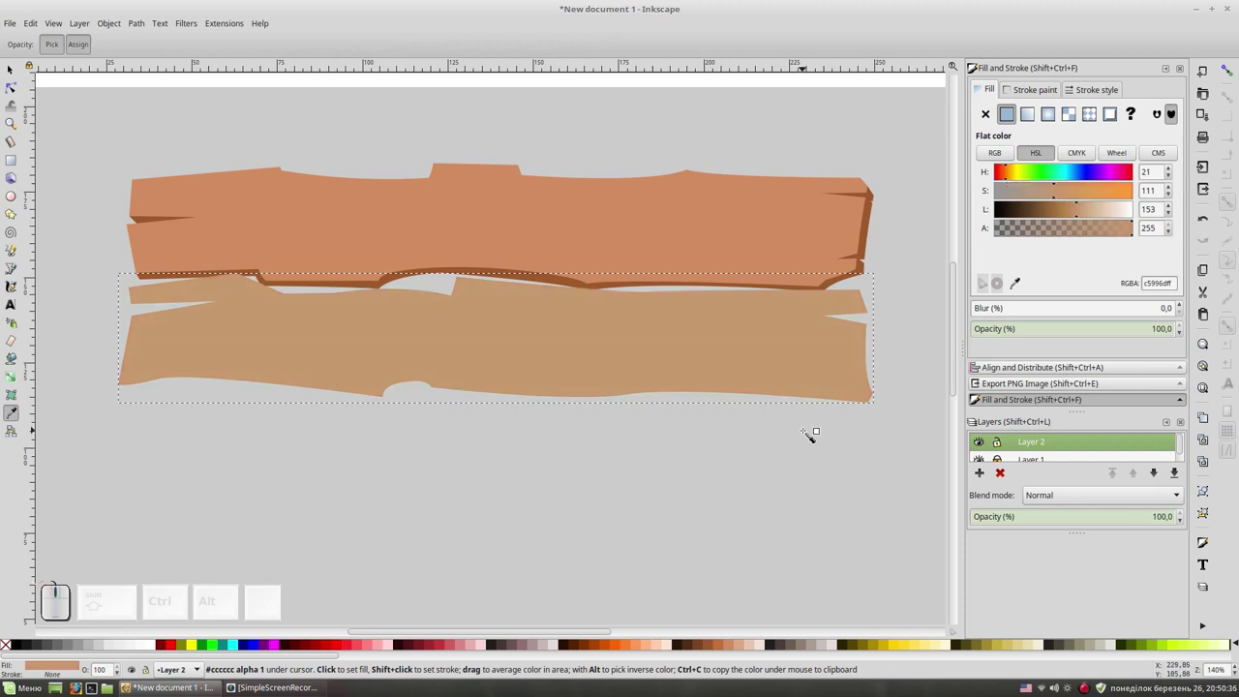
key(F1)
click(610, 334)
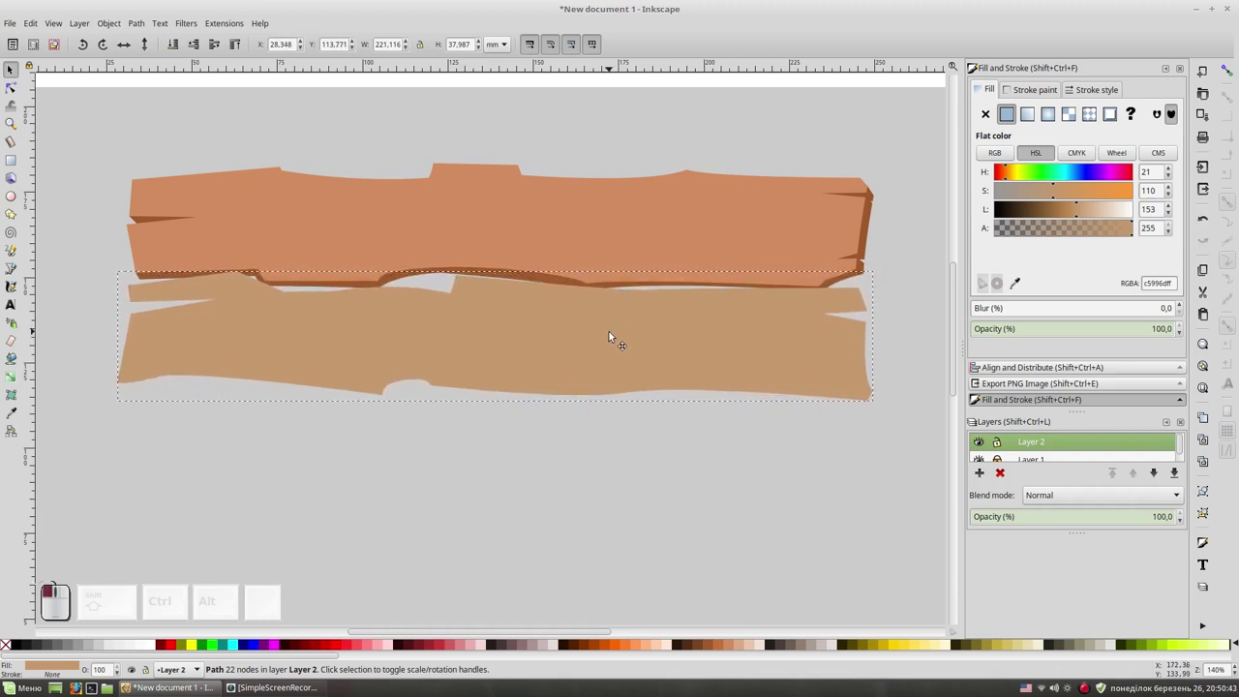
click(662, 497)
key(space)
key(KP_Subtract)
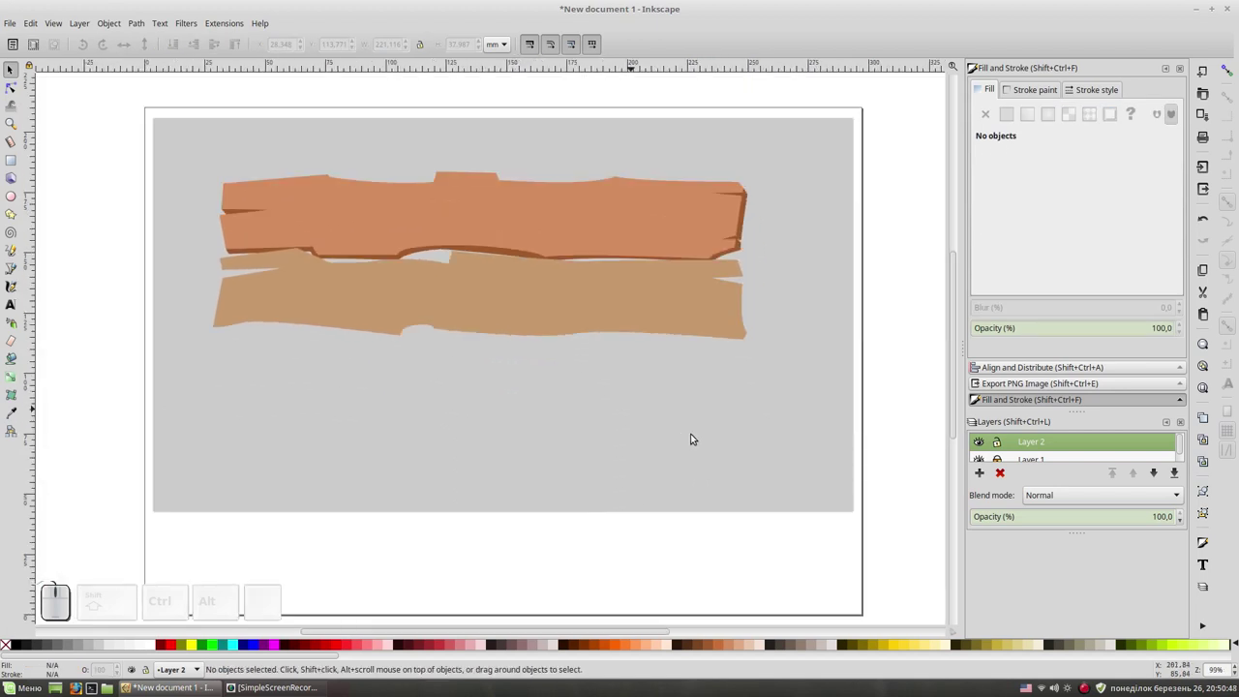
Rubber-band select both planks, shift them right together, deselect and zoom back in.
click(188, 124)
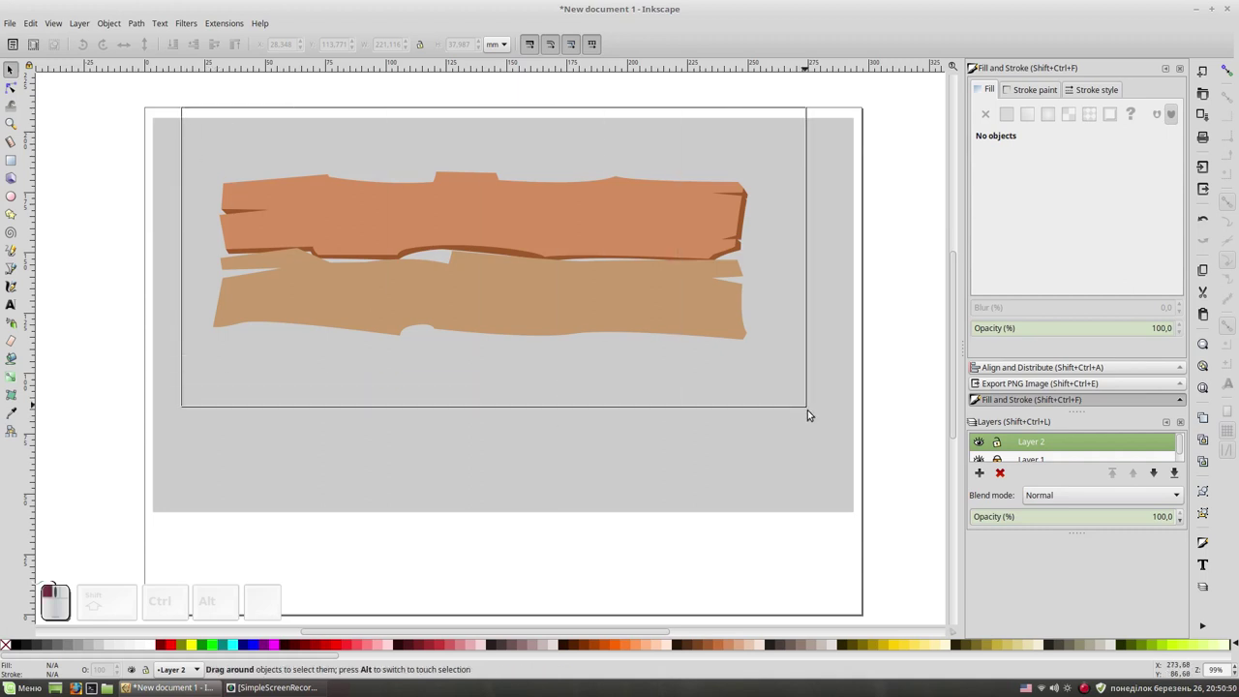
drag(553, 303, 779, 302)
click(895, 353)
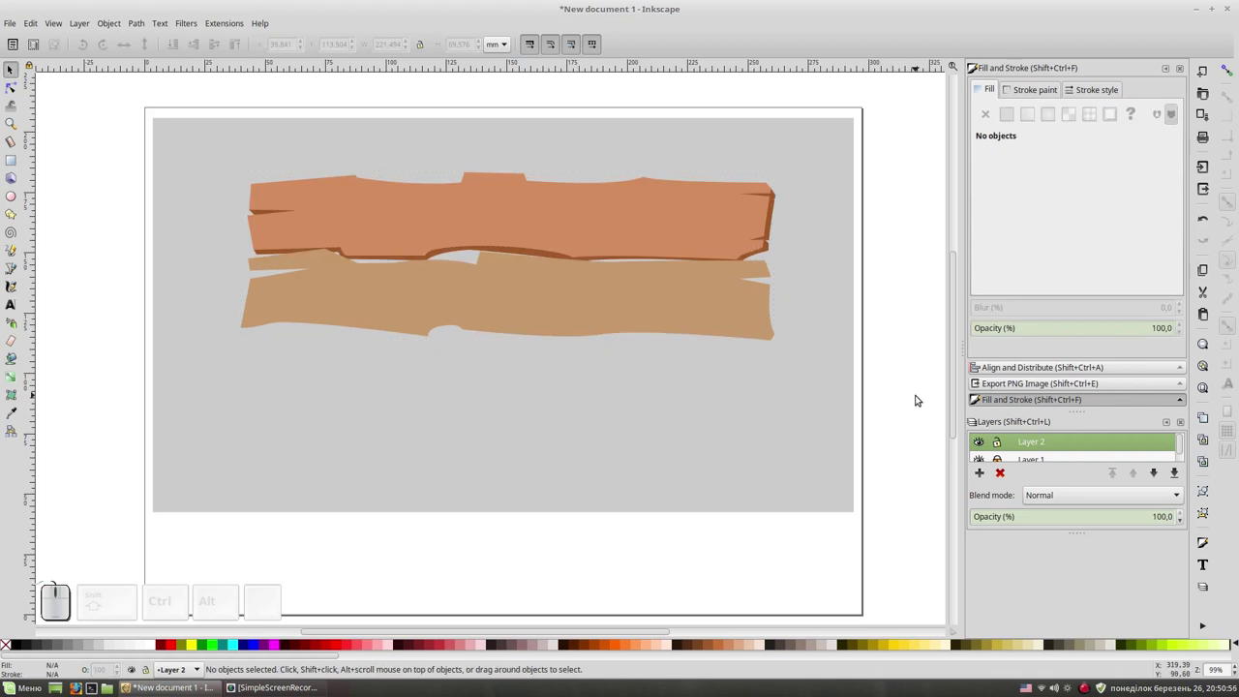
key(KP_Add)
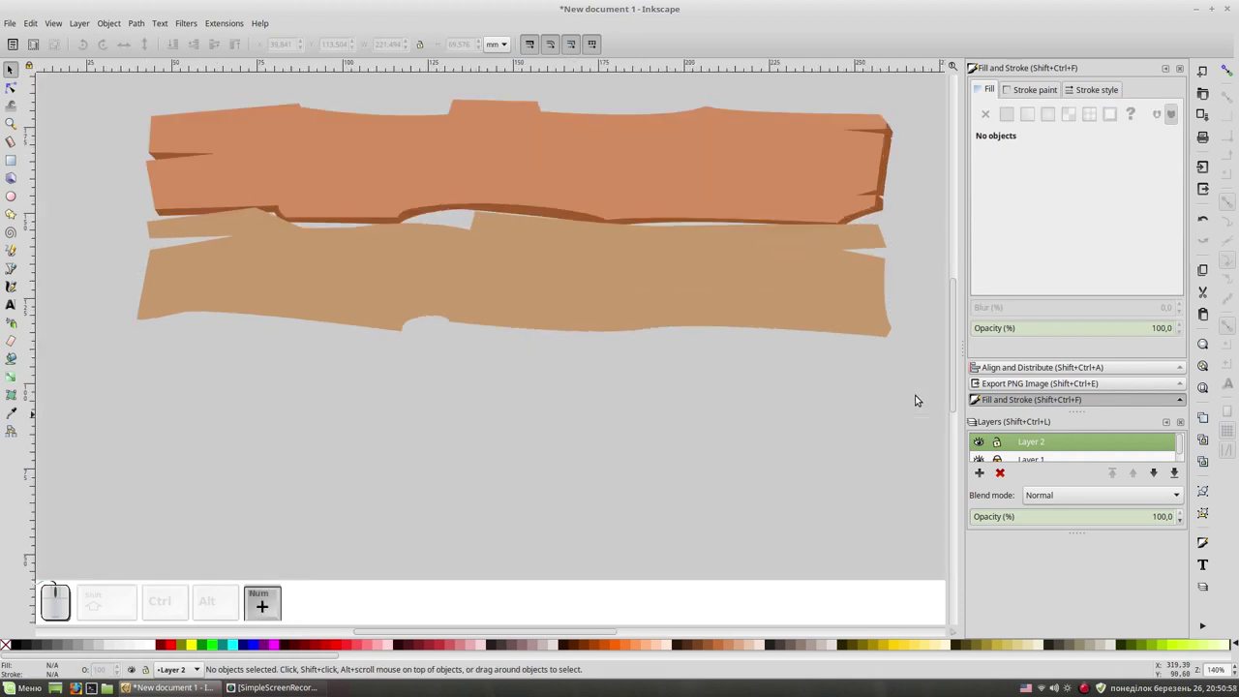
With the Bezier pen, trace the edge shape down the second plank's notched right end.
key(space)
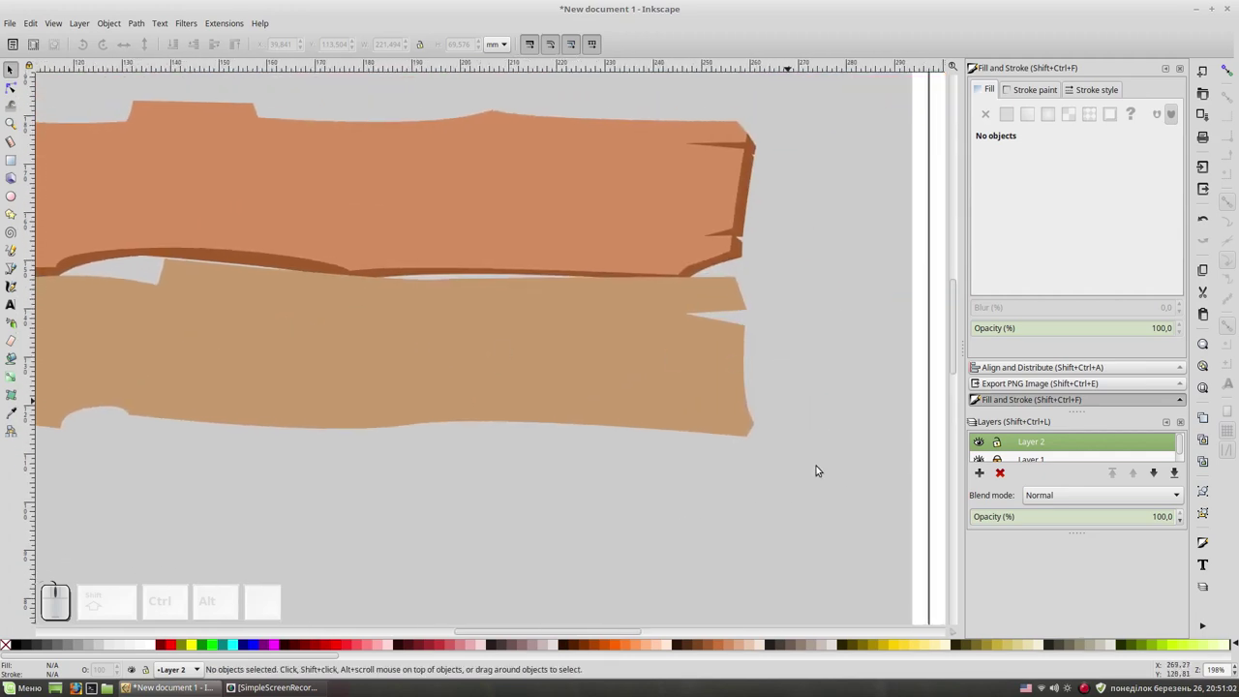
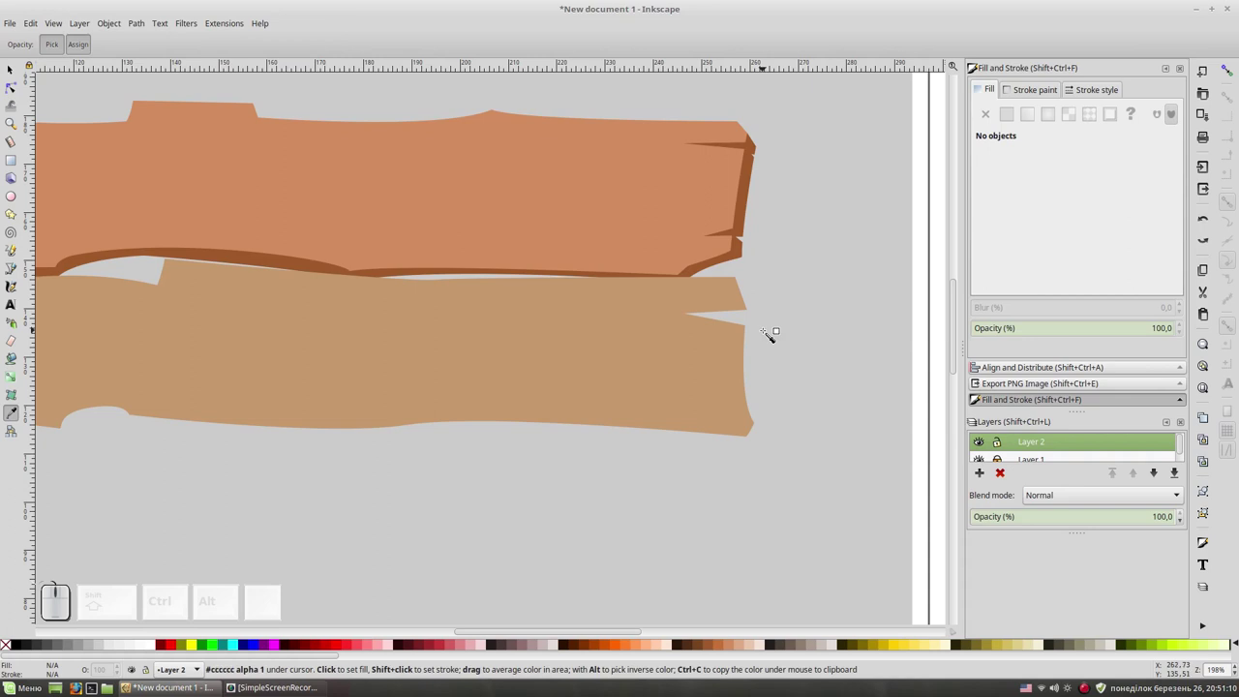
key(shift+F6)
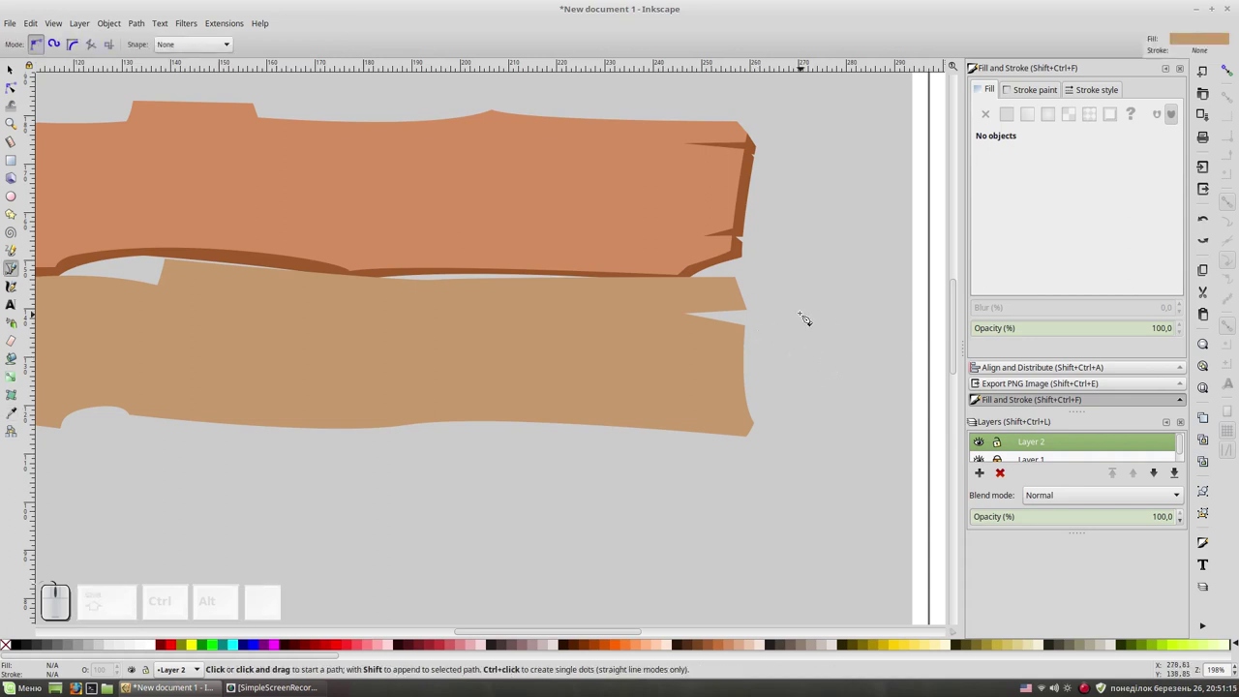
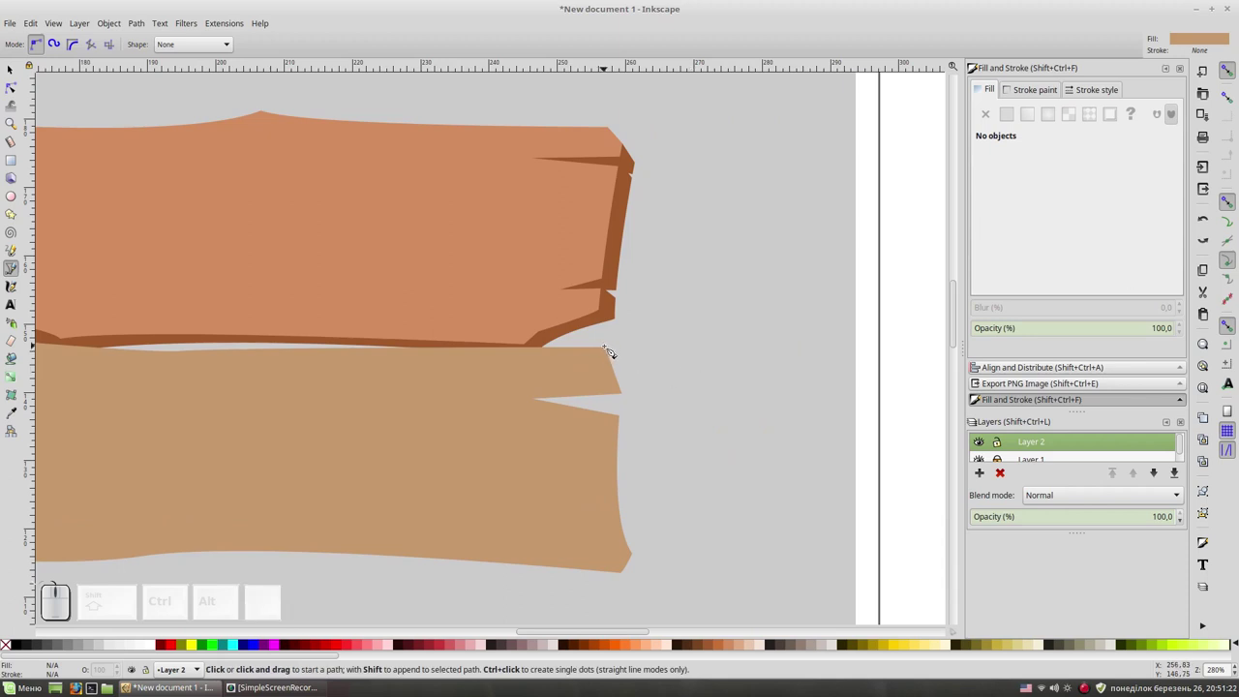
click(613, 351)
click(631, 367)
click(643, 403)
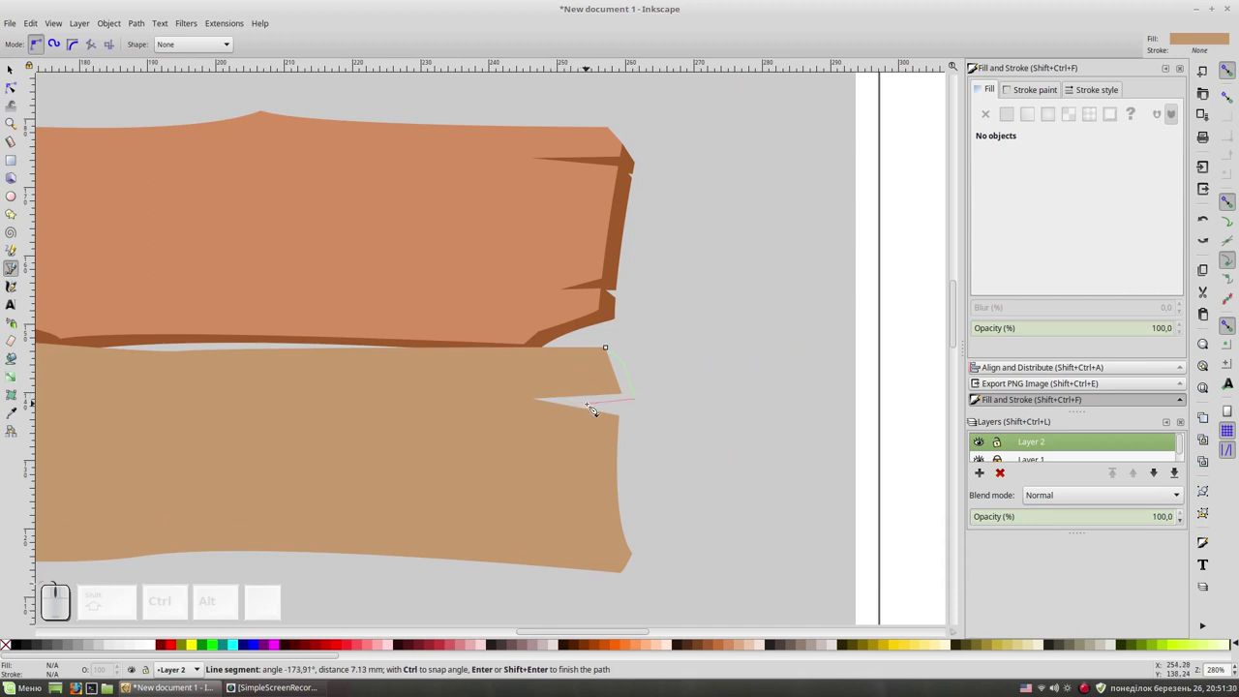
click(594, 408)
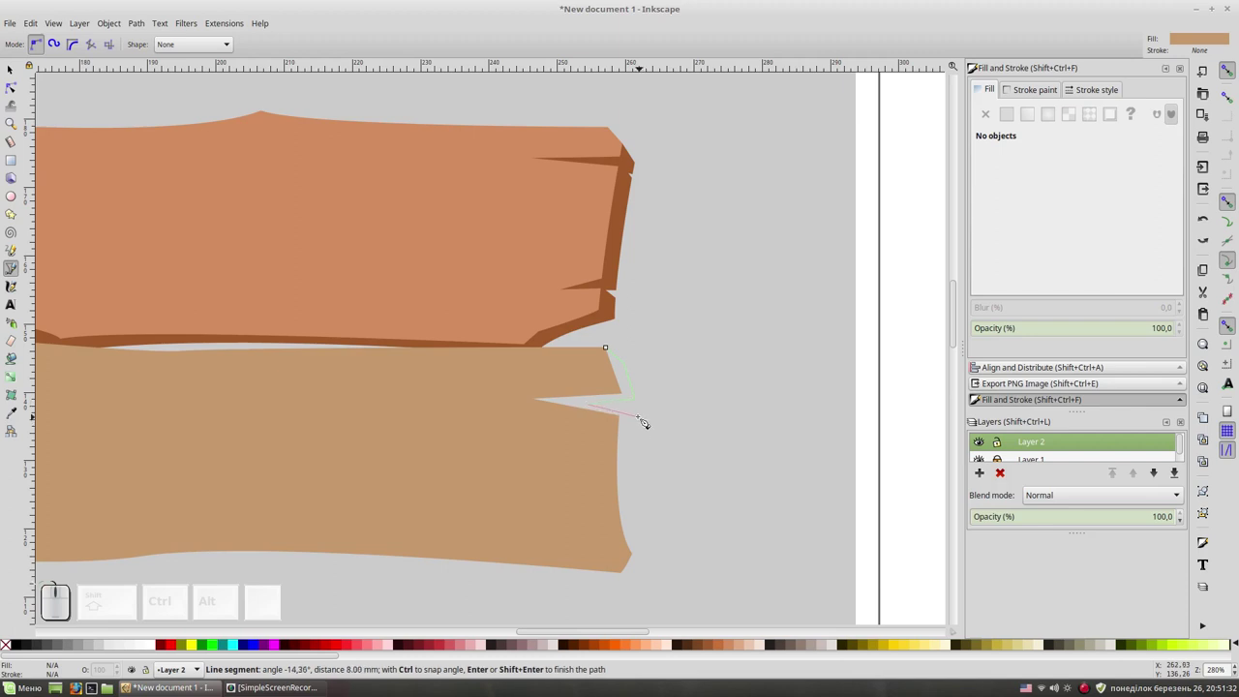
click(644, 420)
click(643, 497)
click(657, 557)
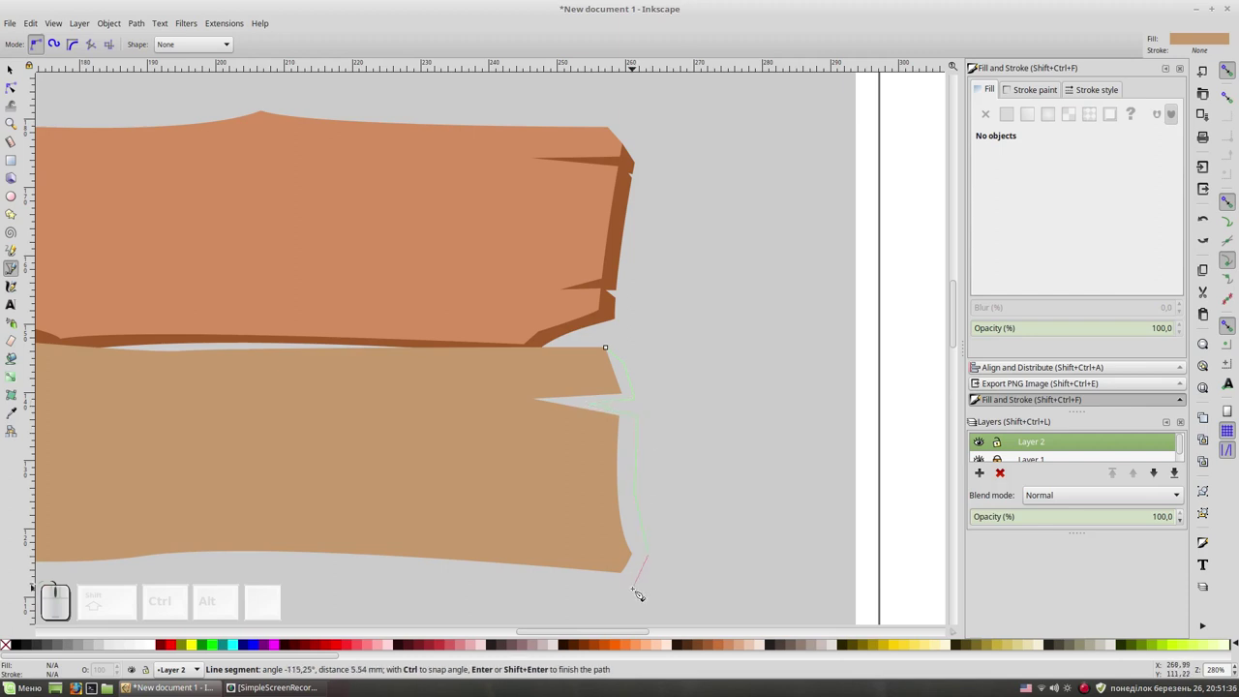
click(640, 593)
Continue the edge shape along the plank's curved bottom edge to the bottom-left corner.
key(space)
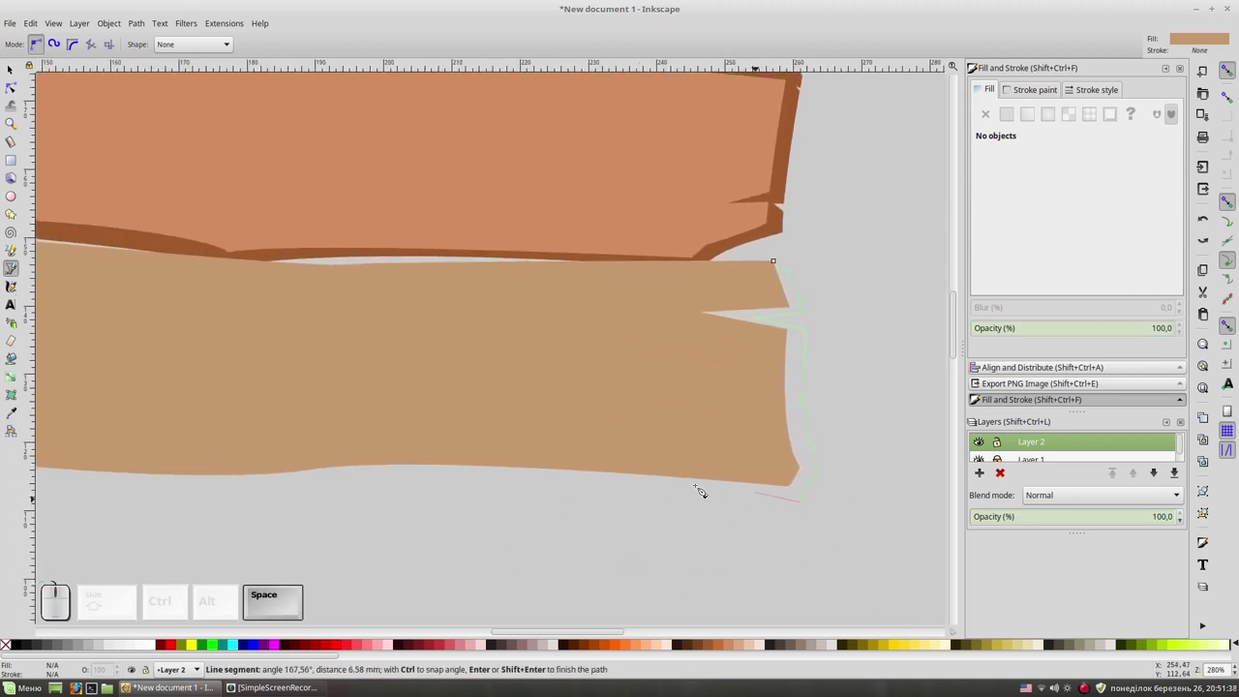
click(577, 482)
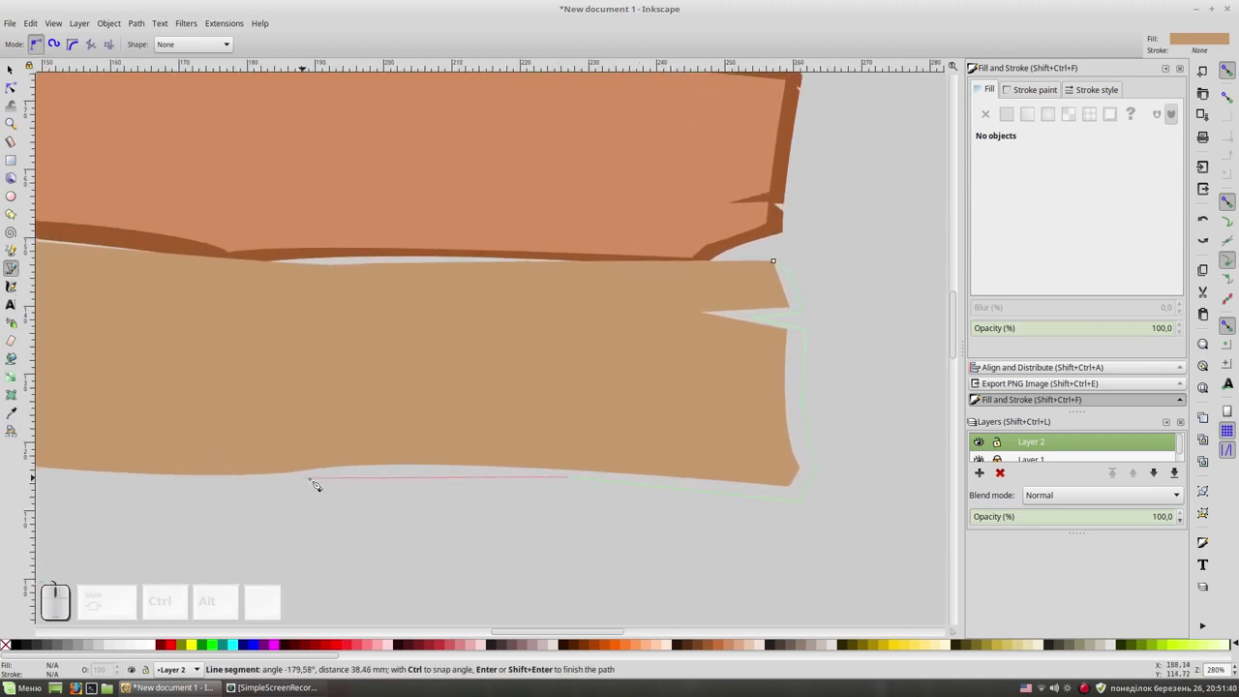
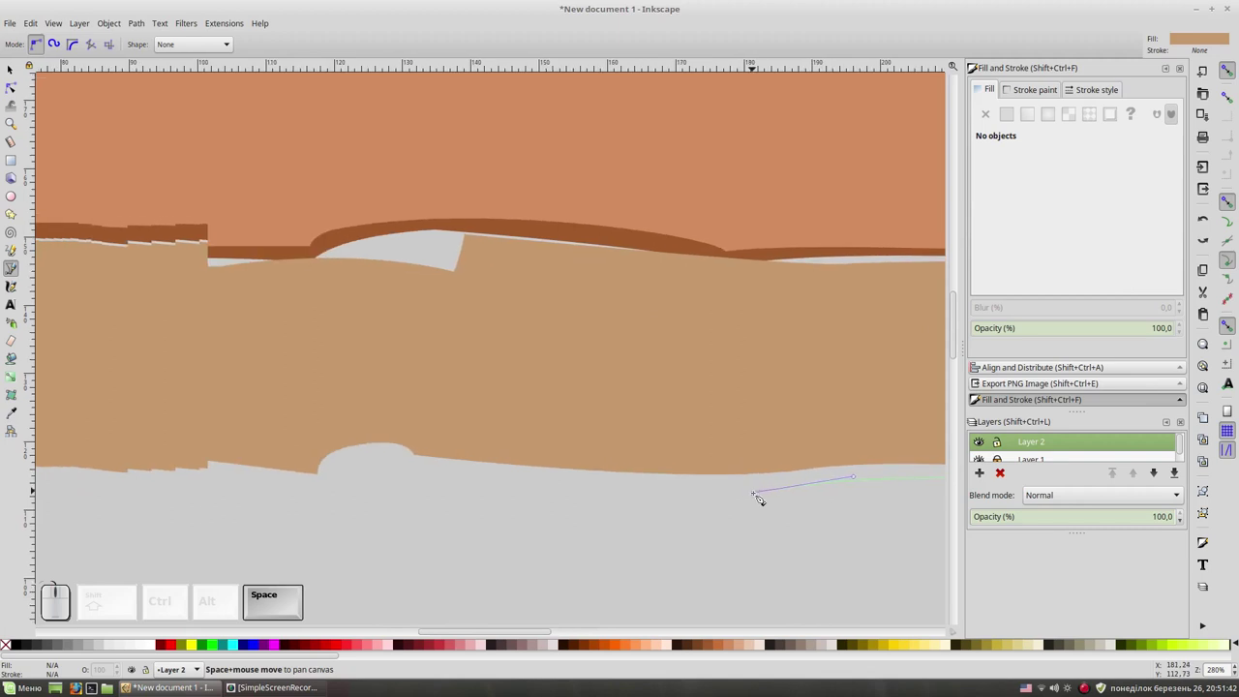
click(499, 483)
click(435, 473)
drag(354, 482, 340, 497)
click(339, 496)
key(space)
drag(493, 490, 292, 505)
drag(299, 486, 236, 497)
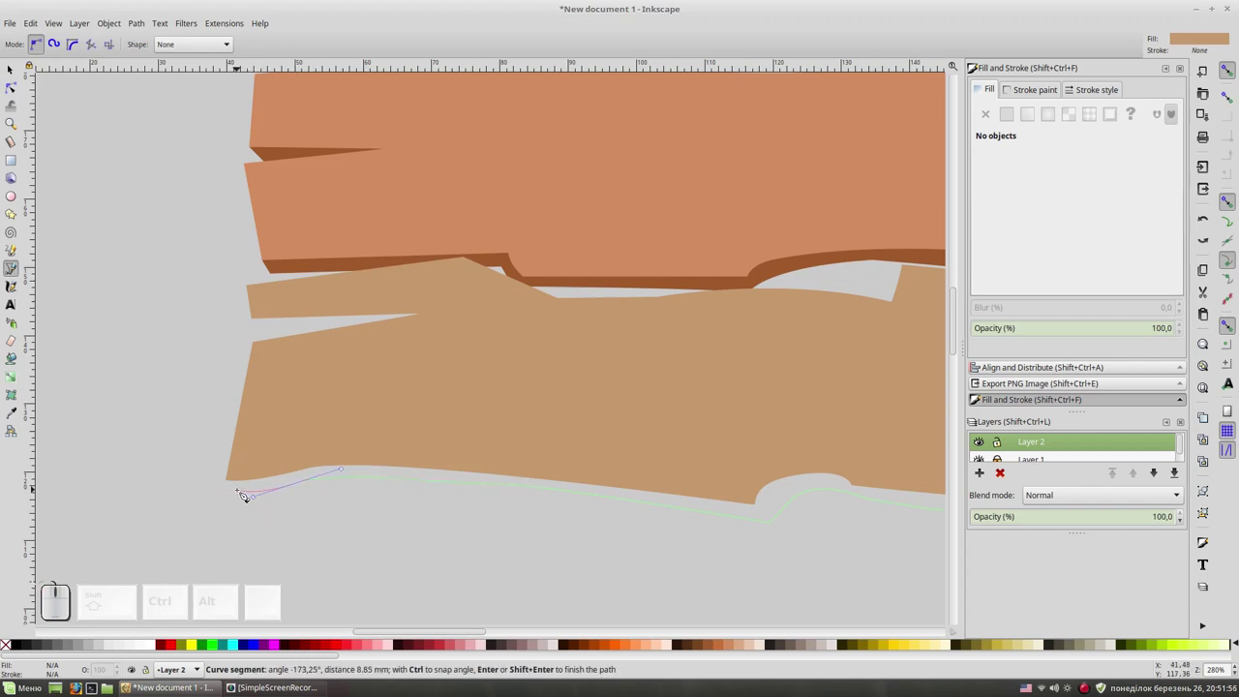
click(244, 494)
click(235, 484)
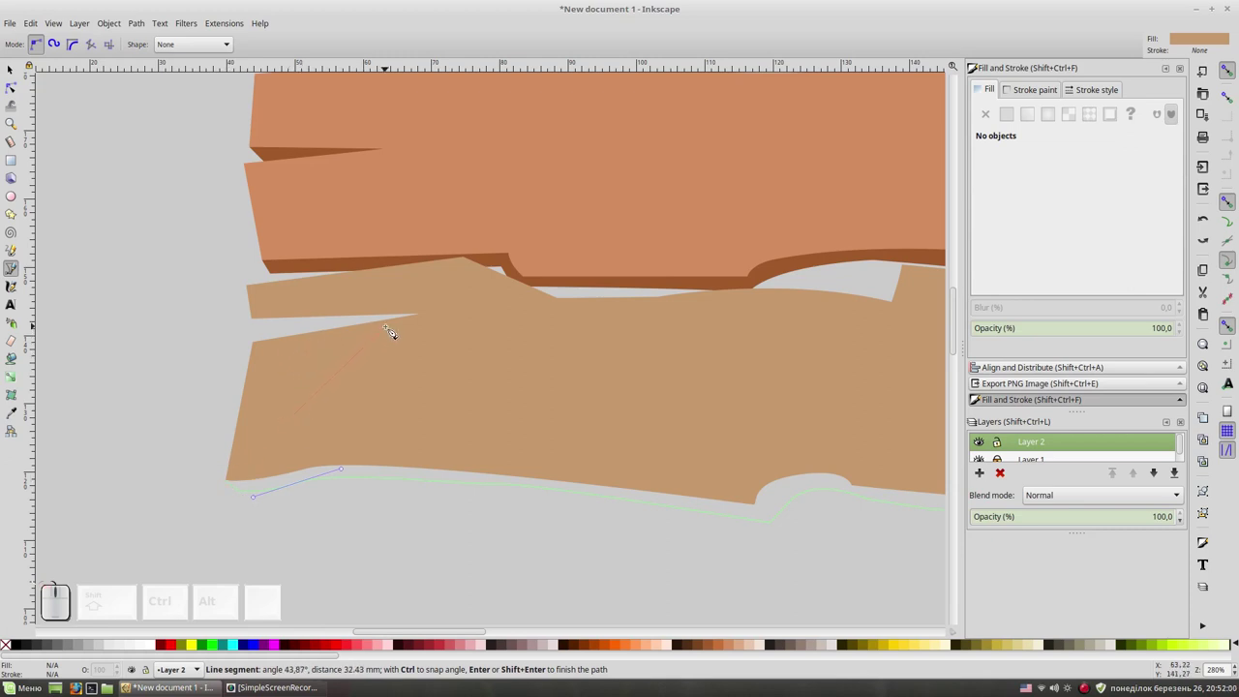
Trace back up the left end and across to the right corner, closing the darker edge shape.
click(395, 330)
click(268, 334)
click(260, 320)
click(434, 290)
click(687, 359)
key(space)
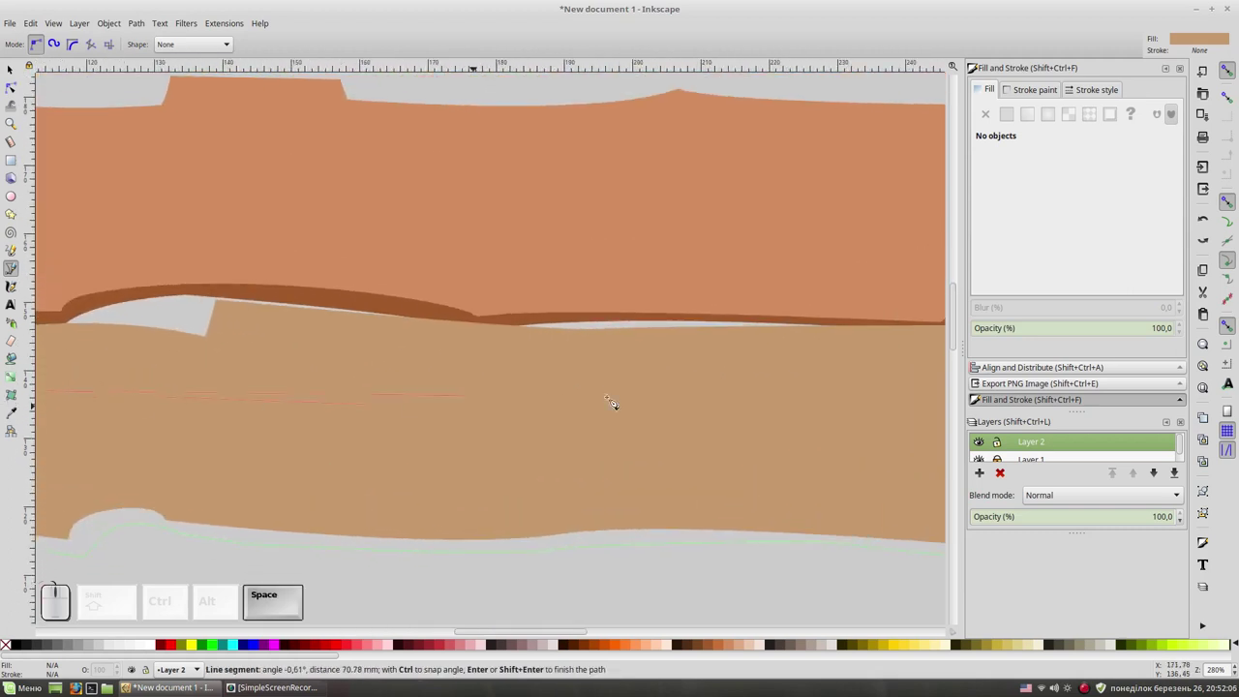
click(760, 393)
key(space)
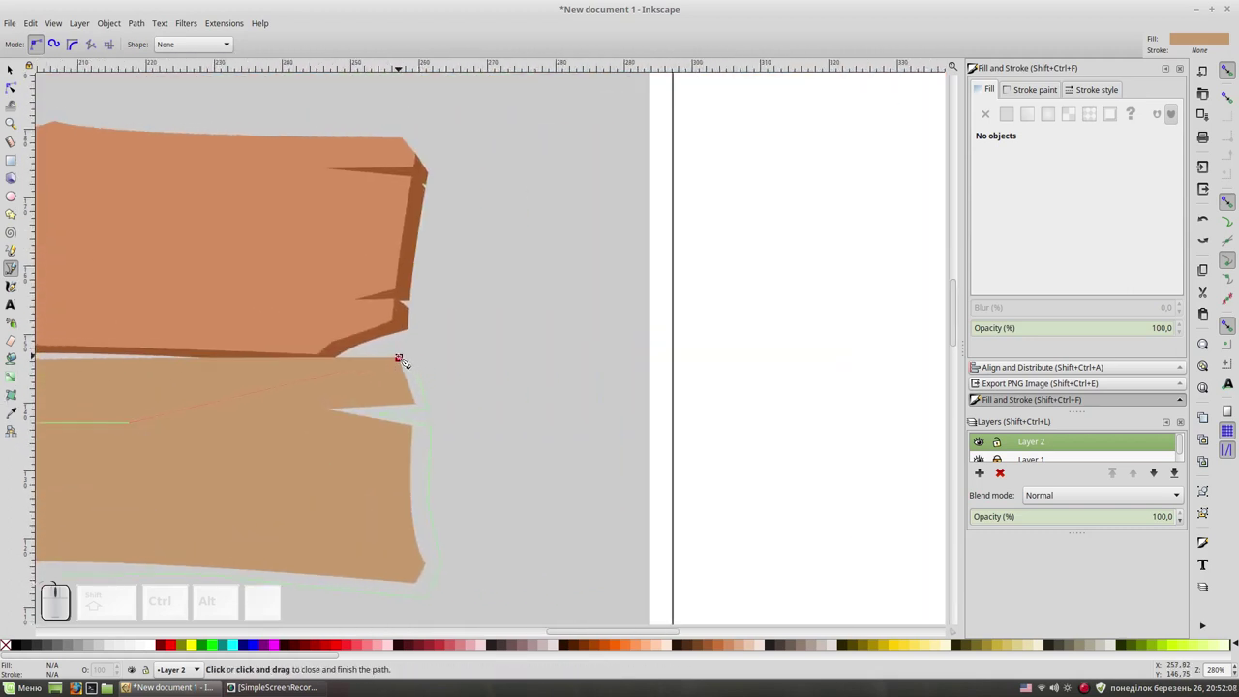
click(406, 360)
click(1078, 214)
key(F1)
click(177, 44)
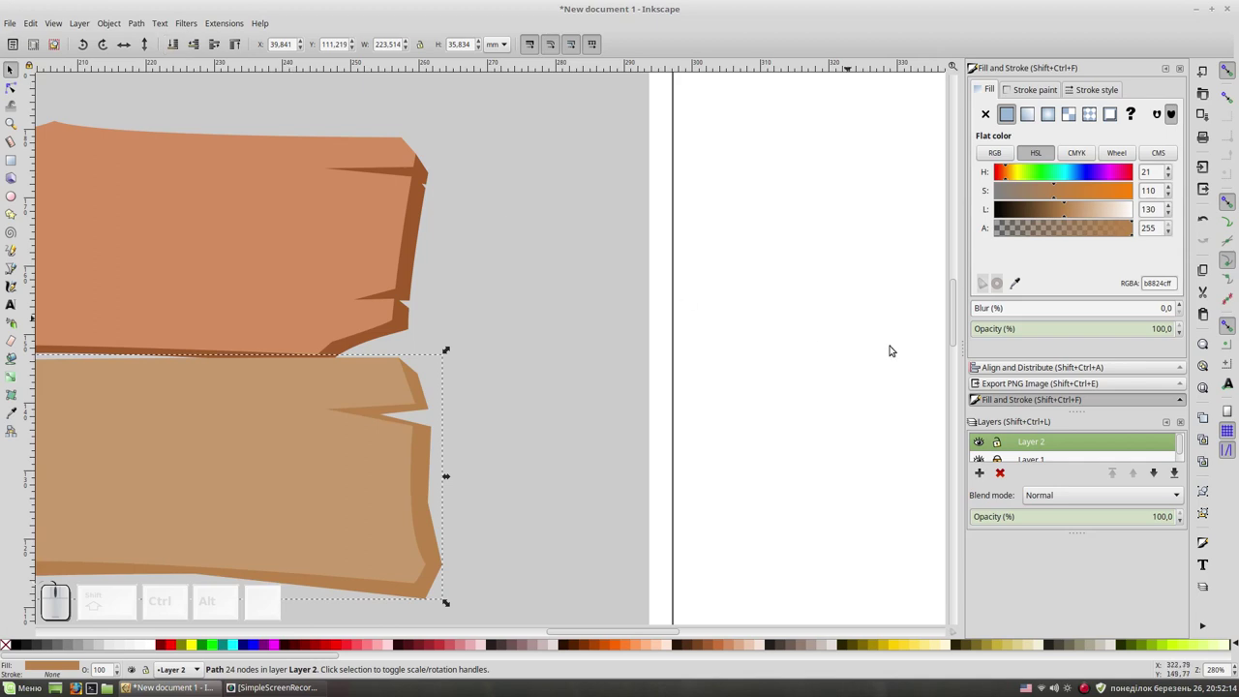
key(KP_Subtract)
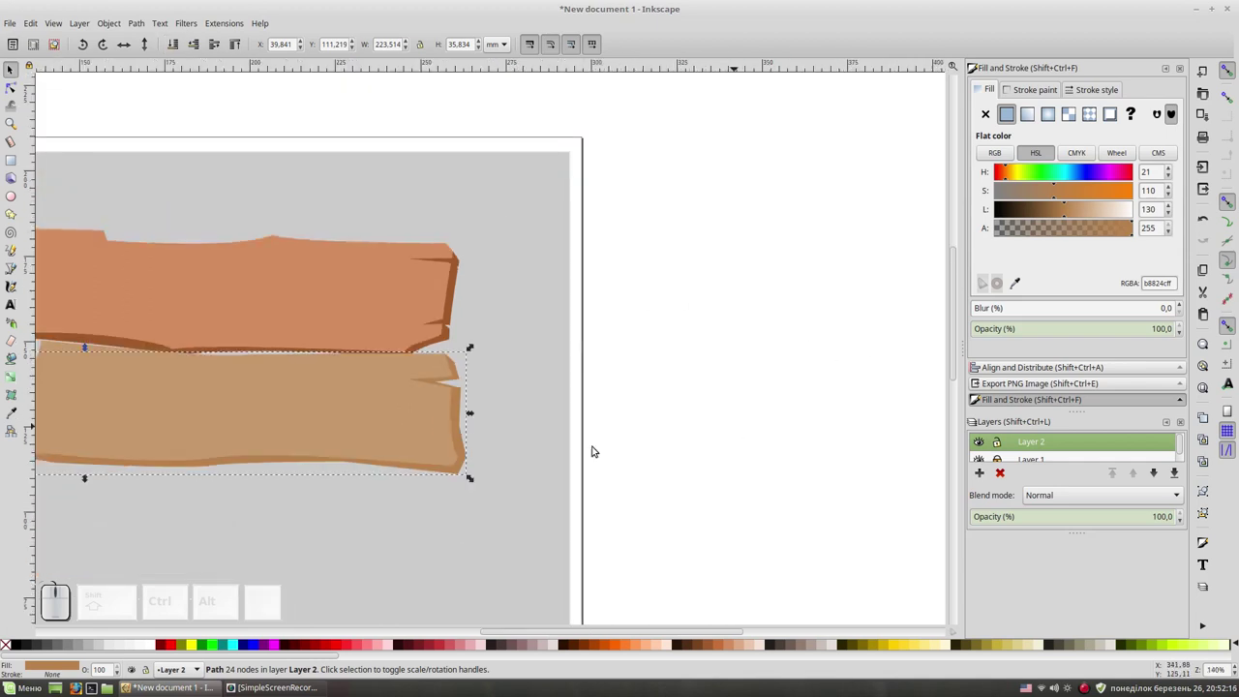
key(space)
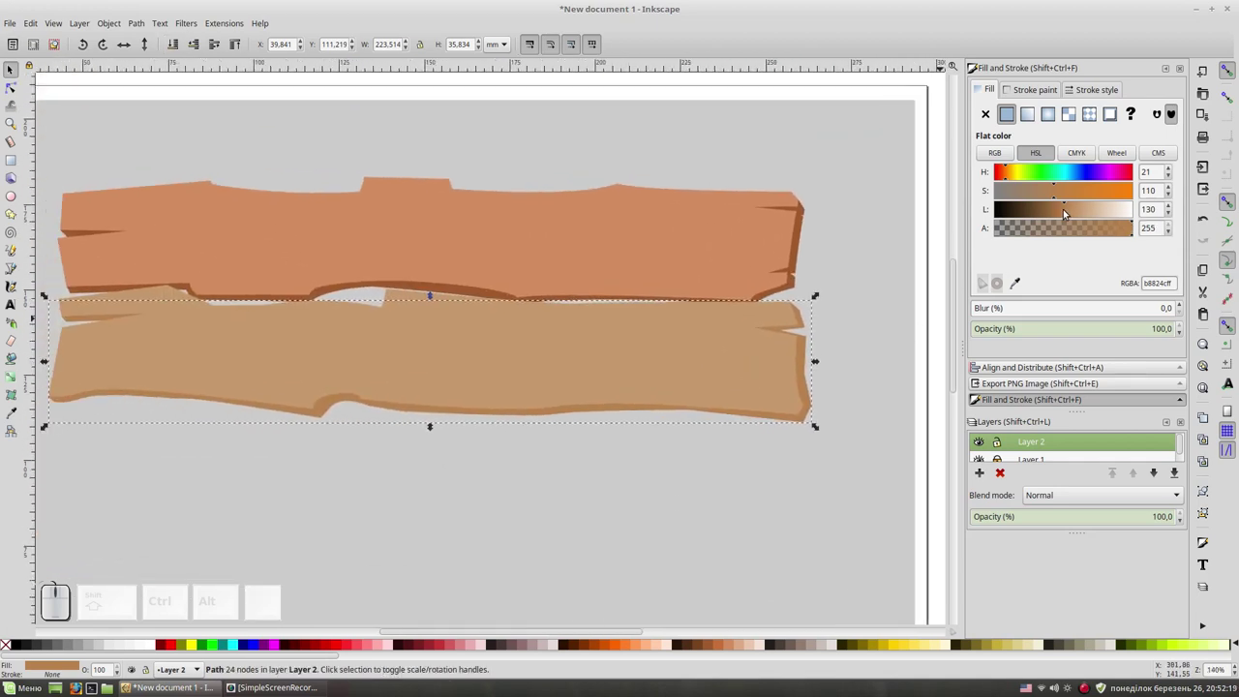
drag(1062, 207, 779, 338)
click(932, 345)
key(space)
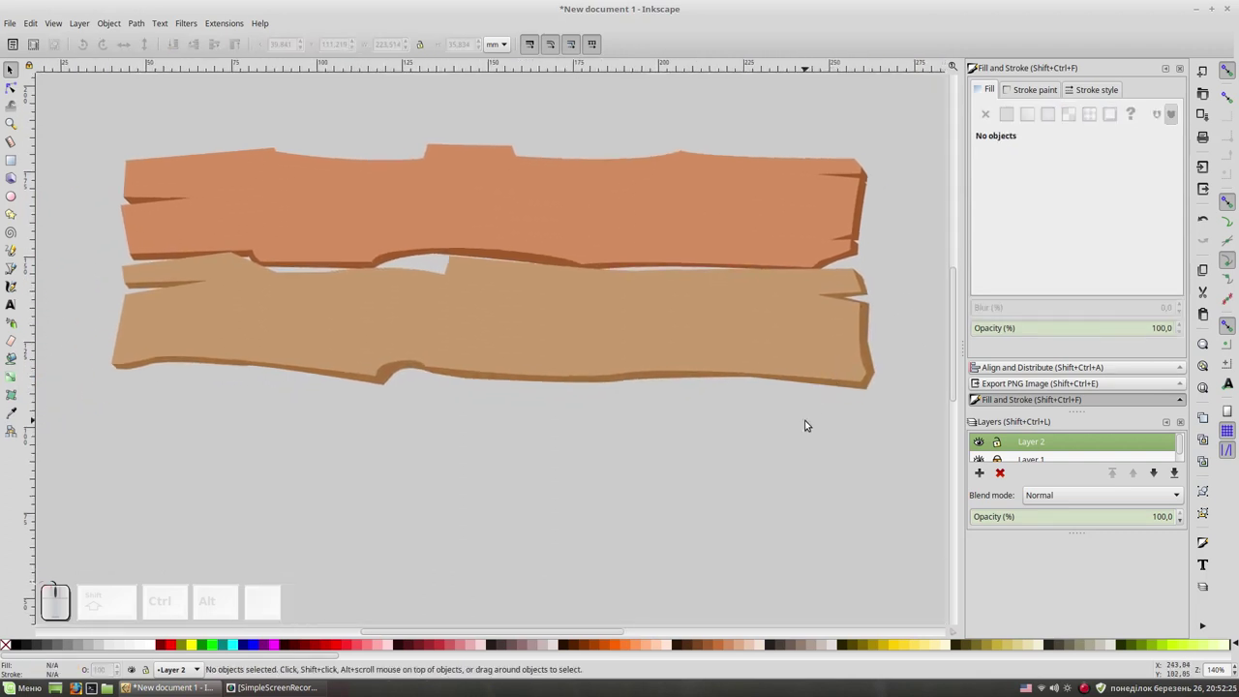
key(KP_Subtract)
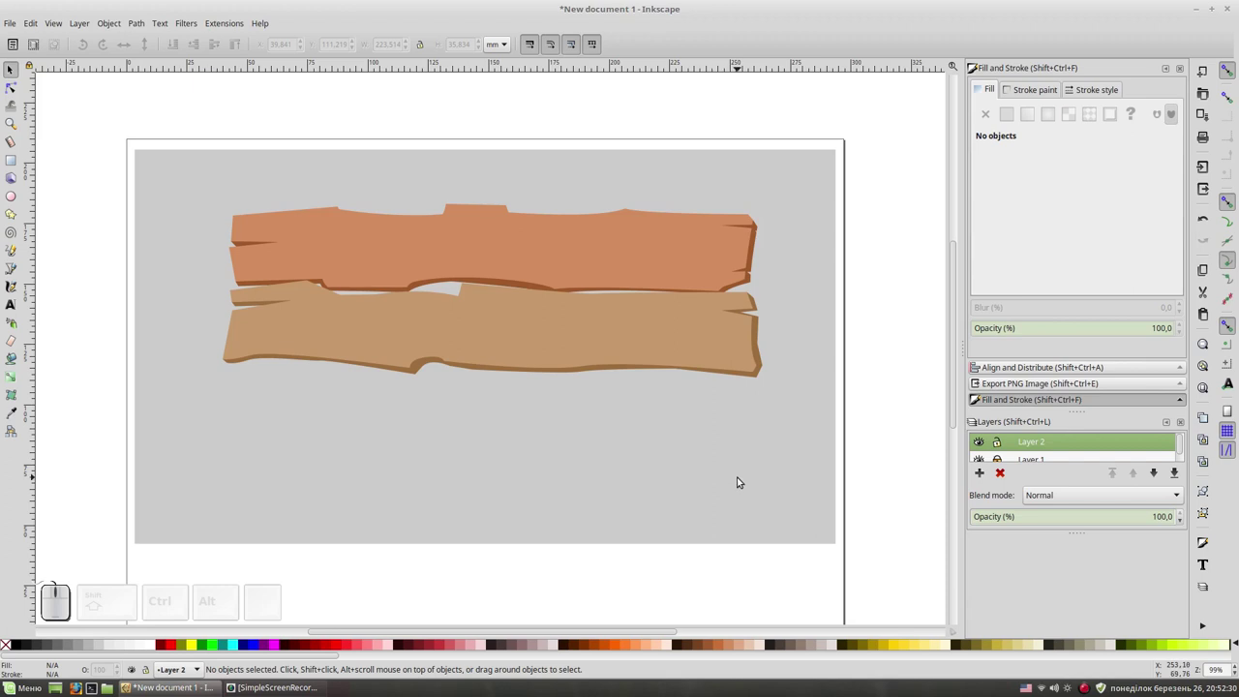
key(shift+F6)
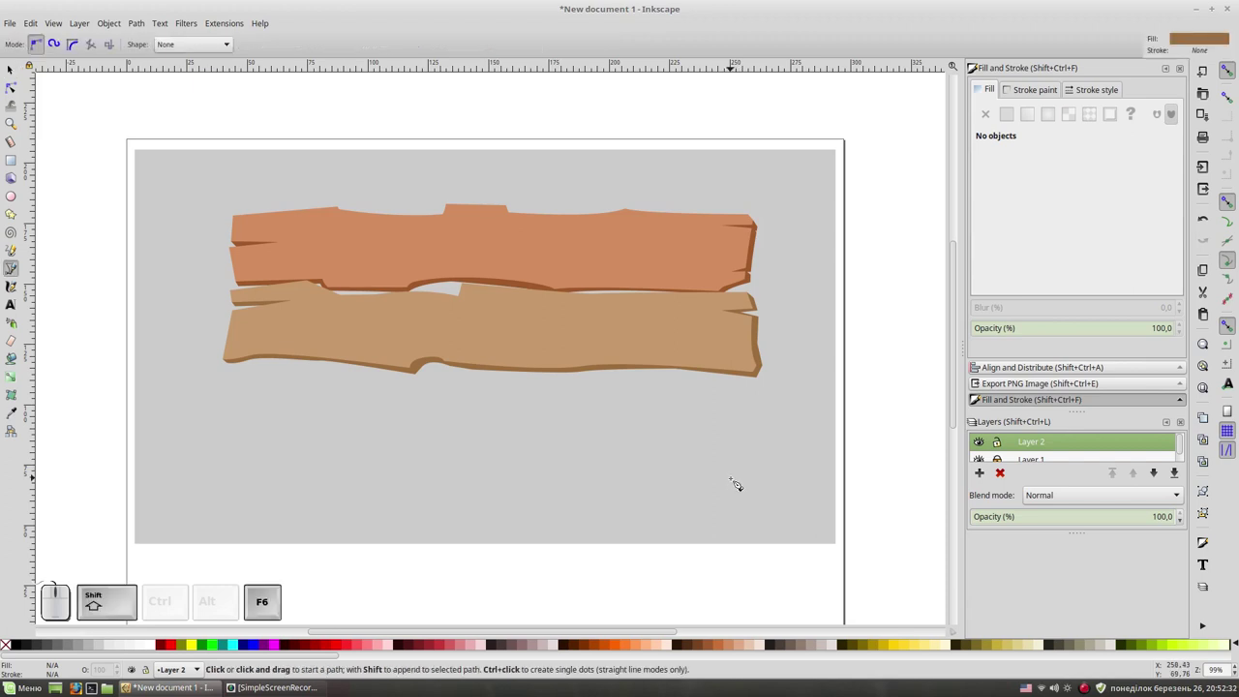
key(KP_Add)
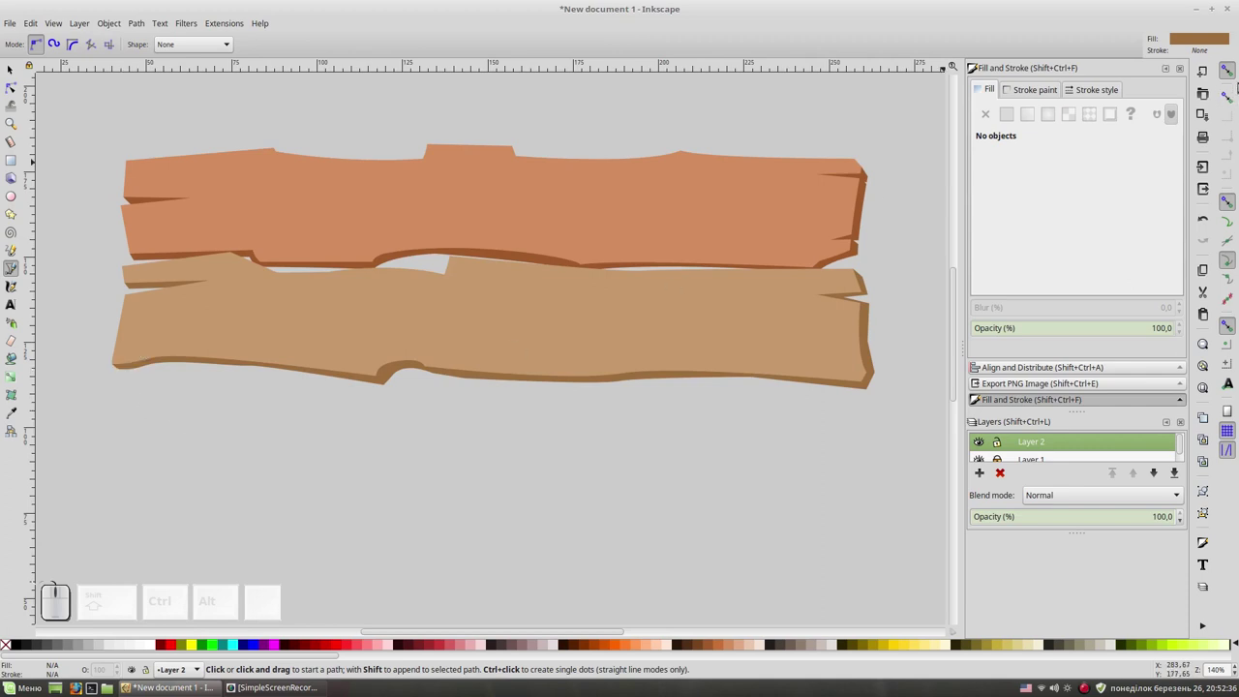
Outline the third plank's ragged top edge from the left end to its right corner.
click(1231, 69)
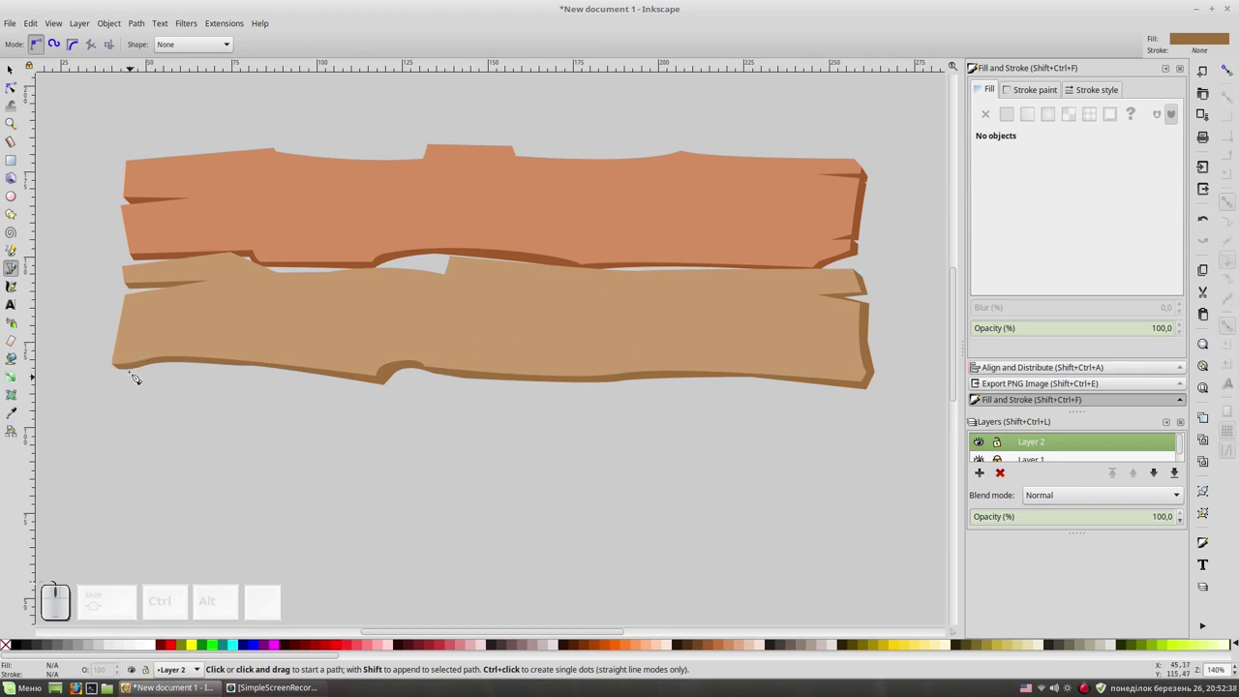
click(139, 379)
drag(281, 374, 280, 386)
click(279, 386)
click(425, 383)
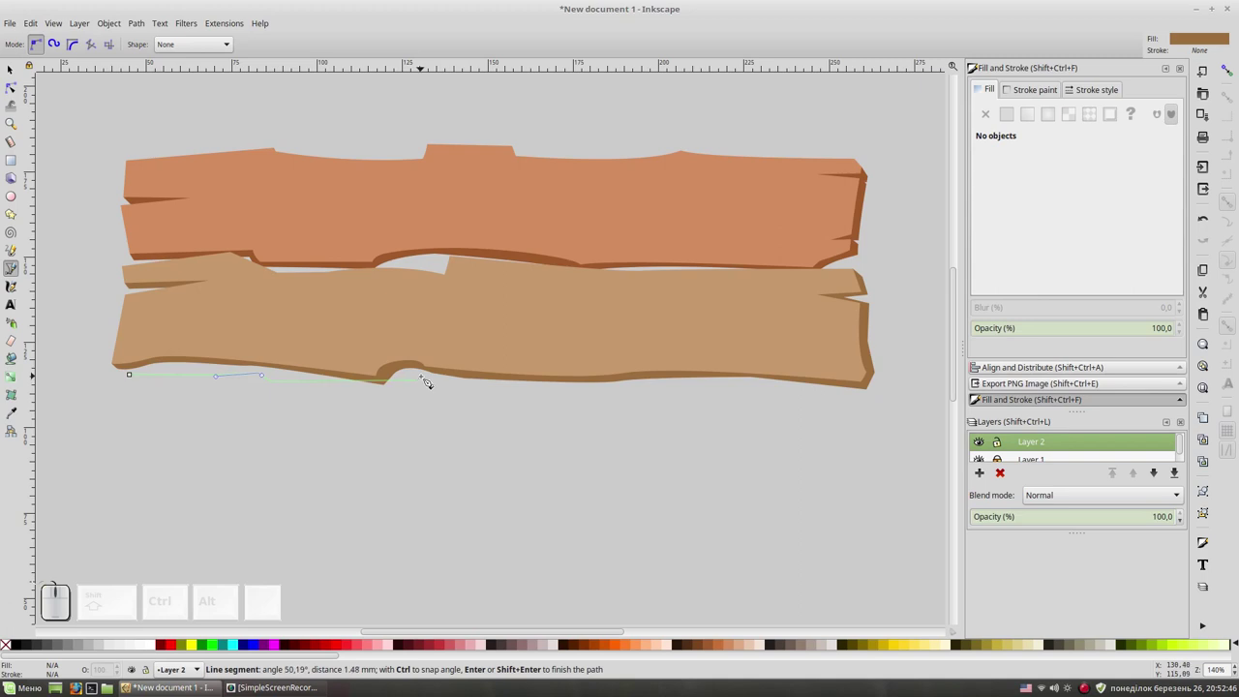
click(429, 379)
click(661, 382)
click(673, 377)
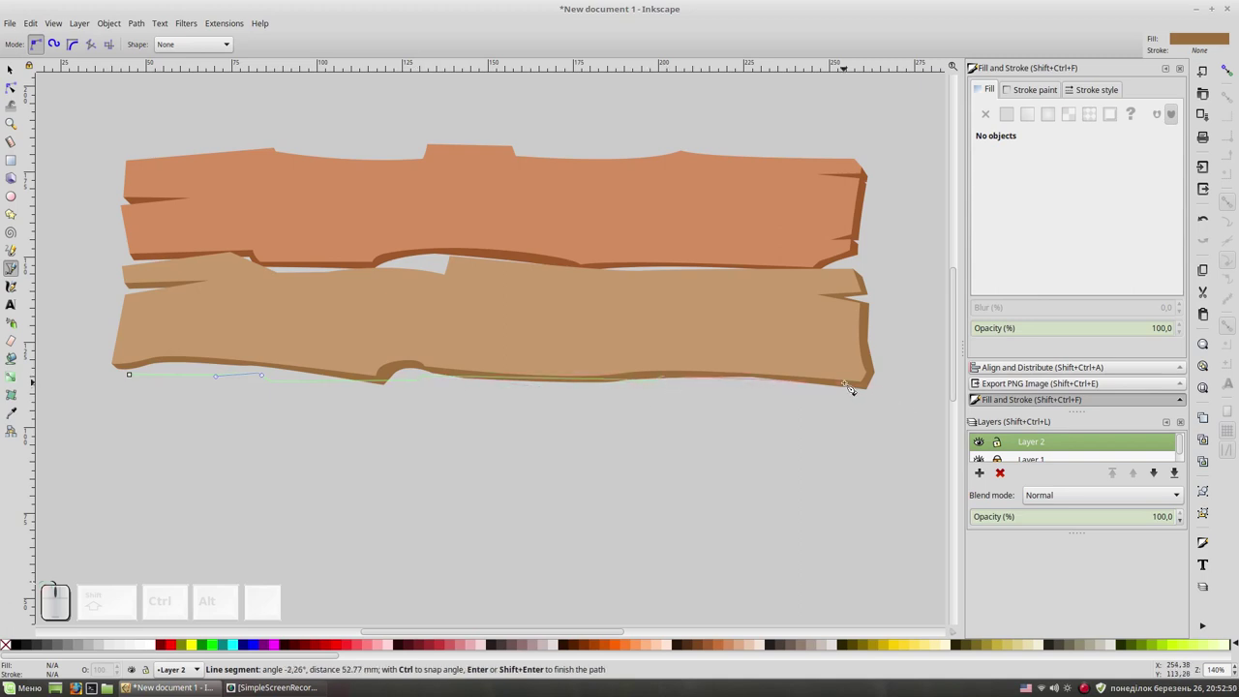
drag(852, 387, 866, 418)
click(869, 416)
Trace down the third plank's right edge and along its bottom, finishing and deselecting the golden-brown plank.
key(space)
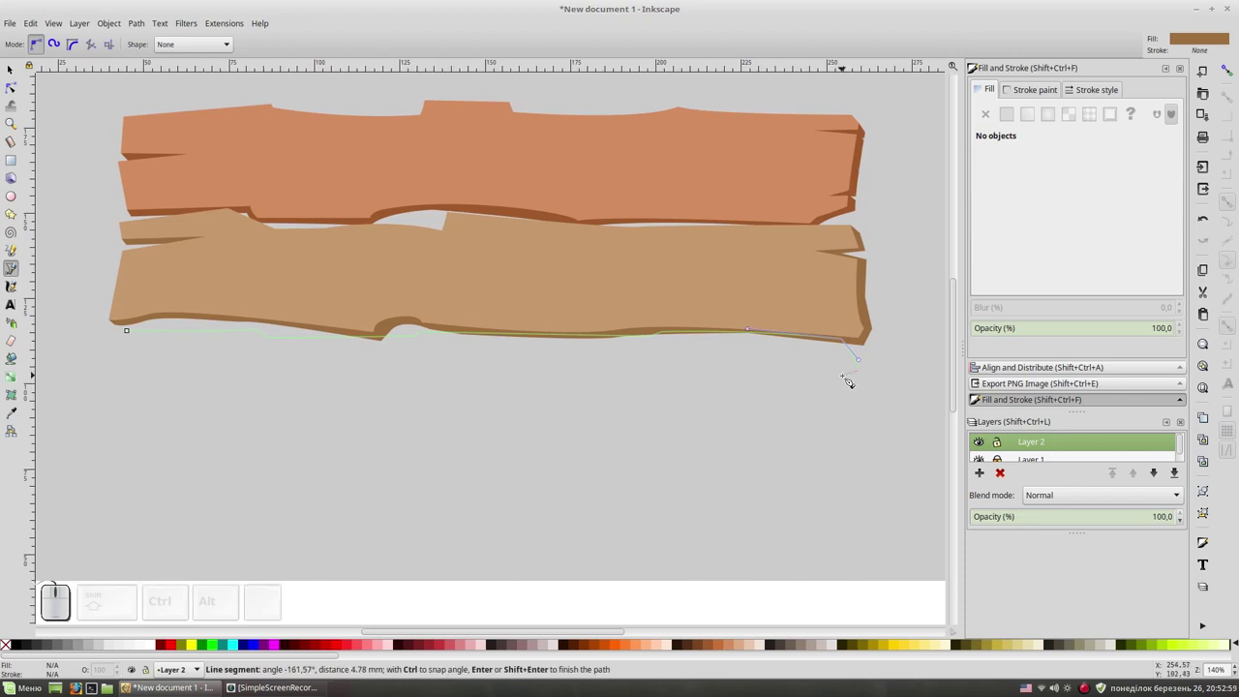
click(847, 381)
click(864, 384)
drag(867, 439, 795, 455)
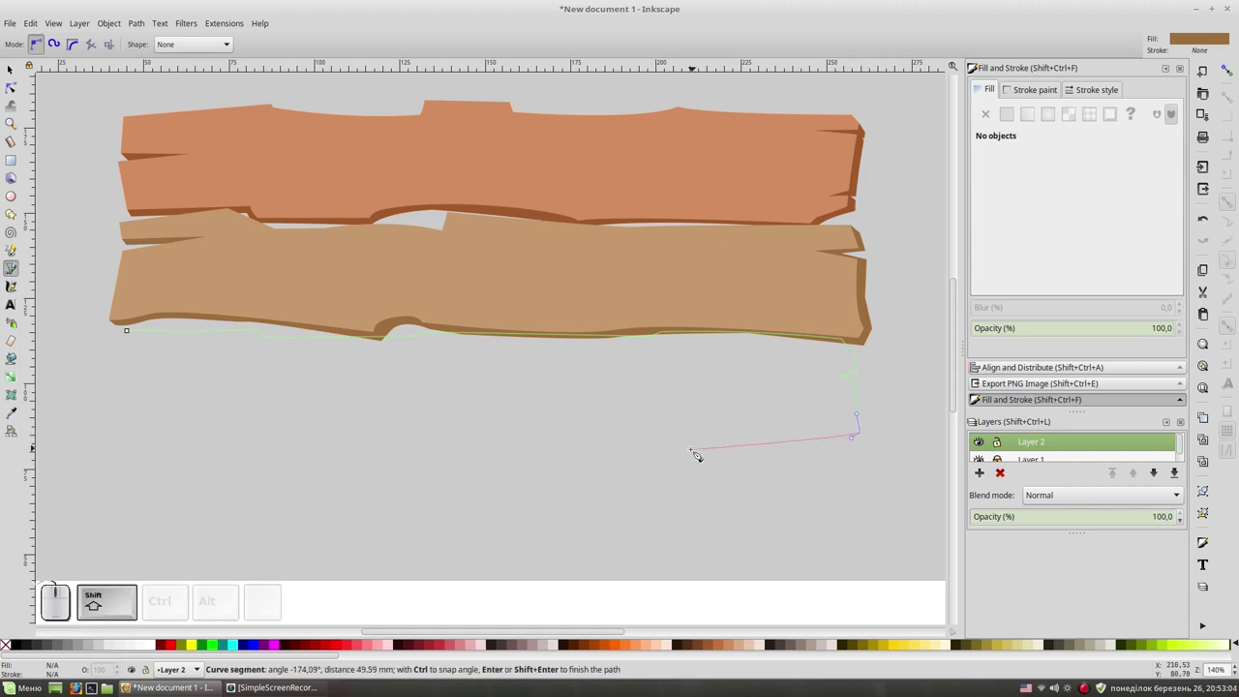
drag(702, 429, 673, 437)
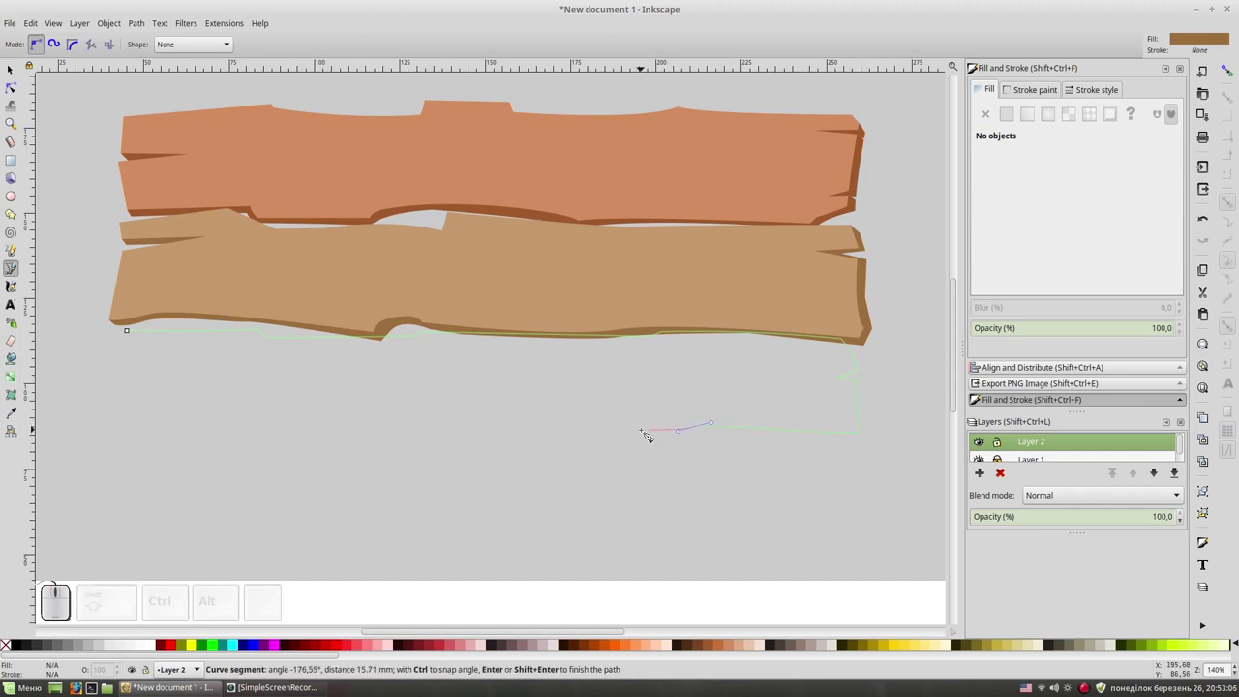
click(646, 434)
click(646, 427)
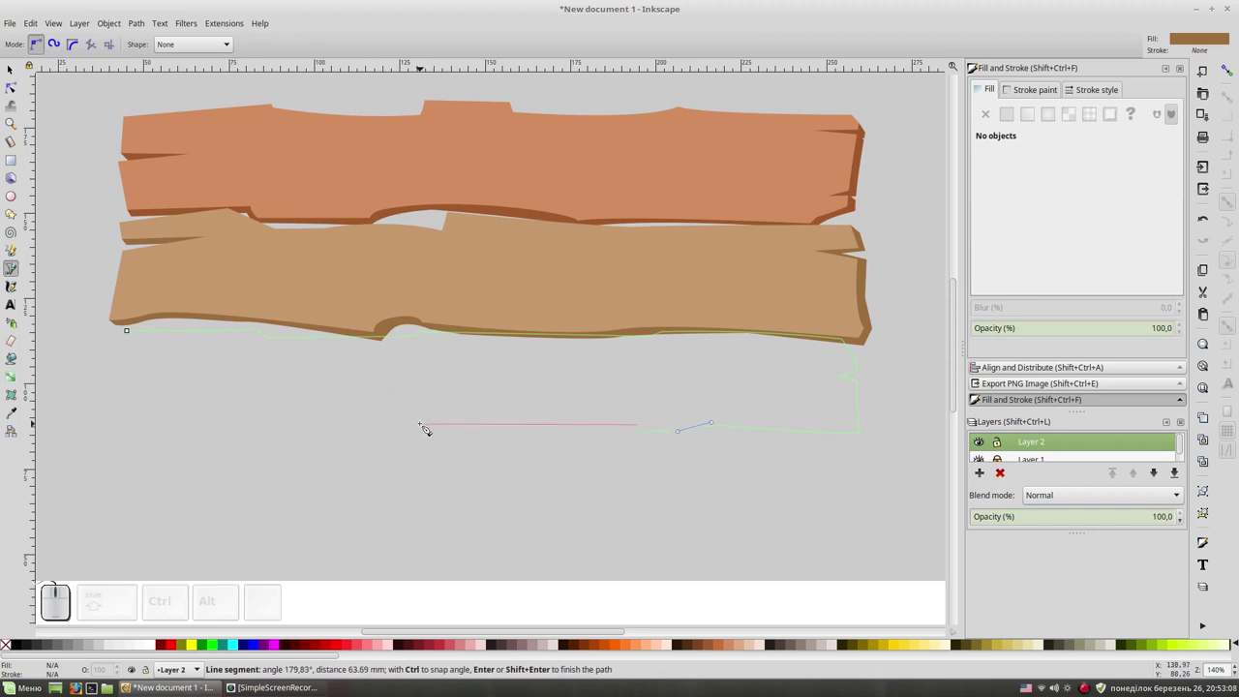
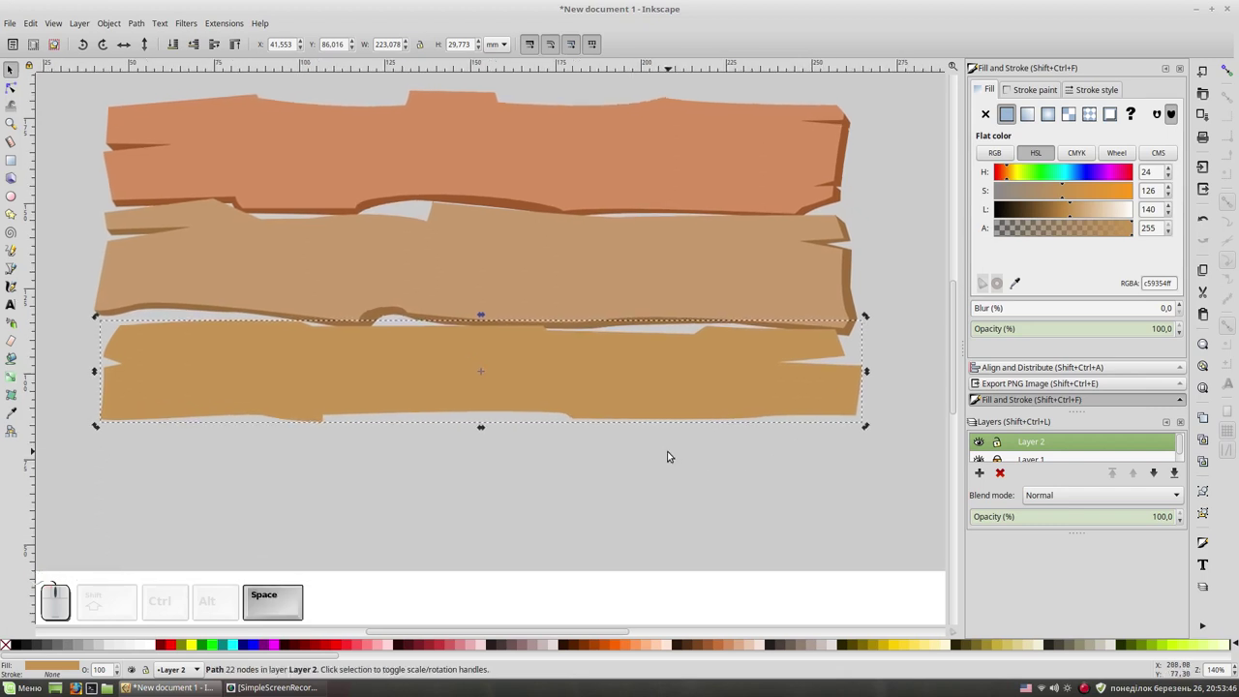
click(720, 478)
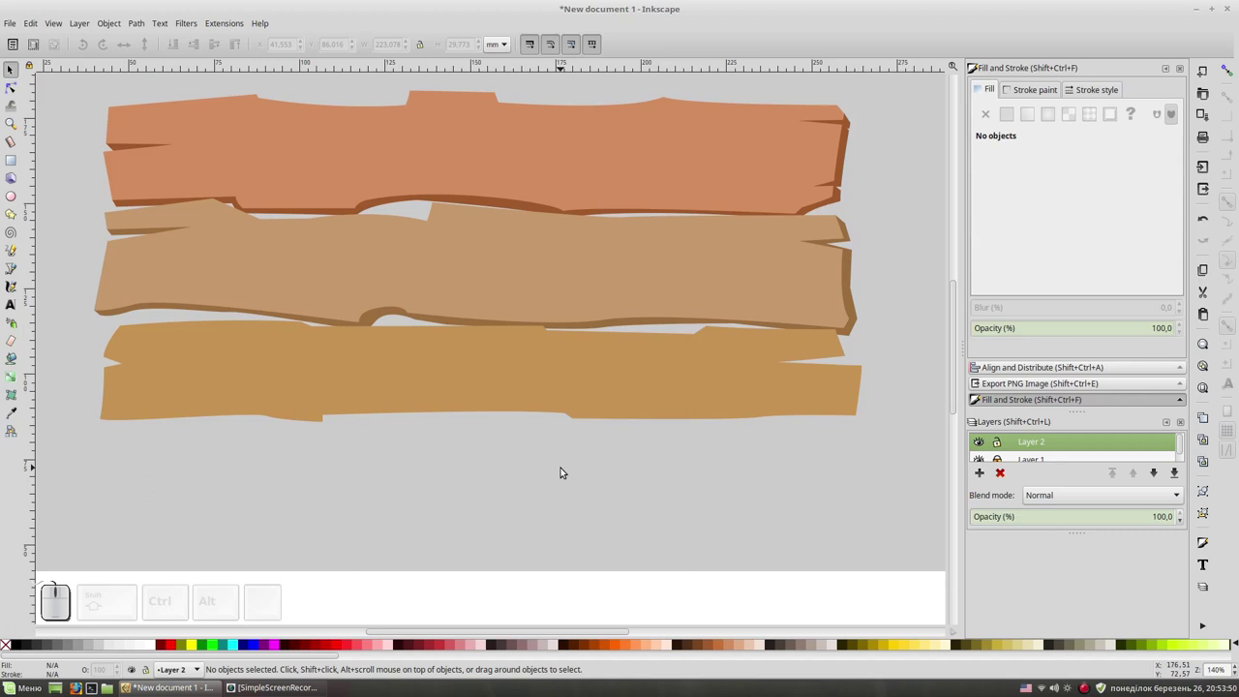
Start the shadow shape around the bottom plank's right notch and down to its bottom-right corner.
key(KP_Subtract)
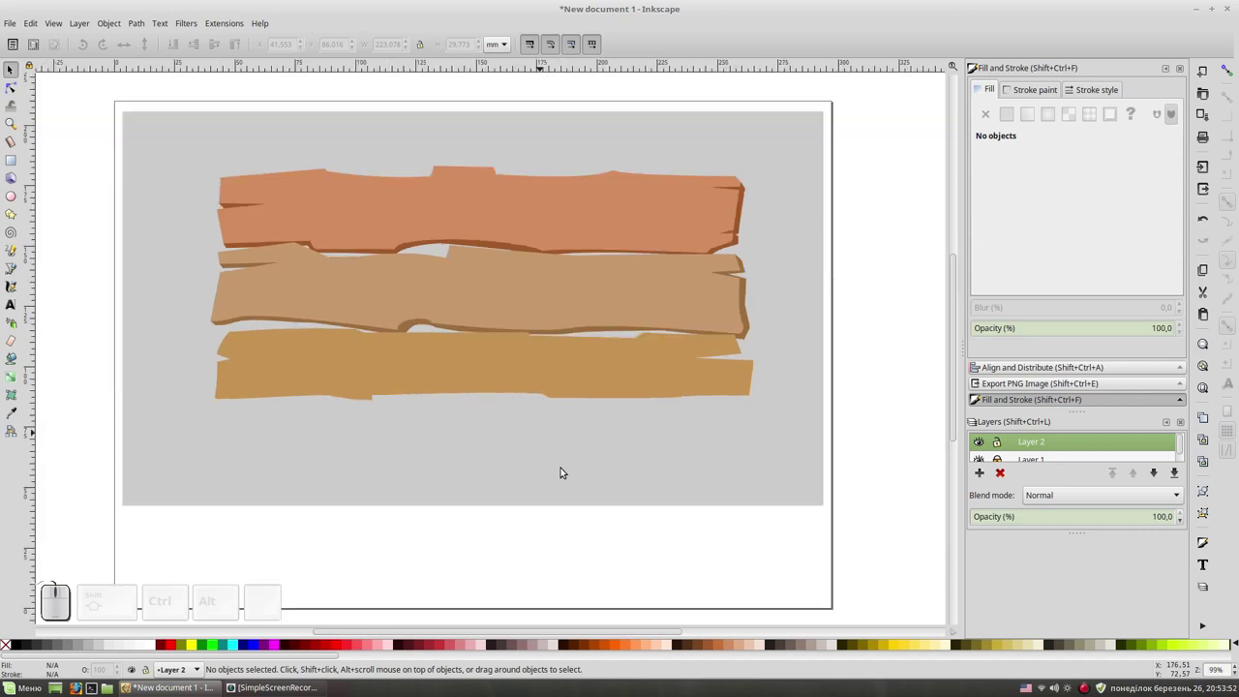
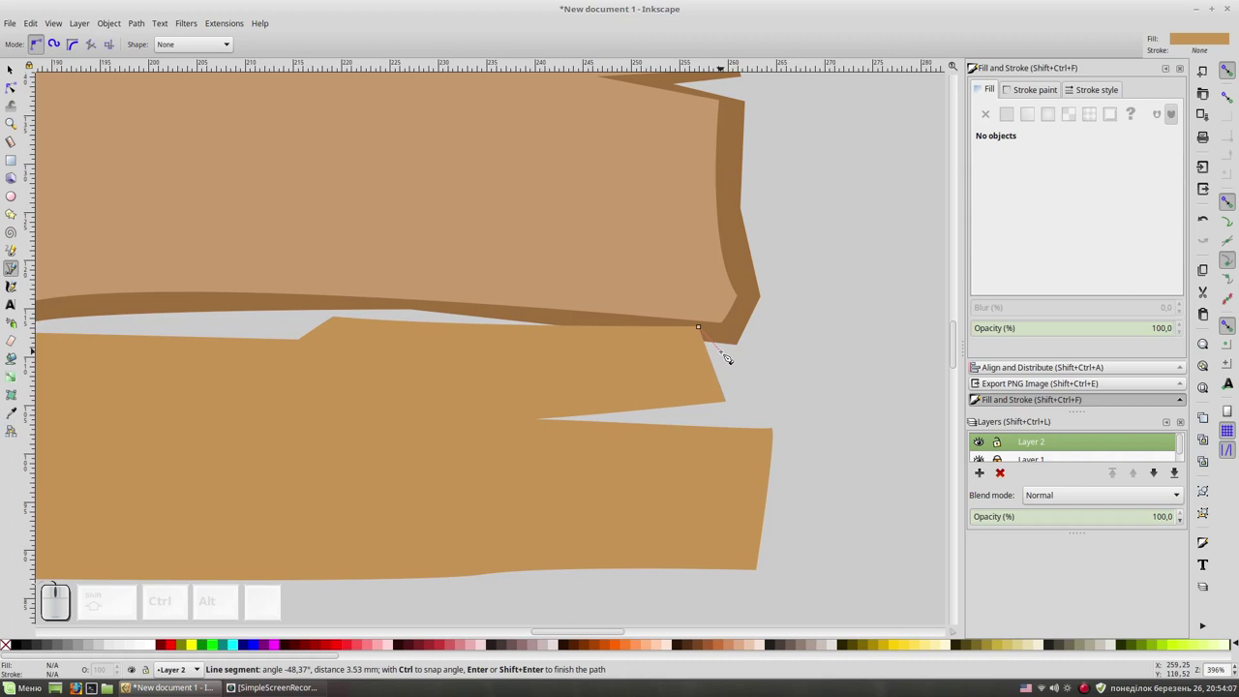
key(KP_Add)
key(space)
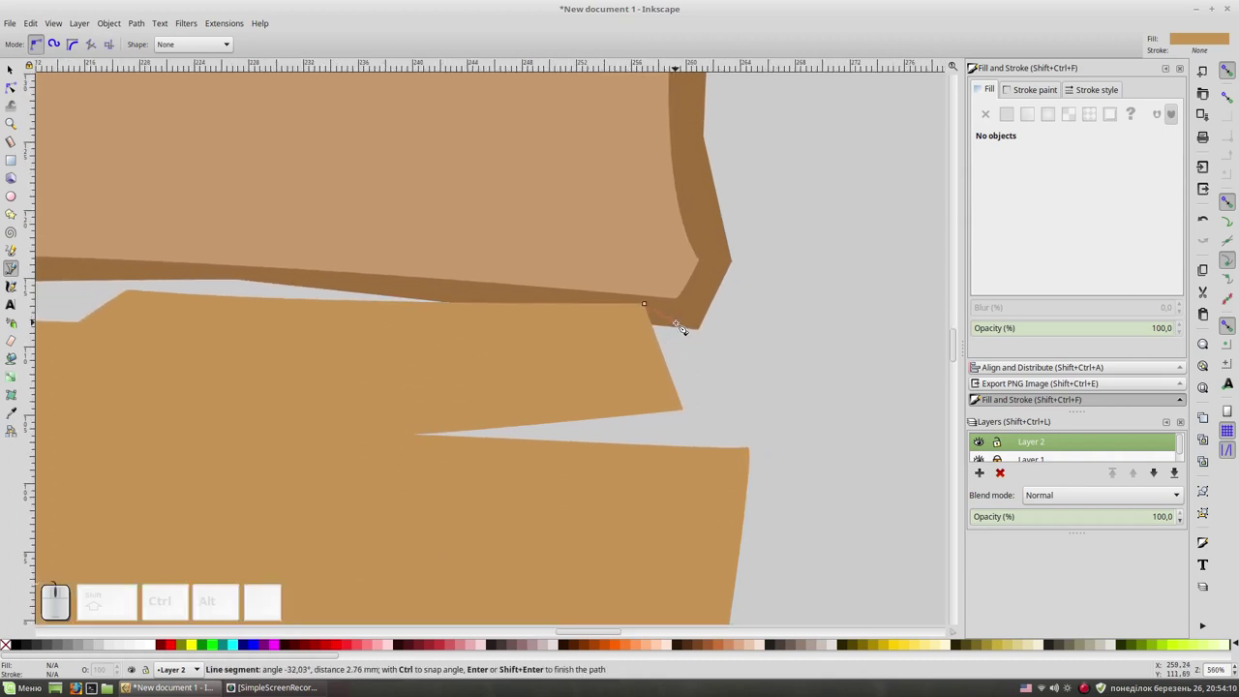
click(685, 327)
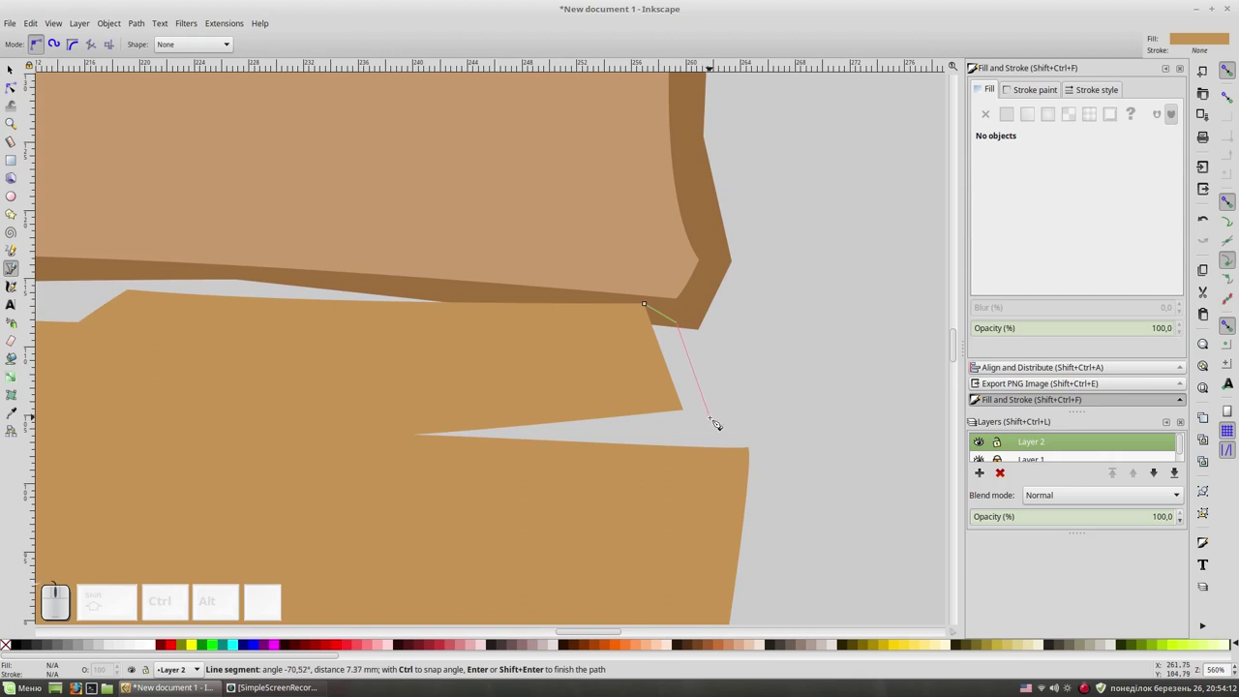
click(718, 421)
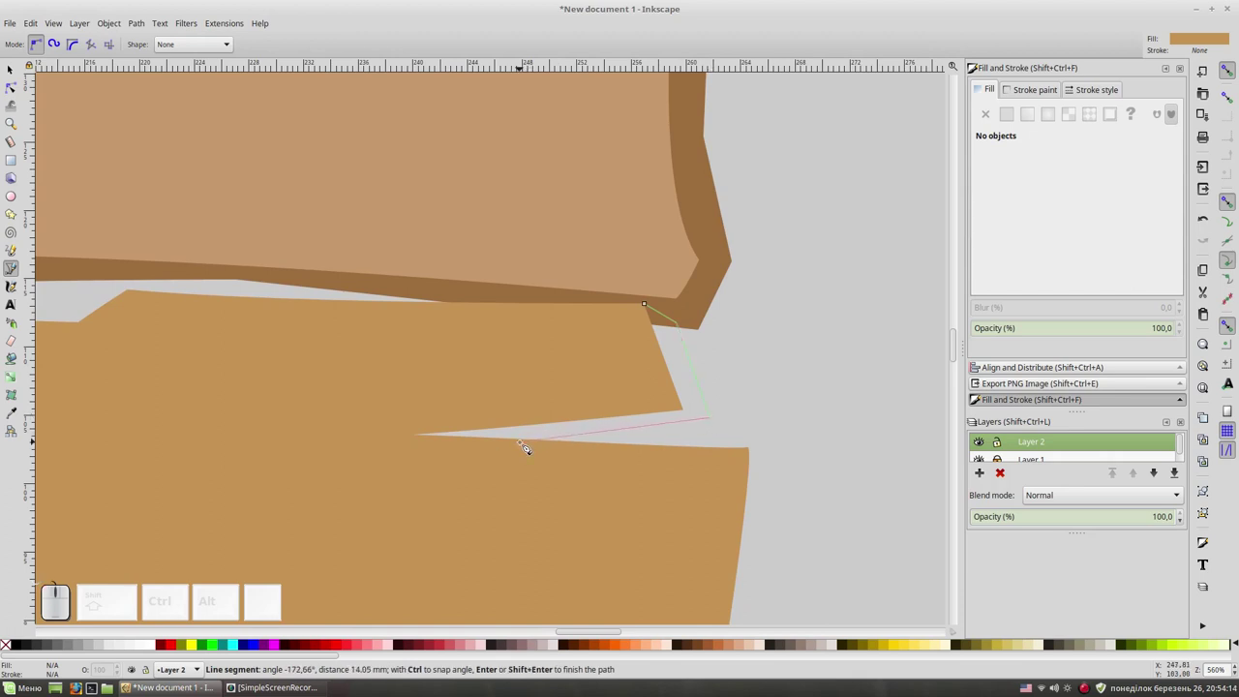
click(528, 445)
click(701, 471)
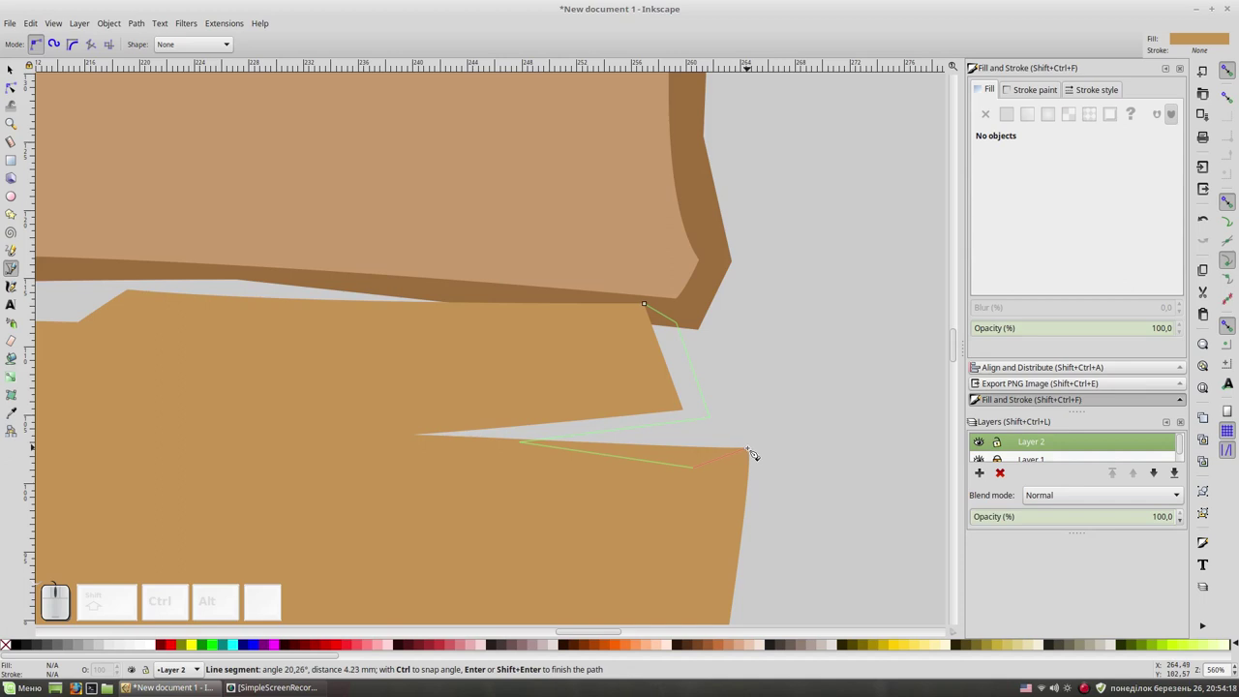
key(space)
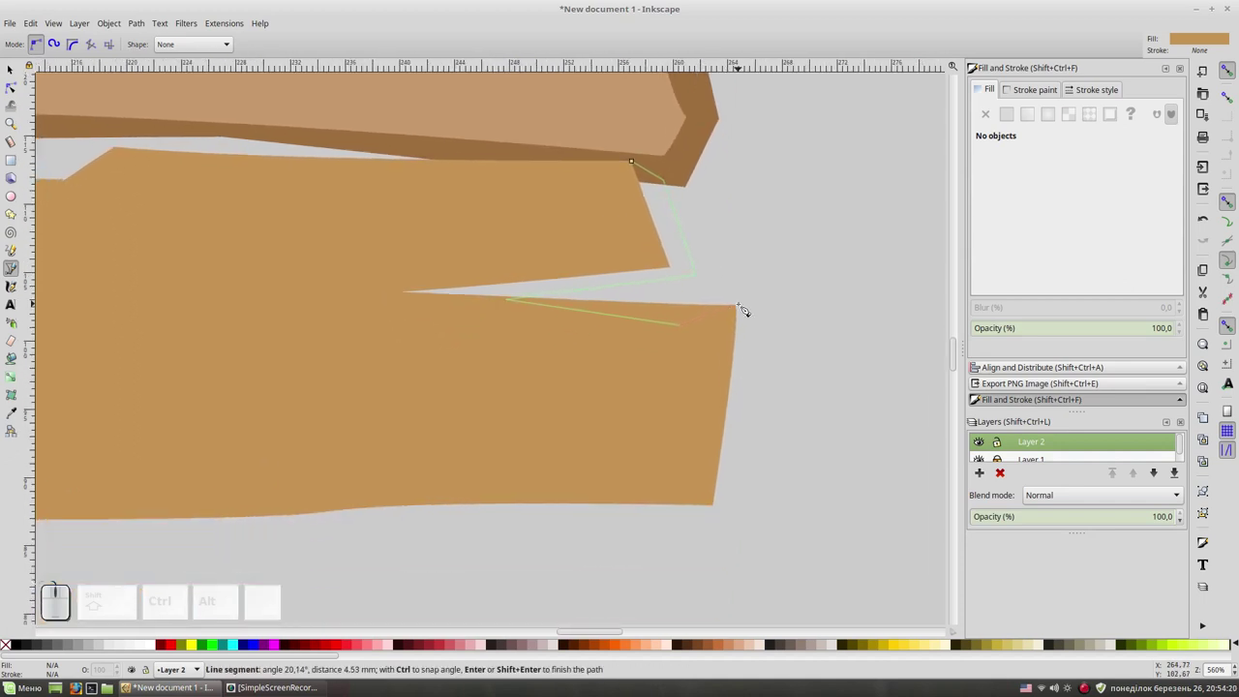
click(744, 307)
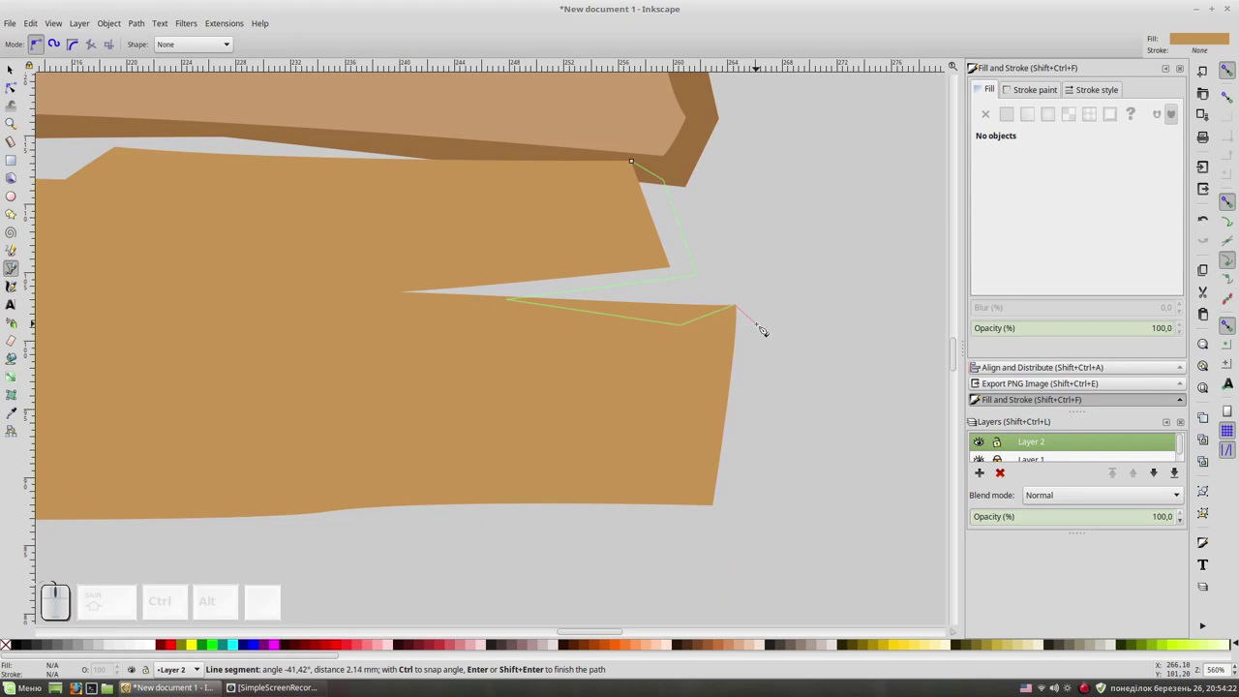
click(768, 330)
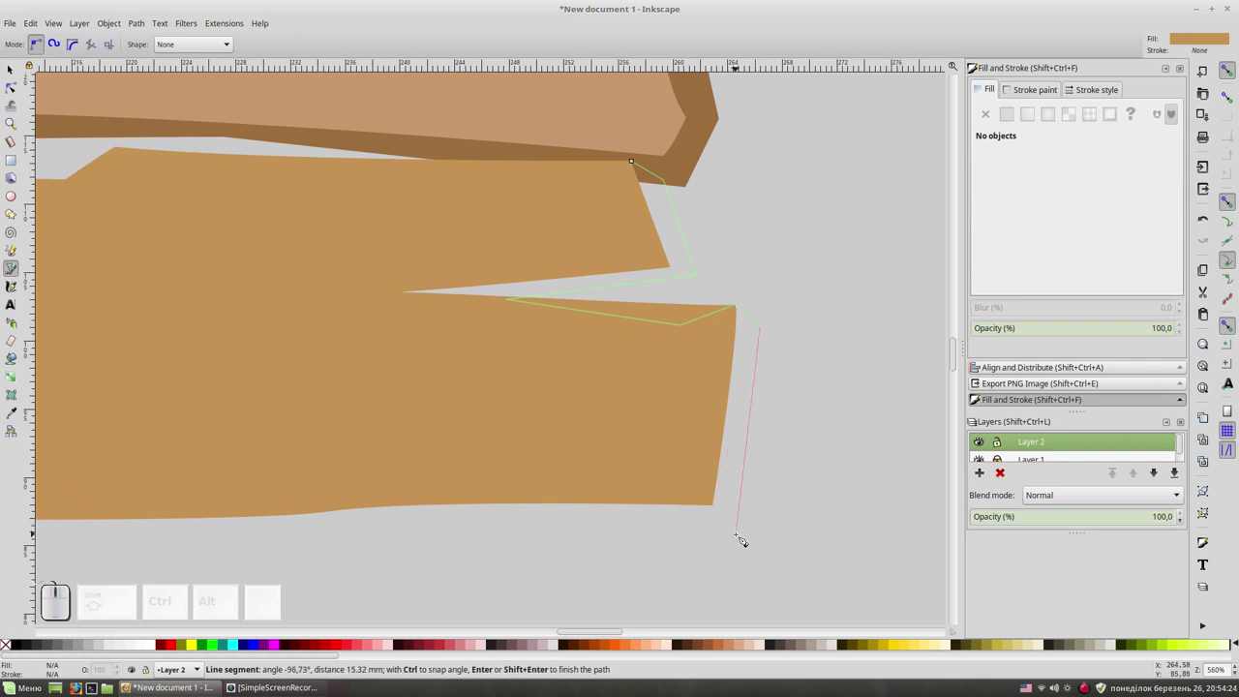
click(742, 538)
Carry the shadow outline left along the plank's stepped bottom edge.
key(KP_Subtract)
key(space)
drag(641, 460, 226, 437)
click(217, 460)
key(space)
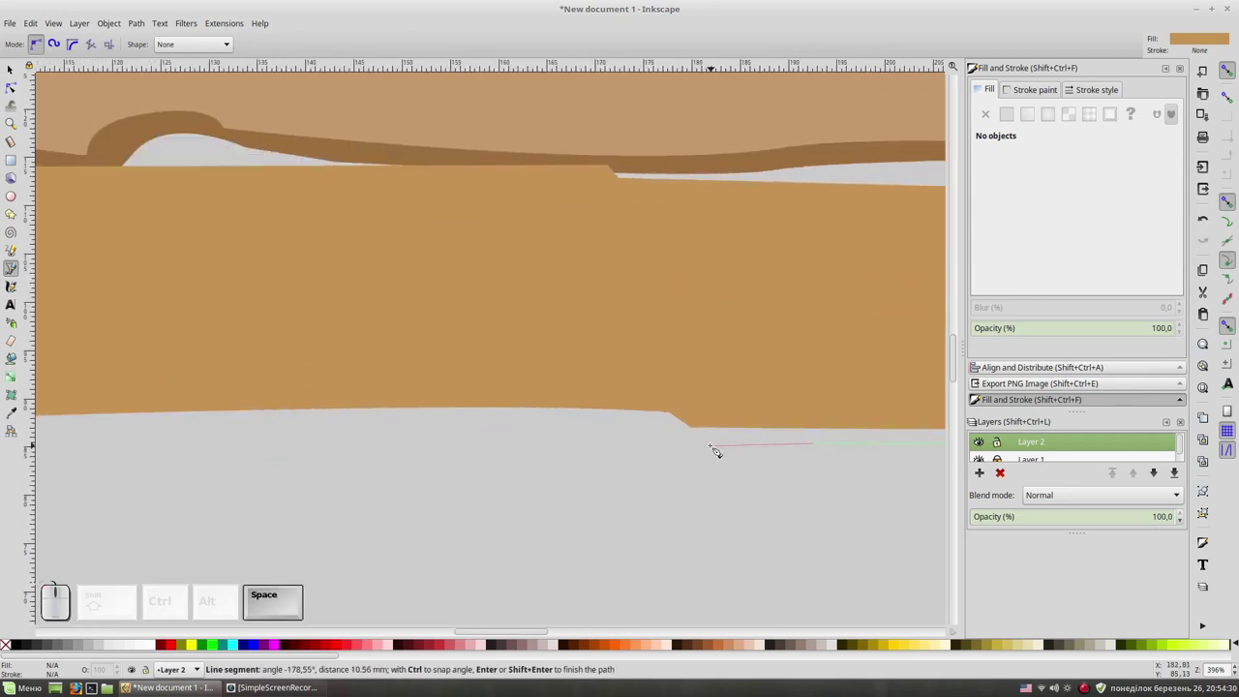
click(708, 444)
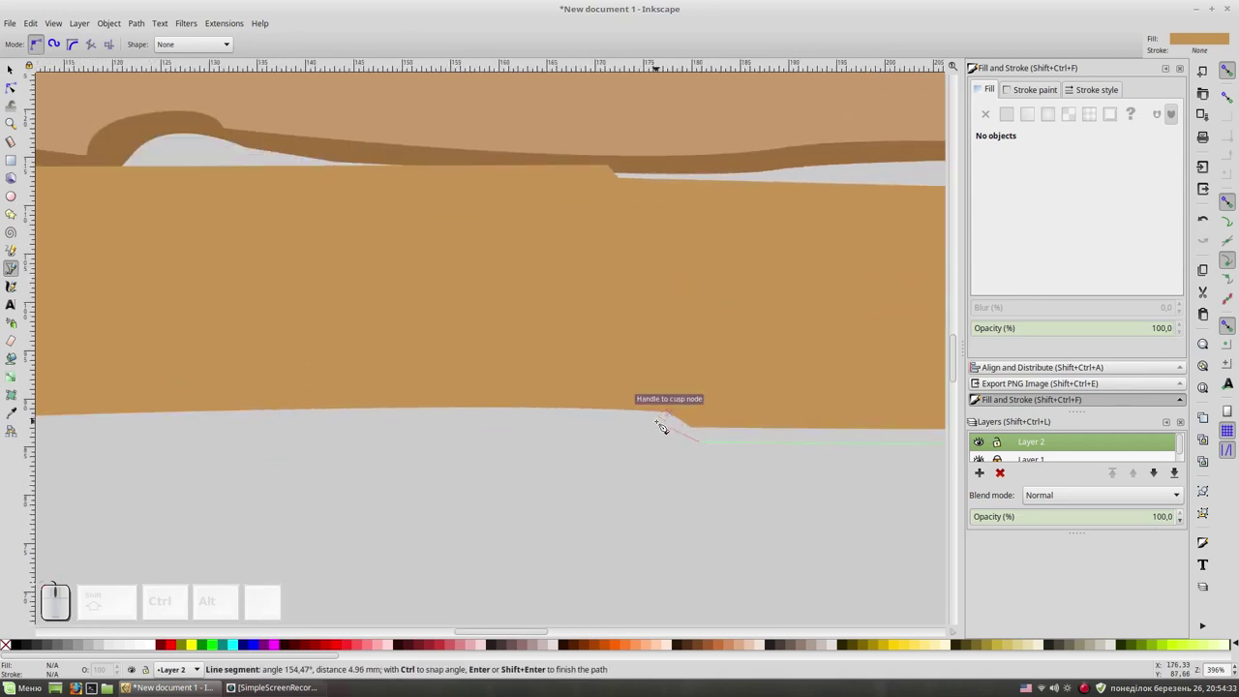
click(665, 424)
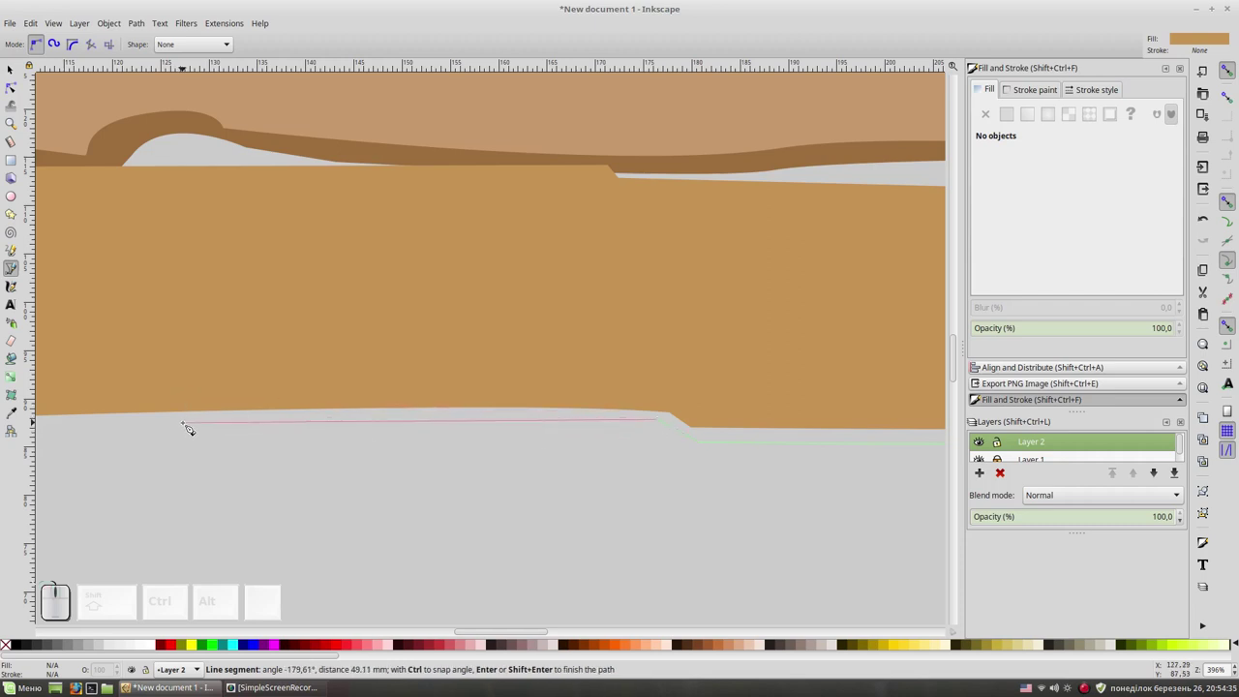
click(193, 432)
key(space)
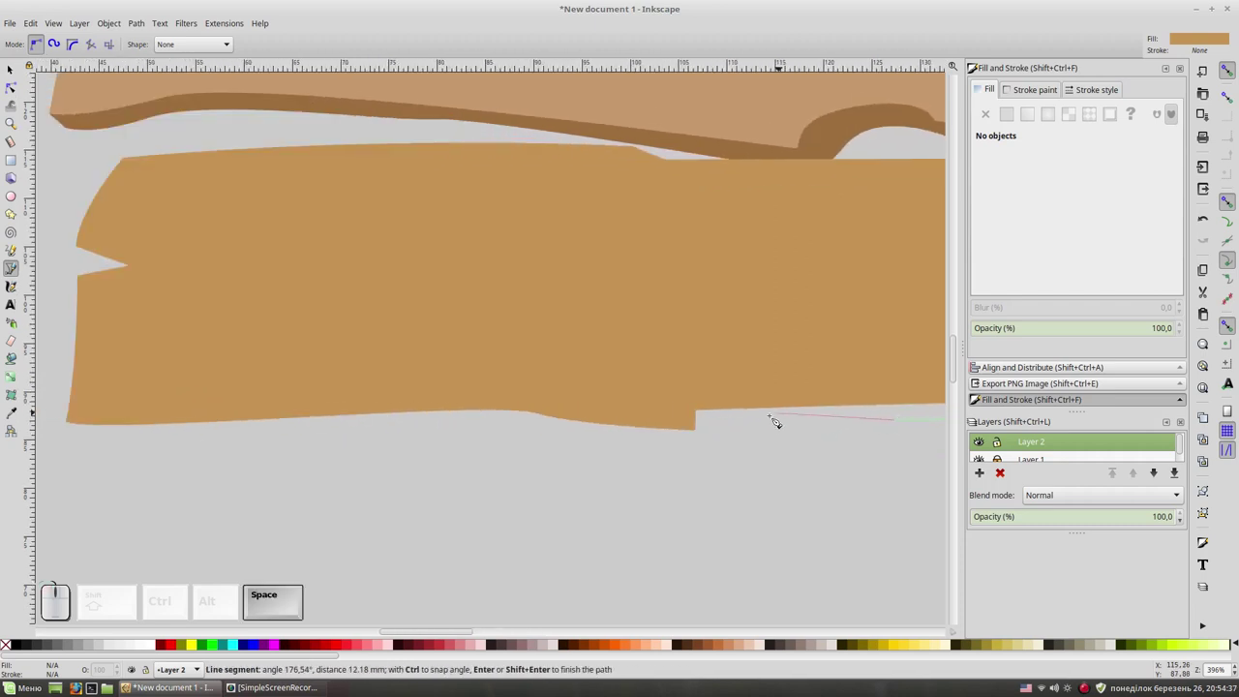
Curve the shadow along the bottom to the left corner, up the left edge, and close it at the start.
click(730, 427)
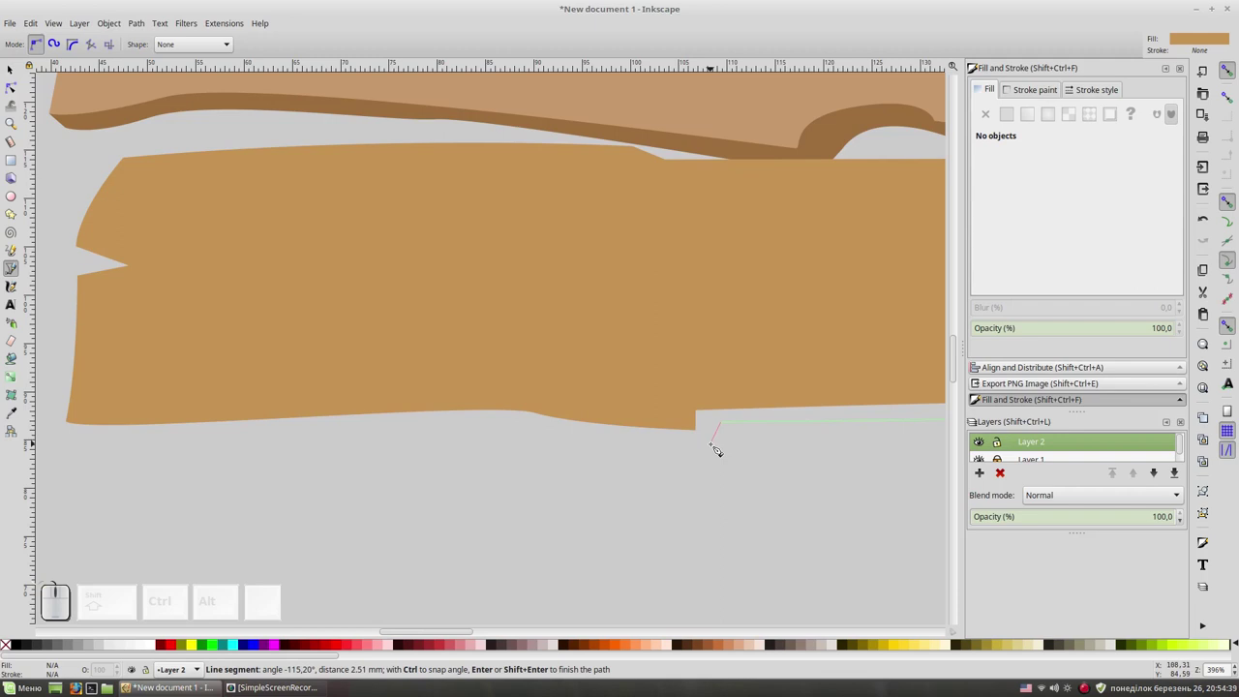
click(718, 448)
drag(572, 431, 325, 408)
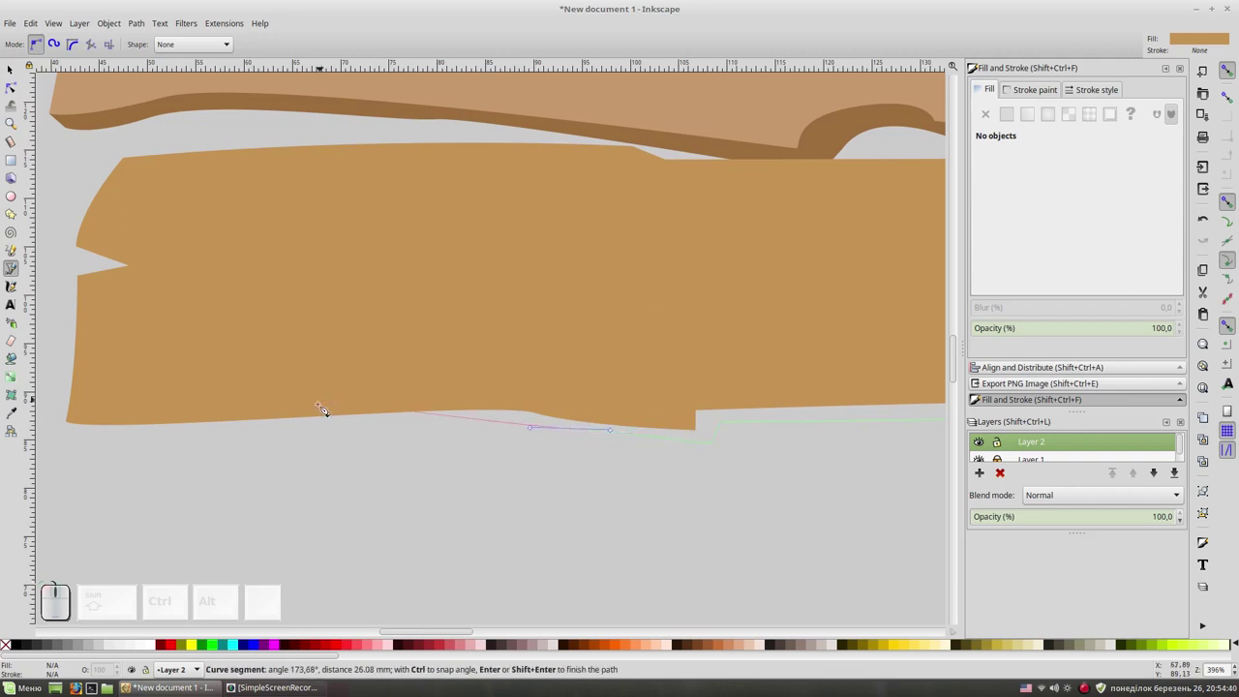
click(314, 431)
click(96, 447)
click(76, 423)
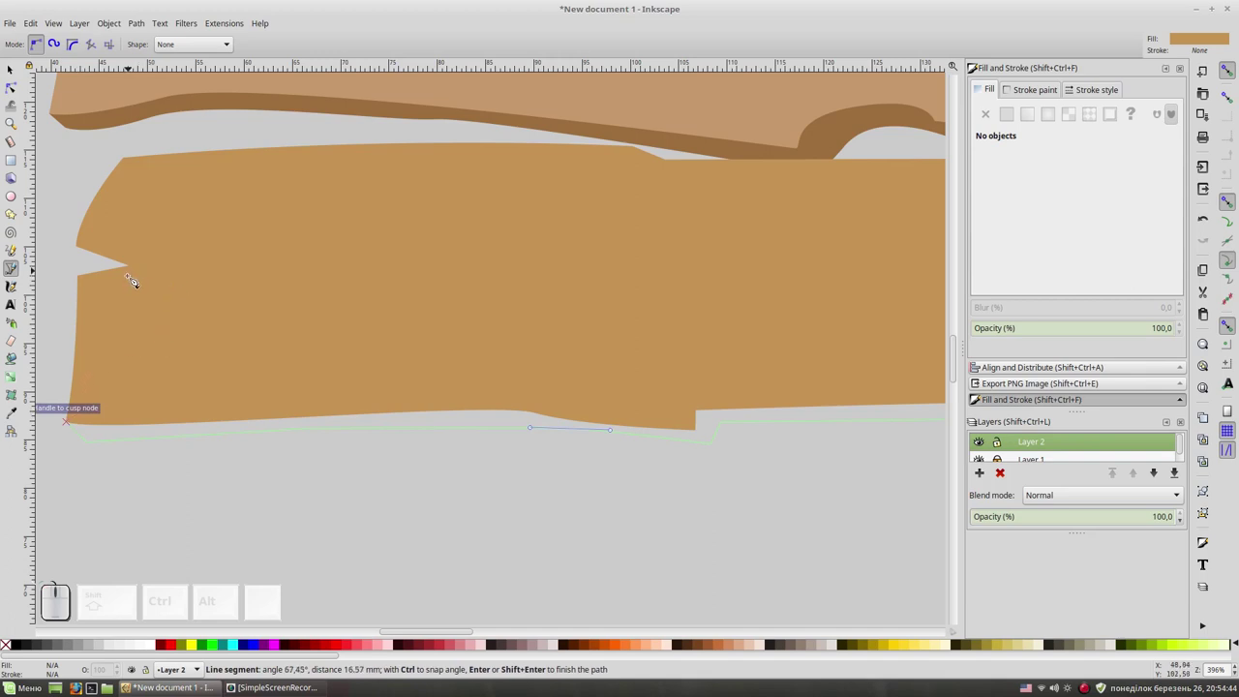
click(134, 281)
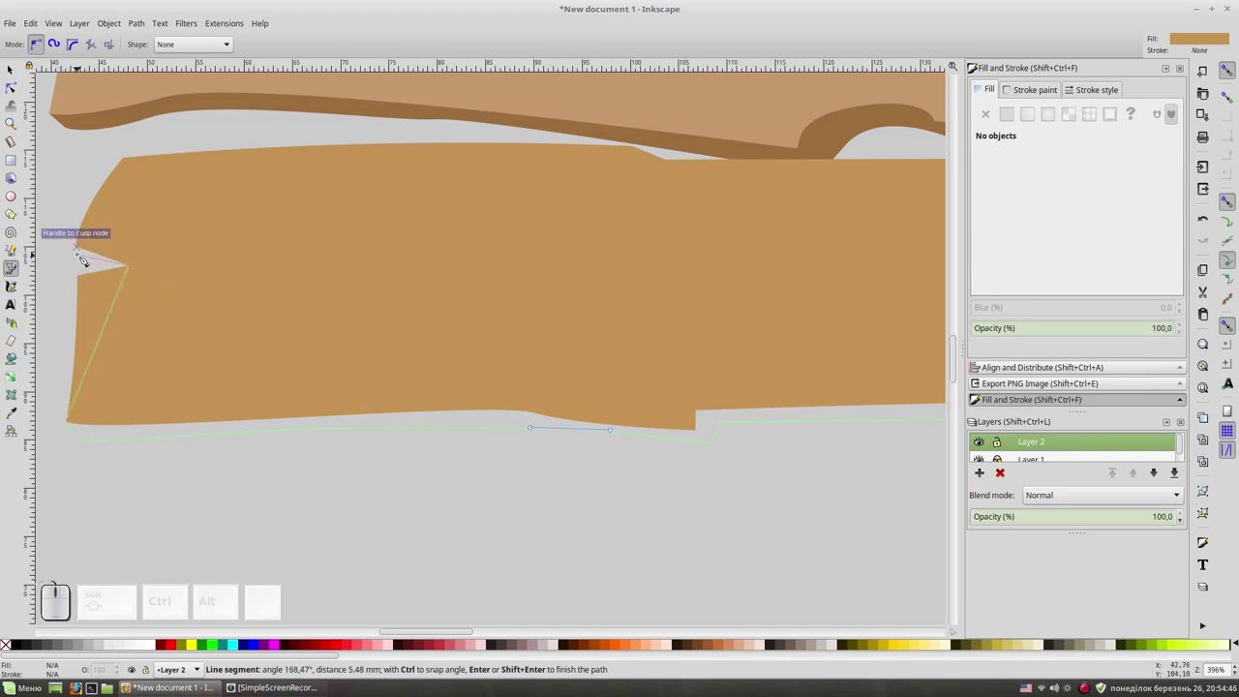
key(BackSpace)
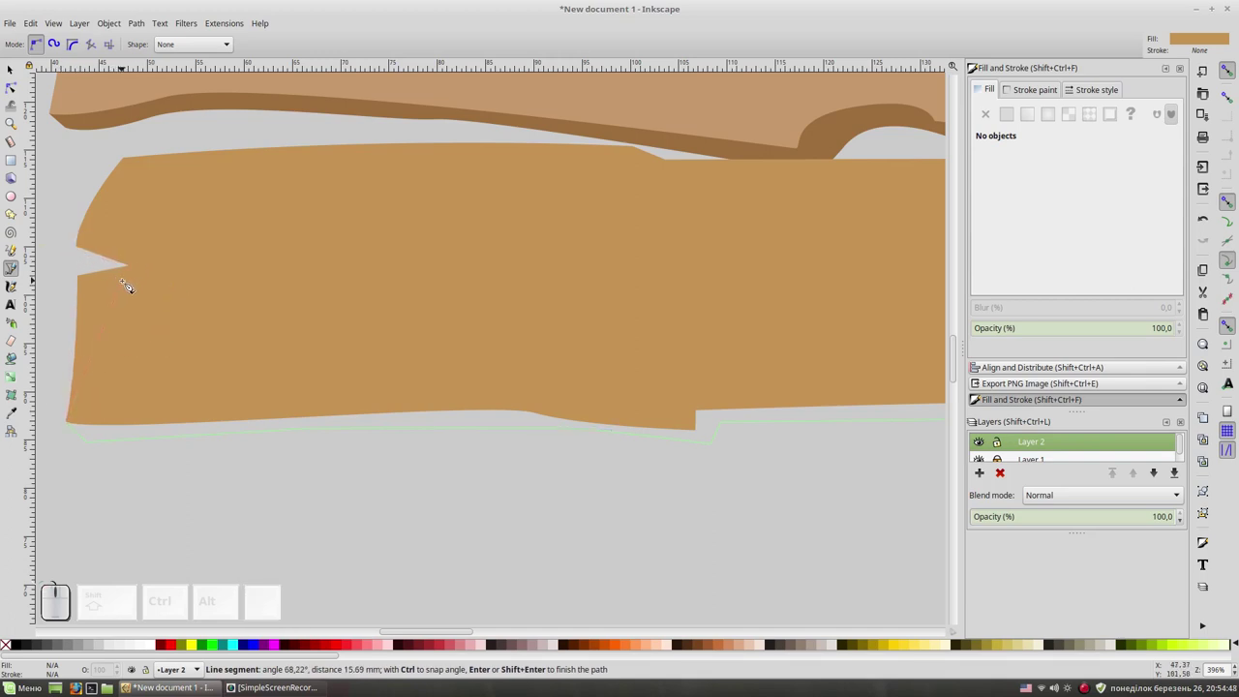
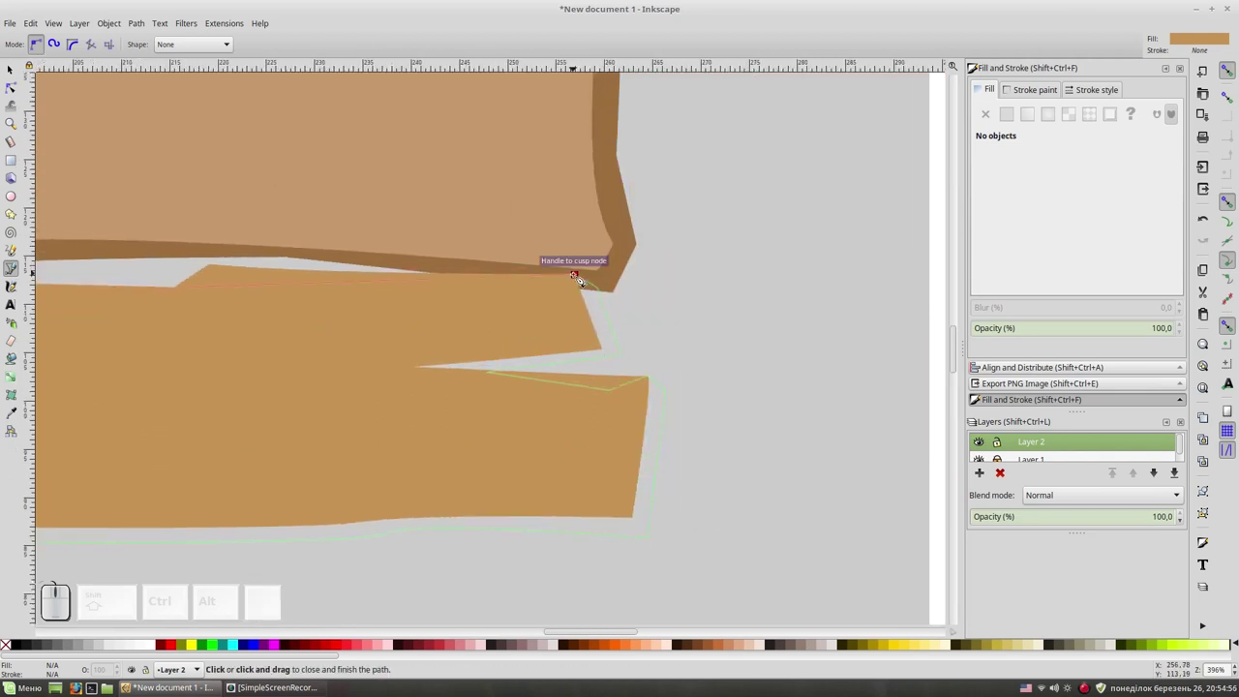
click(583, 277)
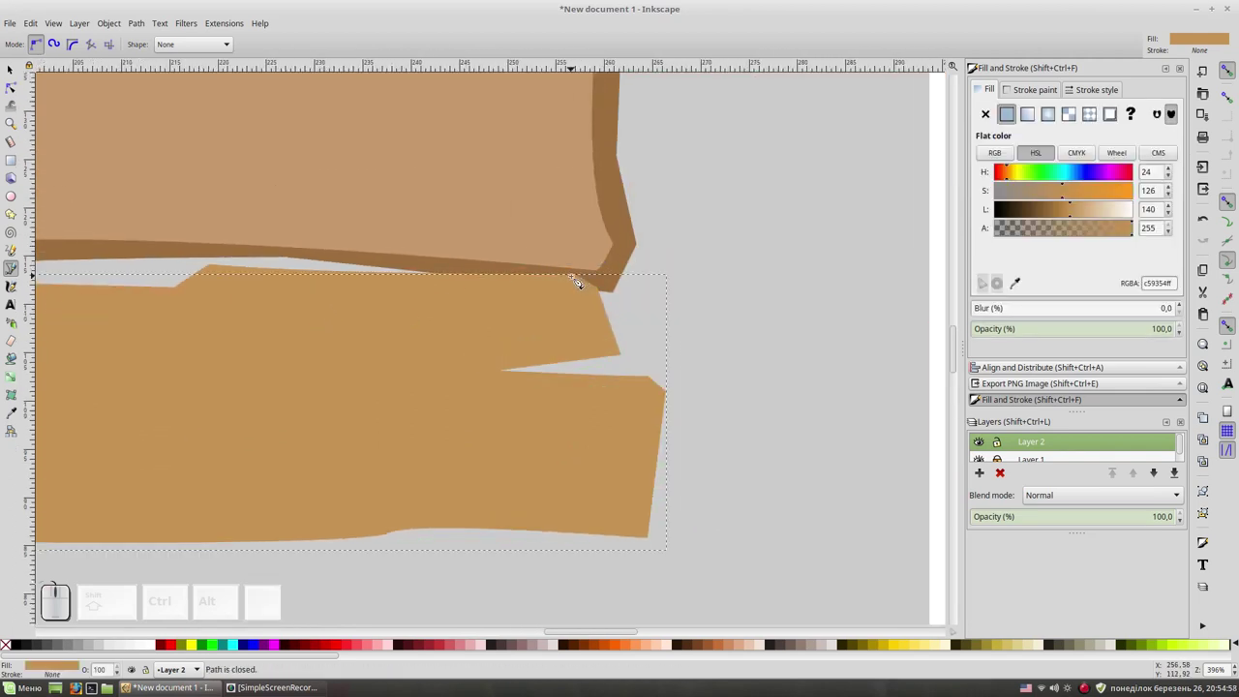
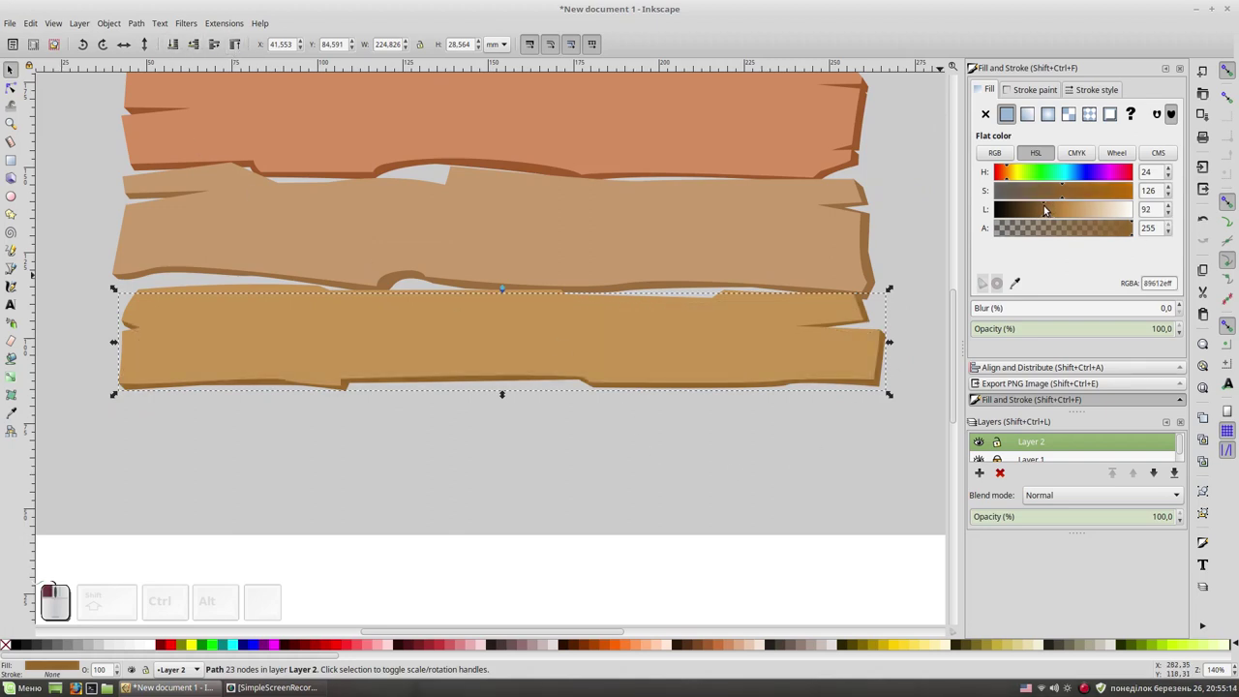
Select all plank pieces, adjust their size and position together, then deselect and zoom in.
click(754, 576)
key(space)
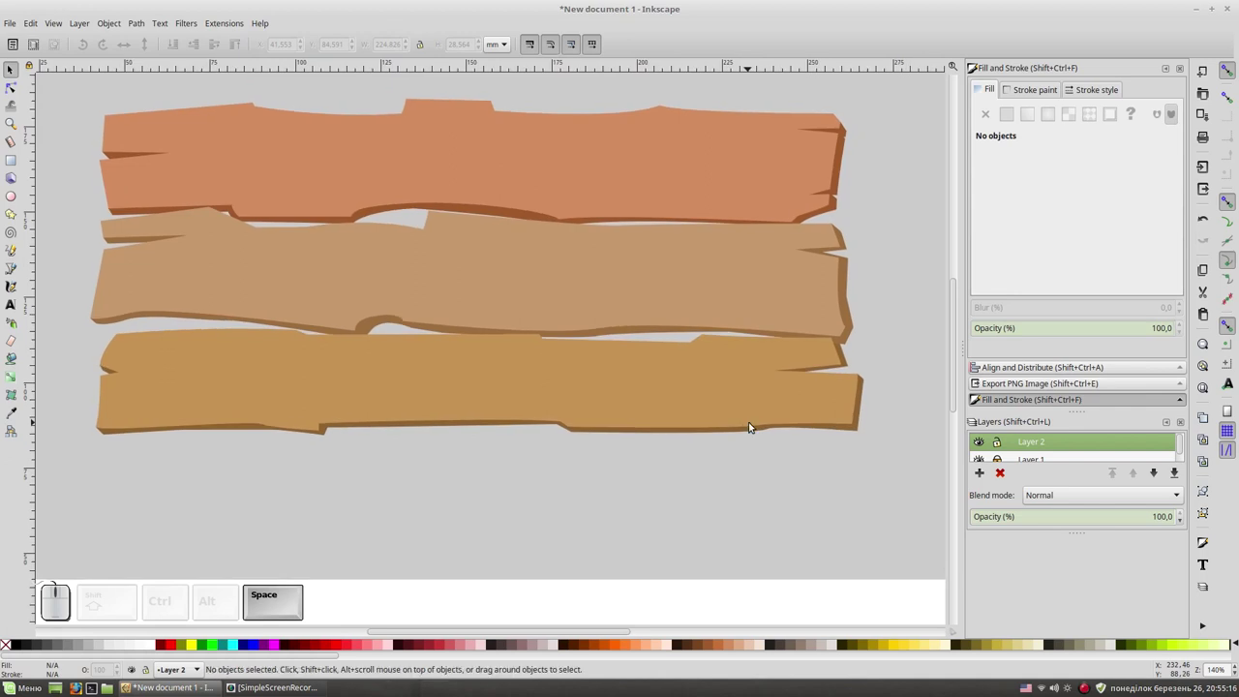
key(KP_Subtract)
drag(694, 238, 528, 312)
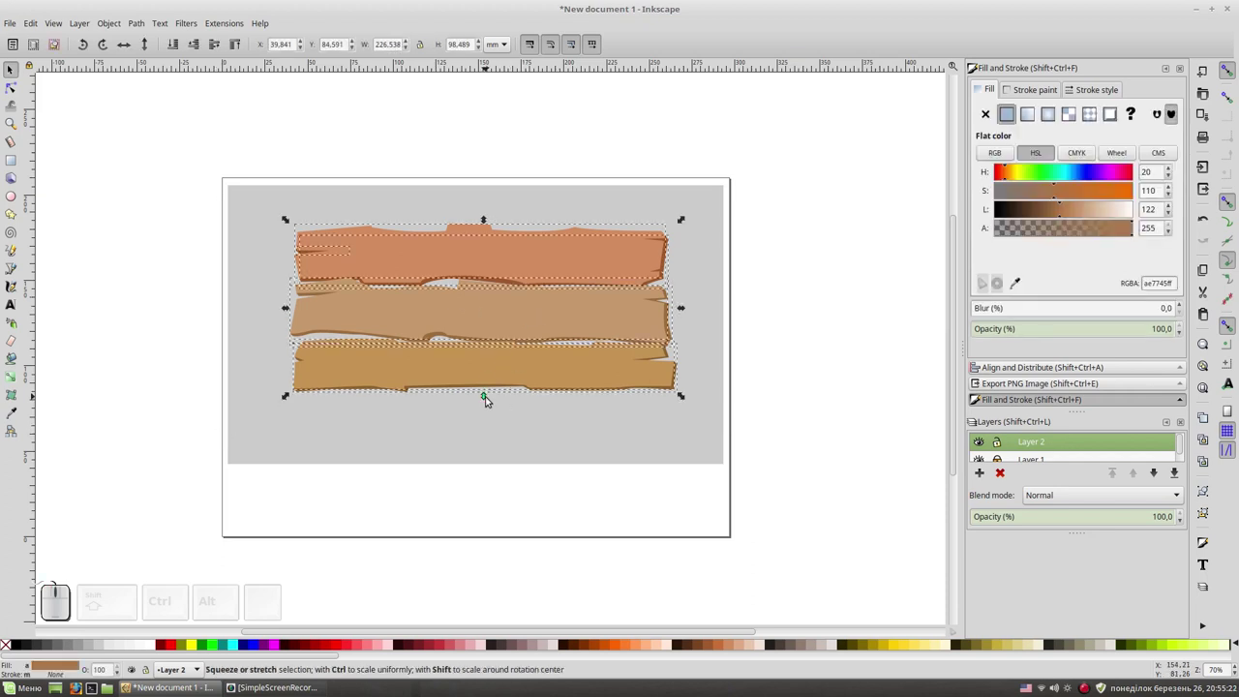
click(495, 373)
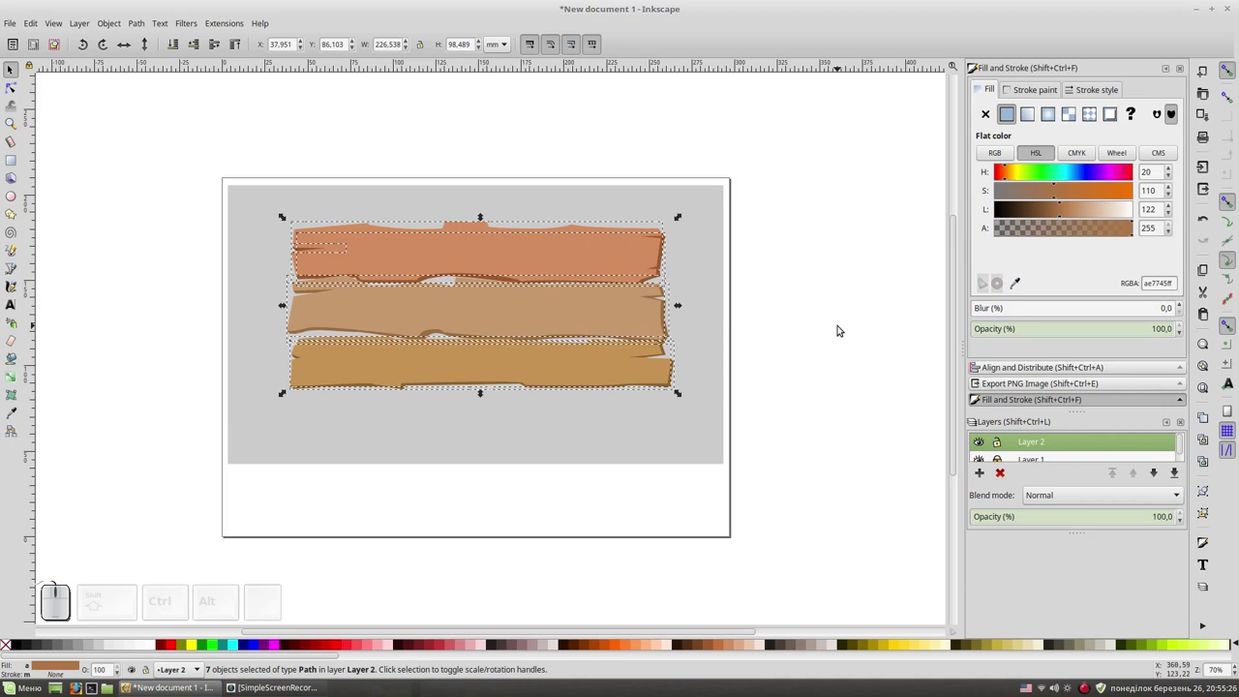
click(842, 328)
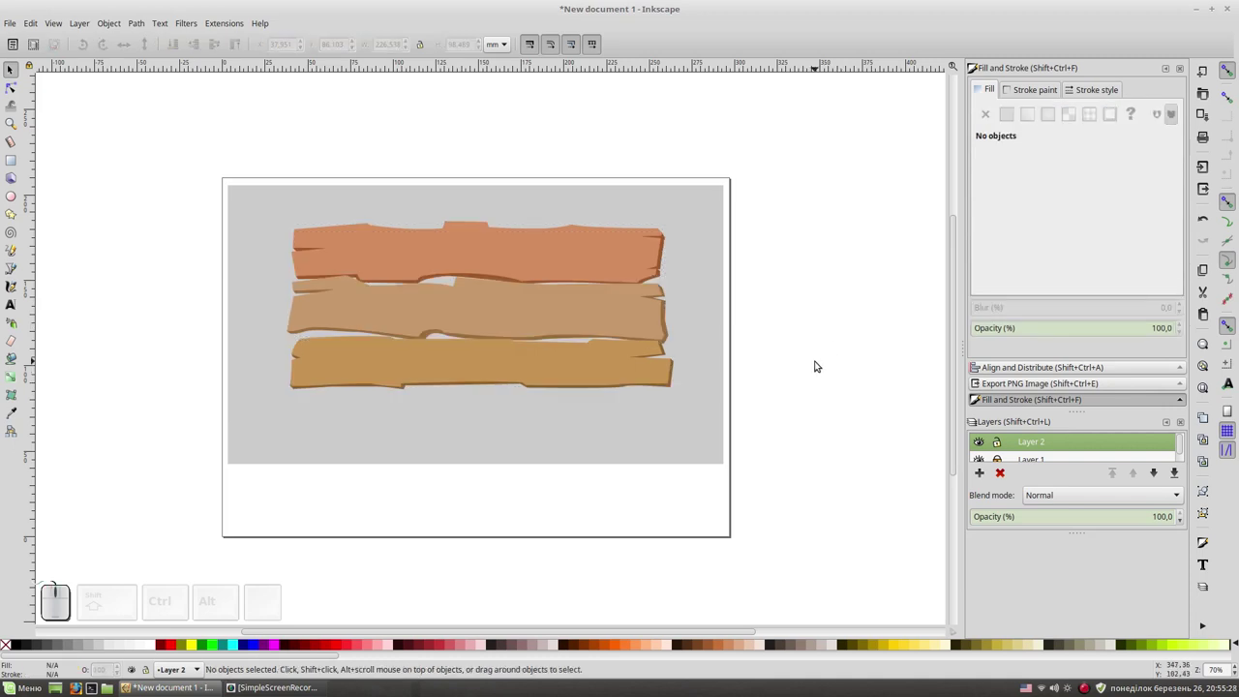
key(KP_Add)
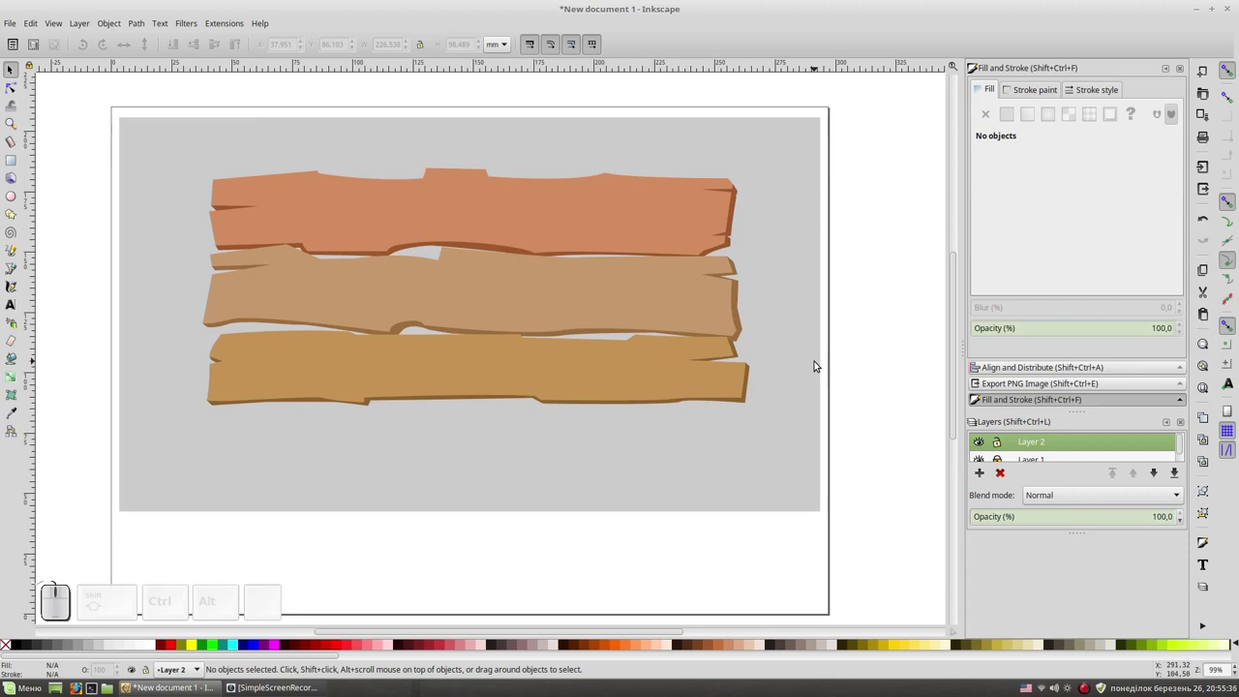
Switch to the Pencil tool and pick a tapering stroke shape for wood-grain lines.
click(1229, 72)
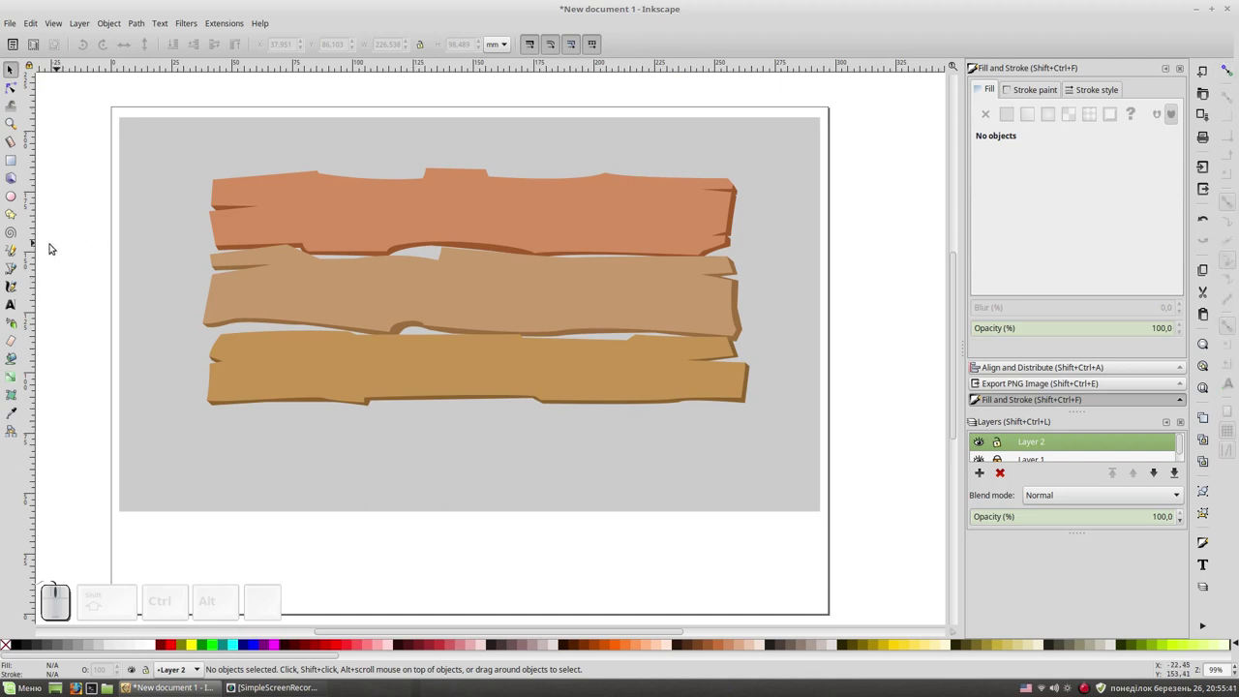
click(12, 249)
click(337, 49)
click(337, 41)
Draw spiralling wood-grain knot strokes on the top plank, undoing a failed attempt.
drag(336, 41, 323, 56)
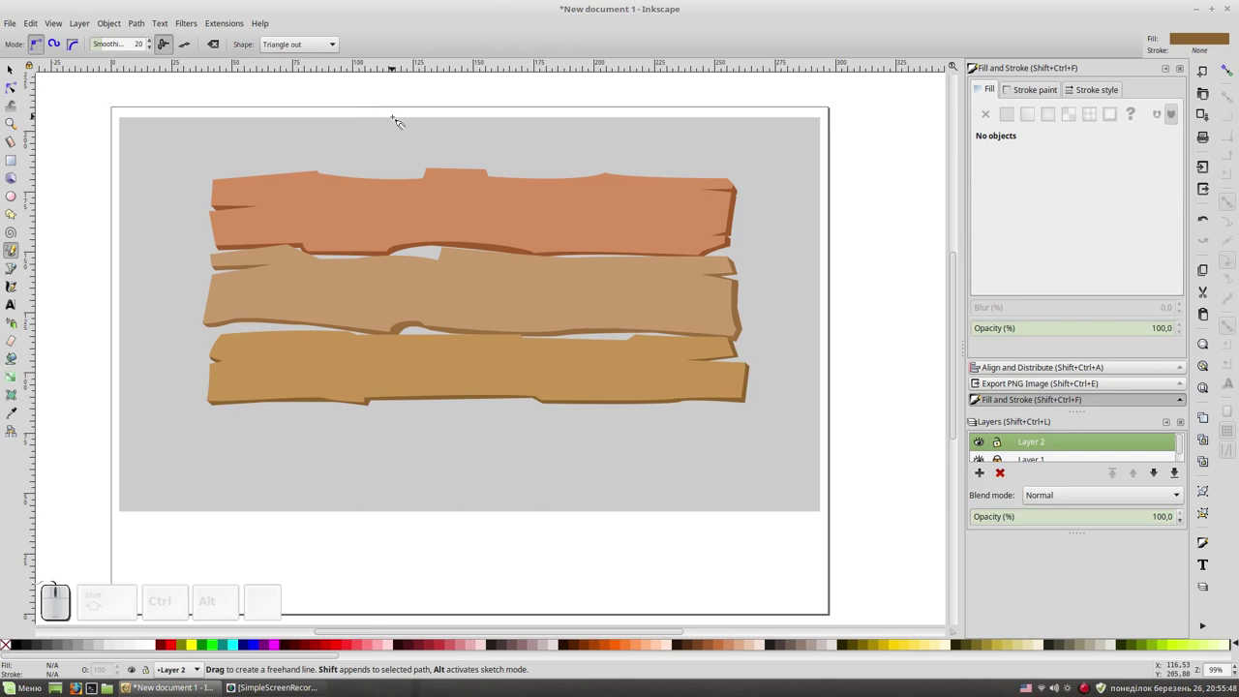
key(KP_Add)
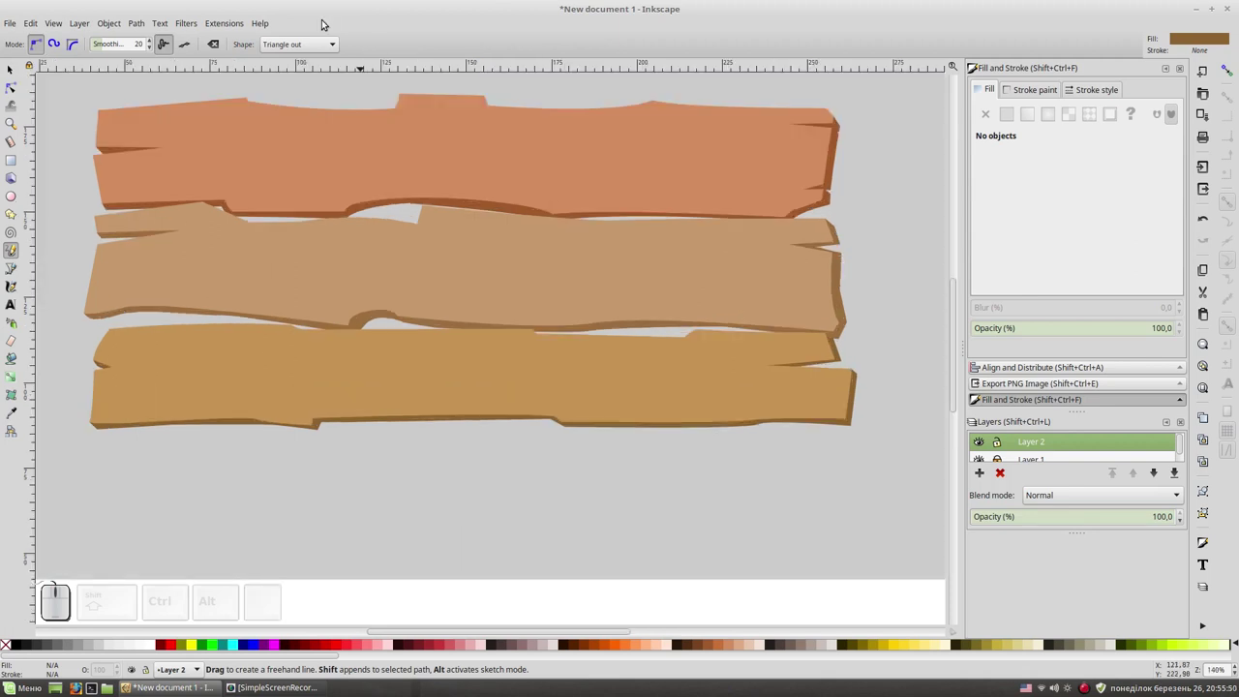
key(space)
click(646, 221)
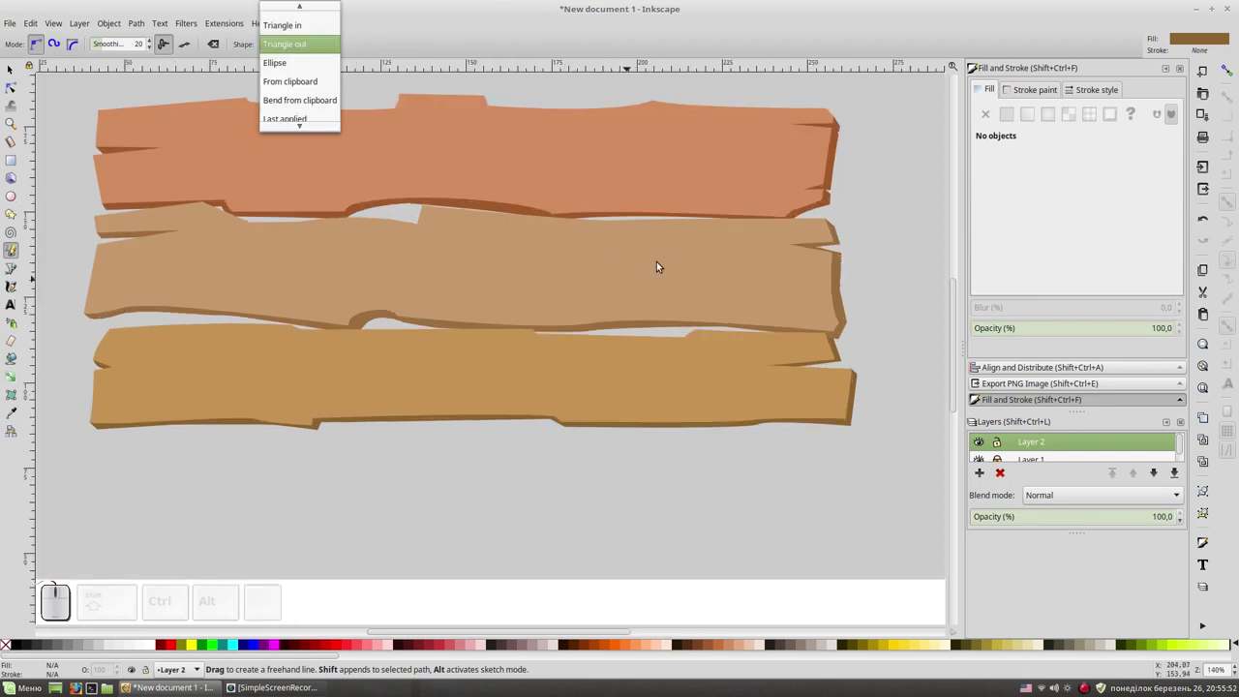
key(space)
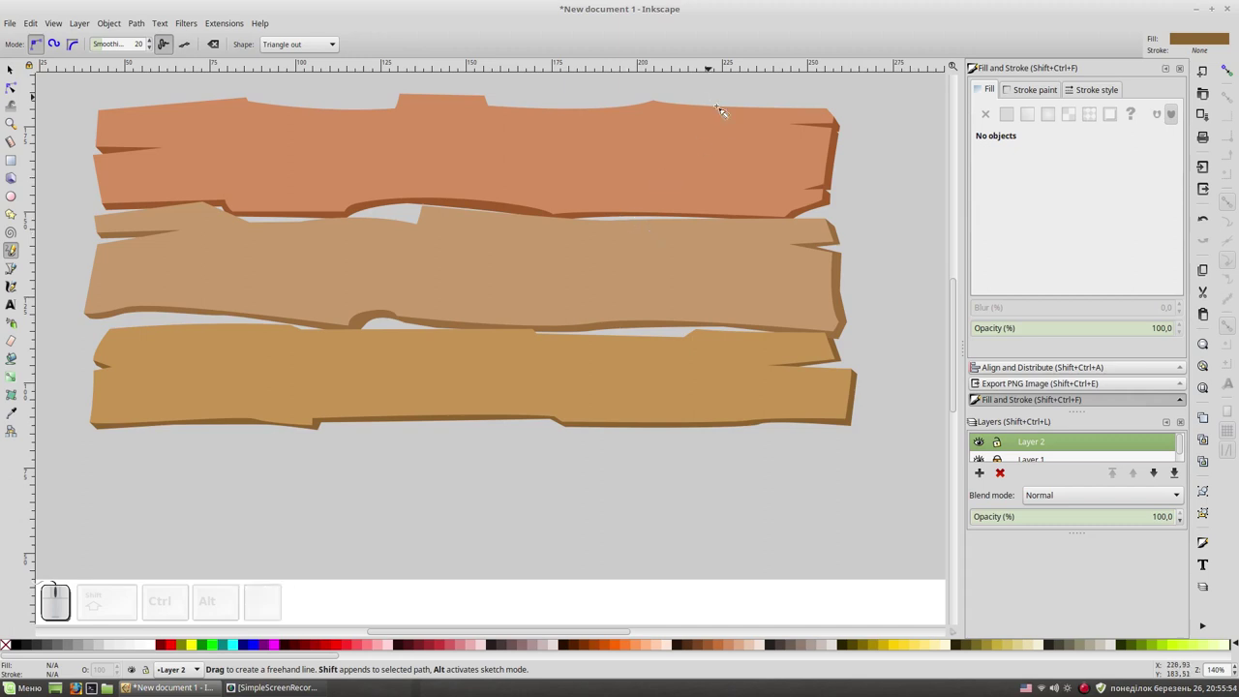
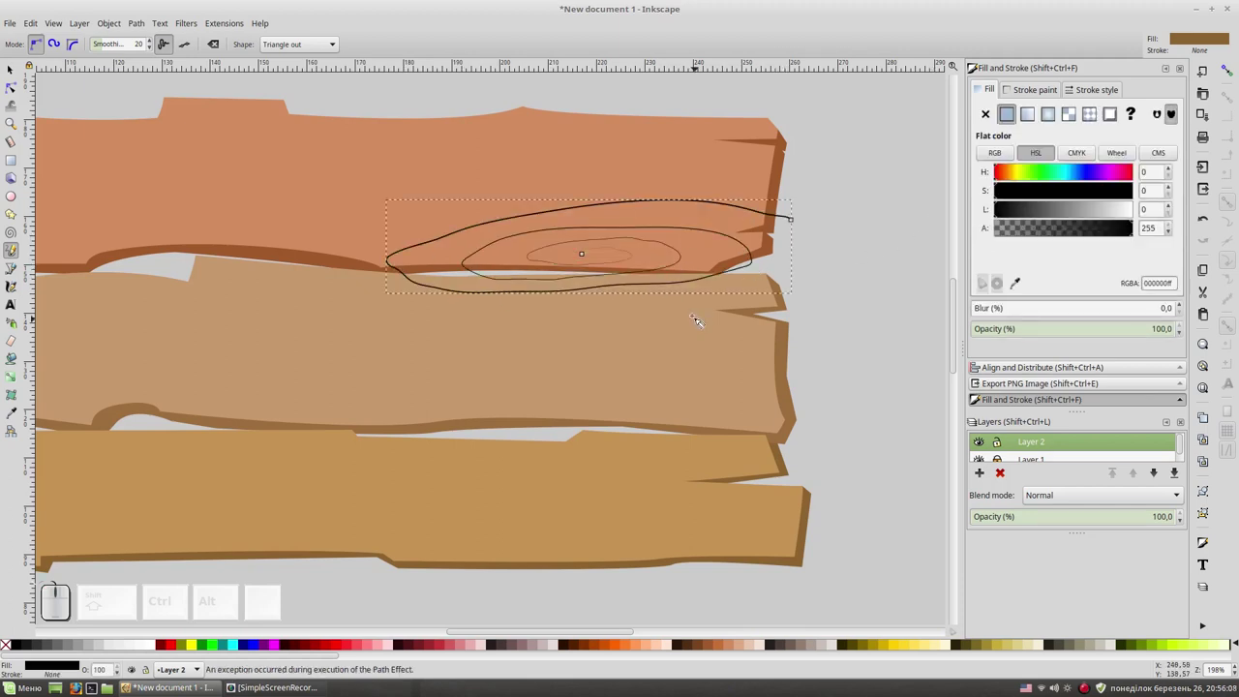
key(ctrl+z)
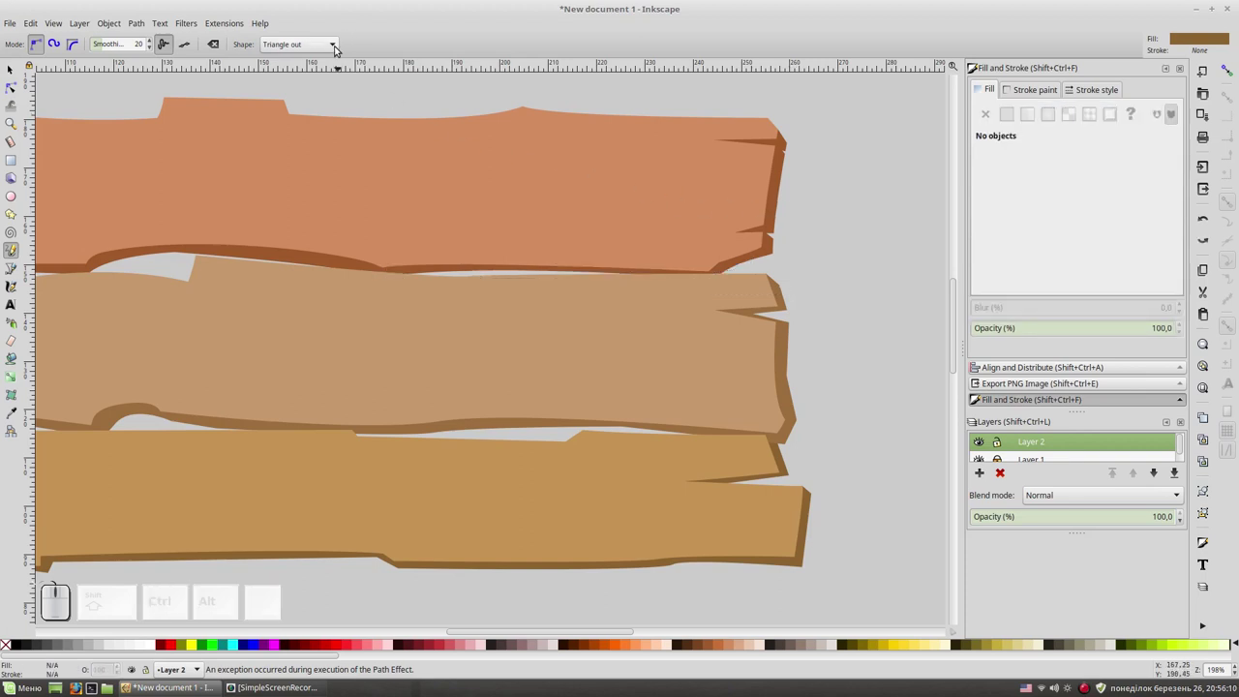
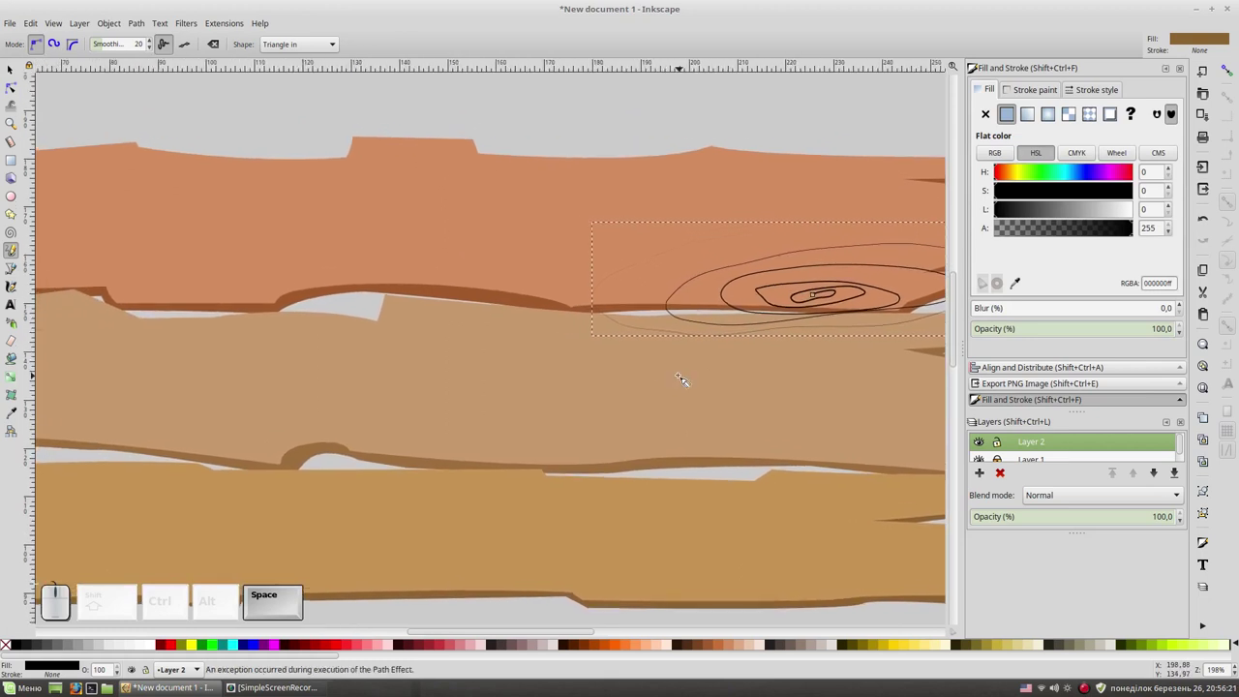
key(KP_Subtract)
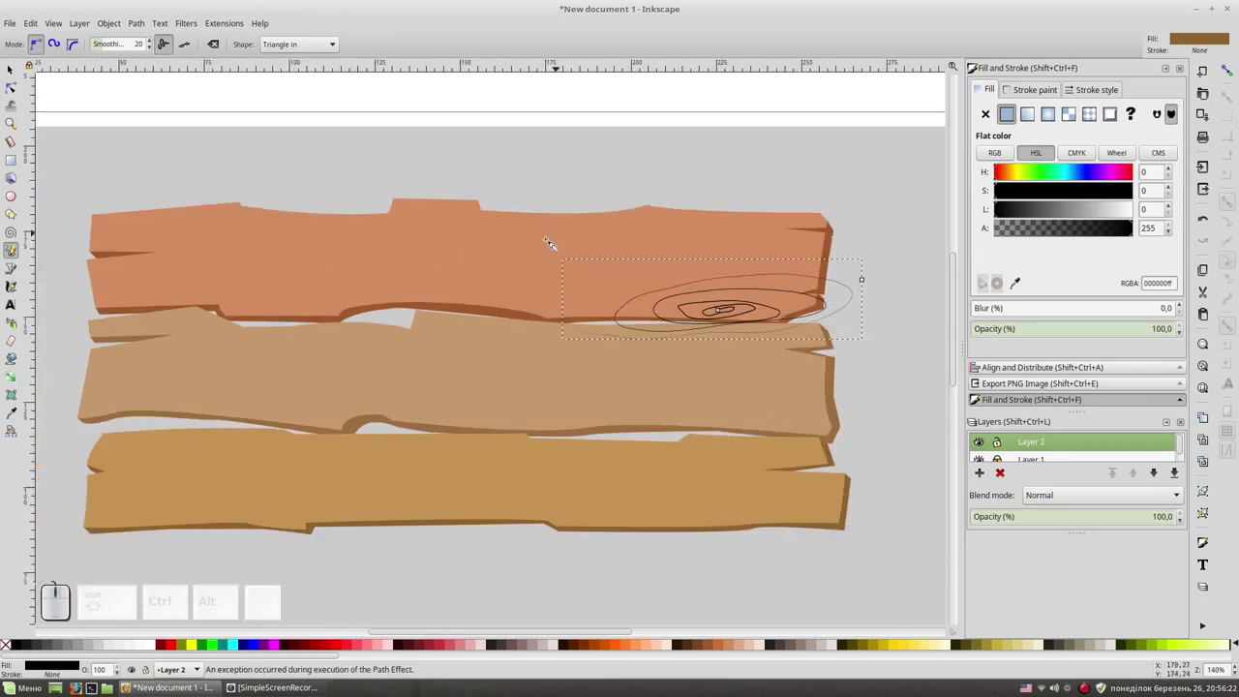
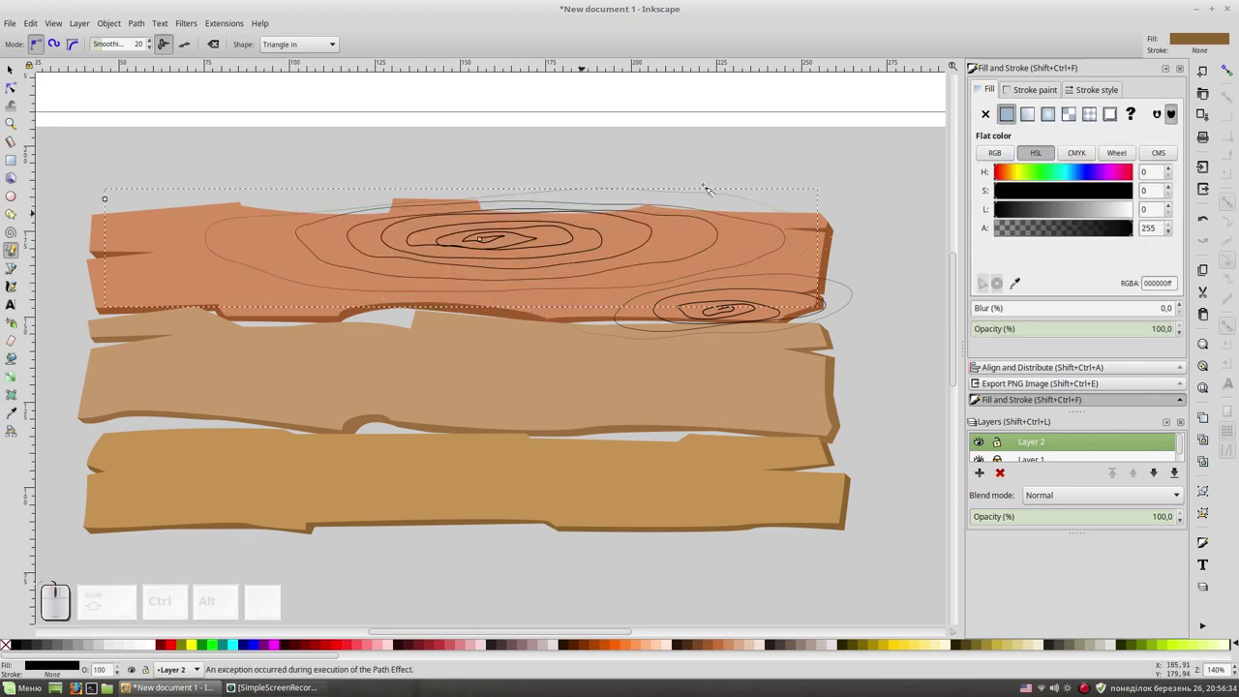
key(space)
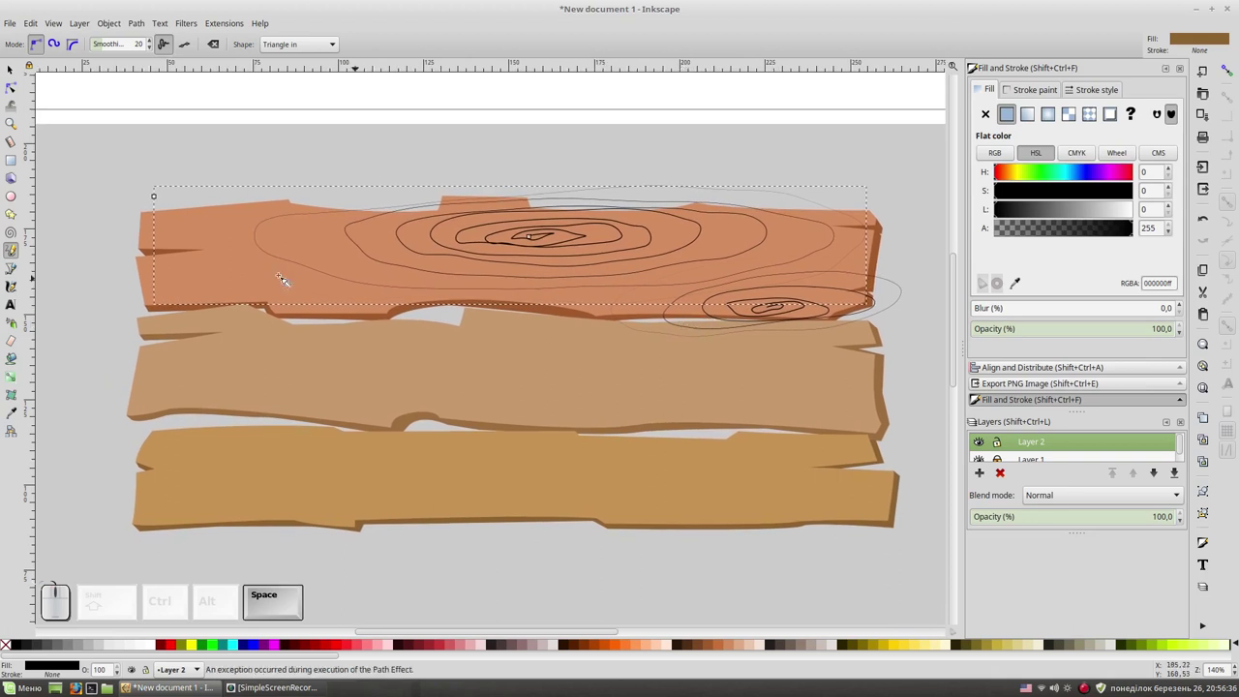
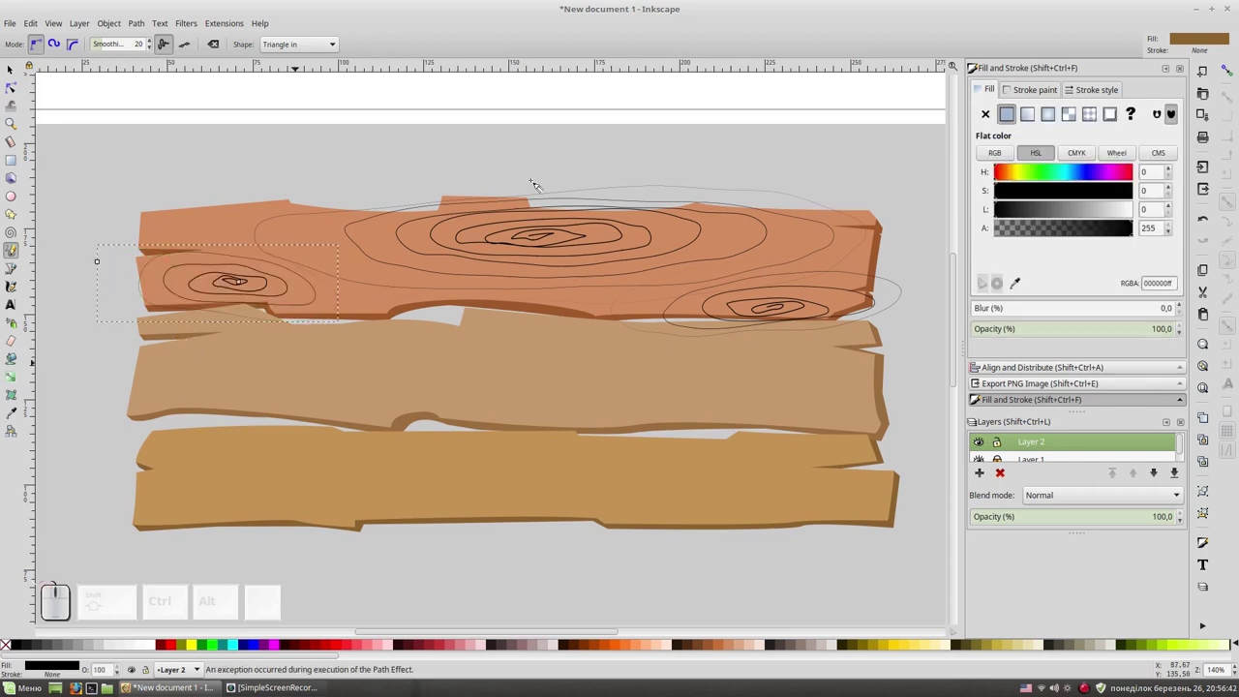
Convert the three grain-knot strokes to outlines and combine them into one path.
click(10, 72)
click(436, 233)
click(896, 283)
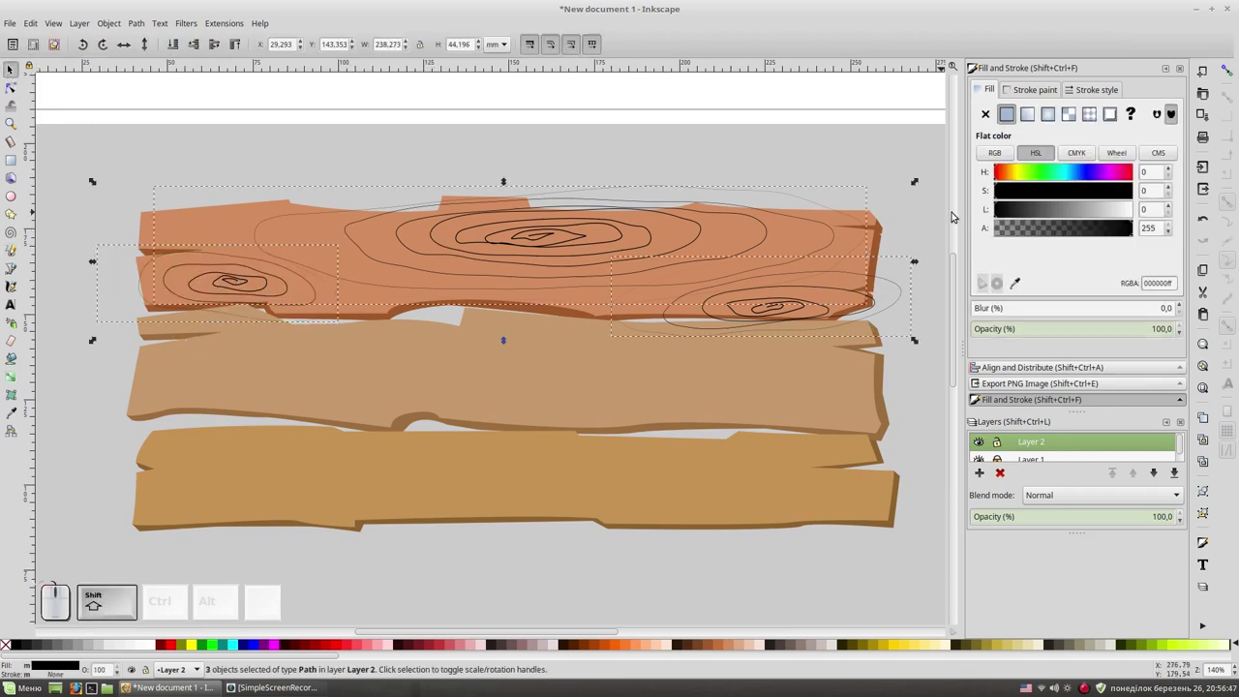
click(144, 23)
click(154, 41)
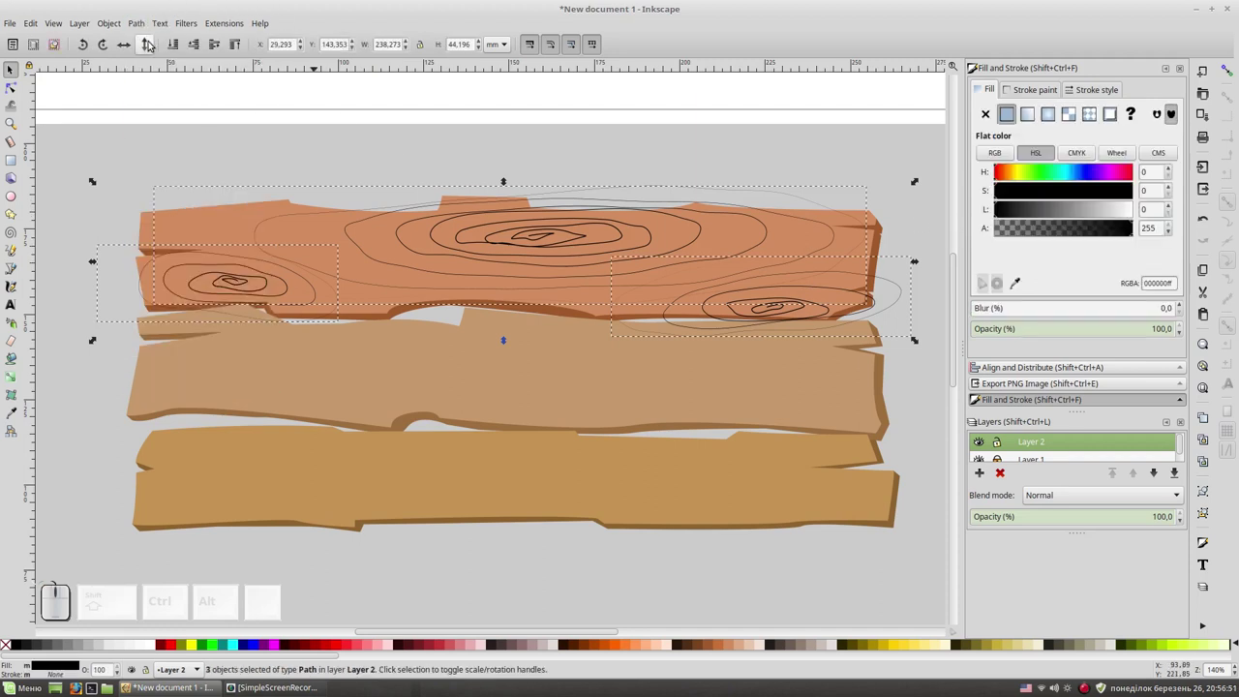
click(146, 25)
click(159, 53)
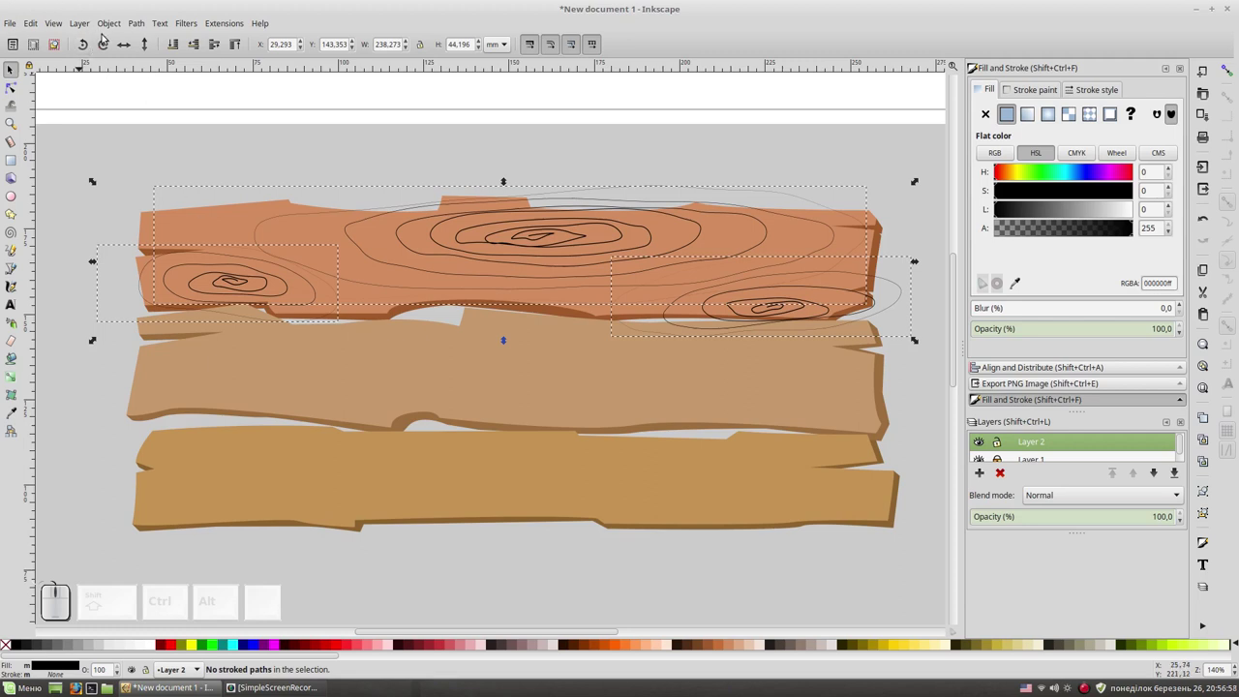
key(ctrl+KP_Add)
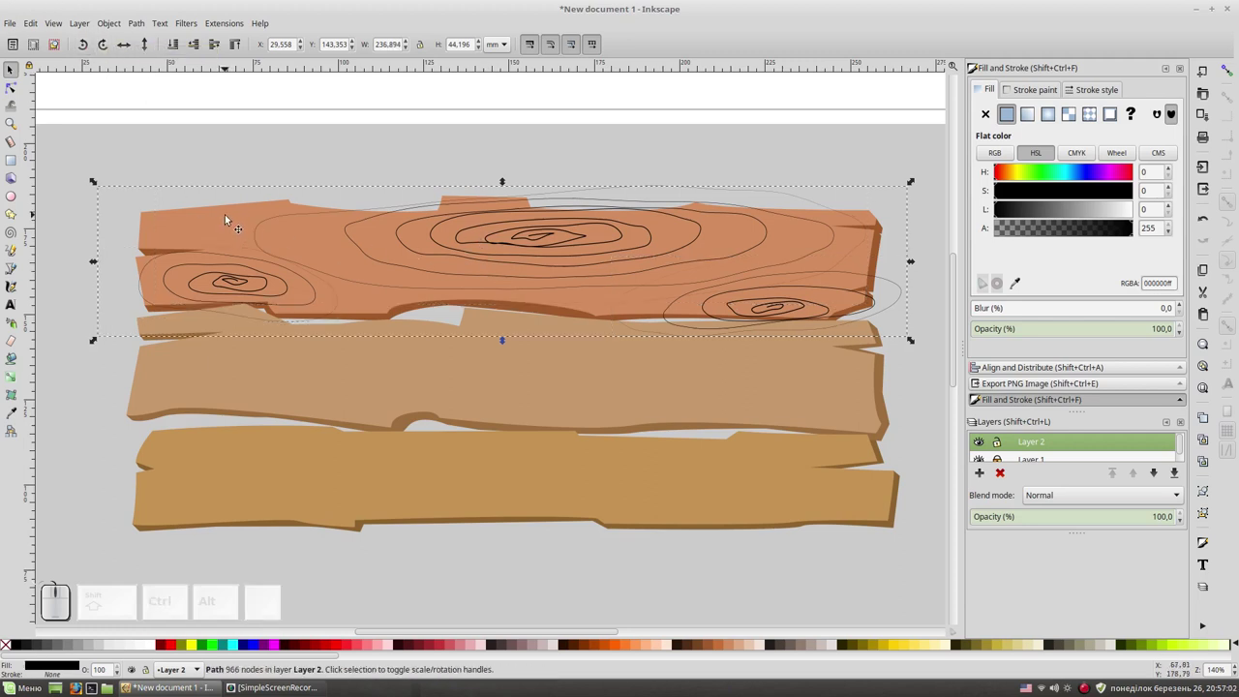
Trim the combined grain rings to the top plank's outline using a duplicate of the plank.
click(234, 212)
key(ctrl+d)
click(571, 197)
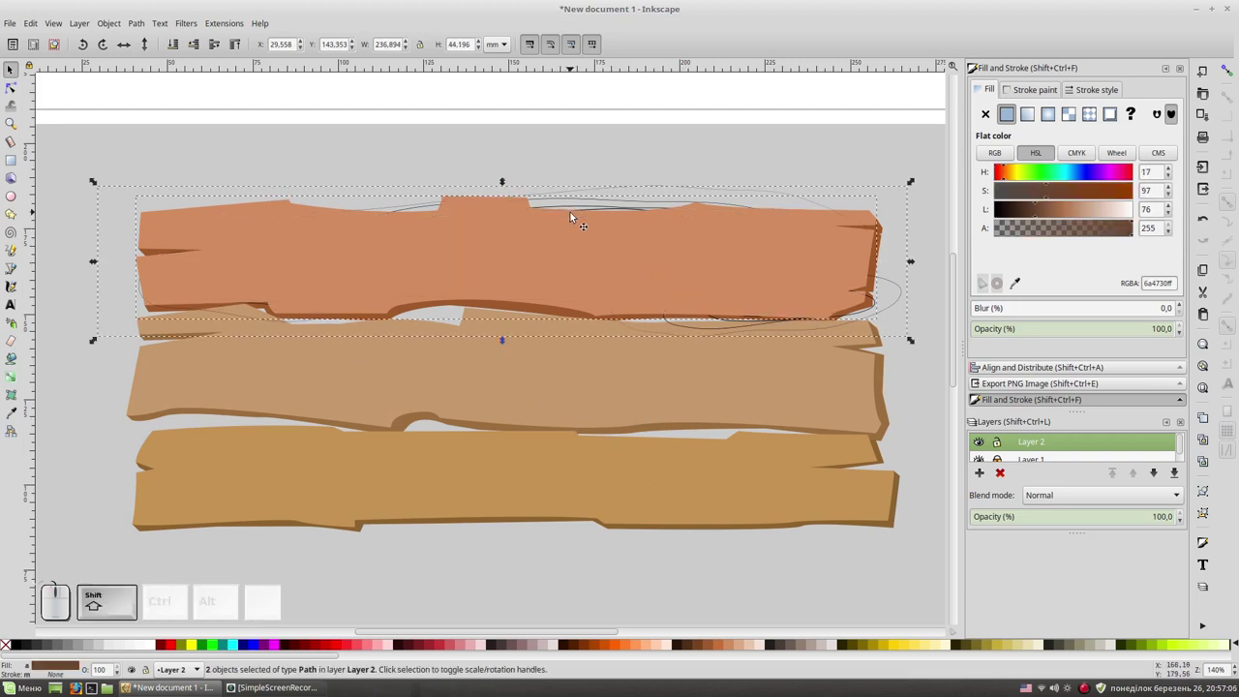
key(ctrl+KP_Multiply)
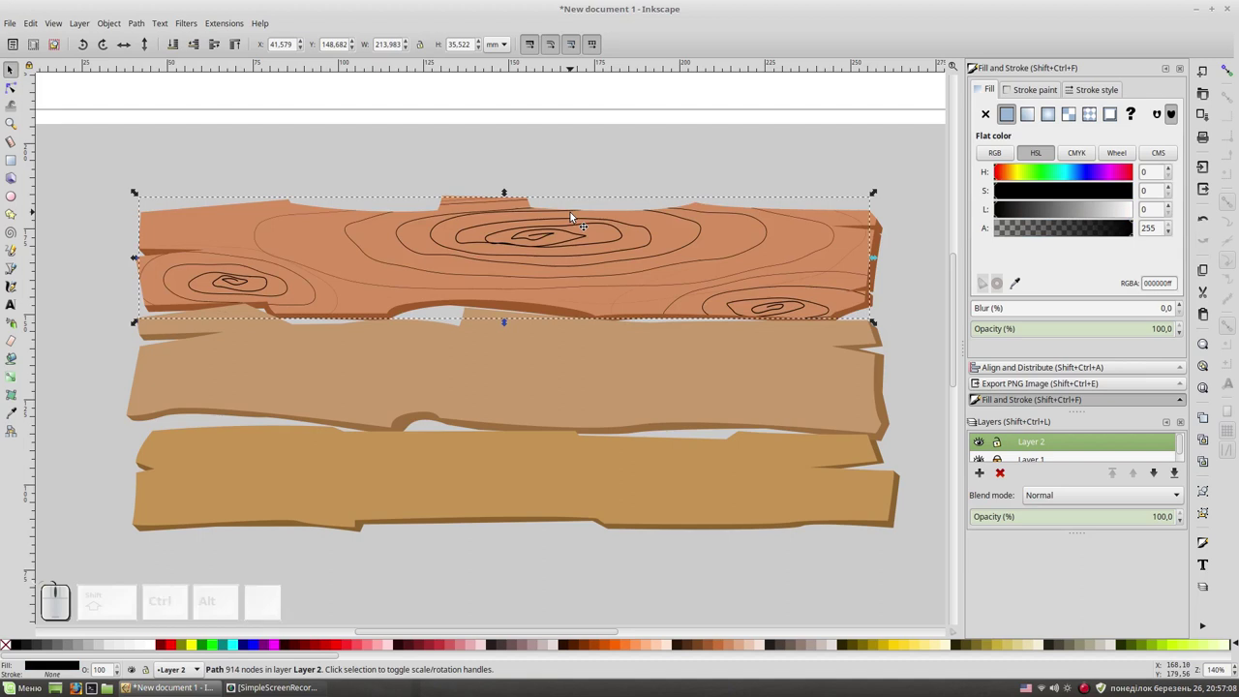
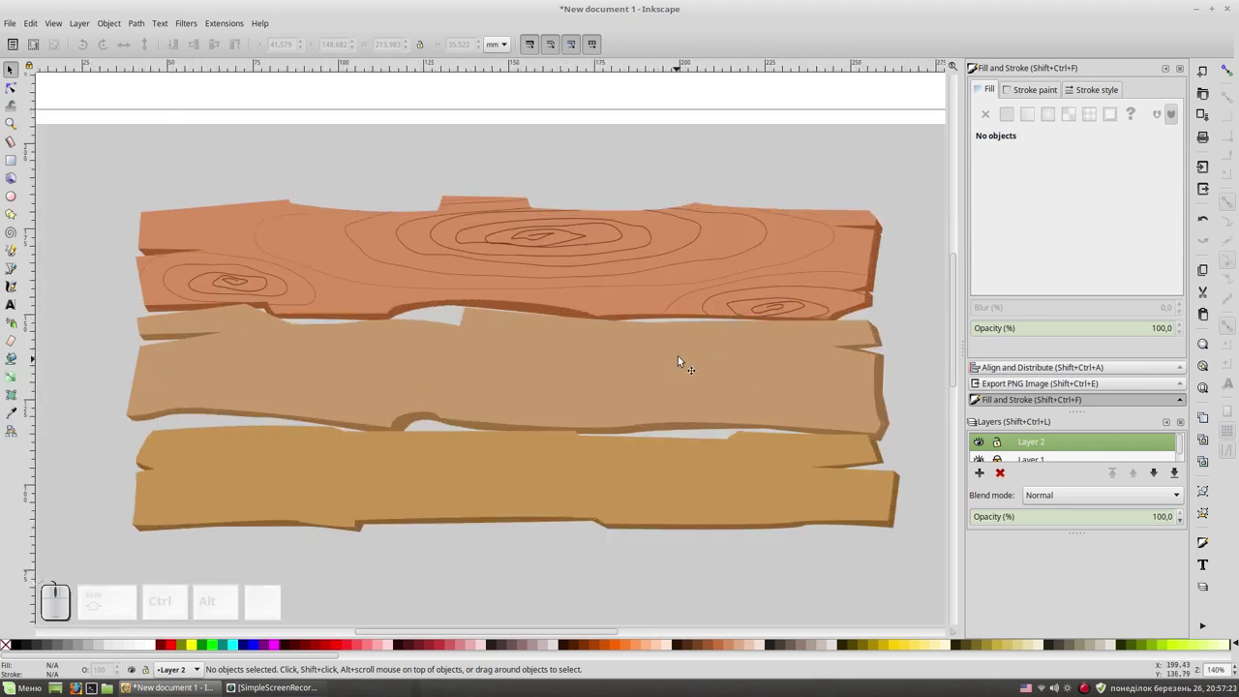
Select all shapes sharing the top plank edge's fill and lower their lightness.
click(956, 291)
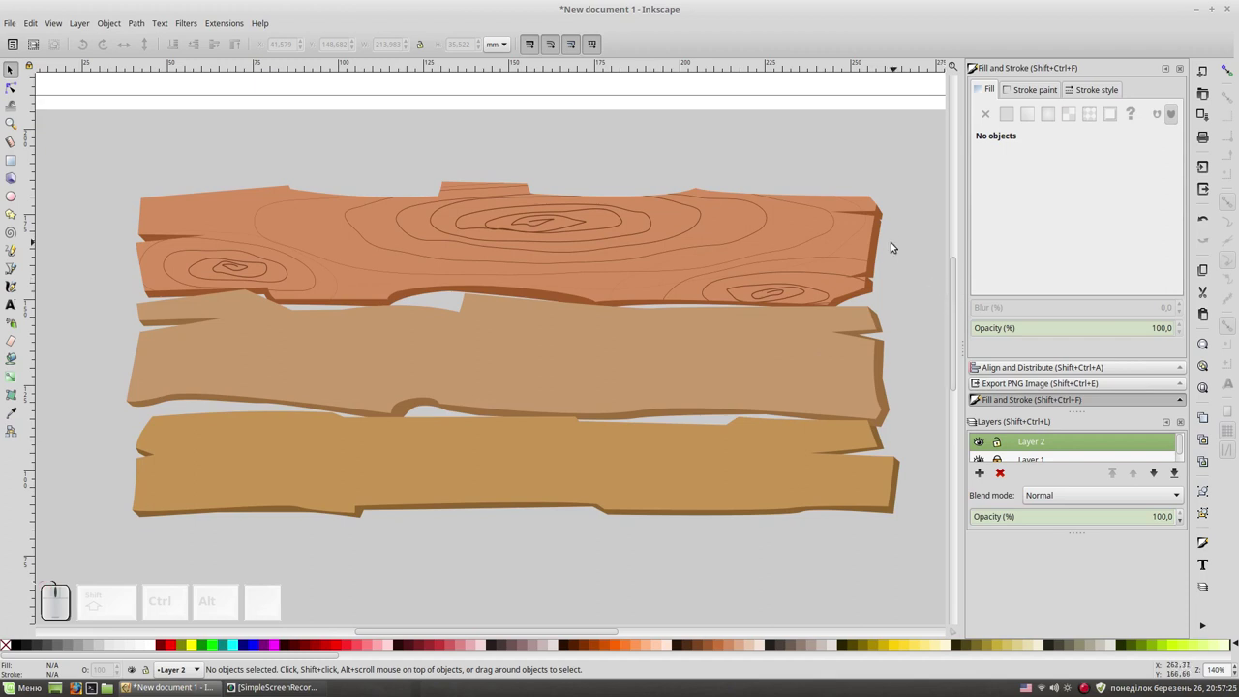
click(883, 243)
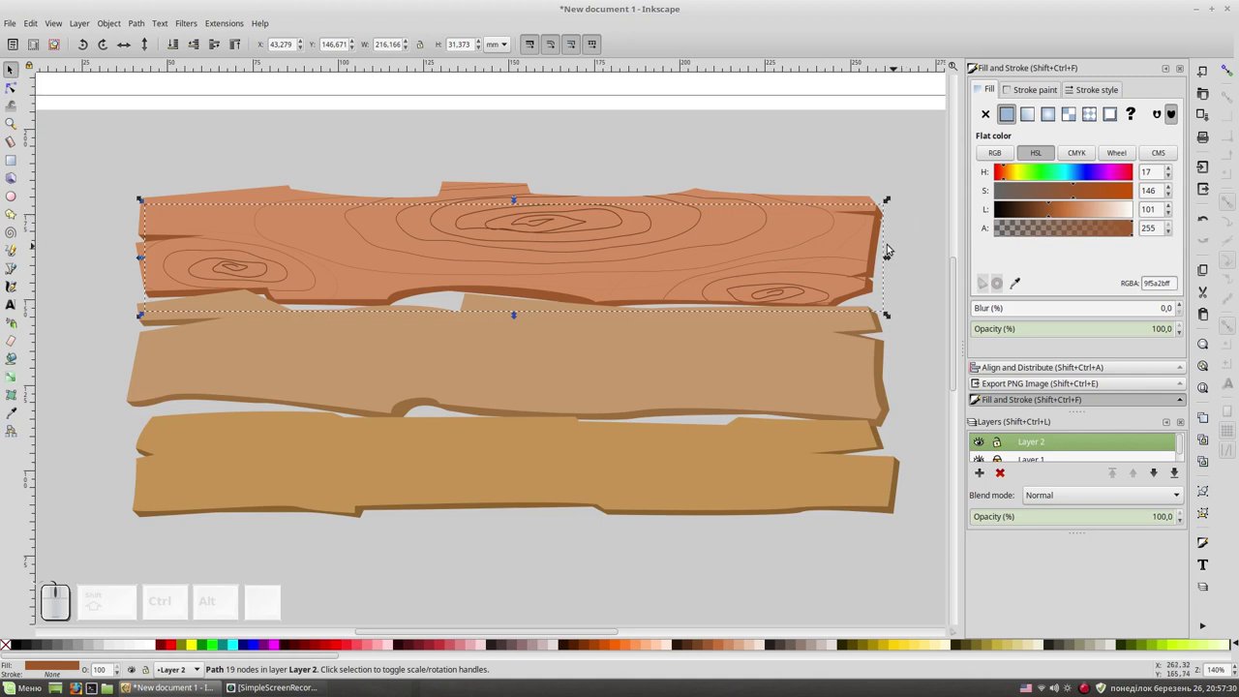
right_click(880, 245)
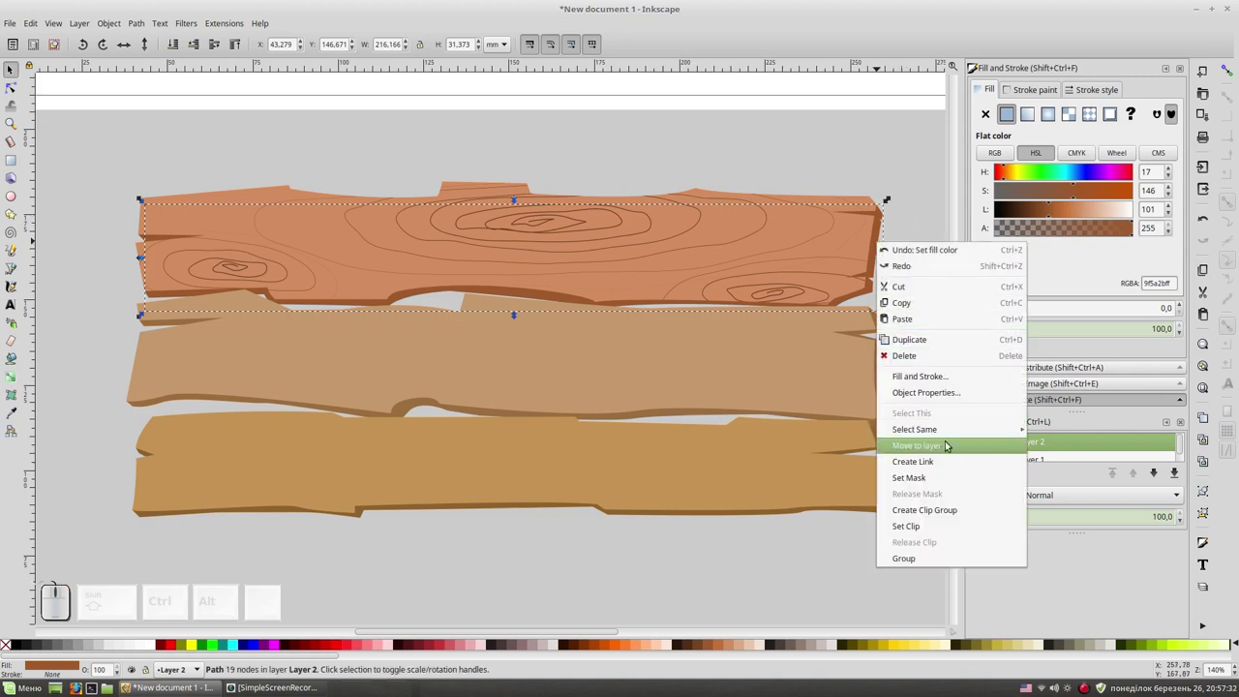
click(1089, 450)
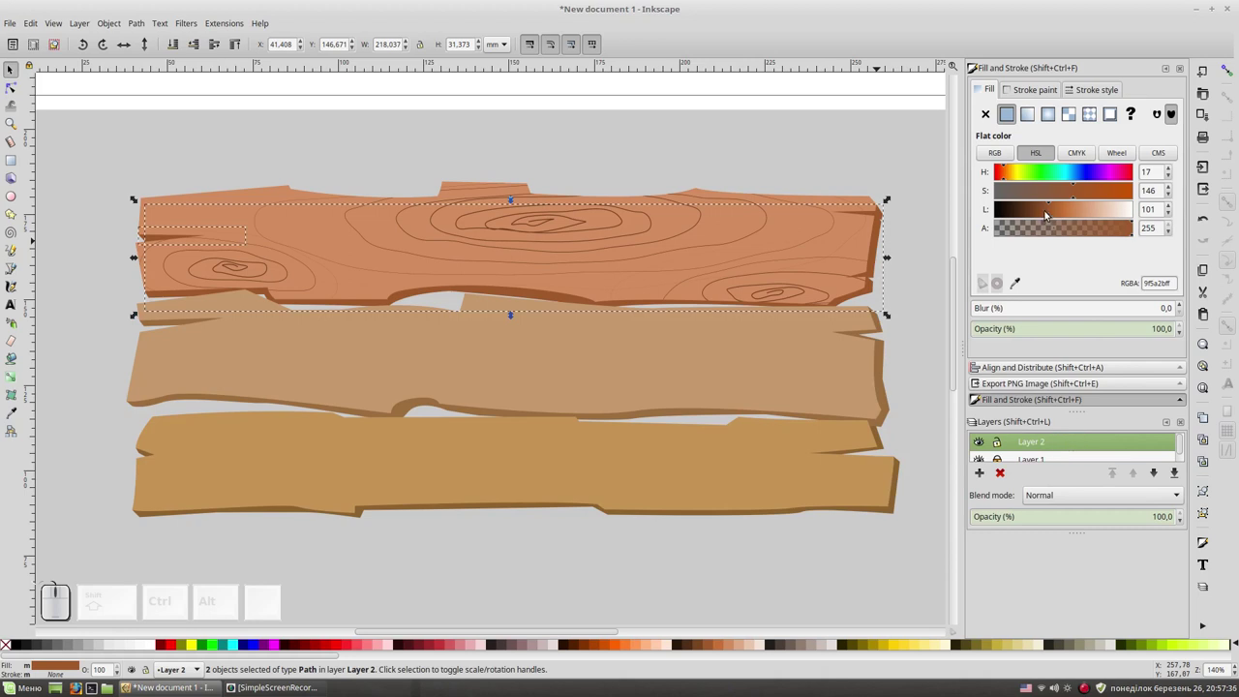
drag(1048, 210, 987, 245)
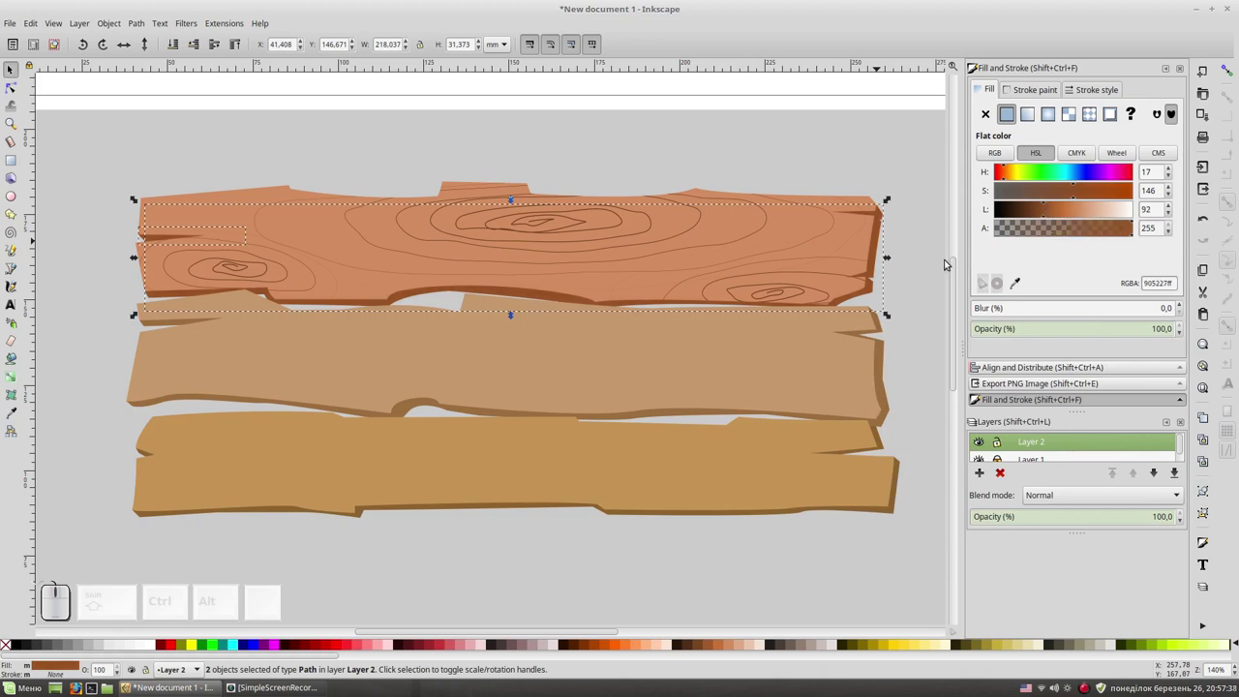
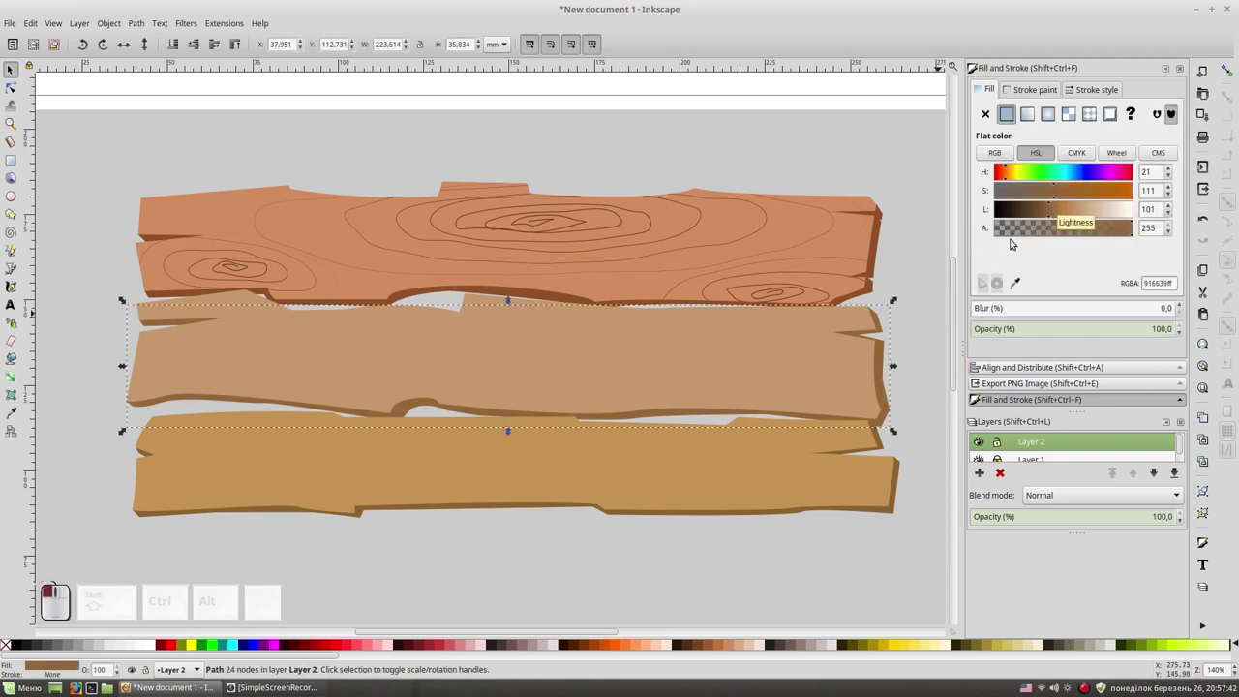
Fine-tune the middle plank's edge to a slightly darker brown, then deselect.
click(1045, 211)
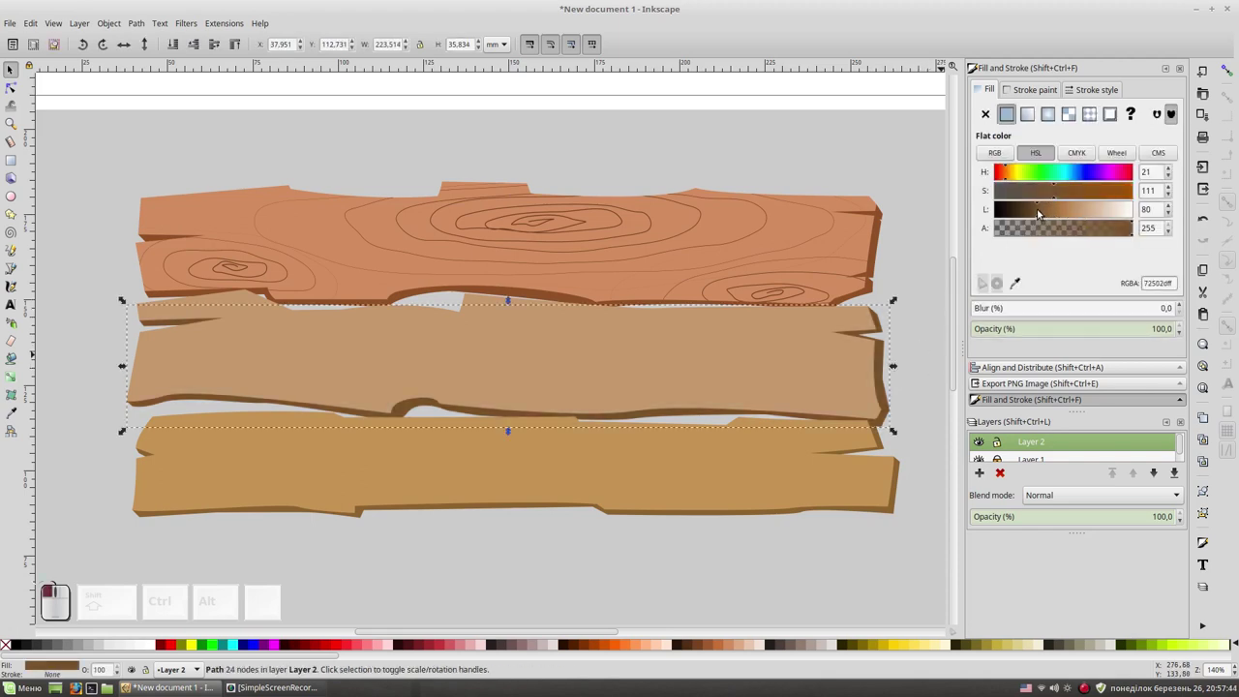
click(921, 367)
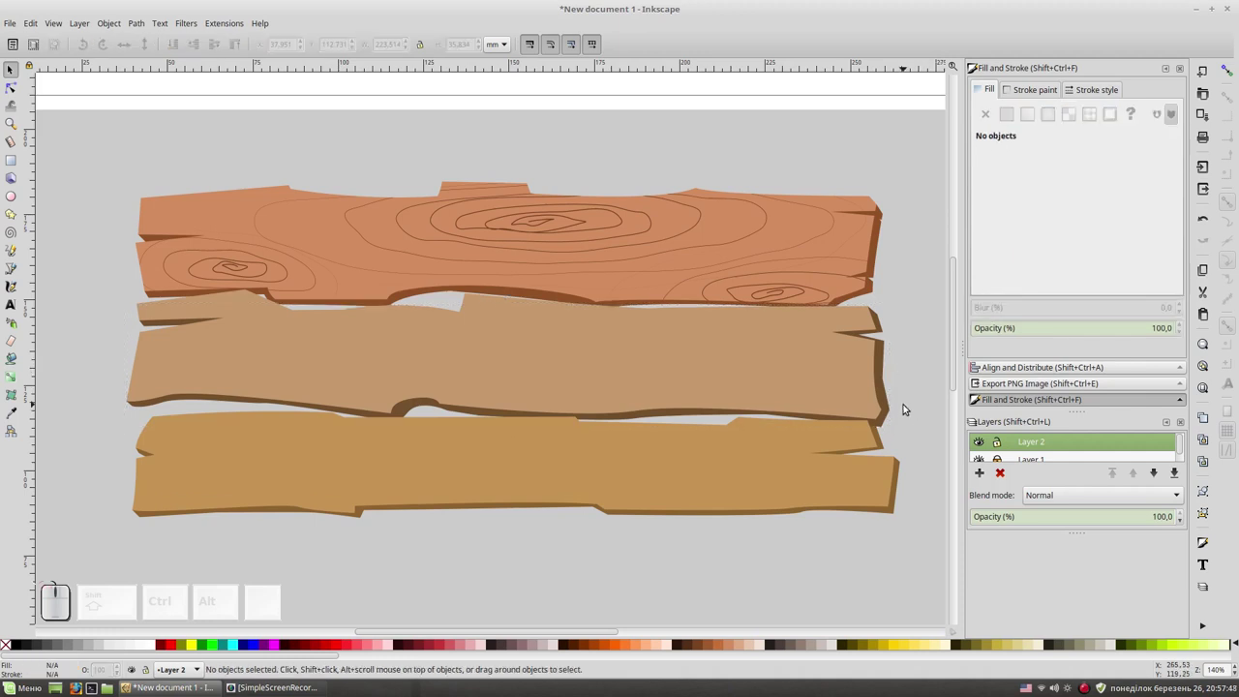
click(893, 413)
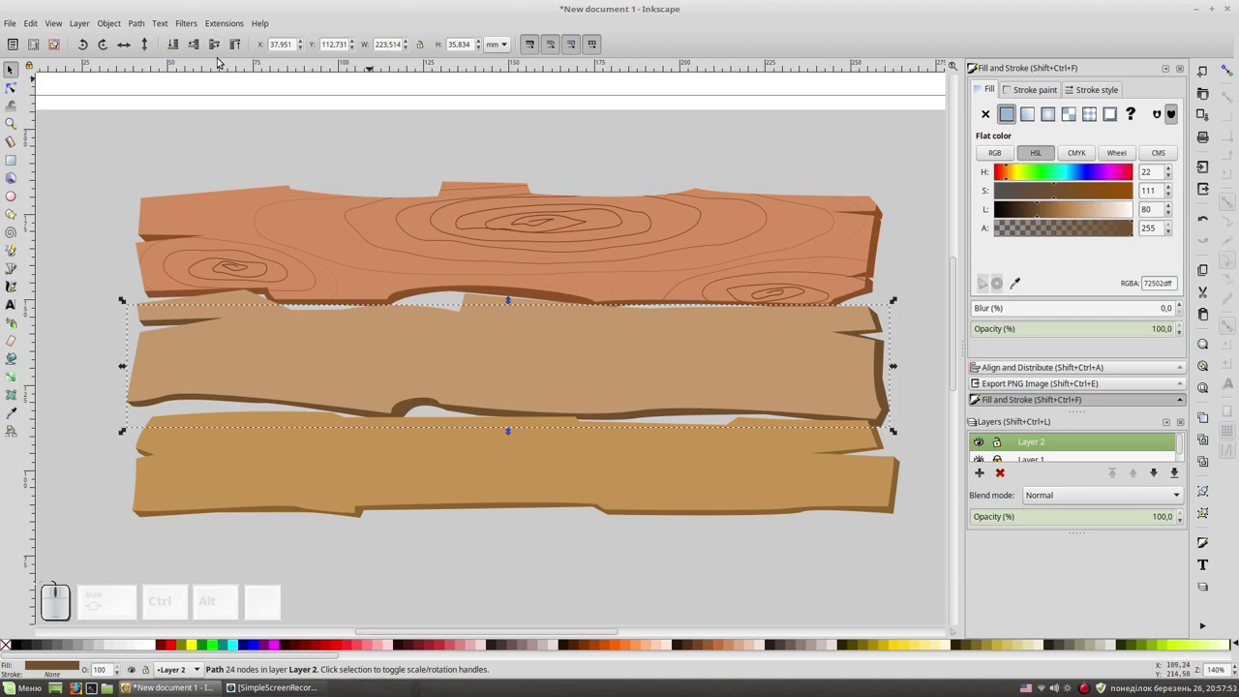
click(173, 48)
click(896, 192)
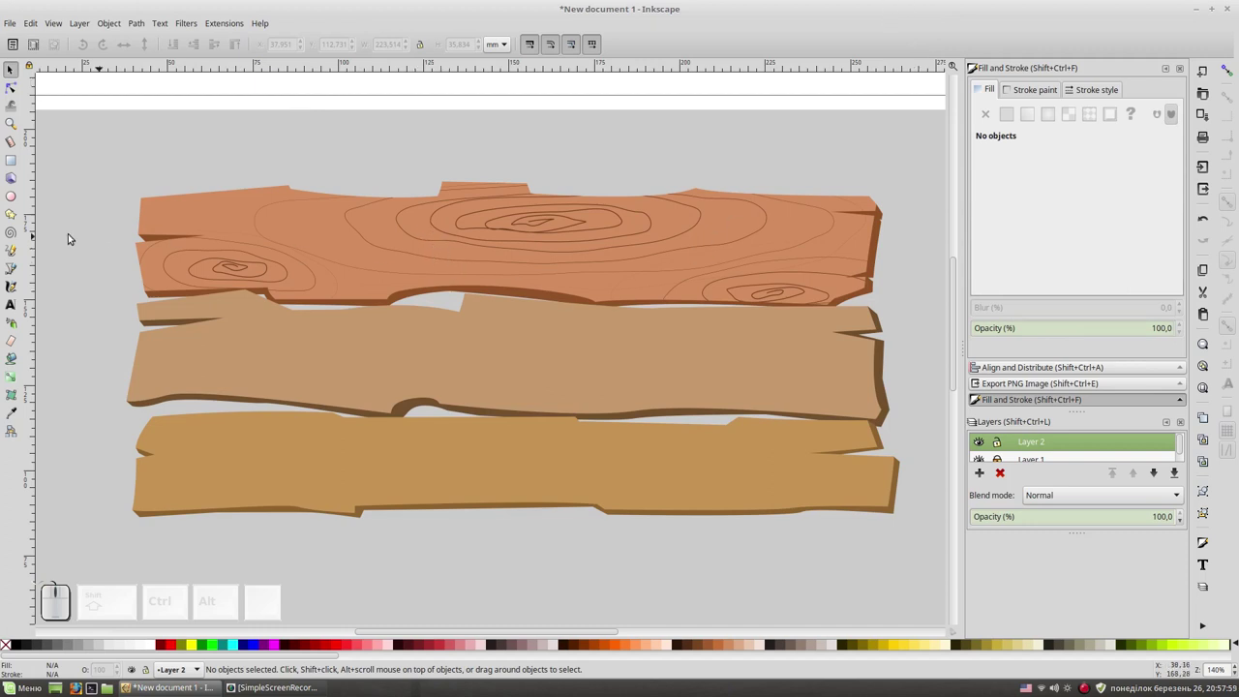
Draw four freehand grain ring patterns across the middle plank.
click(18, 251)
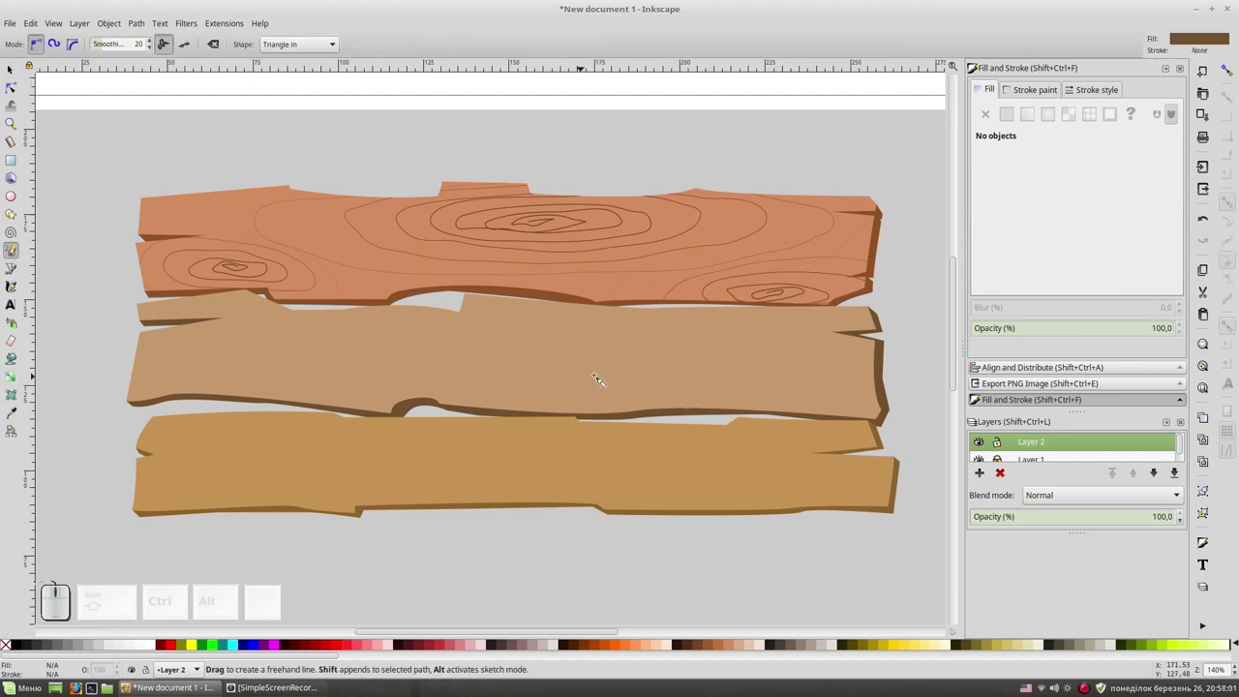
click(18, 172)
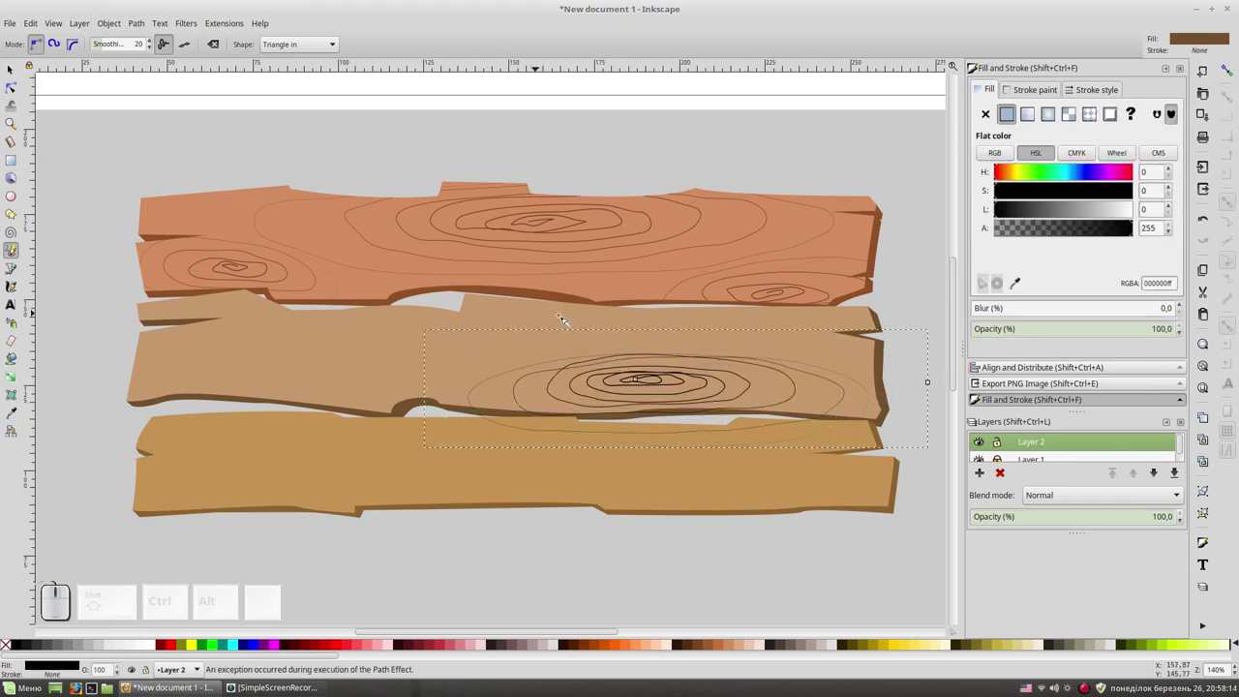
click(18, 171)
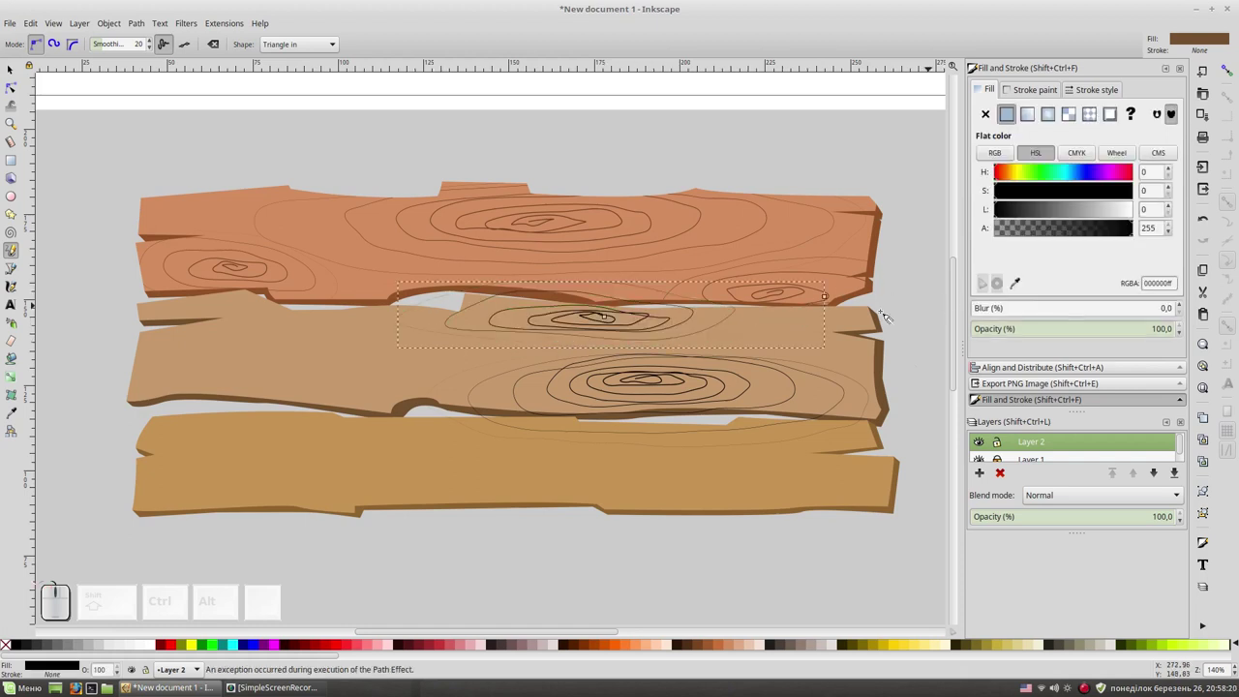
click(18, 171)
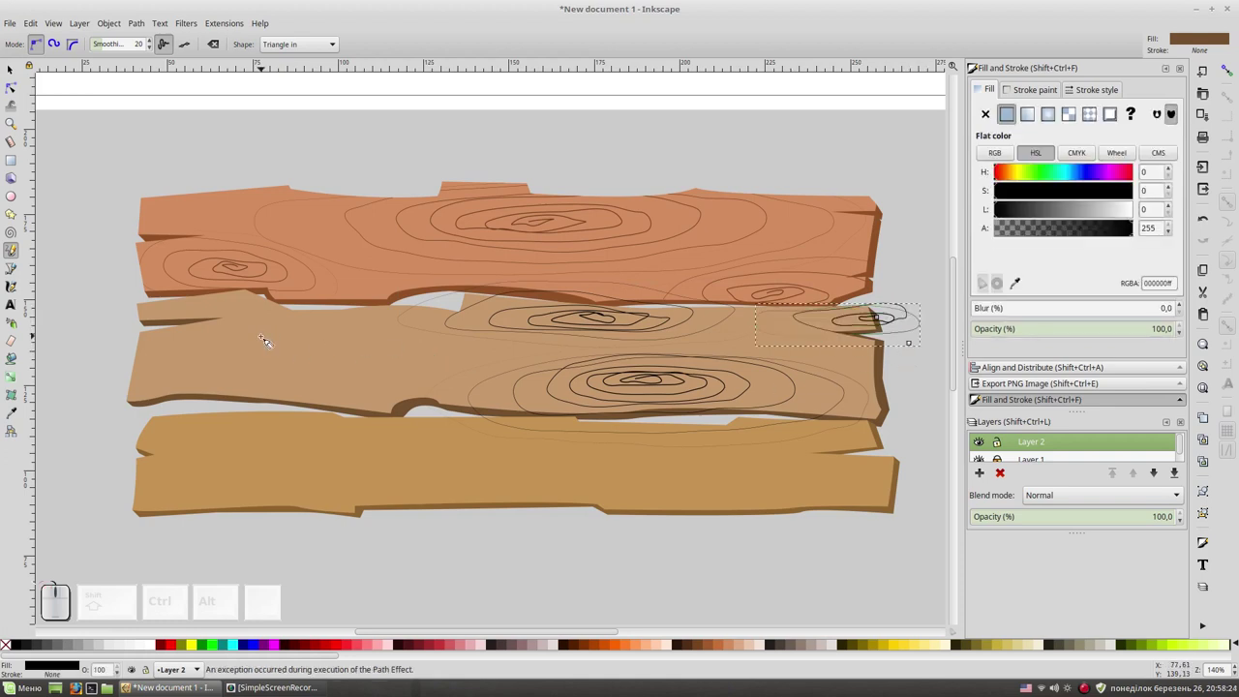
click(17, 171)
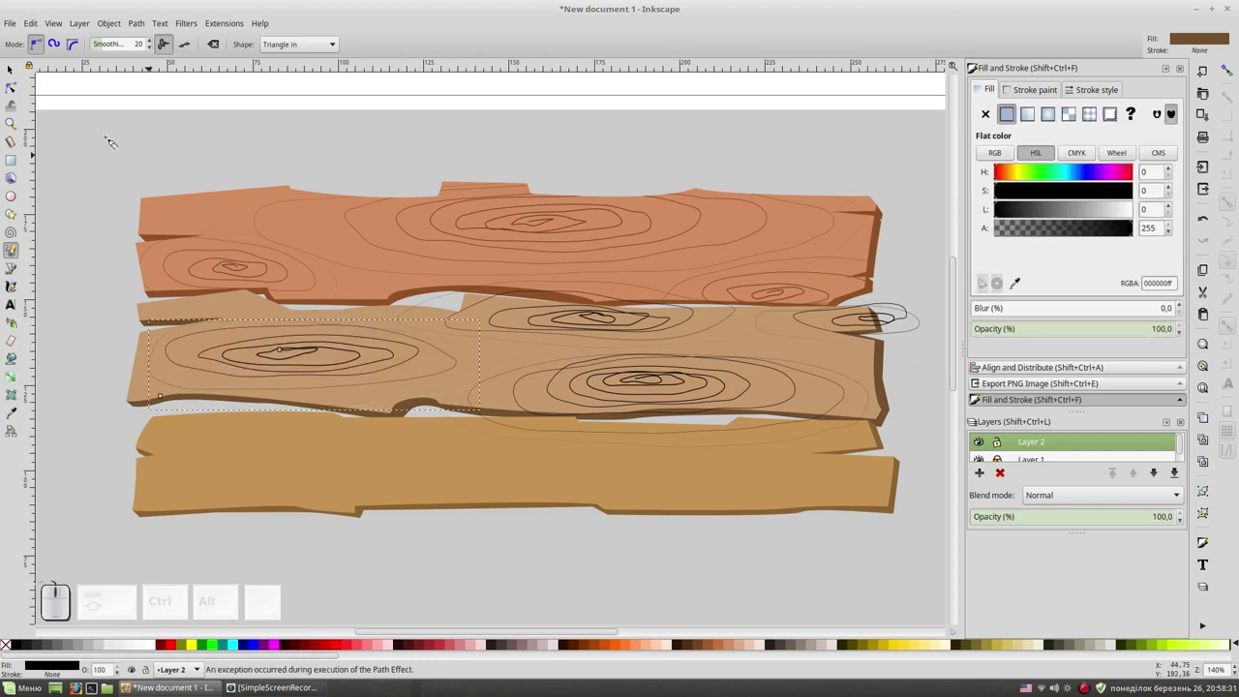
Select the ring patterns together and merge them into one path.
key(F1)
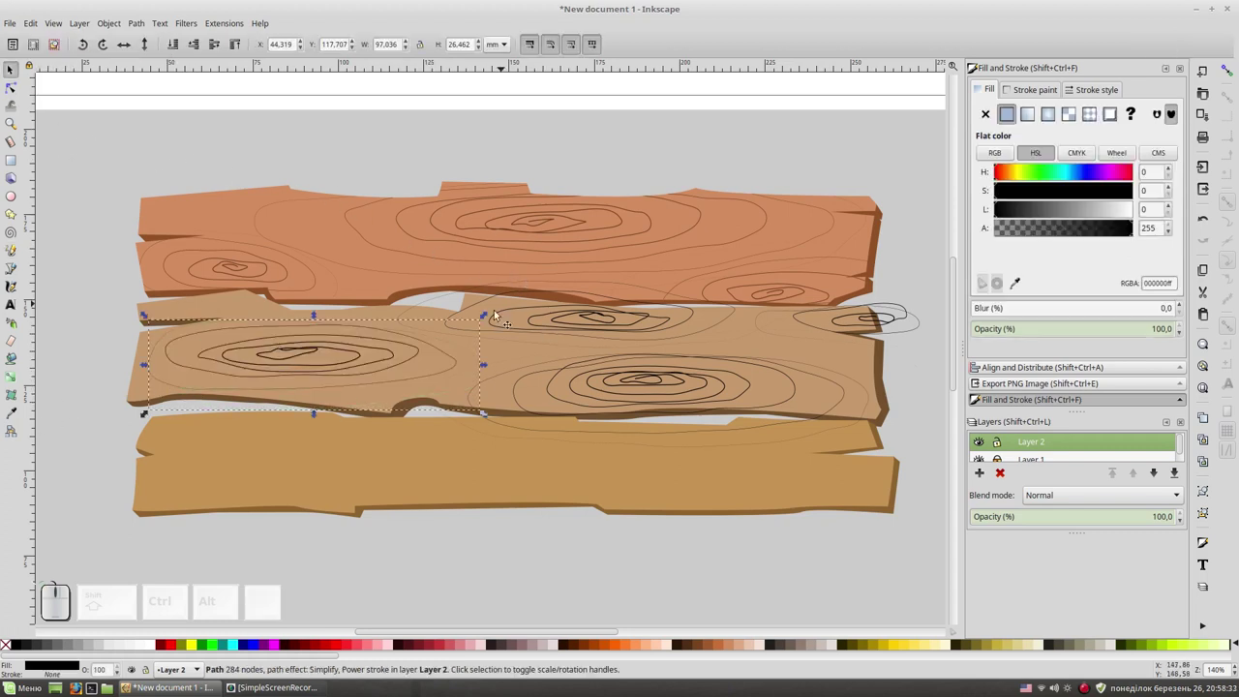
click(18, 171)
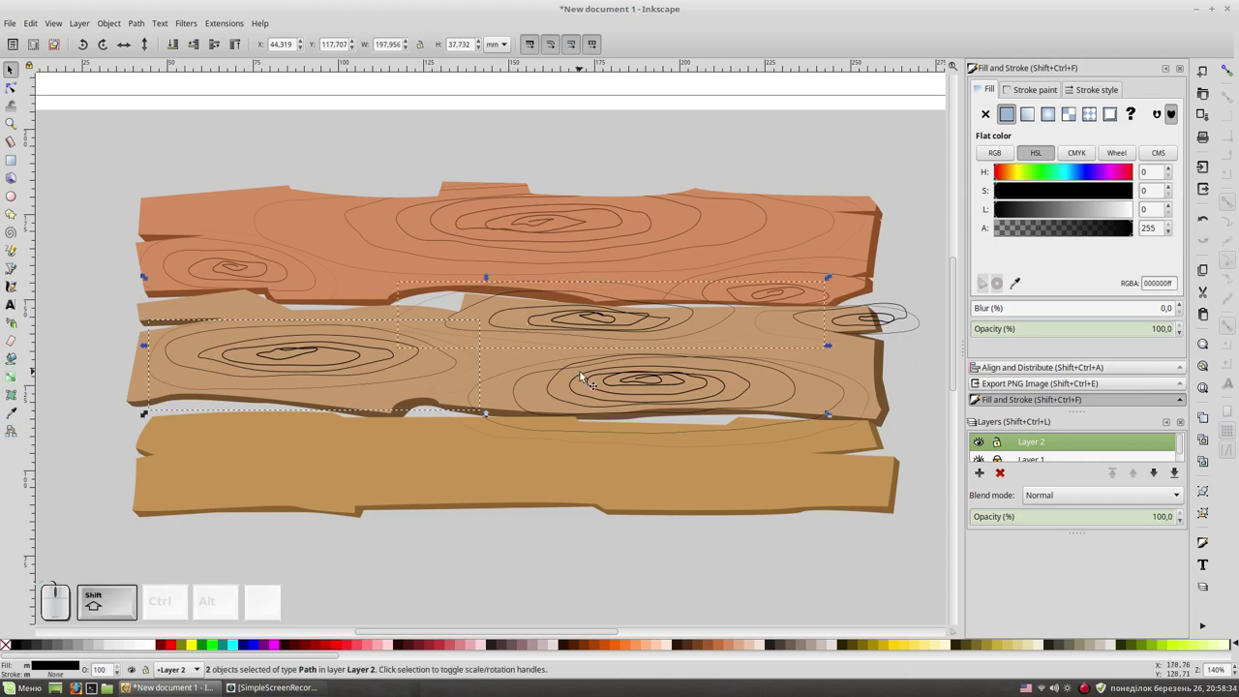
click(17, 171)
click(17, 171)
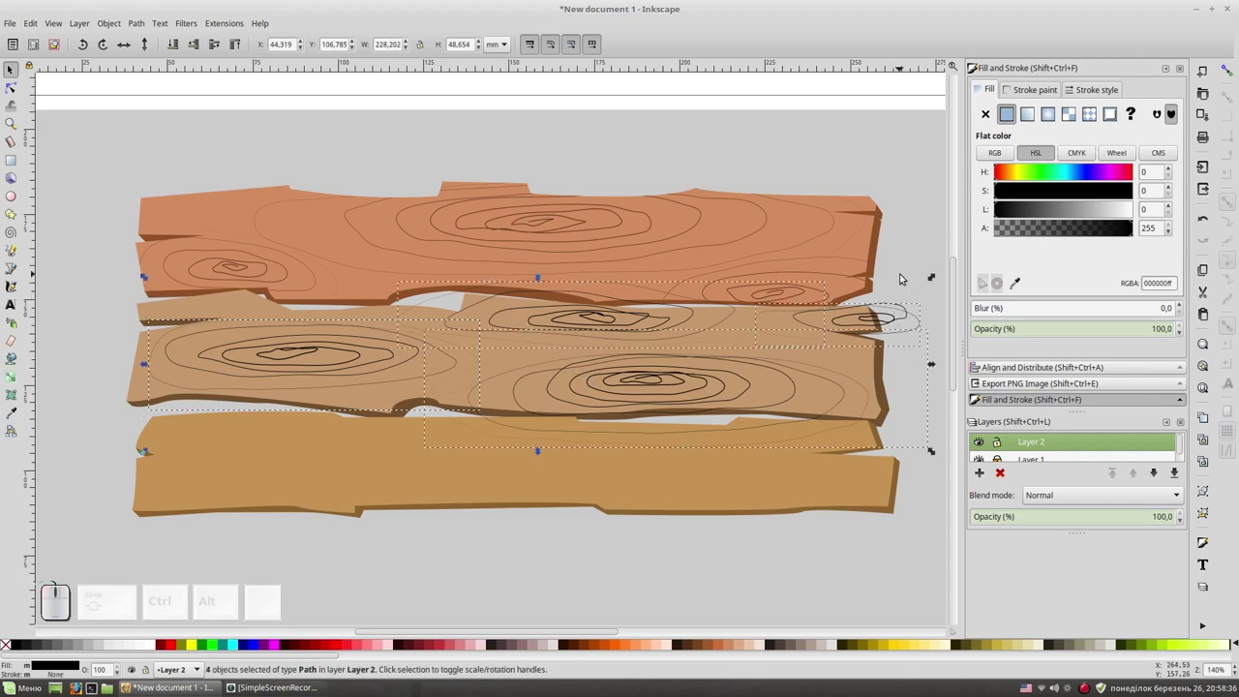
click(137, 26)
click(17, 171)
key(ctrl+KP_Add)
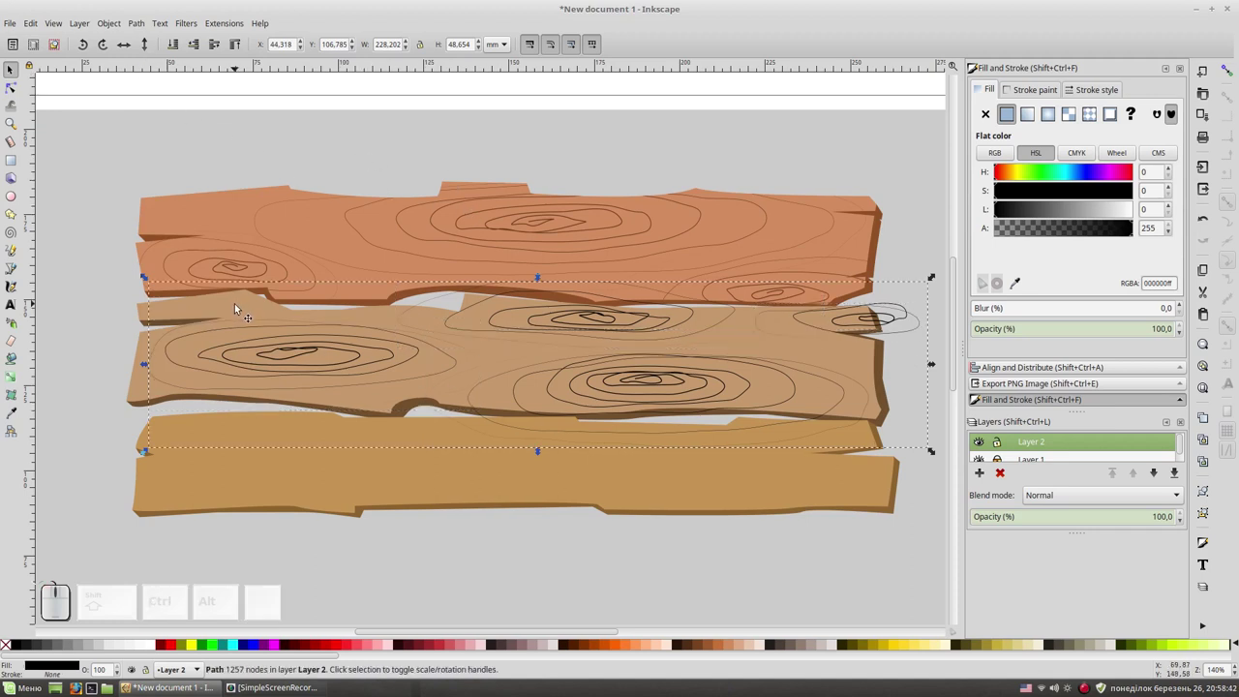
Convert the merged ring effects into a plain path with editable nodes.
click(14, 85)
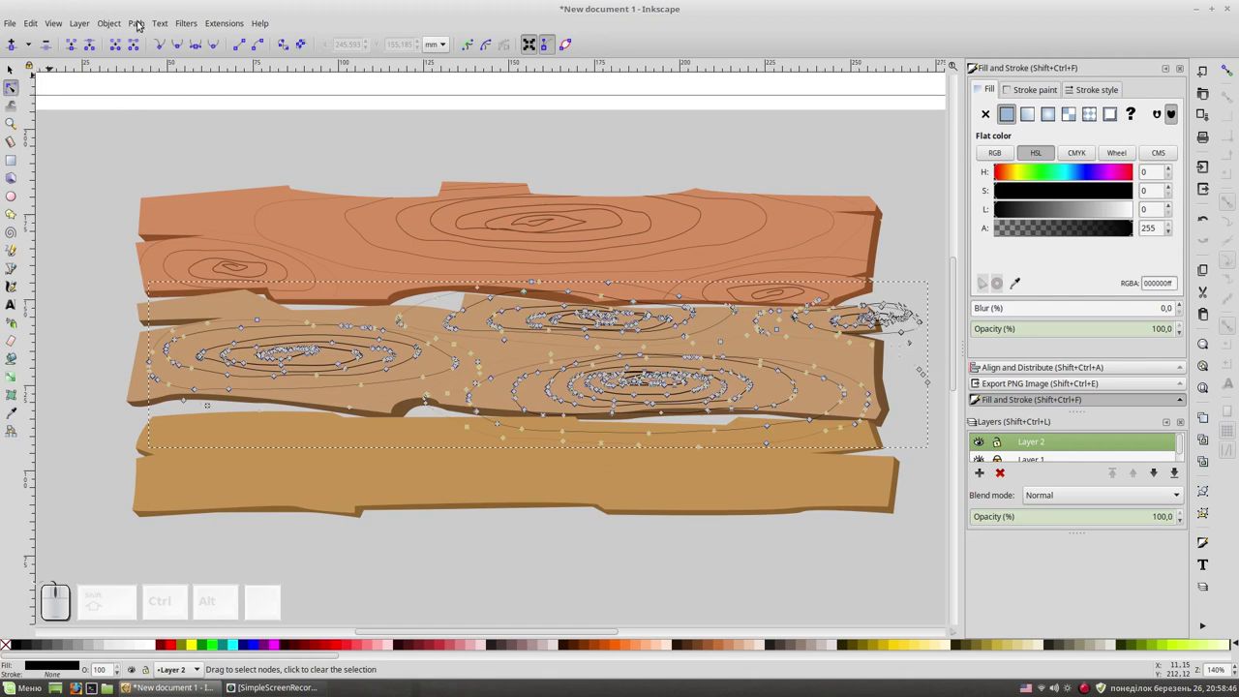
click(141, 22)
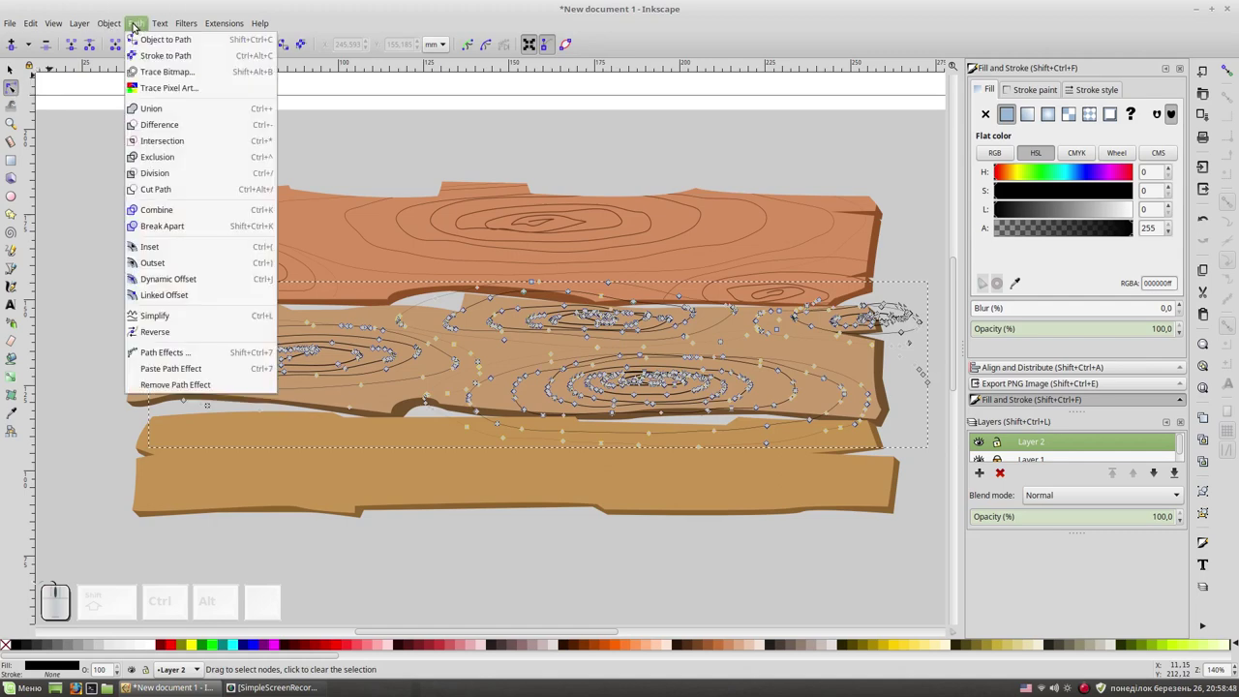
click(200, 312)
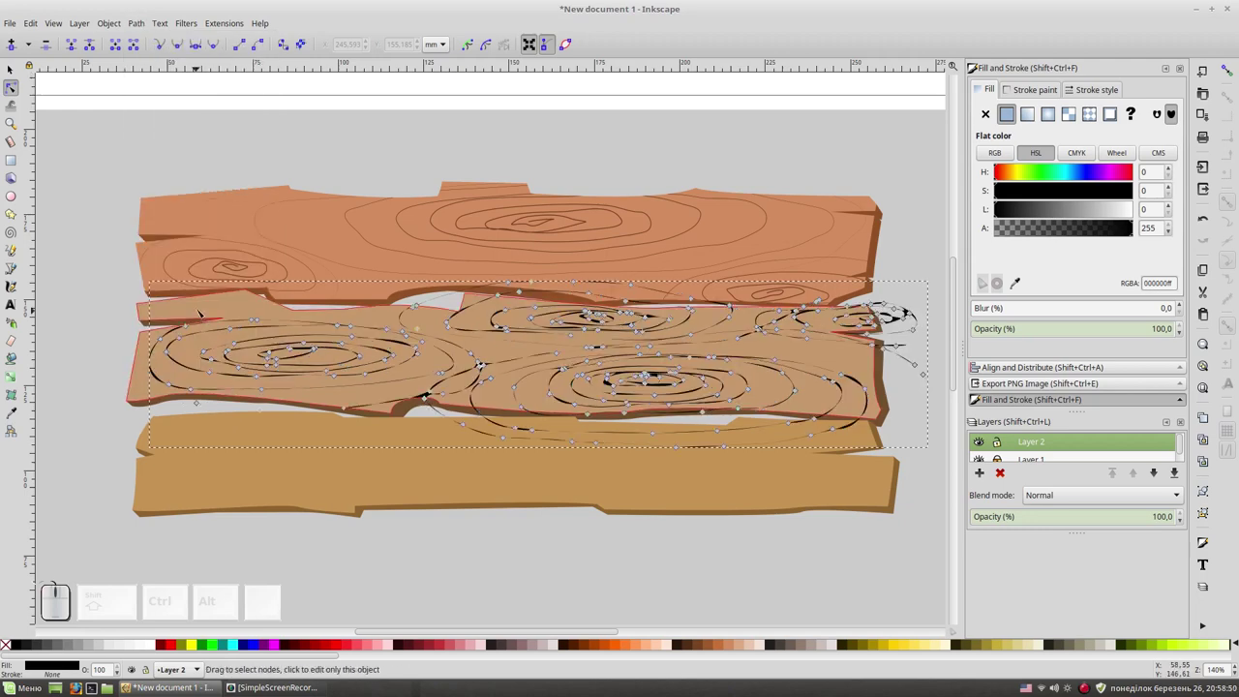
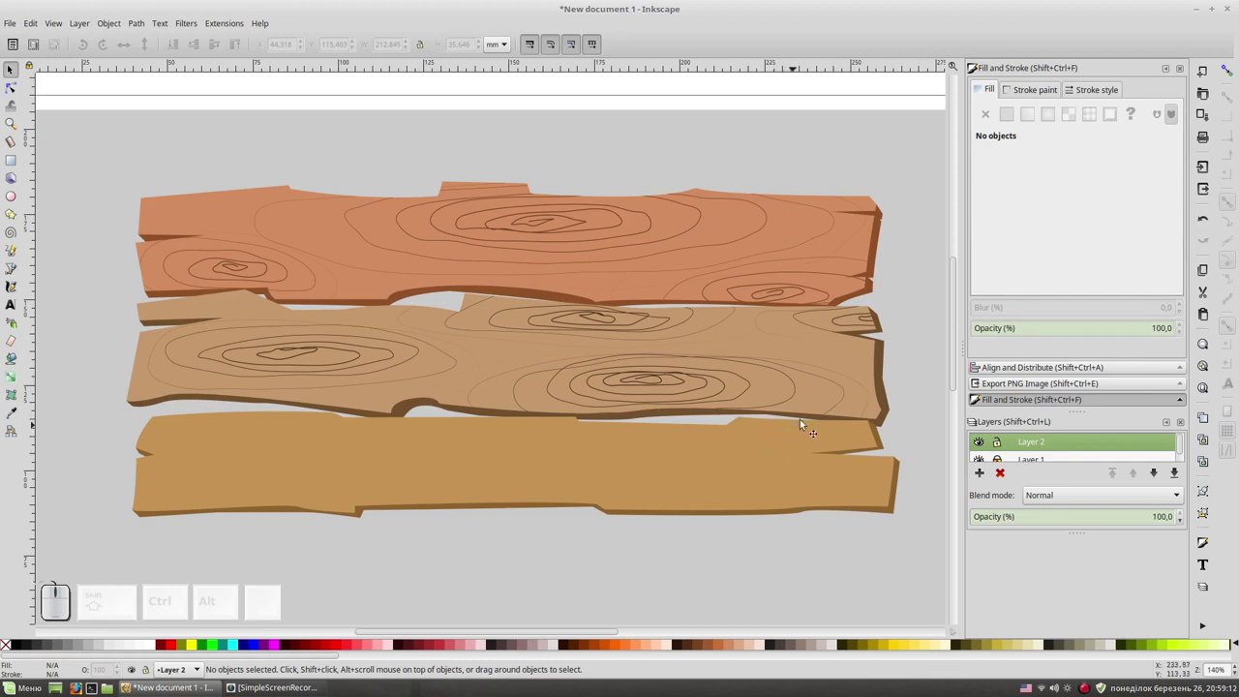
Draw freehand grain rings on the bottom plank and select the three drawings.
click(960, 348)
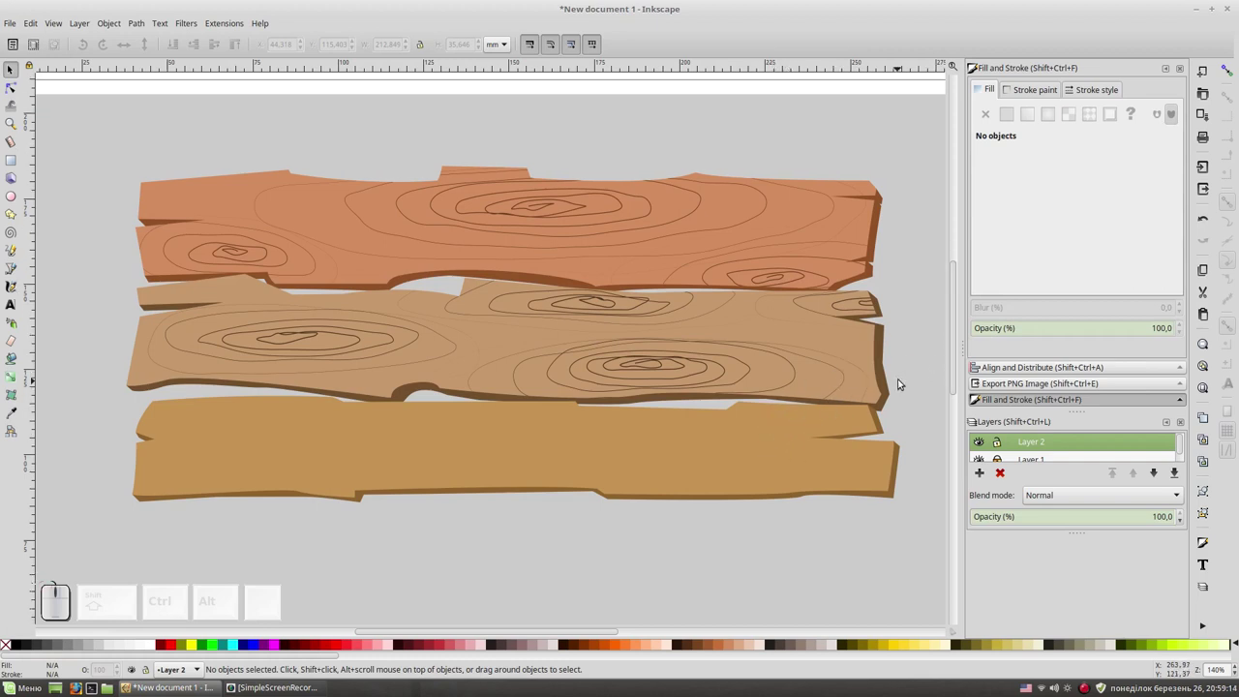
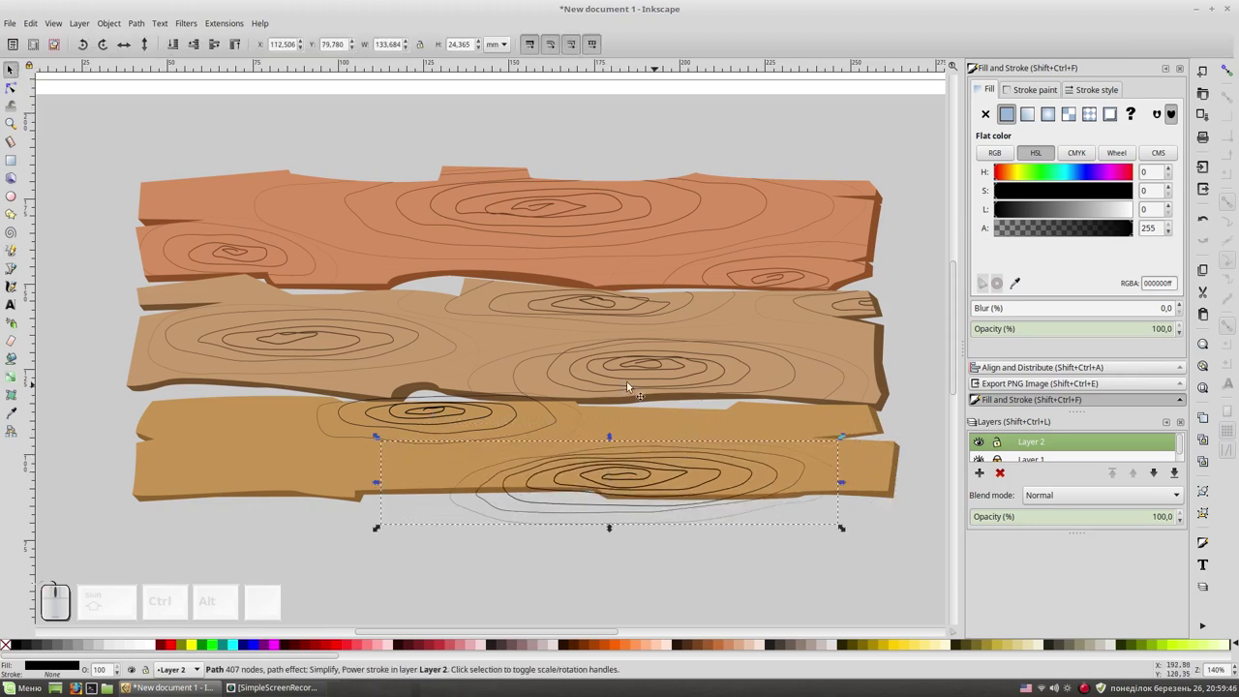
click(18, 254)
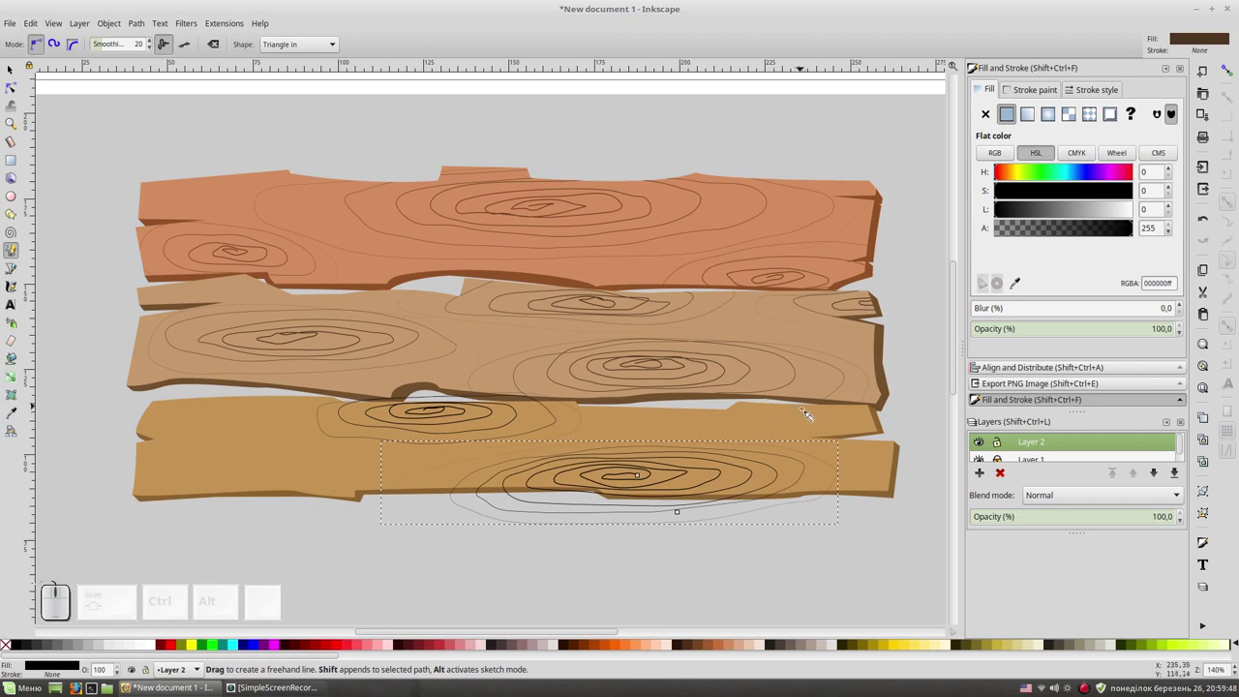
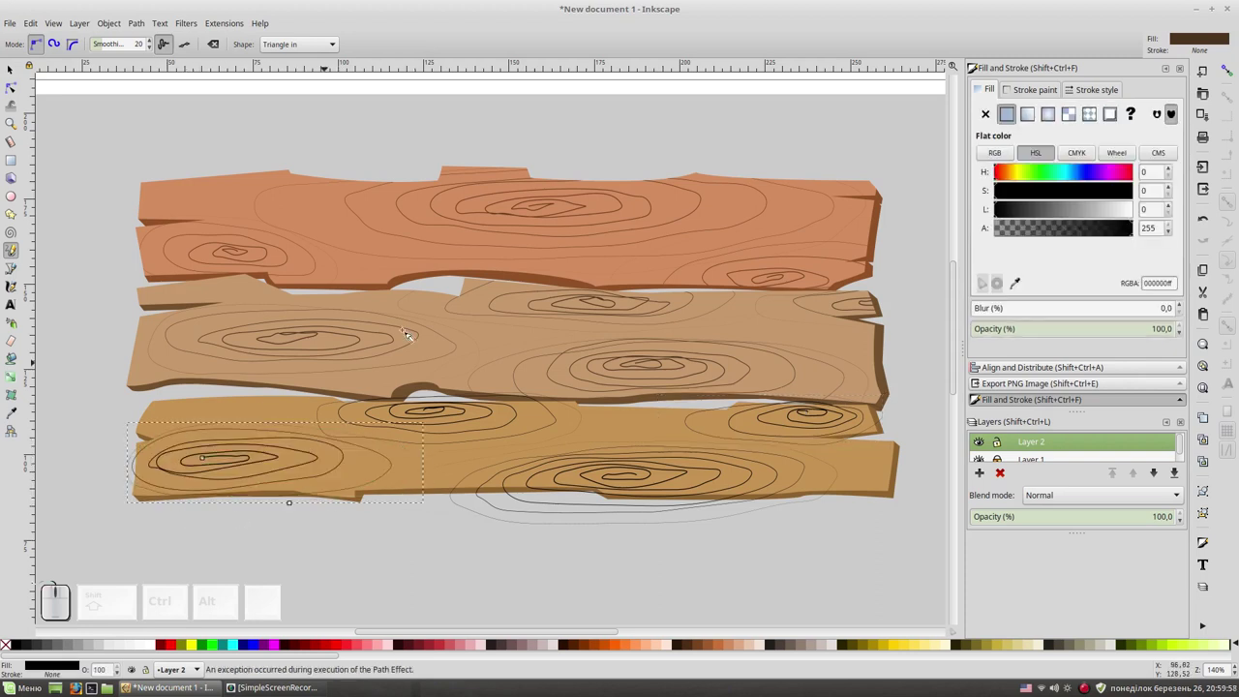
key(F1)
click(520, 419)
click(646, 467)
click(783, 406)
Turn the grain strokes into filled paths, combine them, and trim them to the bottom plank.
click(136, 15)
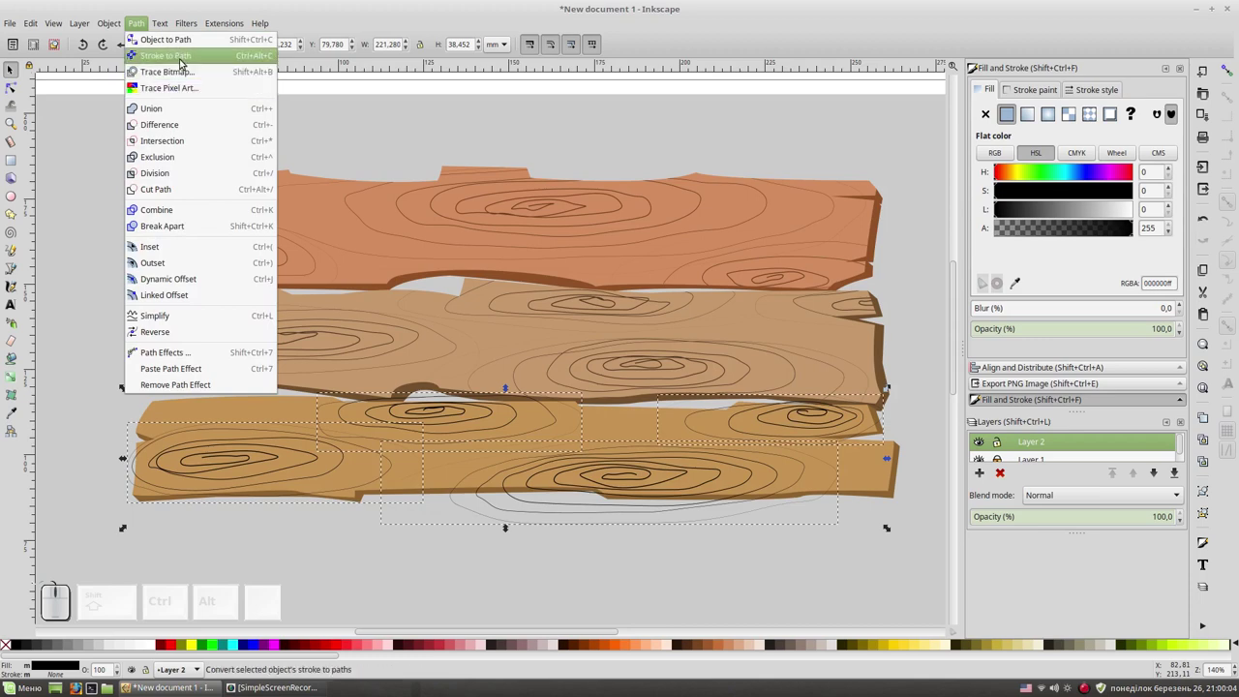
click(182, 51)
key(ctrl+KP_Add)
click(632, 407)
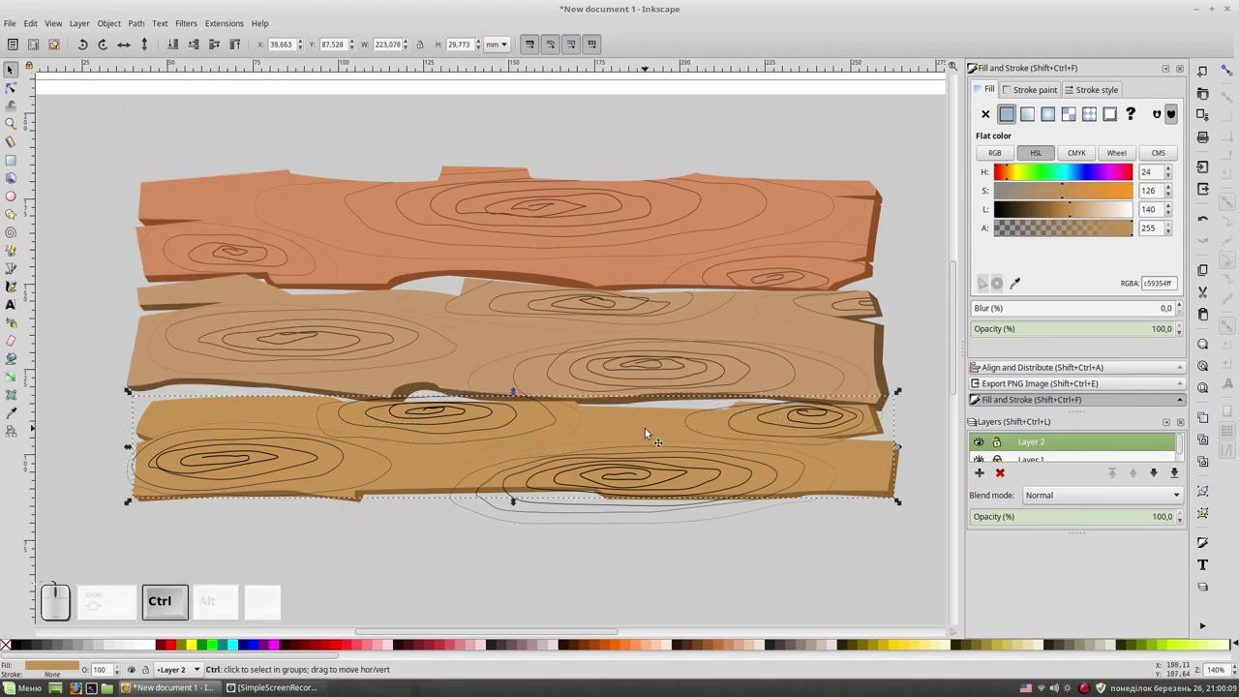
key(ctrl+d)
click(638, 522)
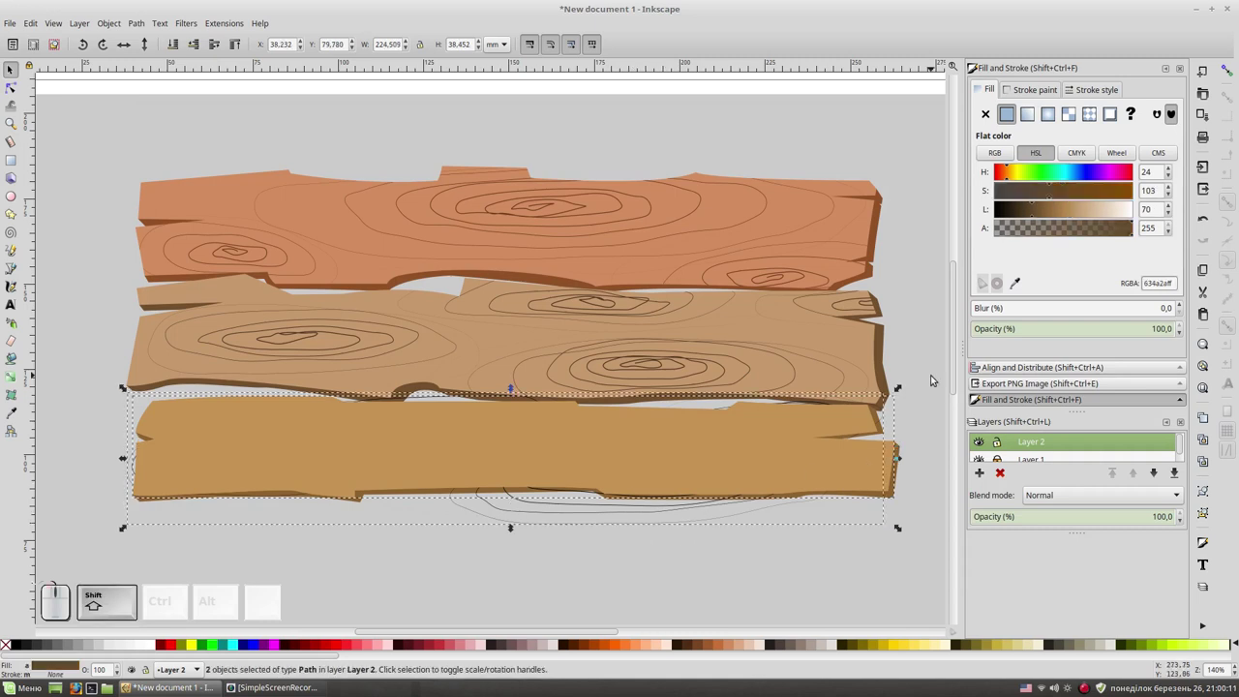
key(ctrl+KP_Multiply)
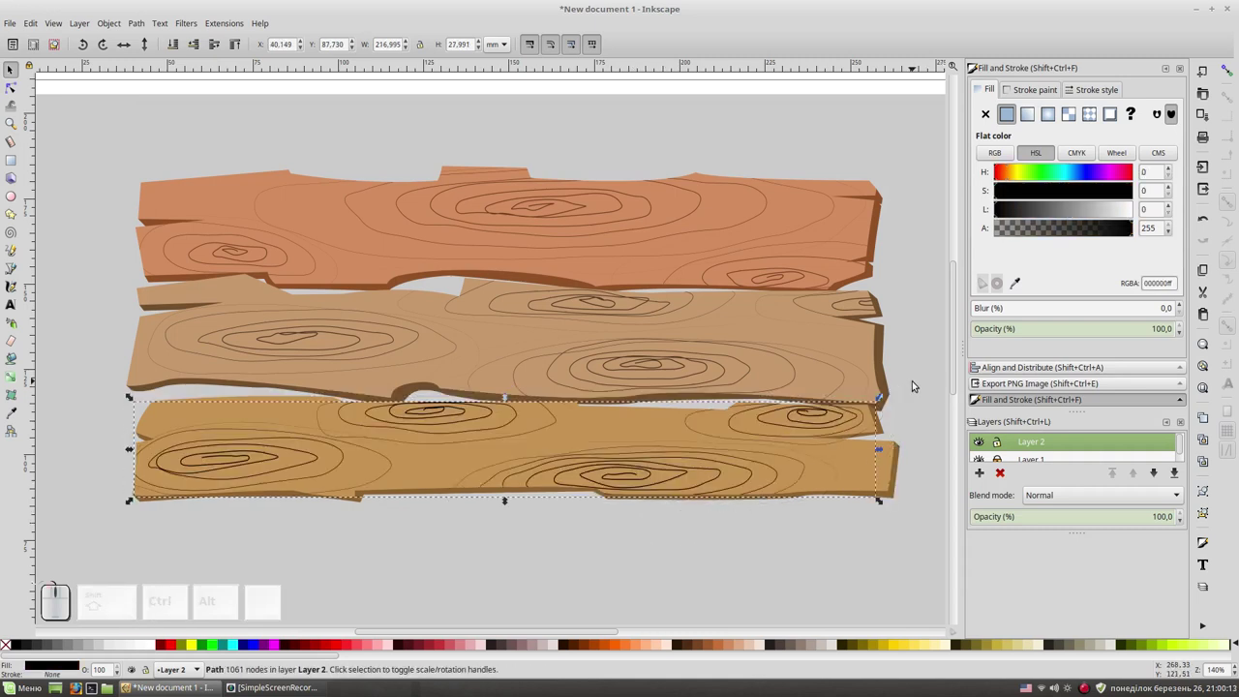
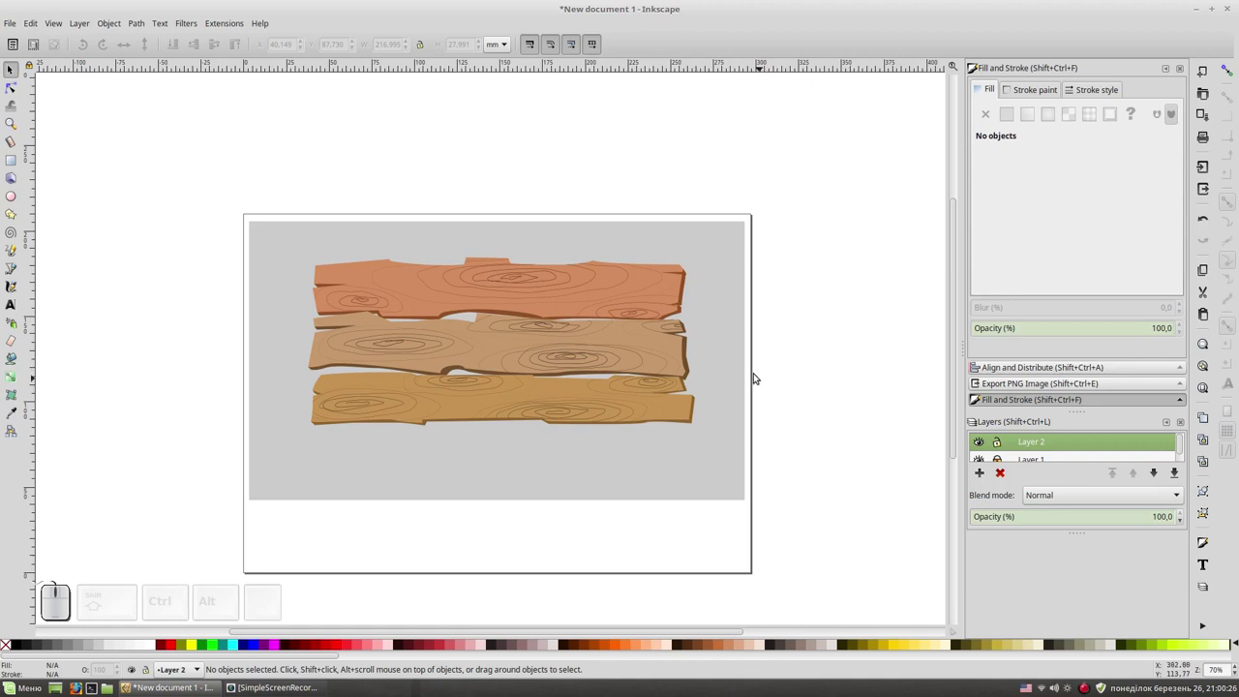
Rubber-band select all planks and grain lines, group them, and deselect.
drag(736, 269, 174, 499)
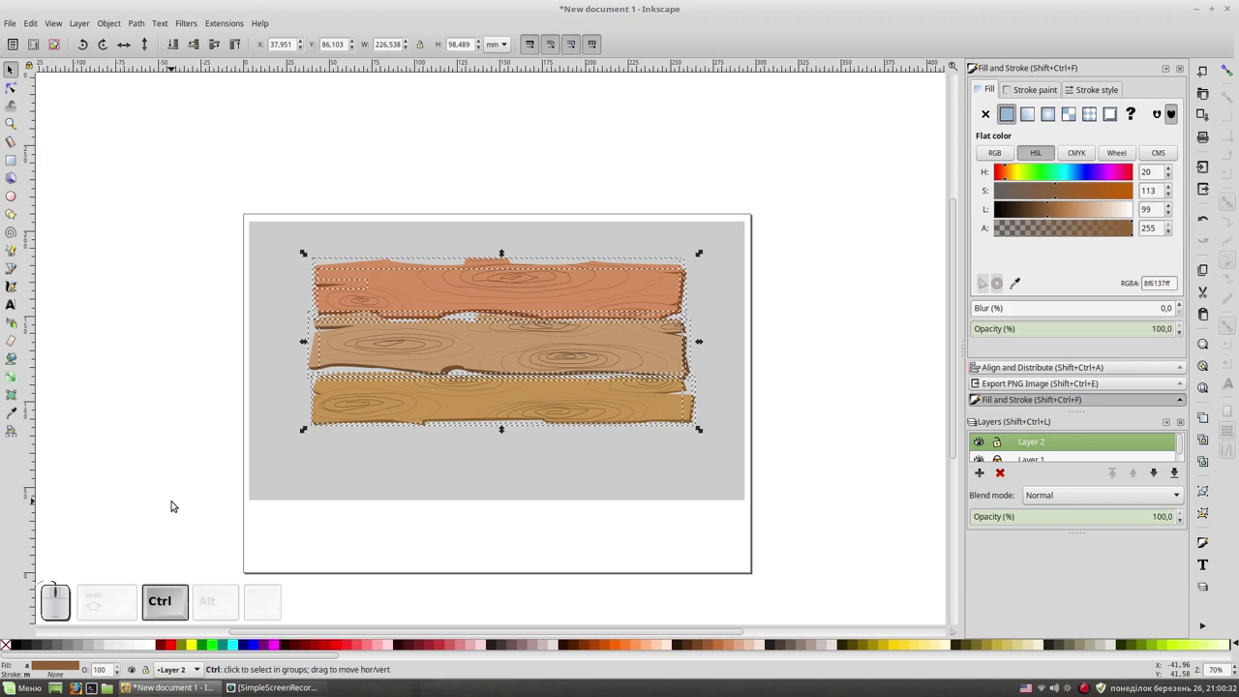
key(ctrl+g)
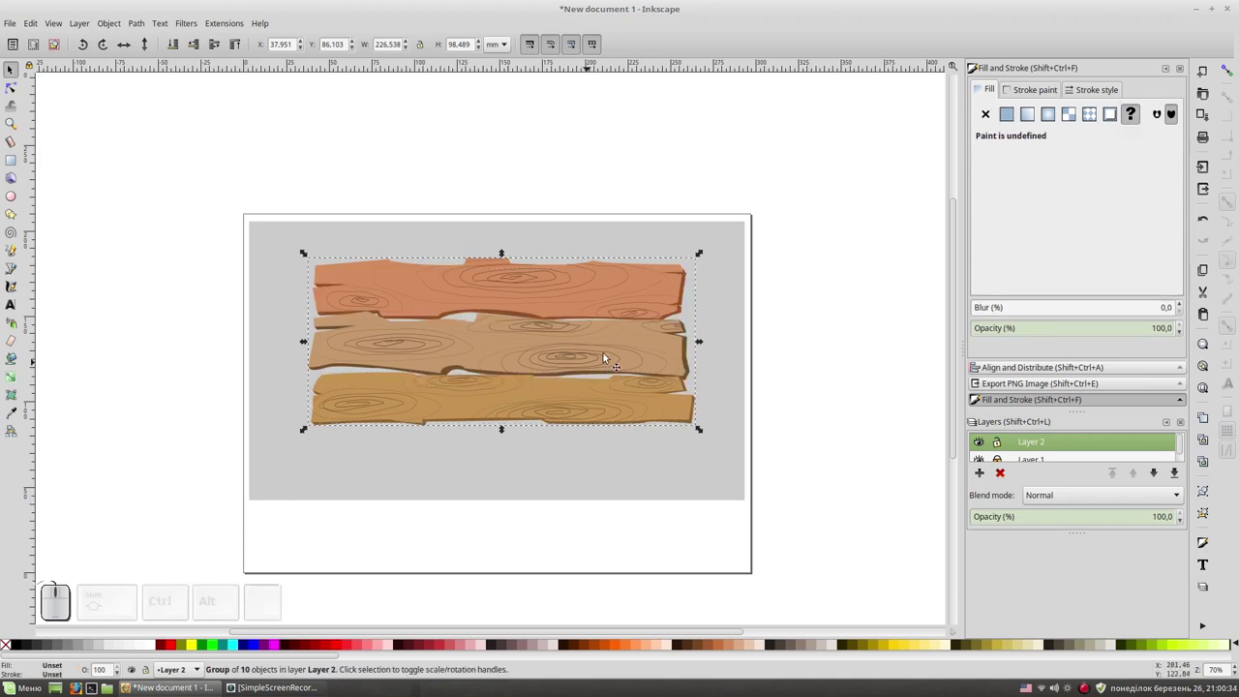
click(857, 312)
key(KP_Add)
key(KP_Add)
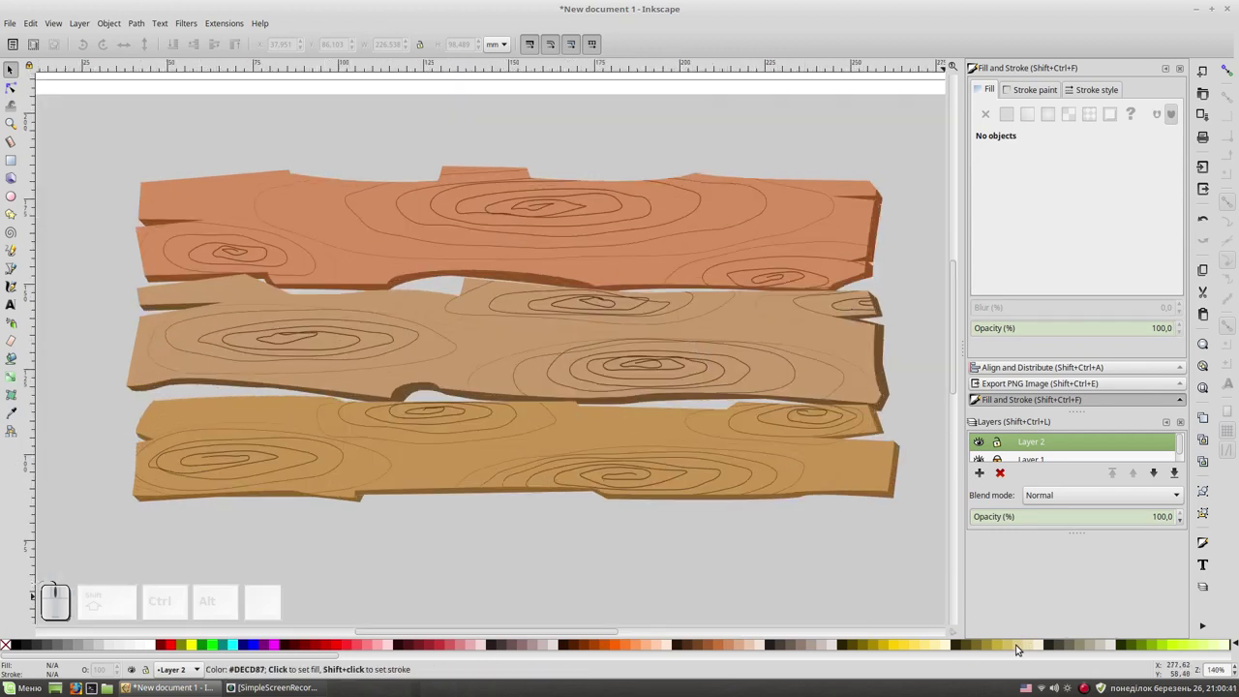
click(1019, 643)
click(1030, 647)
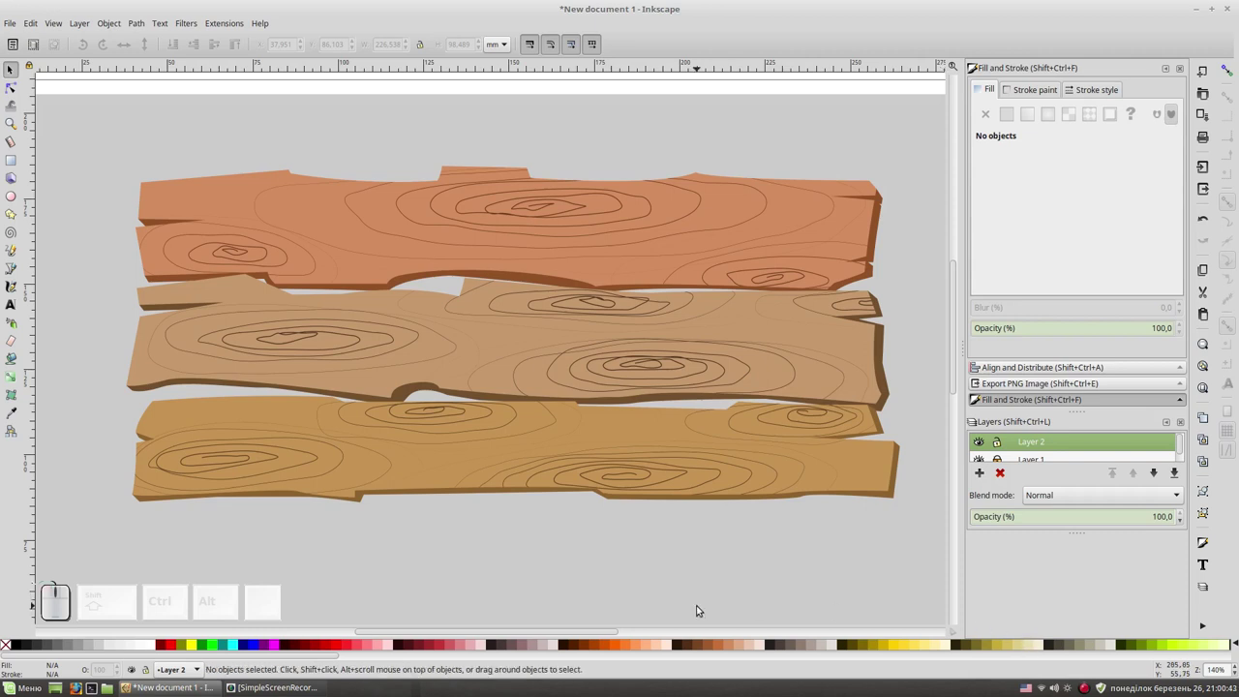
Start the panel outline at the top plank and trace a torn, notched left edge downward.
key(shift+F6)
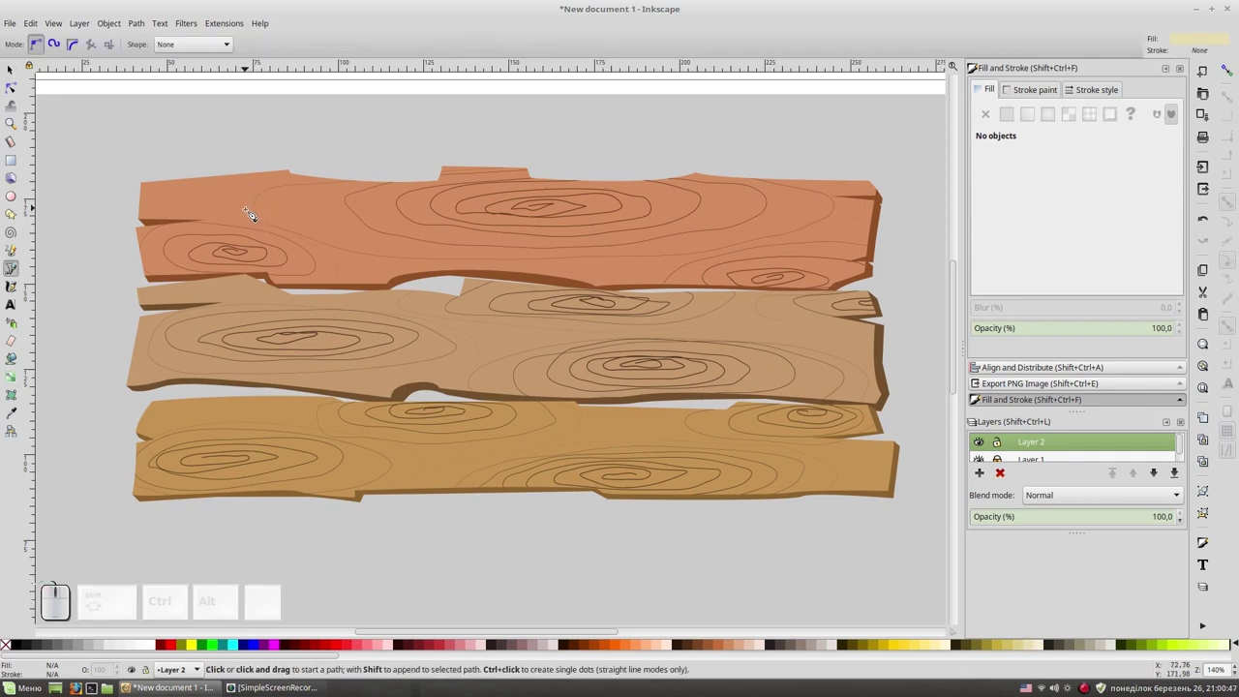
click(251, 212)
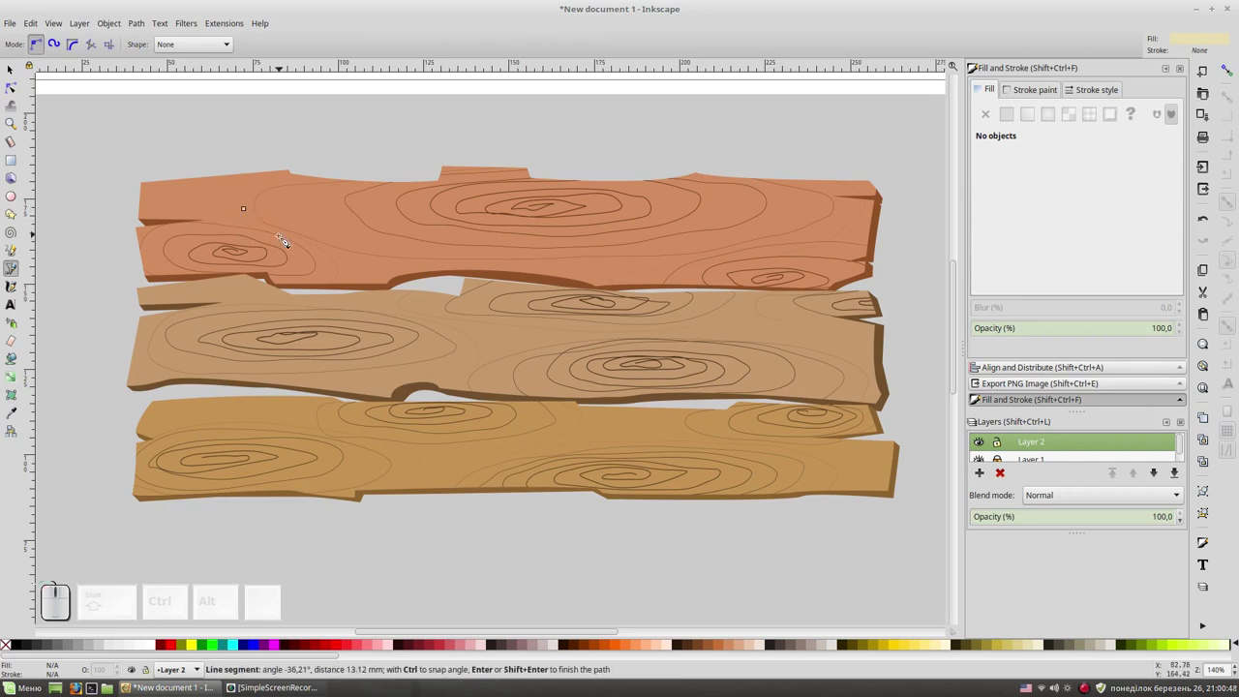
drag(258, 304, 279, 314)
click(283, 313)
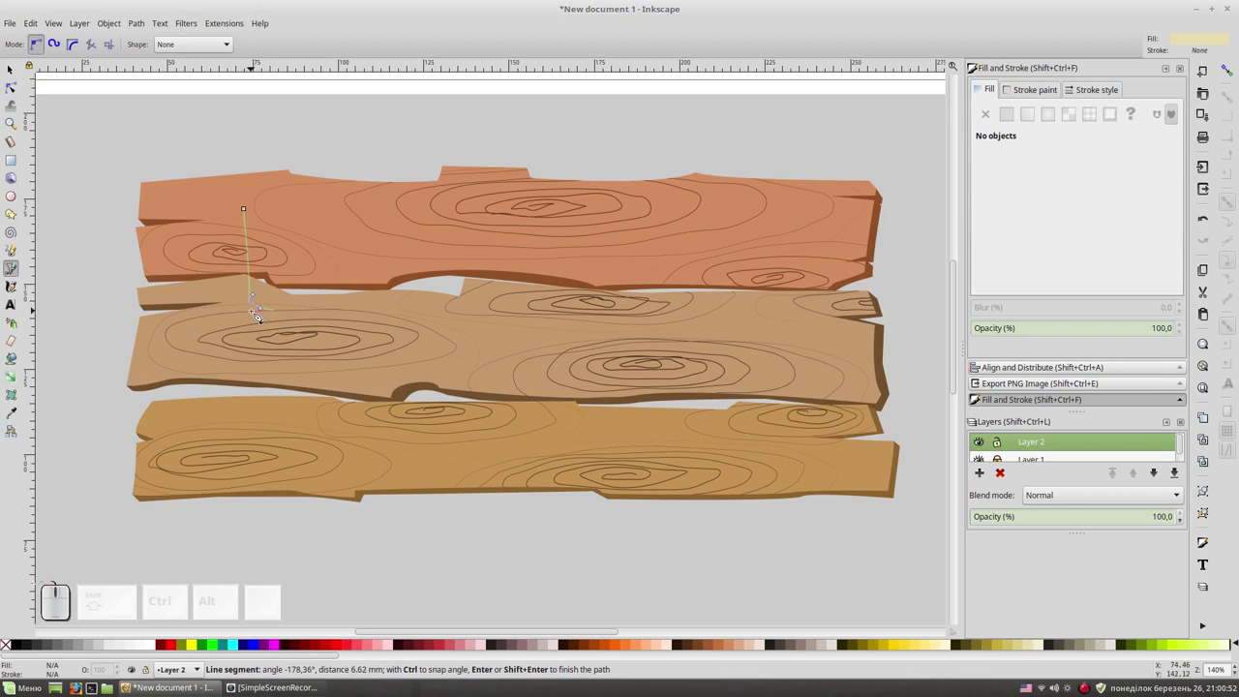
click(259, 315)
drag(255, 368, 256, 395)
click(260, 412)
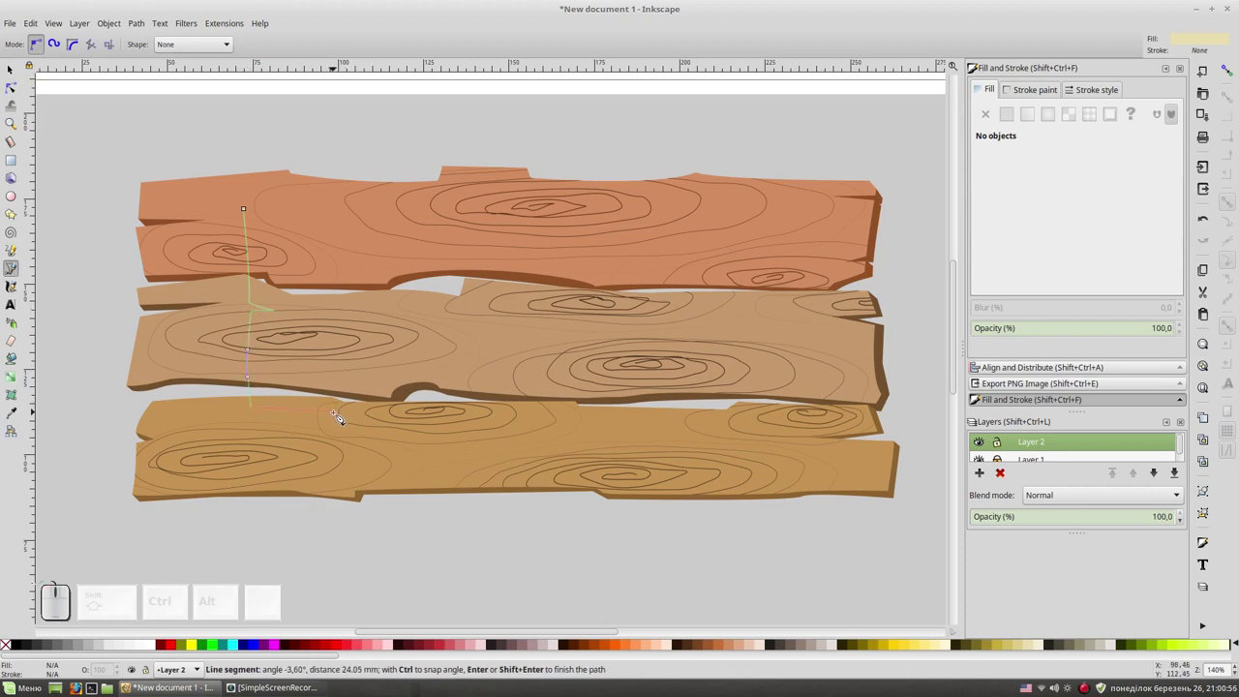
click(338, 416)
click(258, 418)
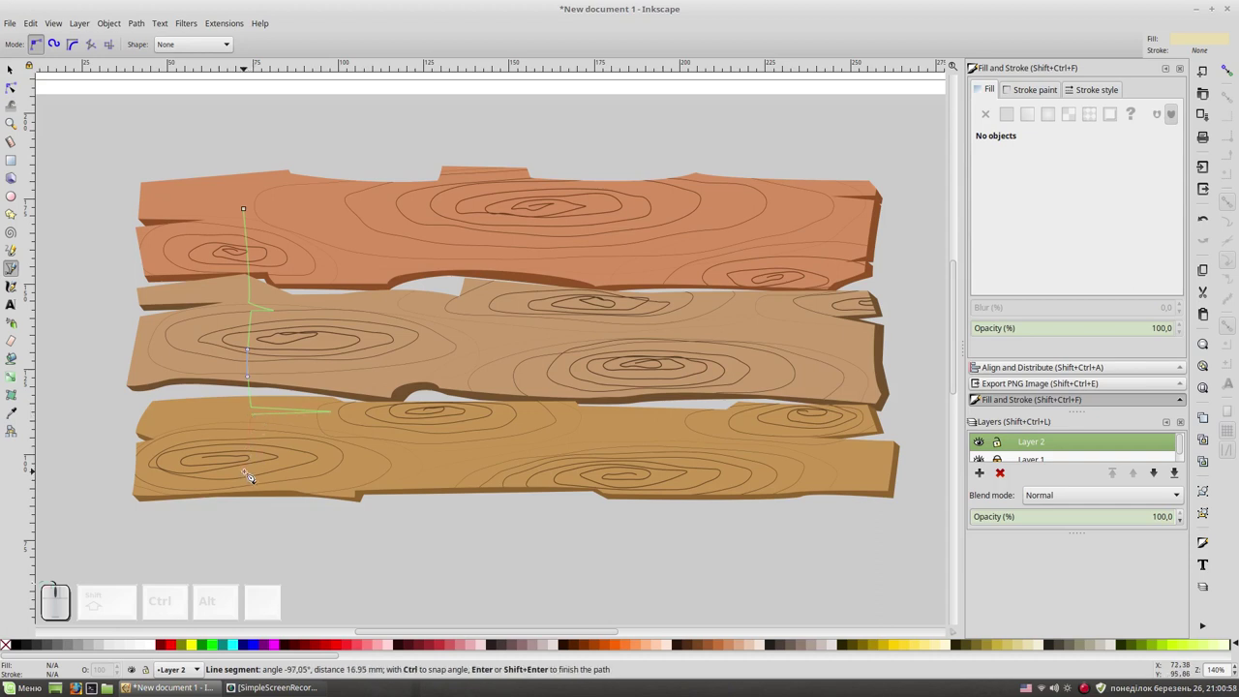
Trace the bottom edge rightward with several small tear notches.
drag(252, 473, 388, 461)
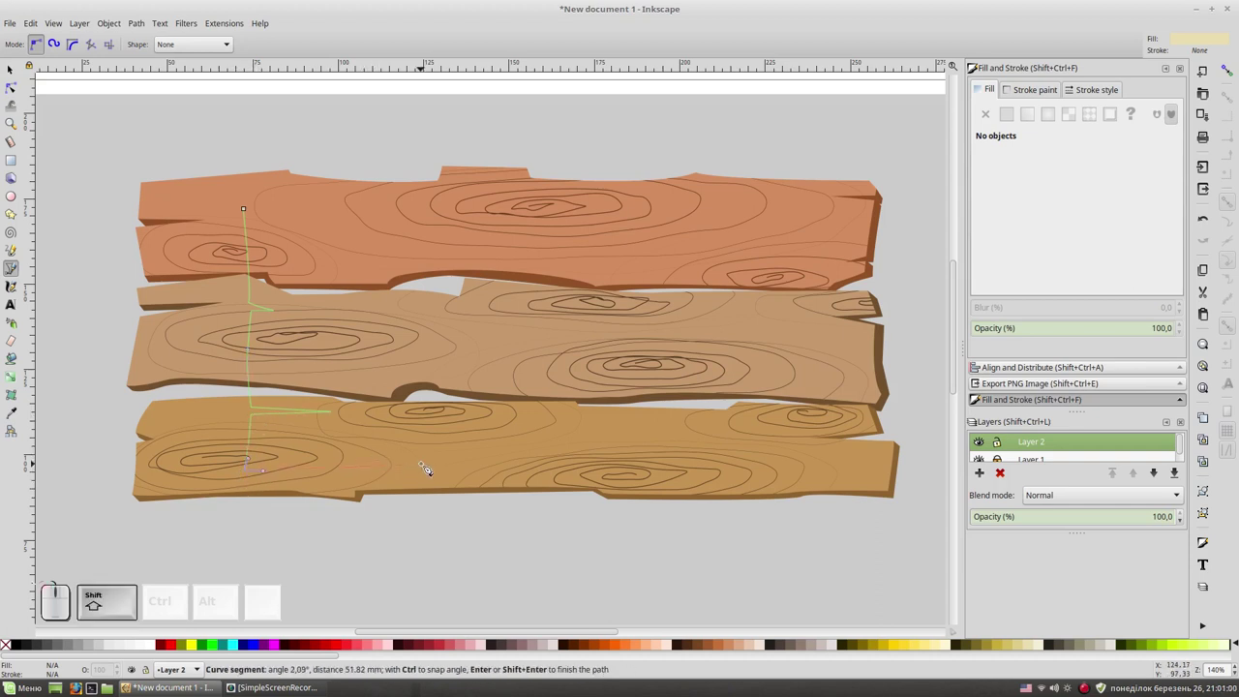
drag(437, 470, 430, 436)
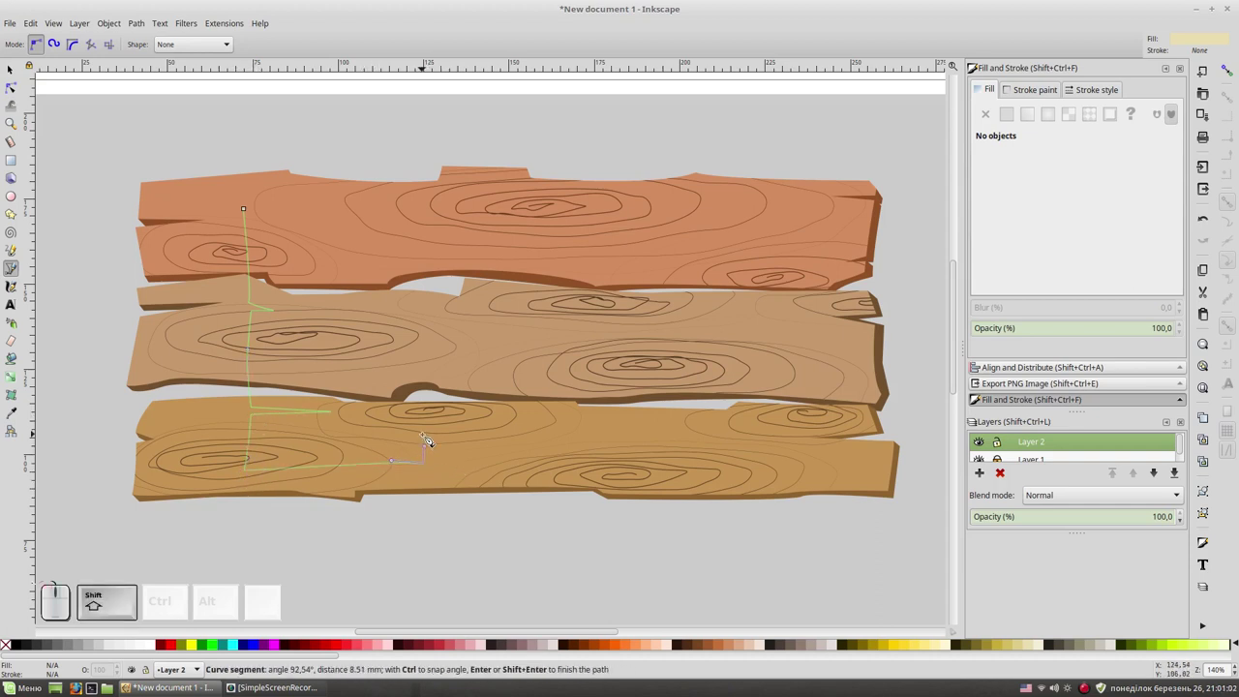
click(433, 432)
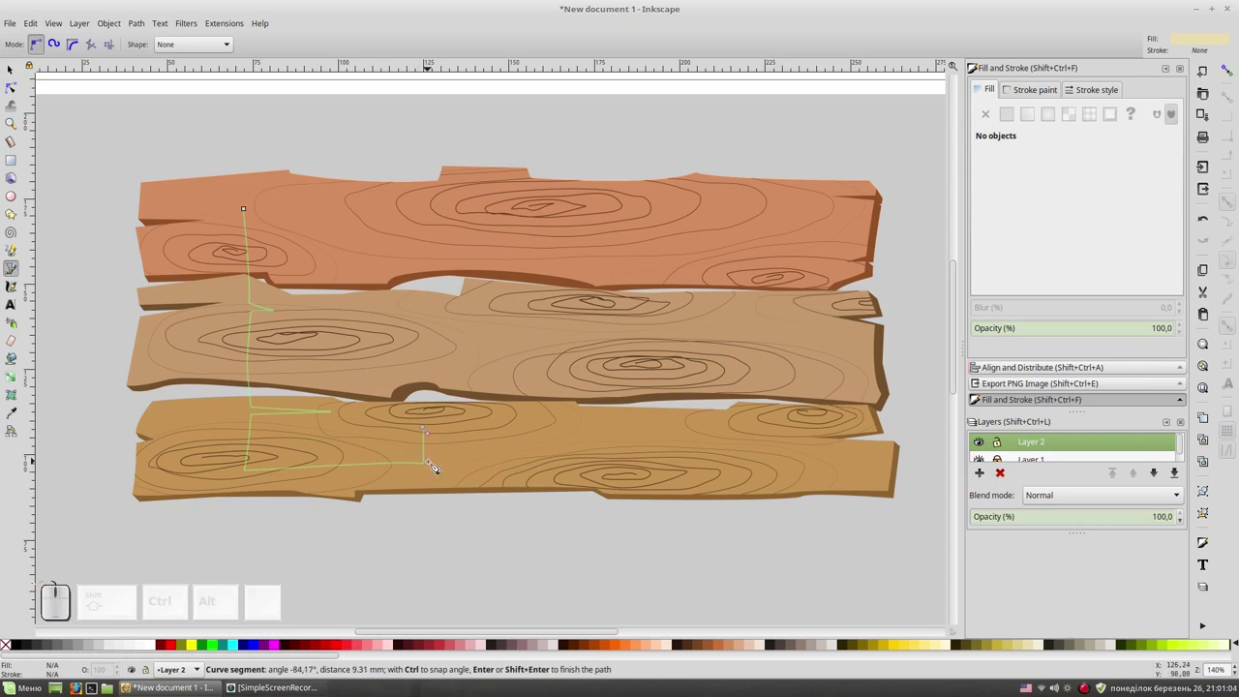
click(437, 467)
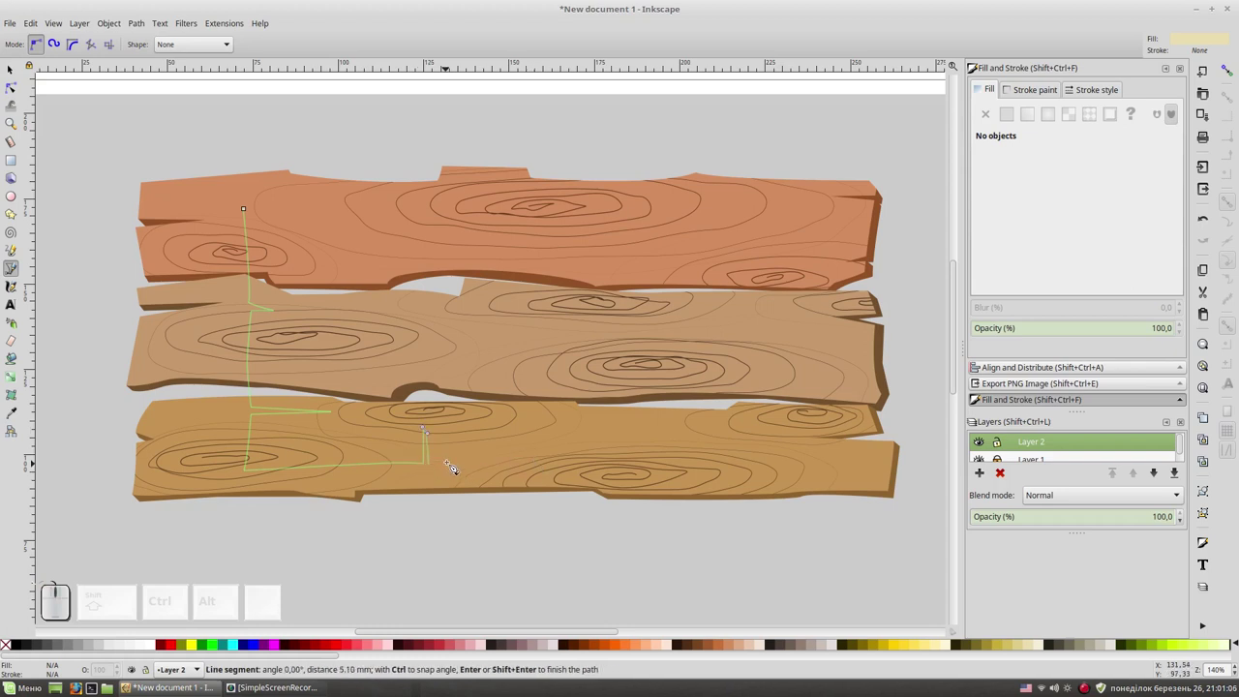
click(454, 465)
click(460, 450)
click(463, 464)
drag(688, 464, 791, 475)
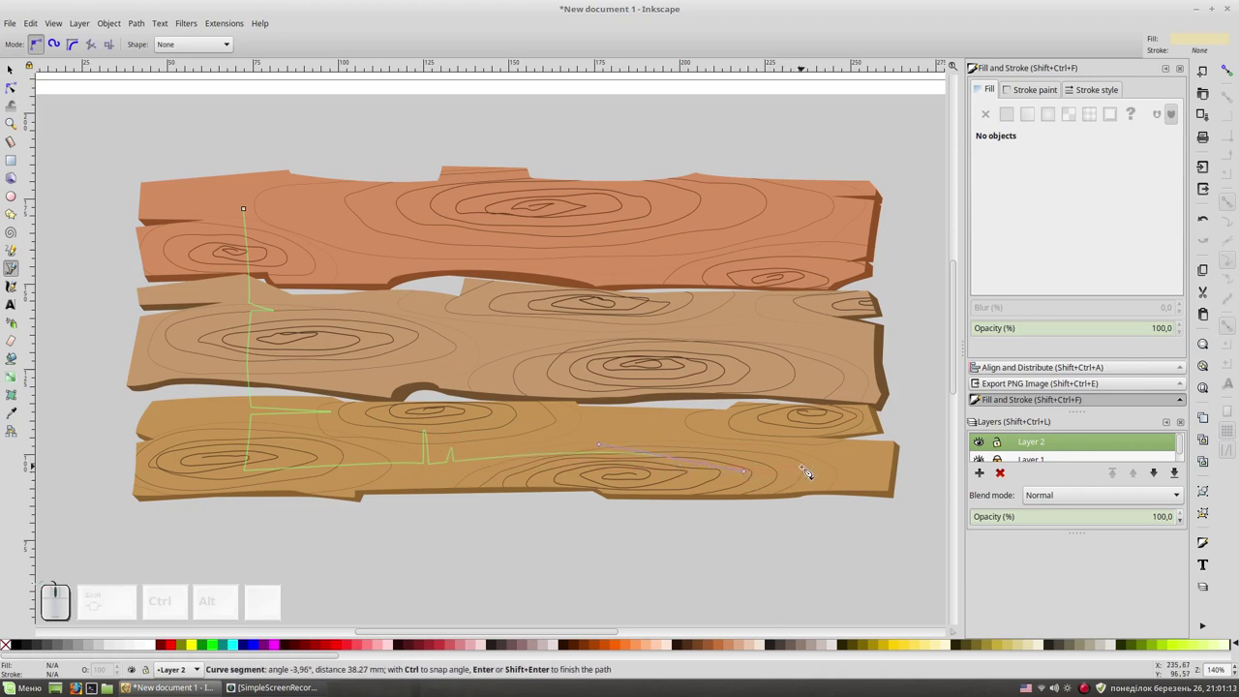
click(809, 470)
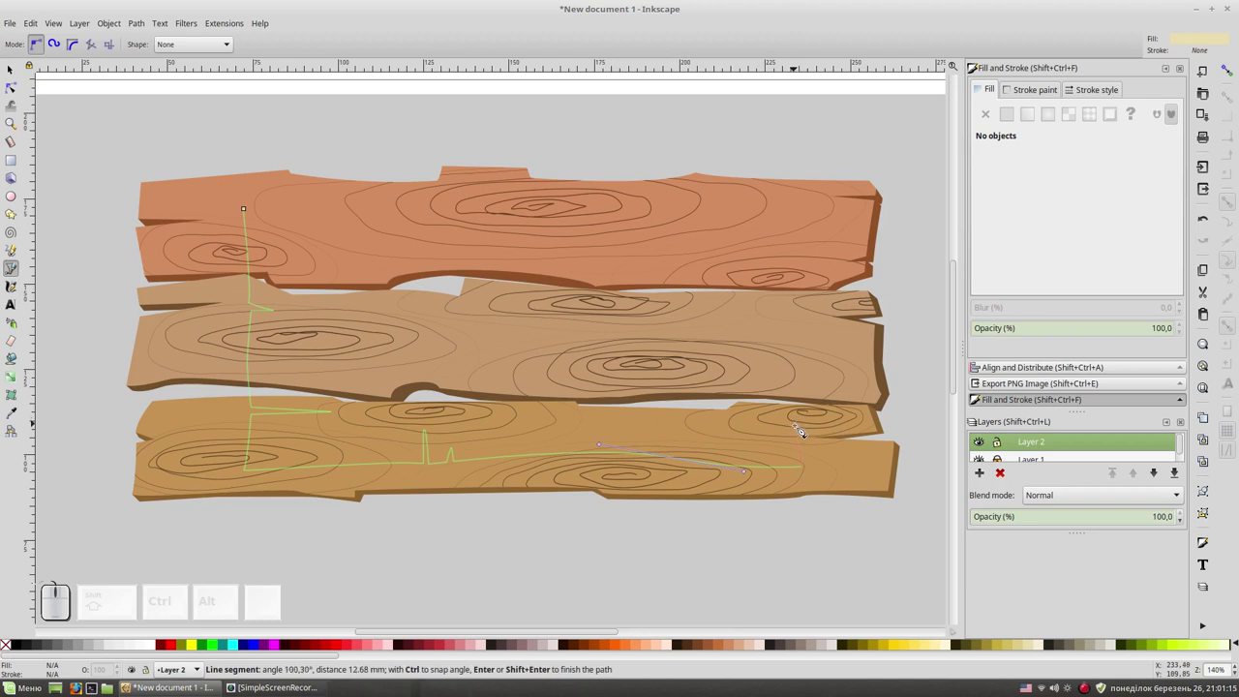
Trace the right edge upward with tear spikes and a long tear near the top.
drag(801, 375, 771, 377)
click(771, 376)
click(799, 377)
click(800, 369)
click(777, 372)
click(797, 365)
click(796, 312)
click(721, 310)
click(796, 305)
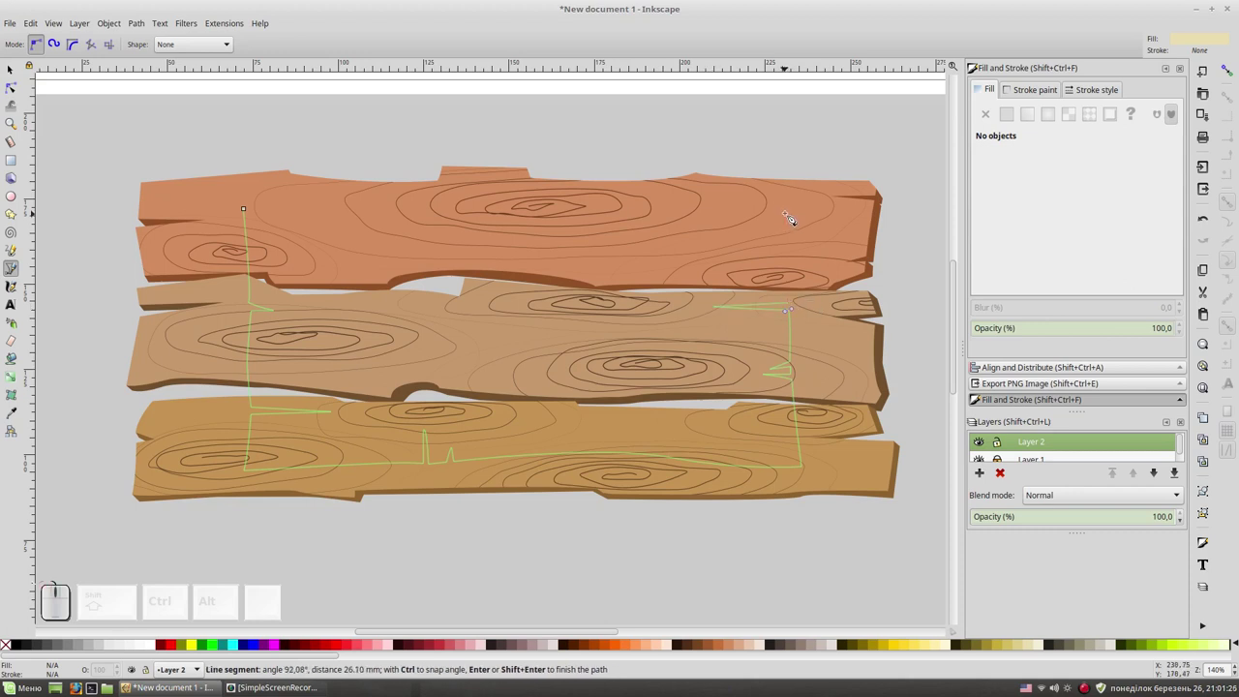
drag(797, 212, 721, 226)
Trace the notched top edge leftward and close the cream panel on its first node.
click(690, 216)
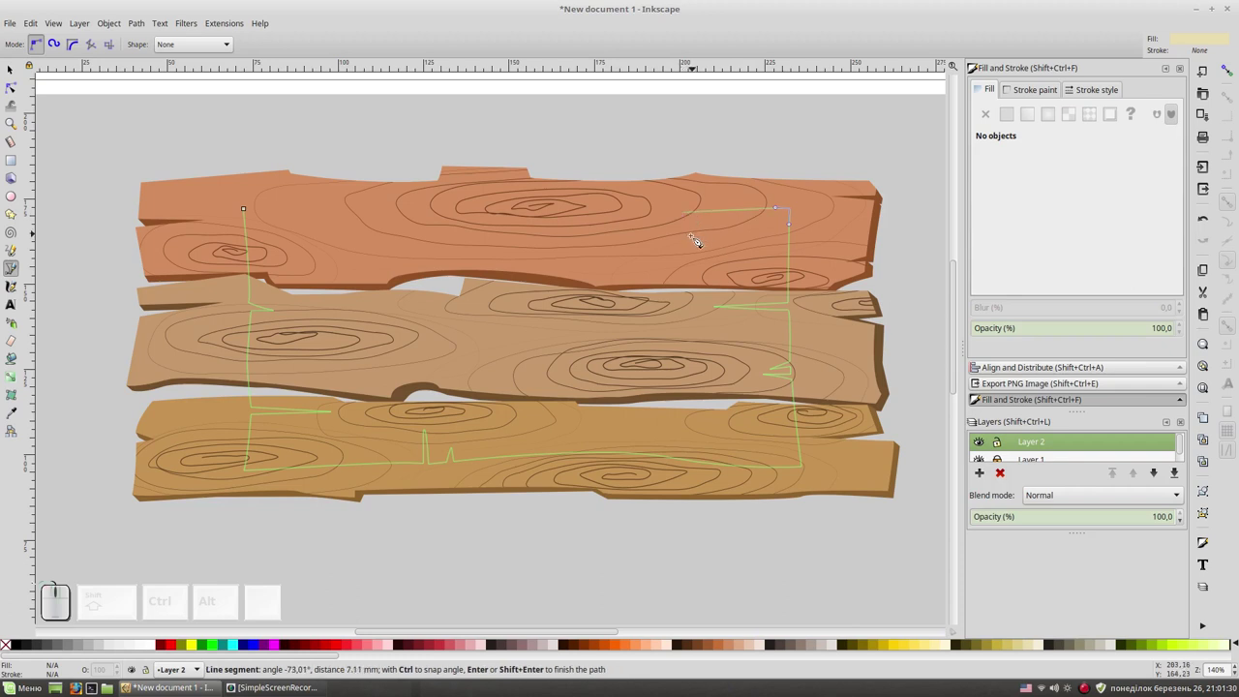
click(693, 241)
click(685, 218)
click(675, 239)
click(678, 218)
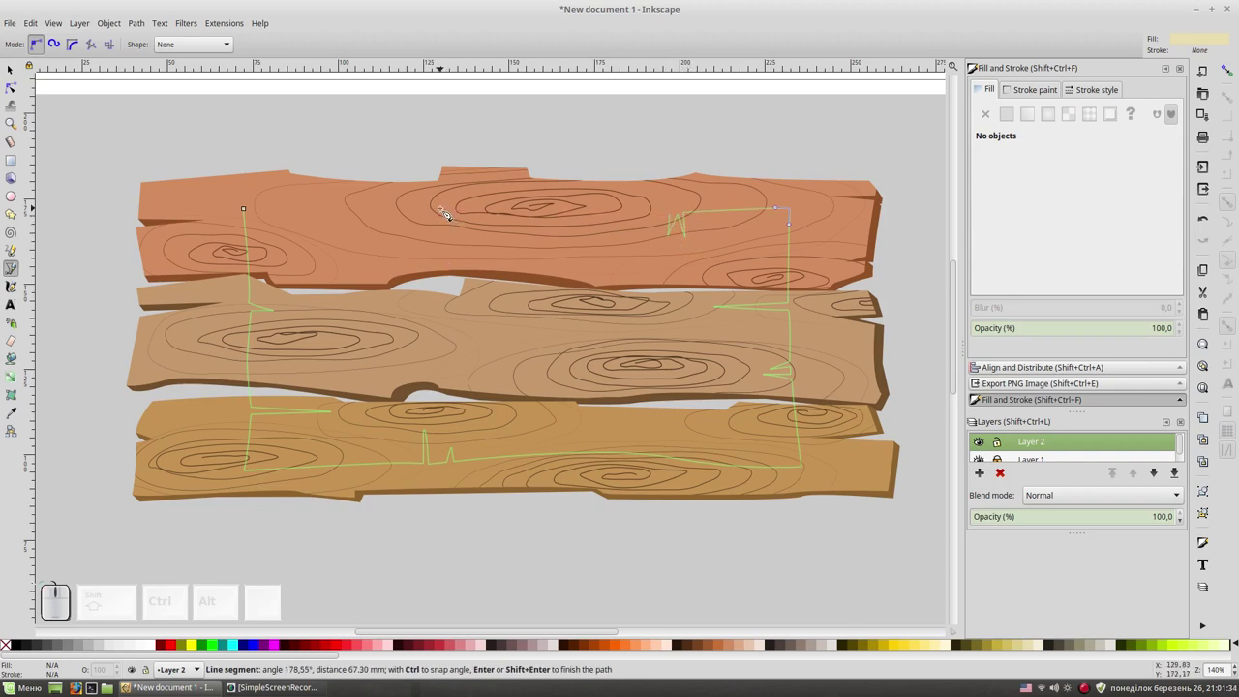
click(441, 216)
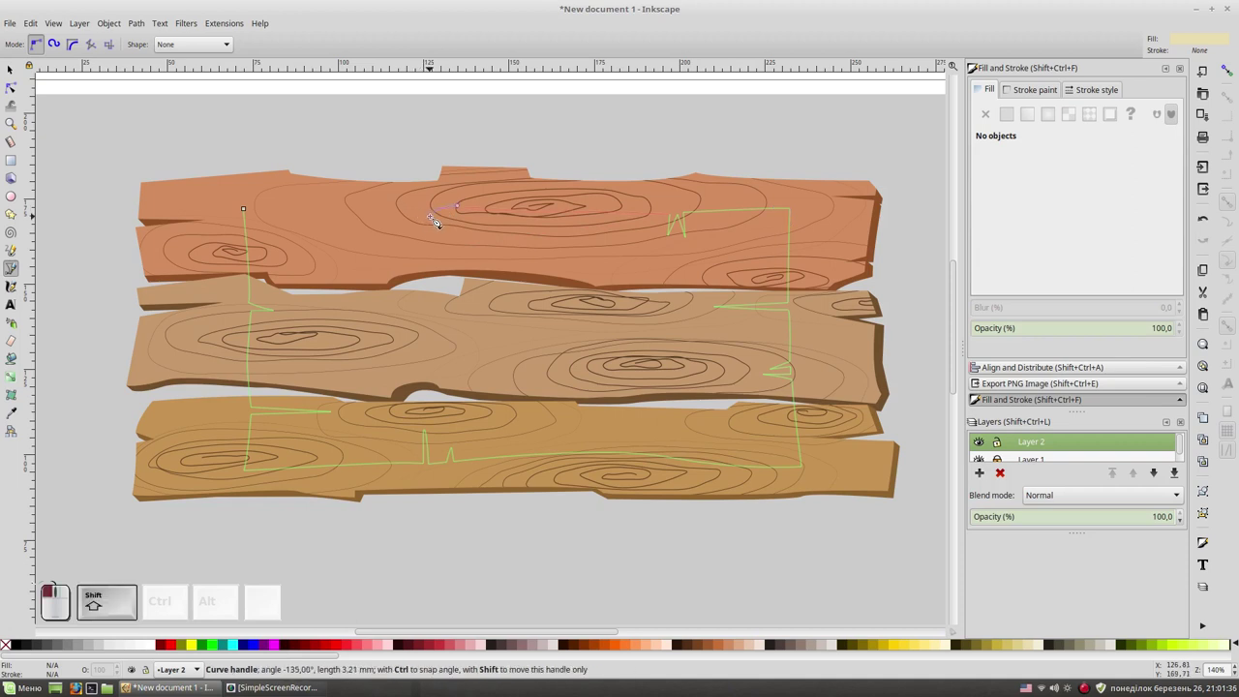
click(437, 243)
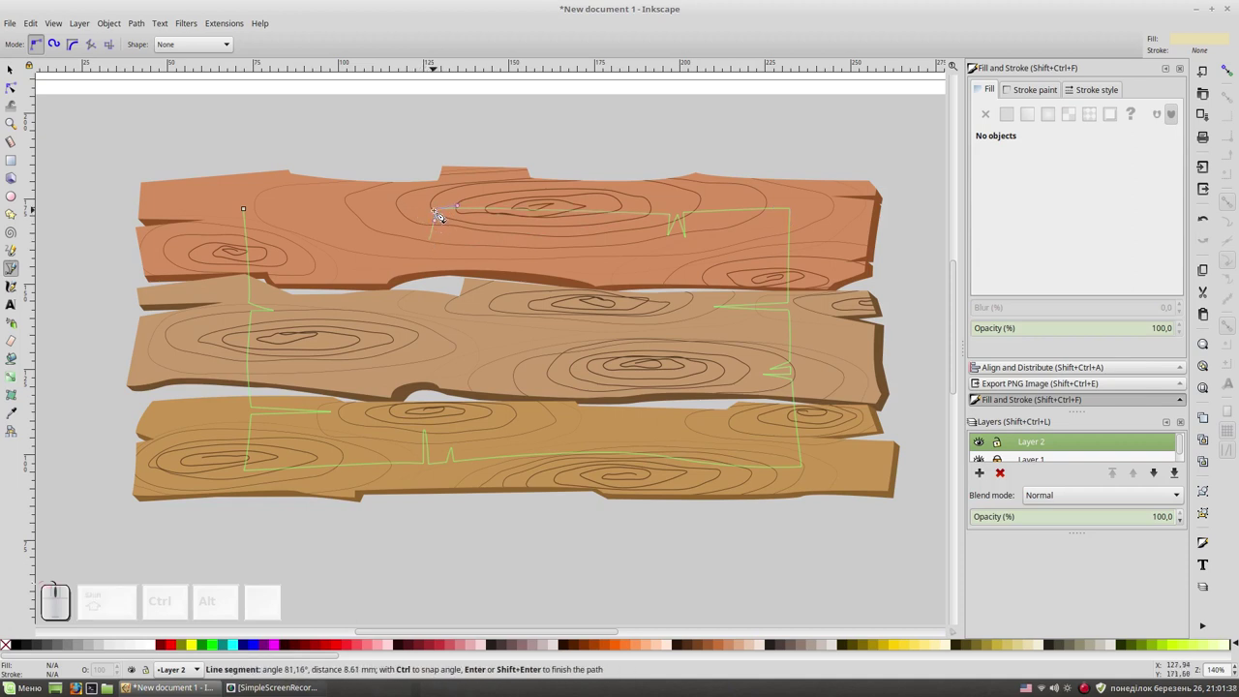
click(441, 212)
click(366, 213)
click(357, 221)
click(357, 212)
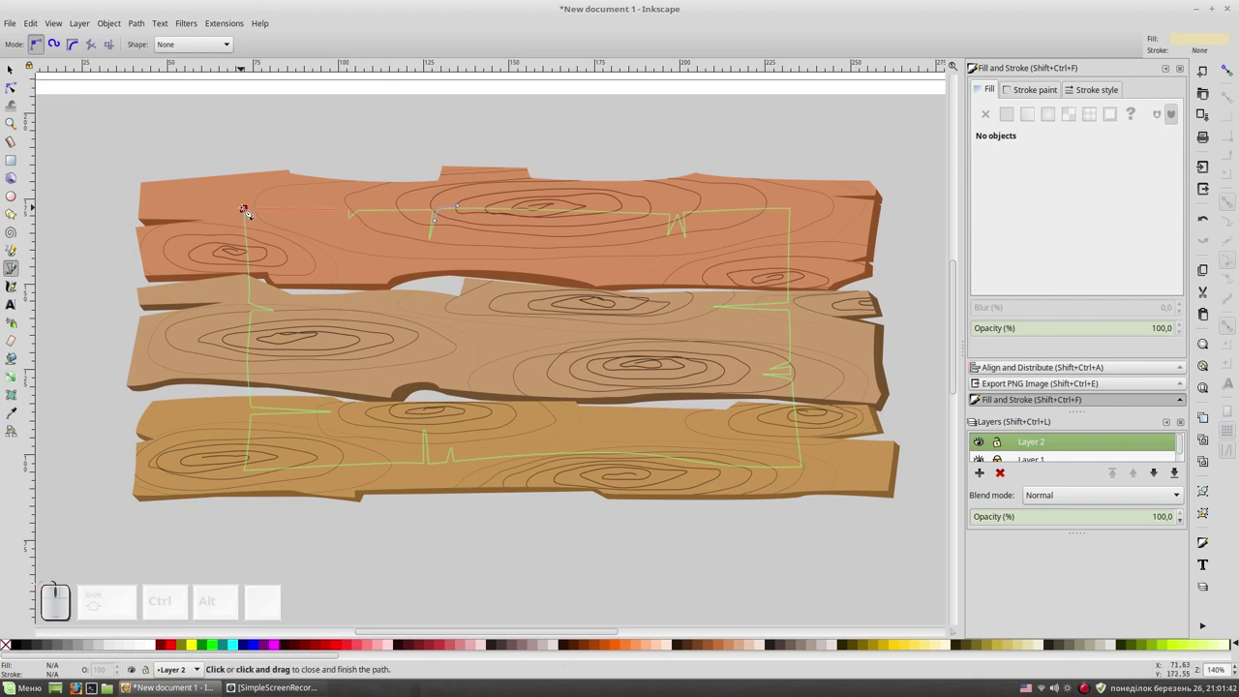
drag(249, 211, 308, 186)
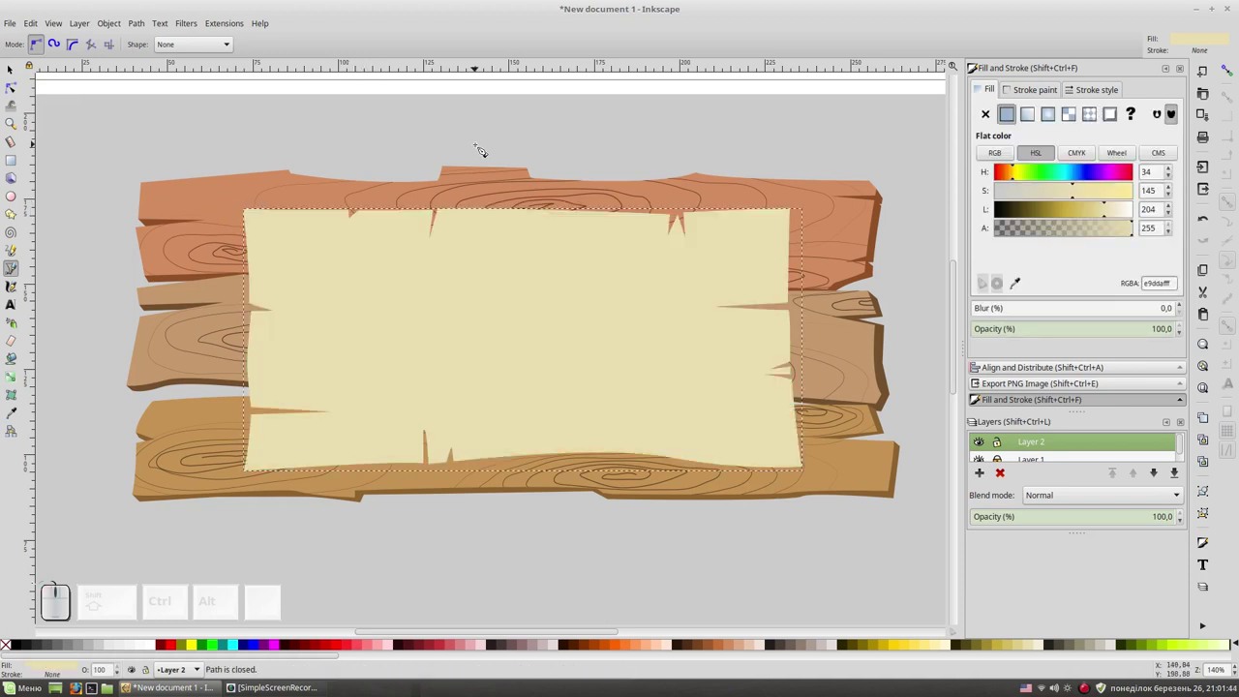
Stretch the parchment panel wider toward both plank ends, then deselect.
key(F1)
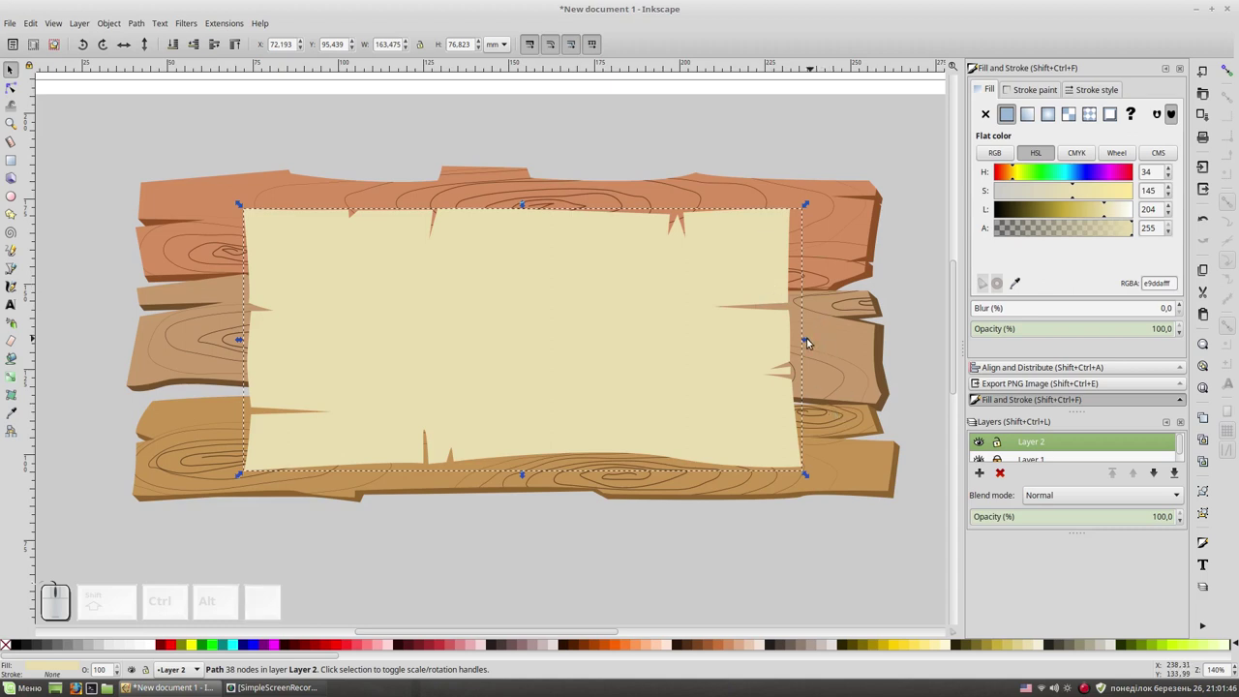
drag(809, 336, 633, 392)
click(642, 374)
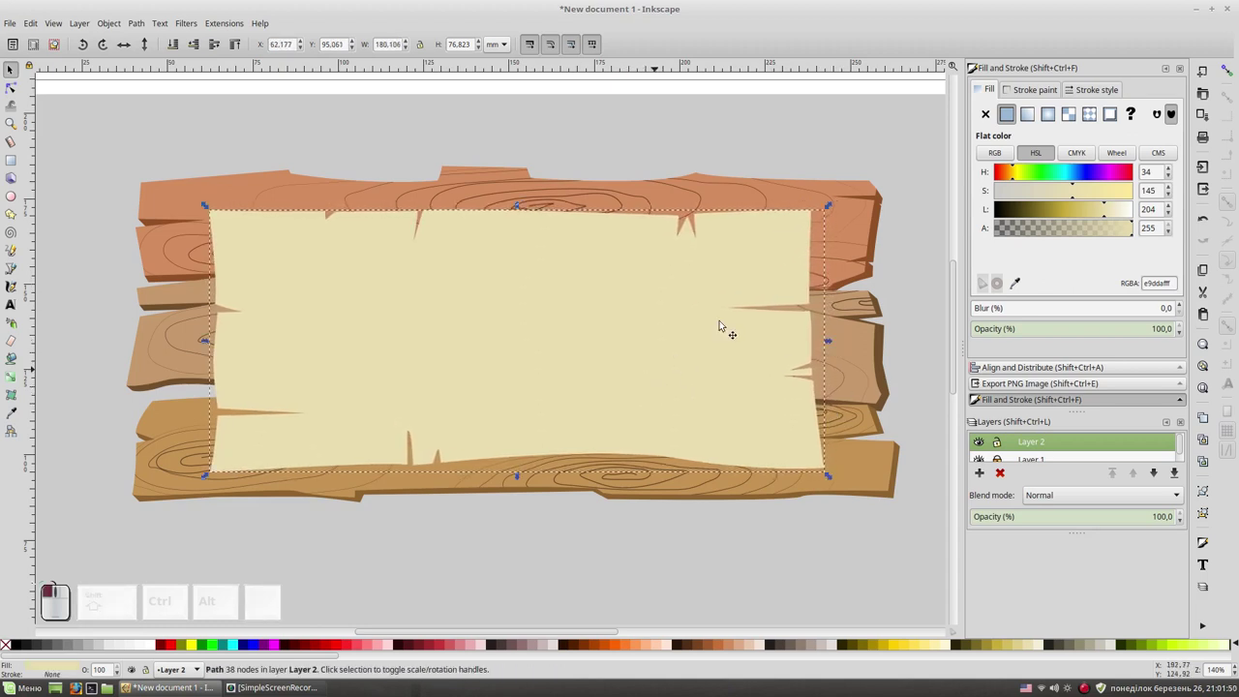
click(805, 155)
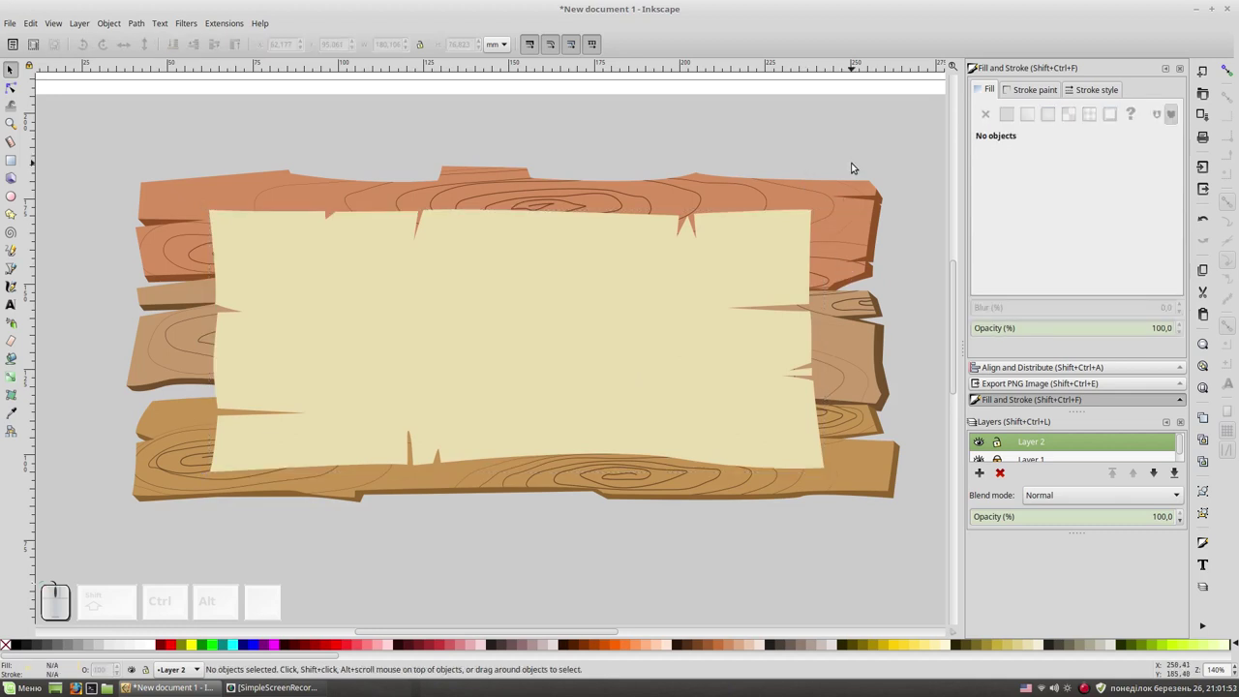
Zoom to the sign and duplicate the parchment panel in place.
key(KP_Subtract)
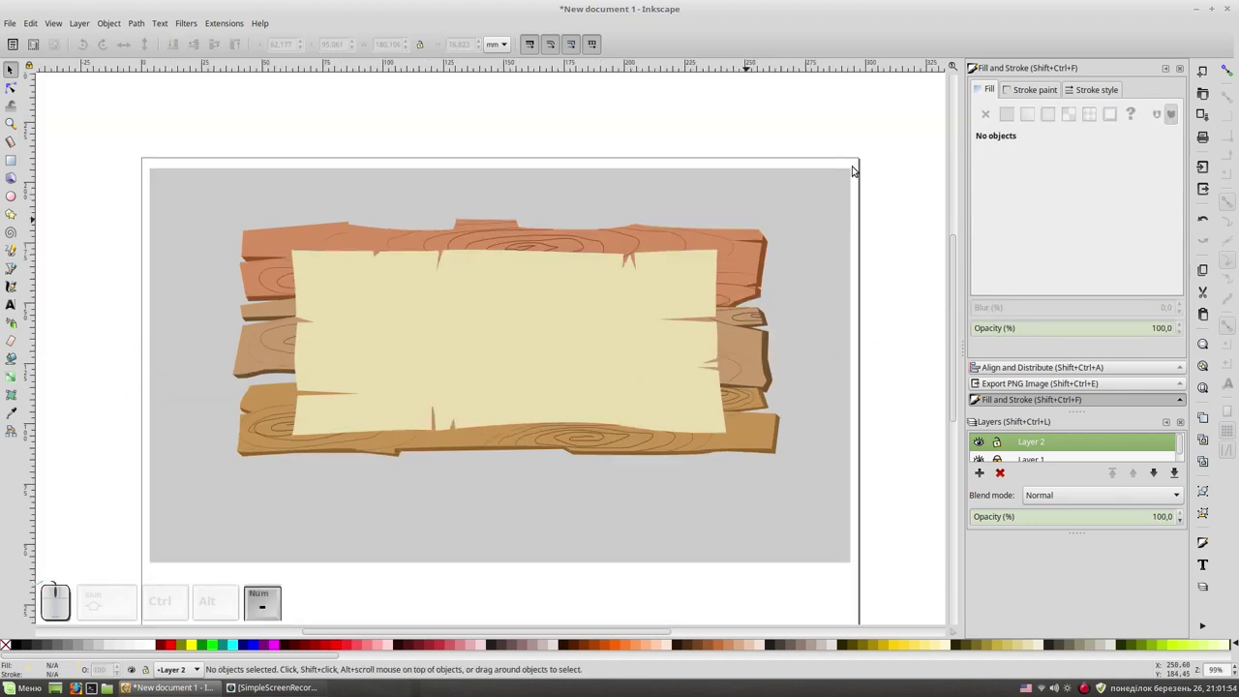
key(KP_Add)
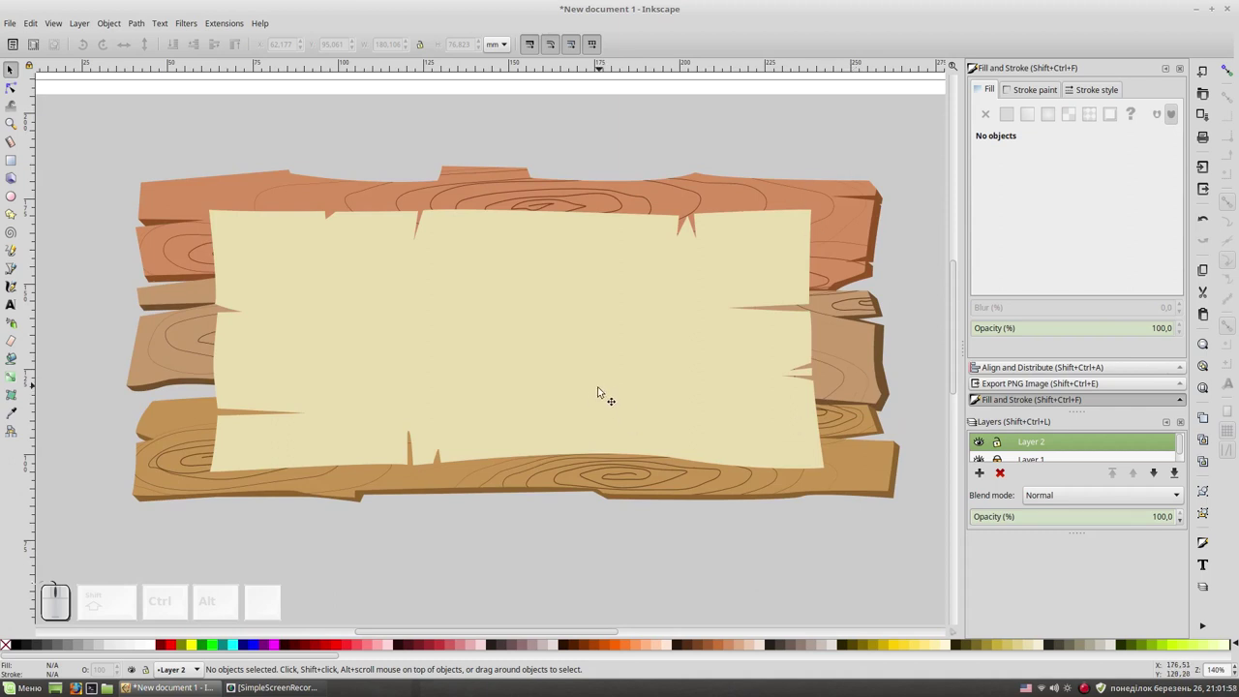
click(604, 387)
key(ctrl+d)
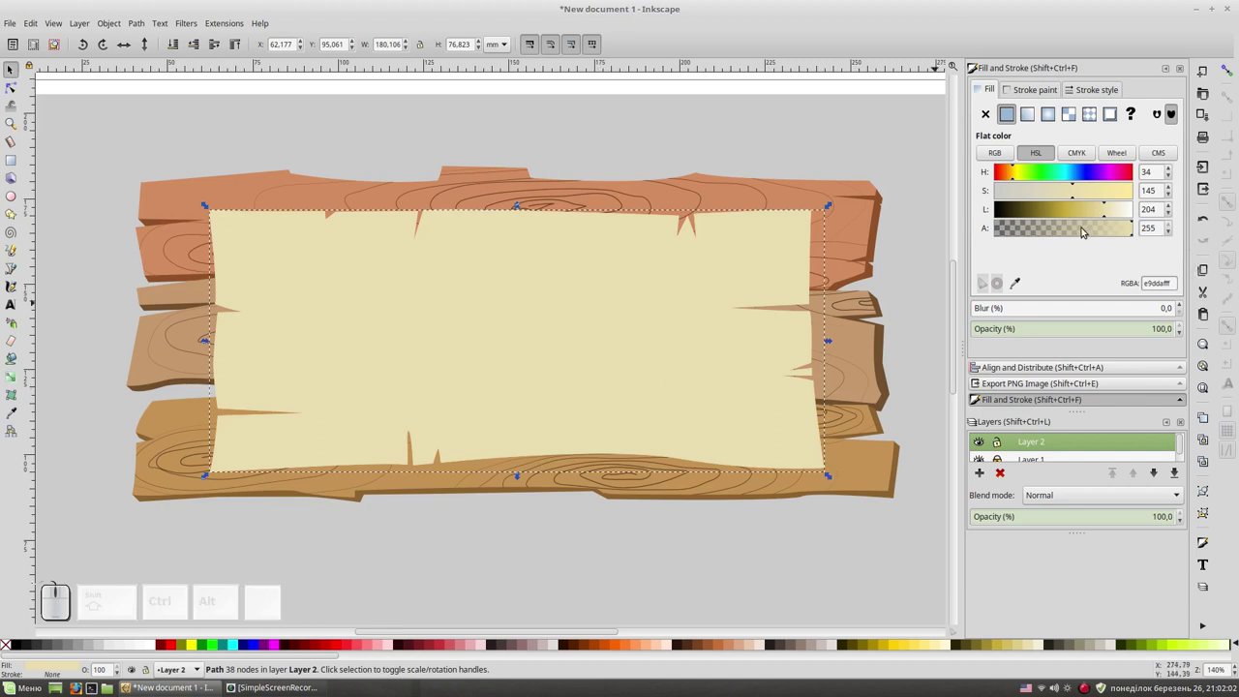
Darken the copy to olive-brown, lower it behind the original, and nudge it right as a shadow edge.
click(1091, 209)
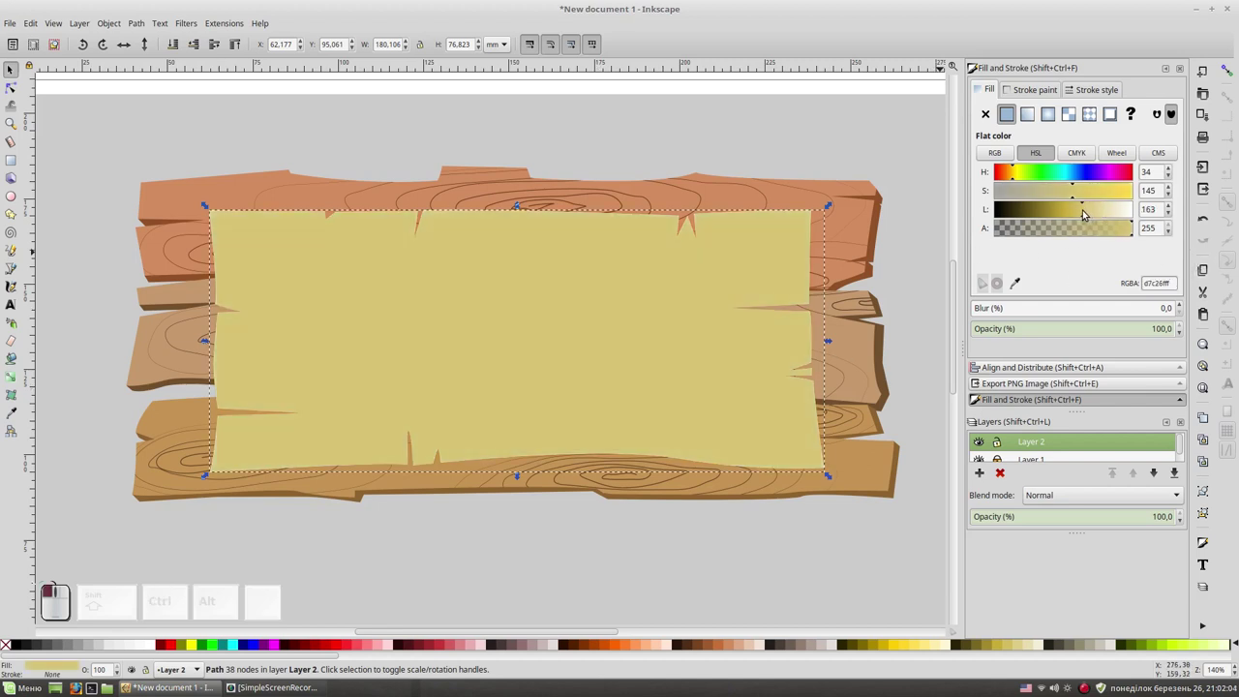
drag(1061, 190, 1082, 213)
click(1075, 210)
click(577, 386)
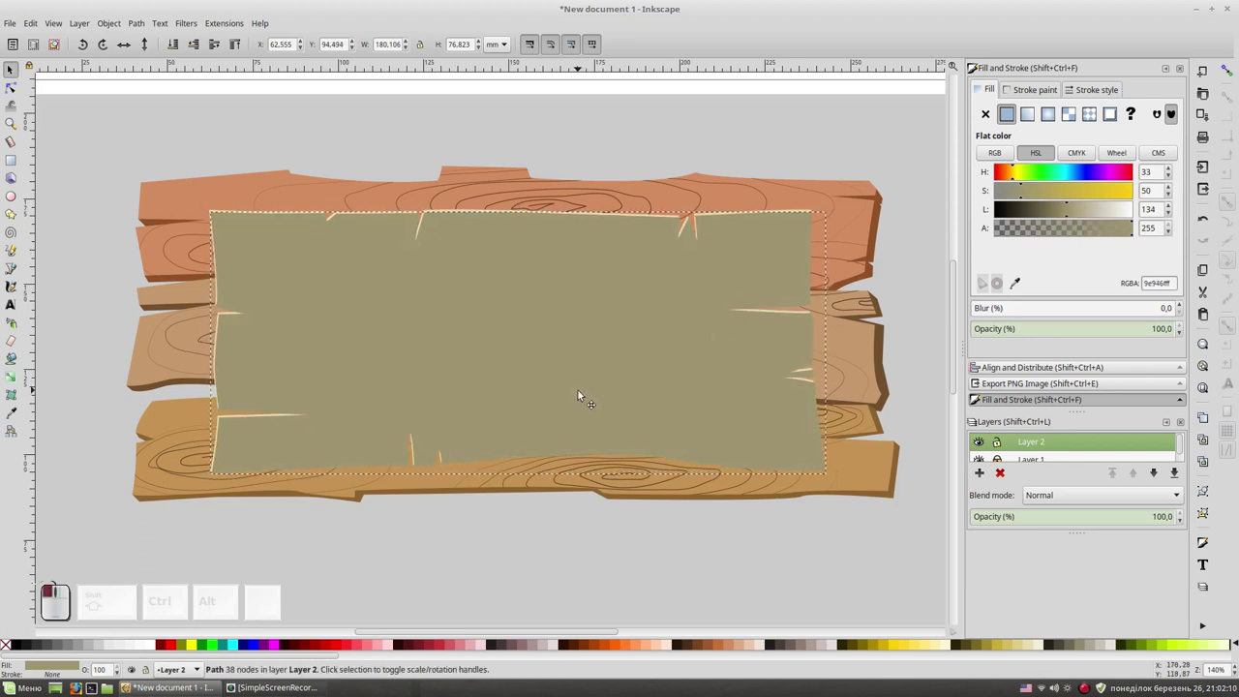
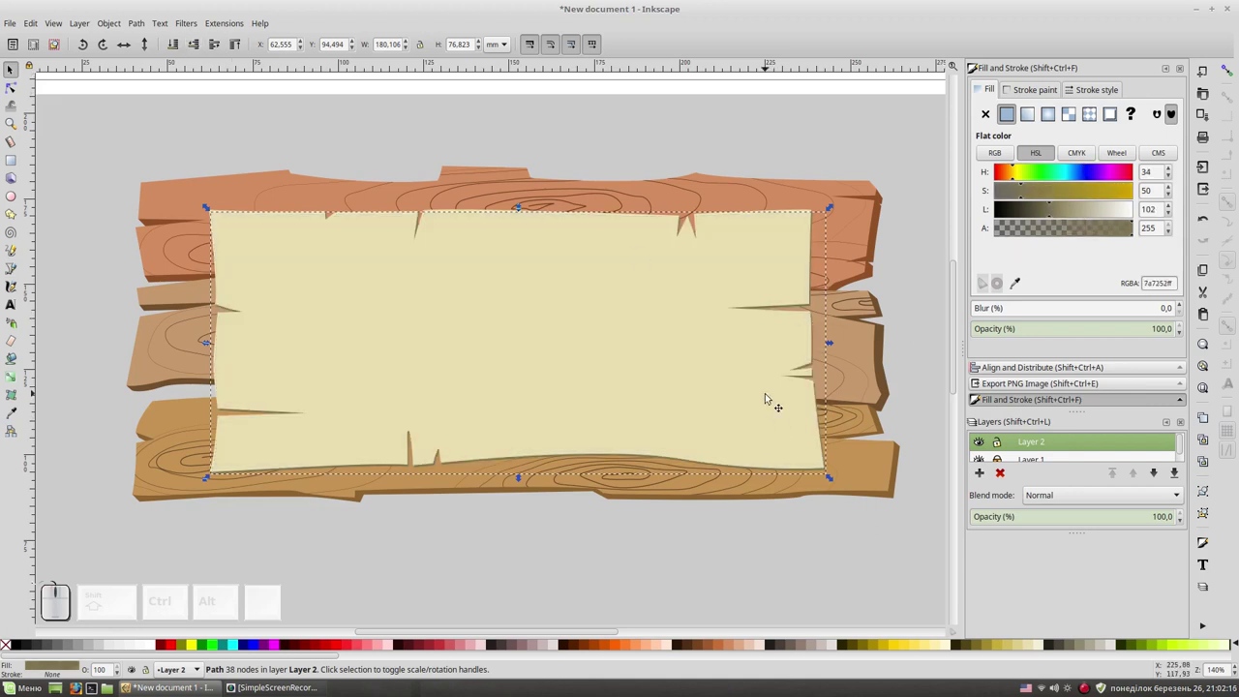
key(Down)
key(Right)
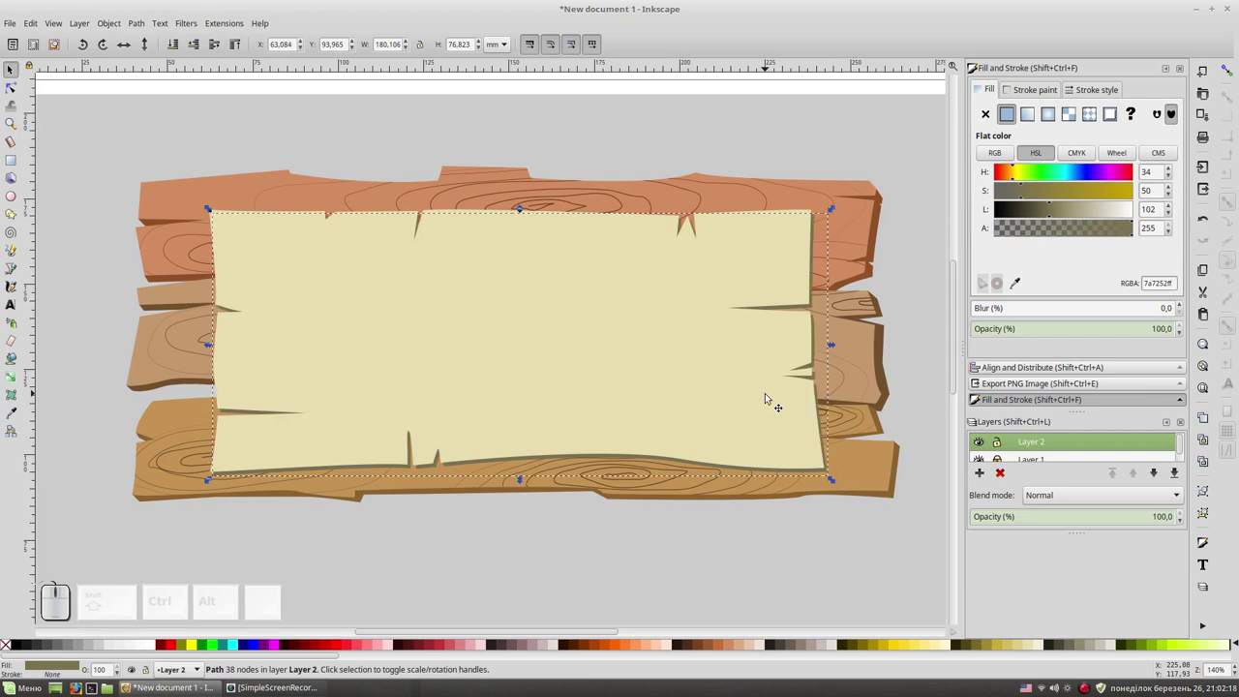
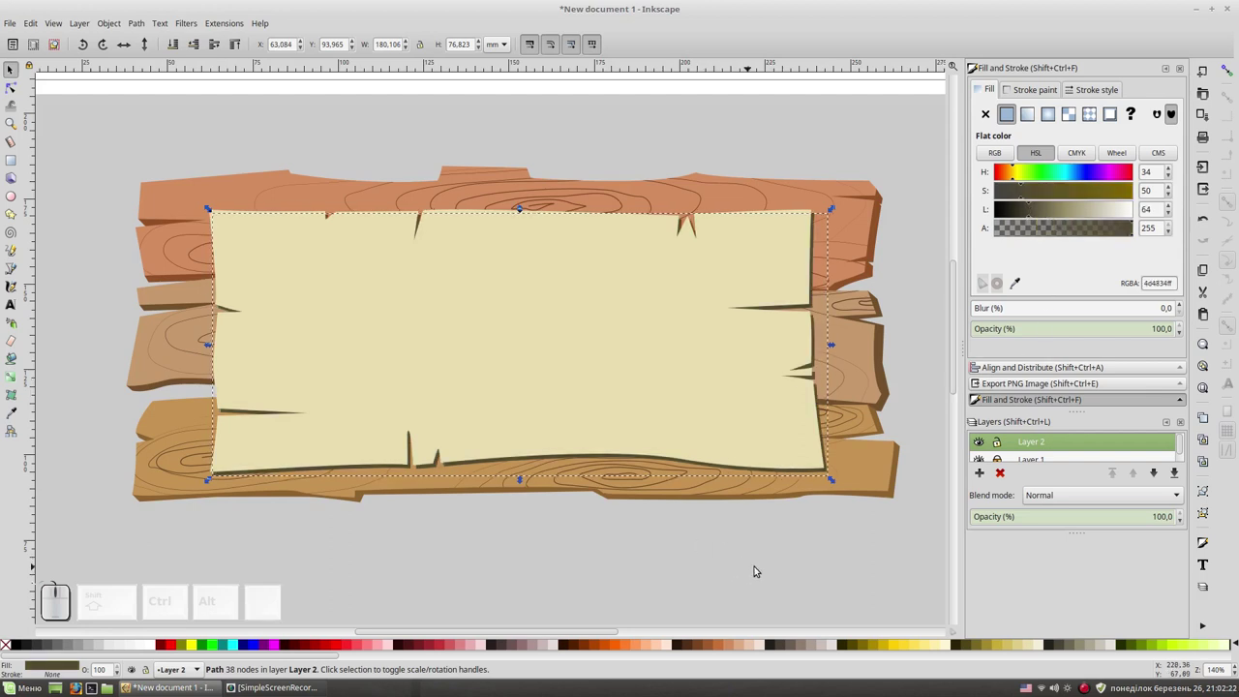
click(757, 564)
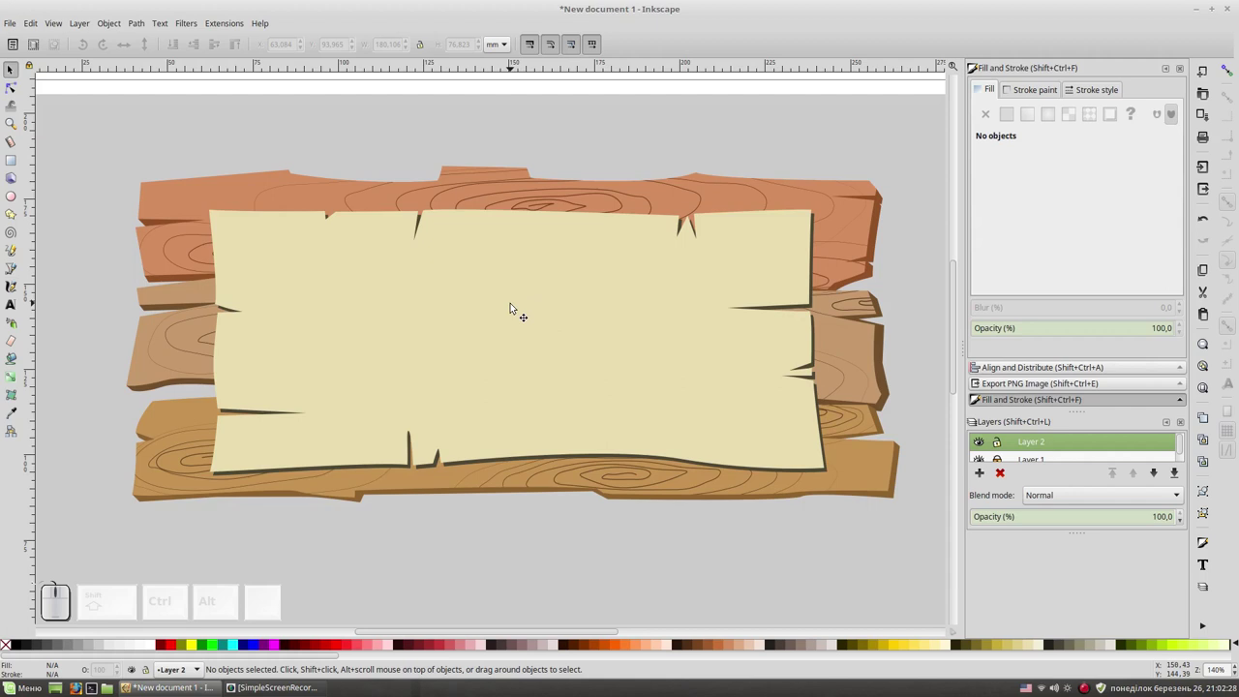
Draw the jagged patch outline with the Bezier tool across the parchment's top edge and down its right side.
key(shift+F6)
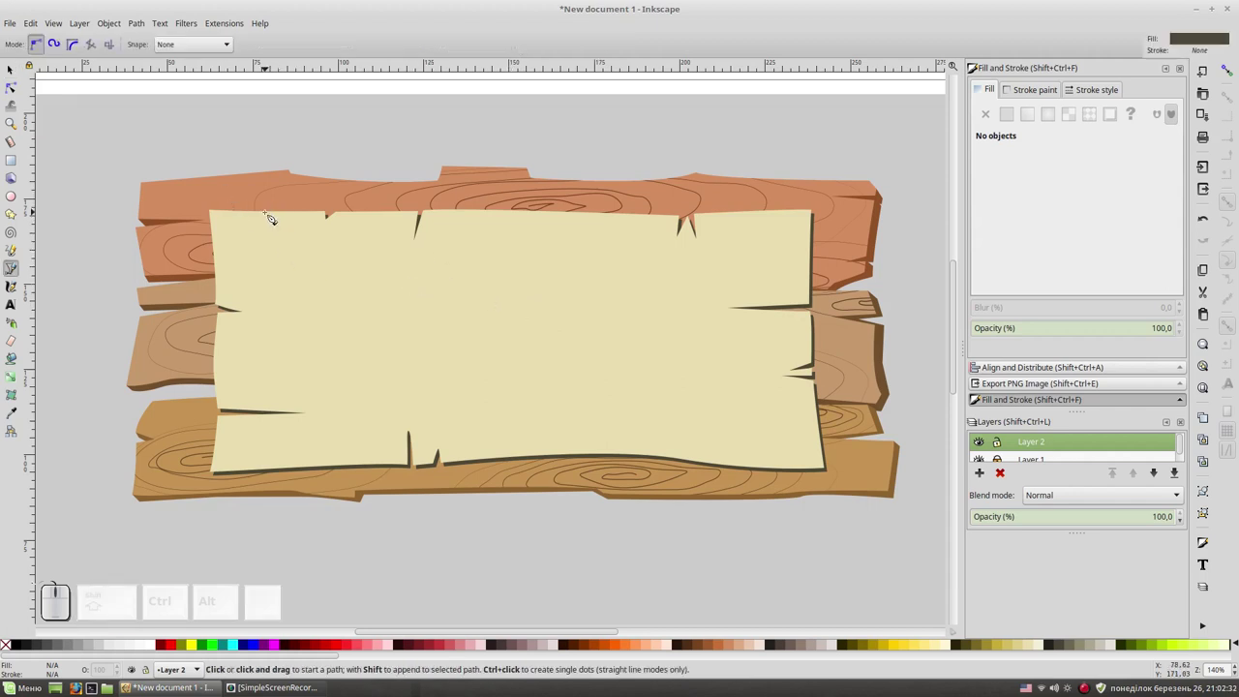
click(278, 202)
click(290, 355)
click(293, 232)
click(309, 262)
click(344, 254)
drag(471, 242, 537, 235)
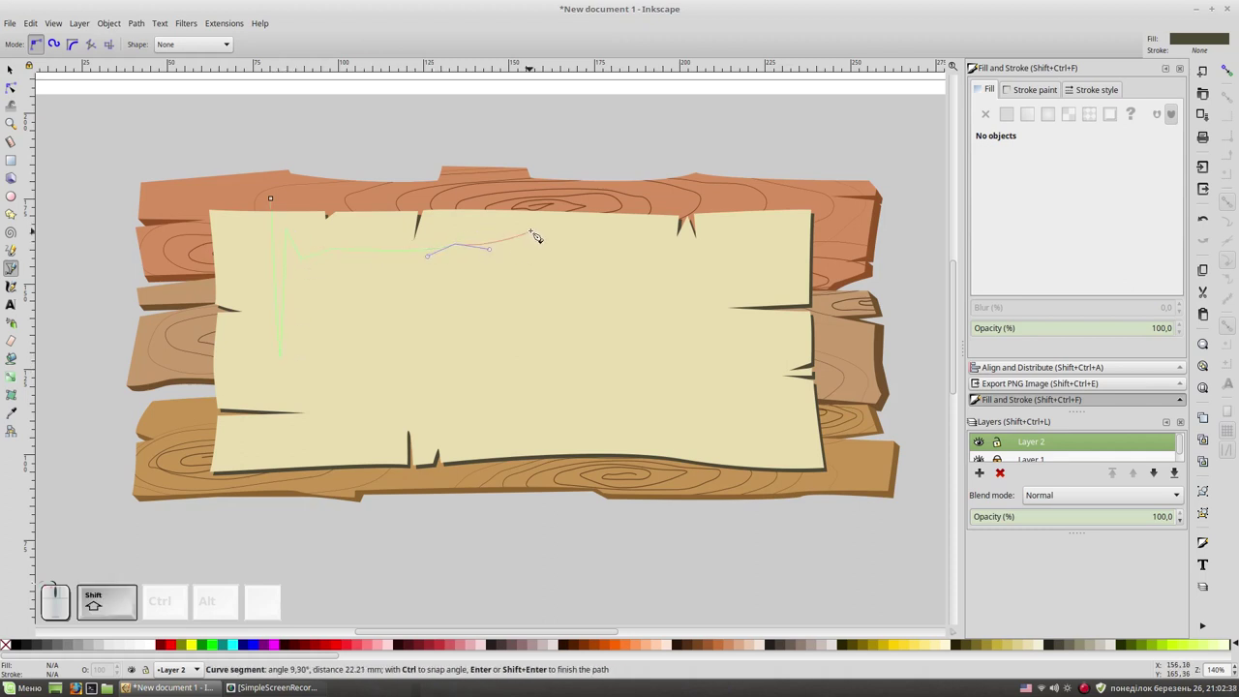
click(541, 230)
click(714, 257)
click(733, 203)
click(774, 202)
click(759, 263)
click(775, 394)
click(785, 346)
click(801, 436)
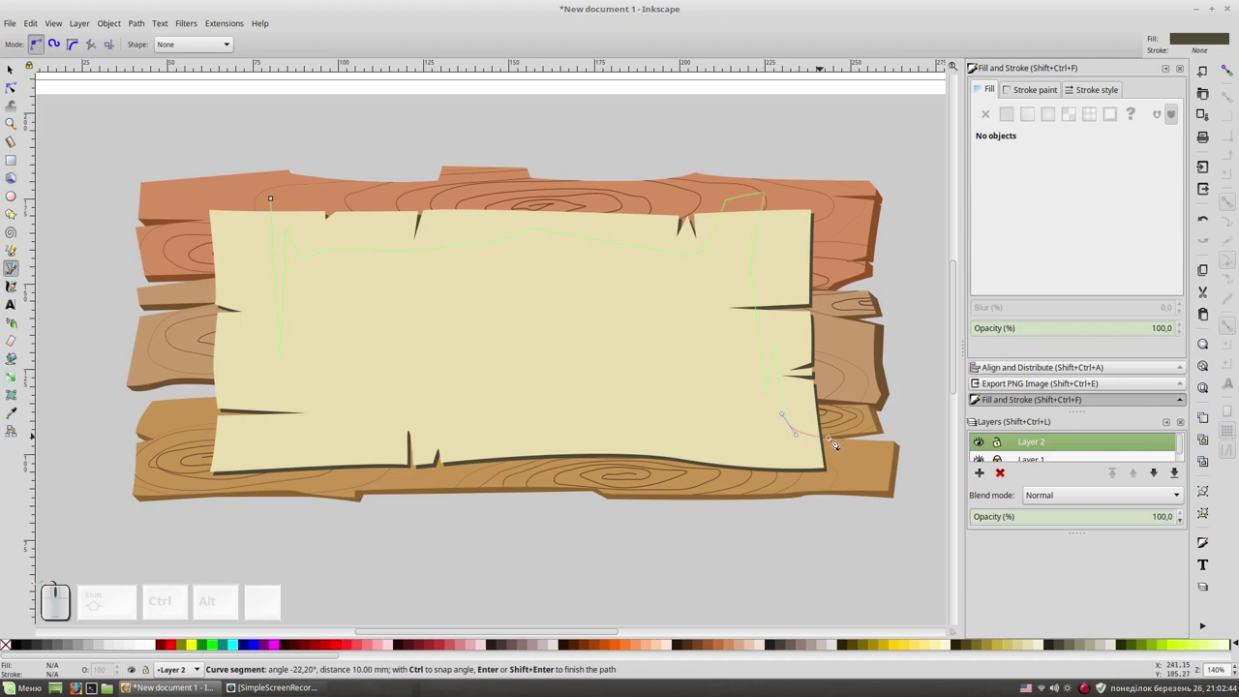
click(835, 444)
click(807, 451)
Continue the jagged outline along the bottom and up the left side, closing the patch at its start.
click(681, 429)
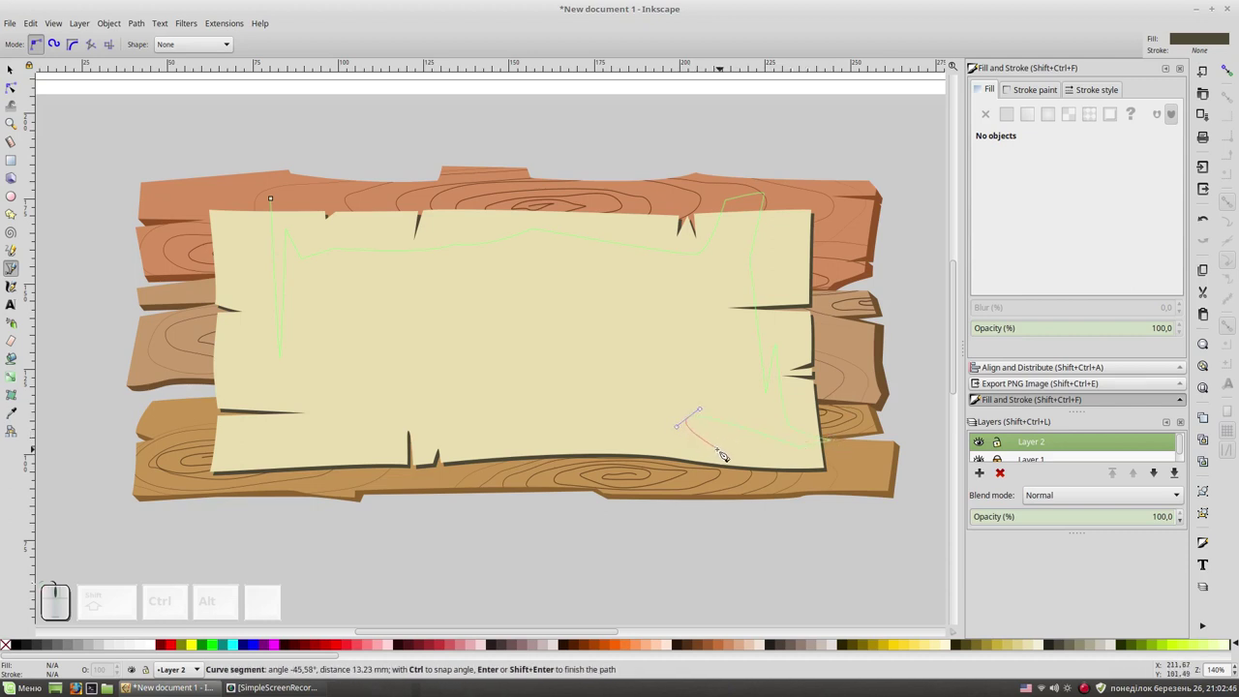
click(716, 450)
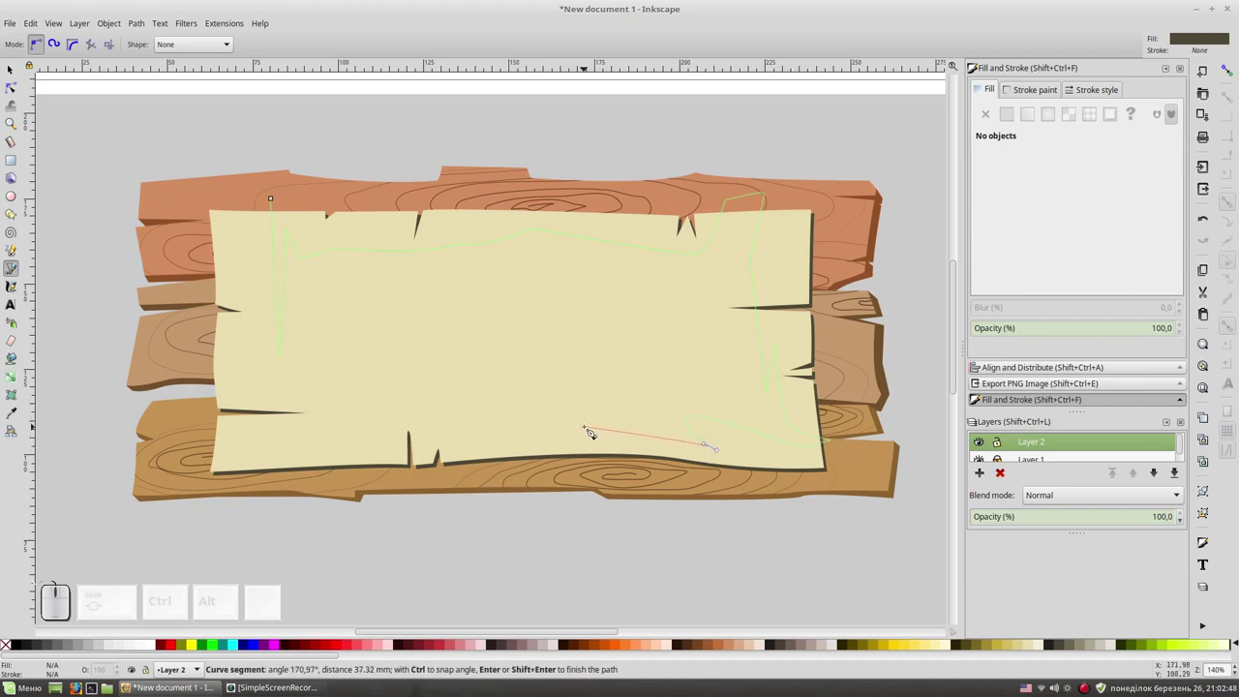
key(BackSpace)
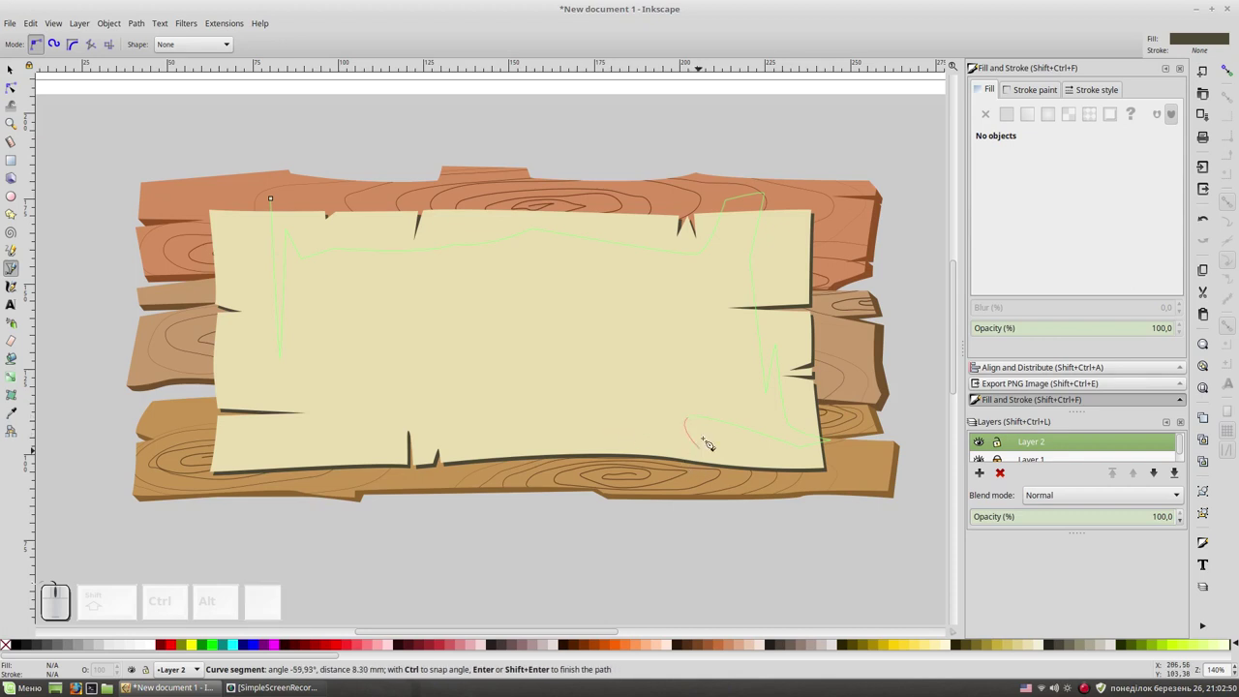
click(693, 446)
drag(532, 433, 442, 413)
click(435, 412)
click(433, 438)
click(413, 411)
click(359, 490)
click(373, 418)
click(267, 451)
click(260, 381)
click(209, 354)
click(237, 337)
click(244, 278)
click(279, 203)
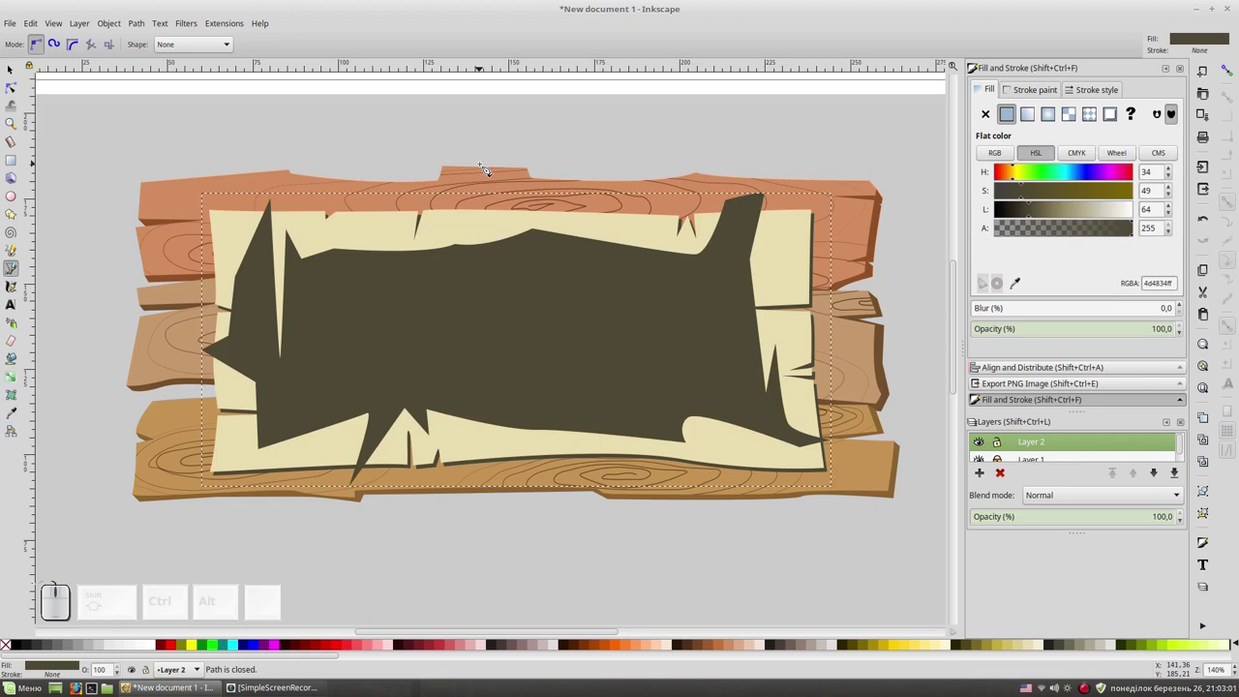
Pick the parchment colour for the patch with the Dropper, darken it slightly, and select it with the parchment.
key(F1)
key(F7)
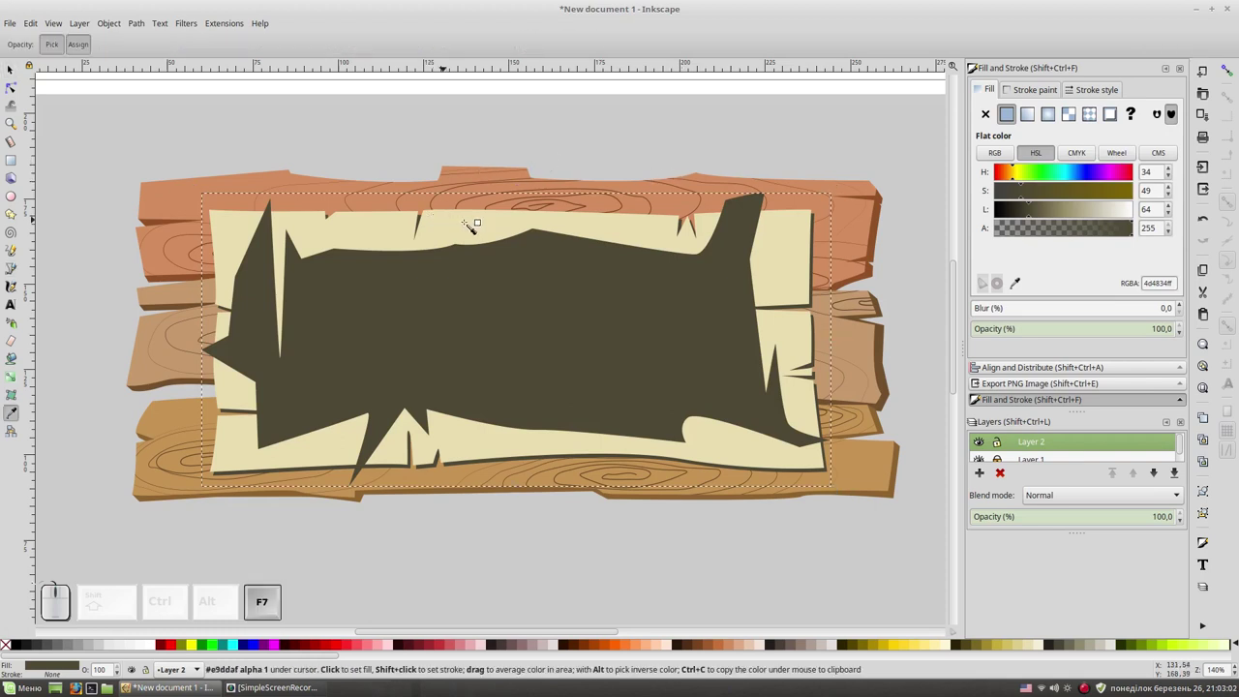
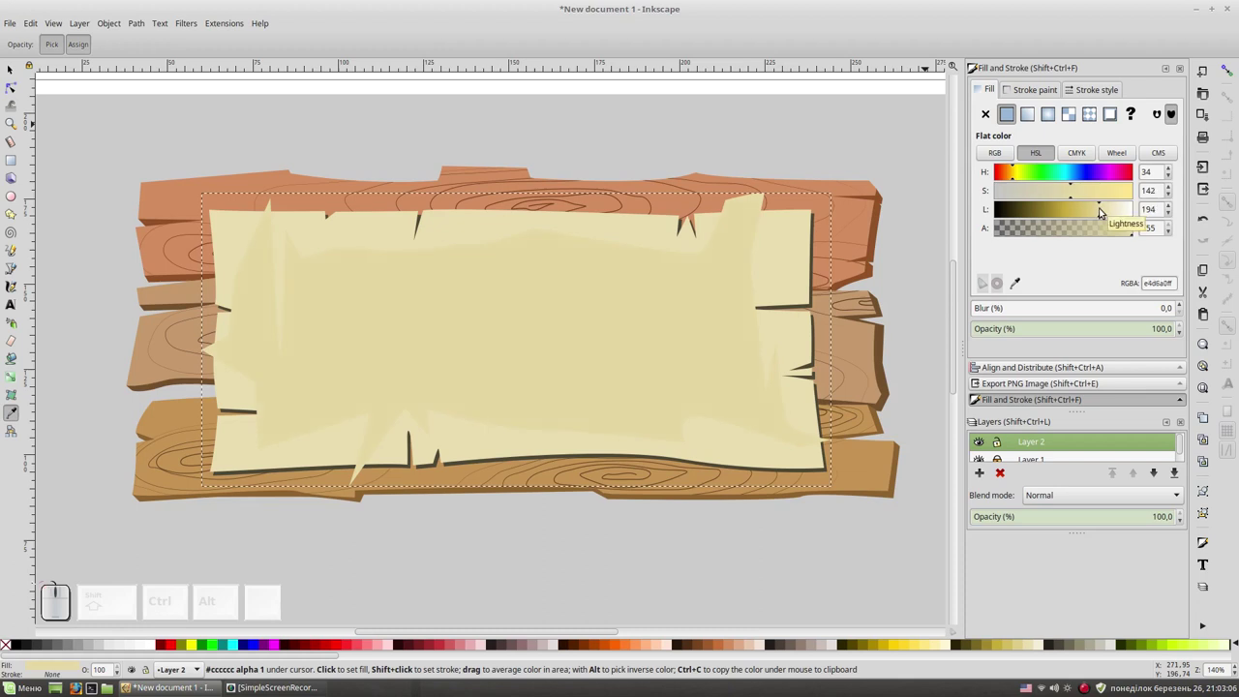
key(F1)
click(633, 224)
key(ctrl+d)
click(752, 198)
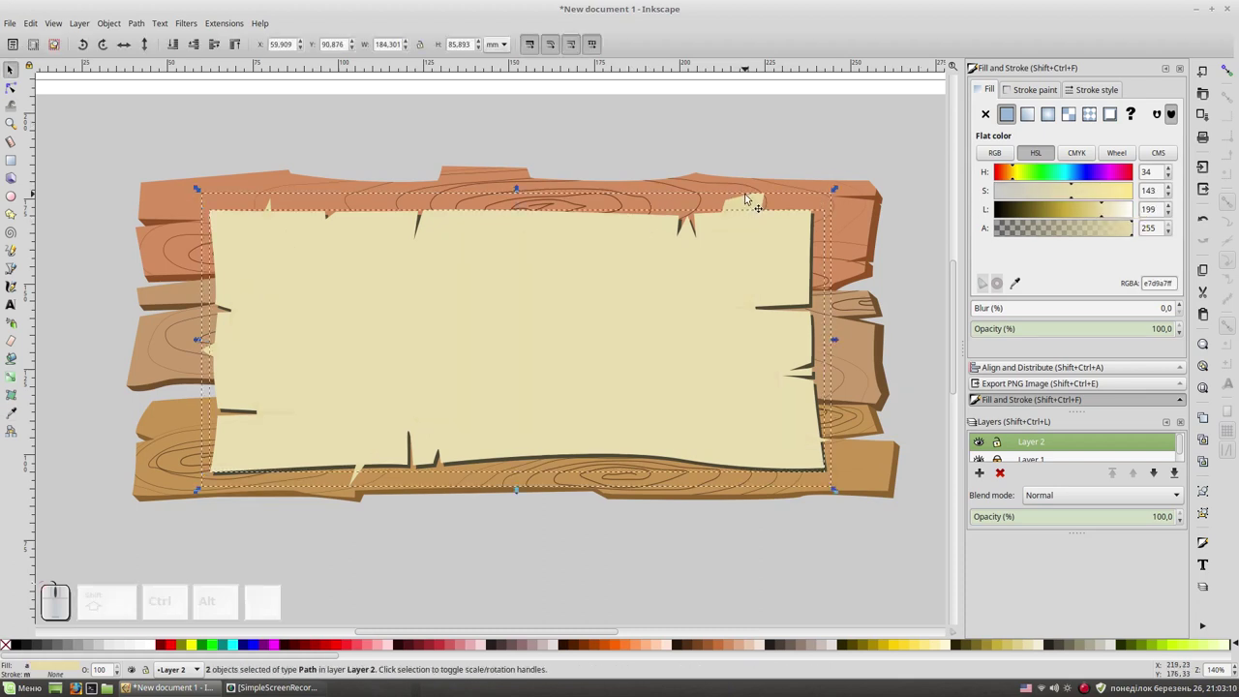
Select the new patch, then start a jagged highlight outline running along the parchment's top edge.
key(ctrl+KP_Multiply)
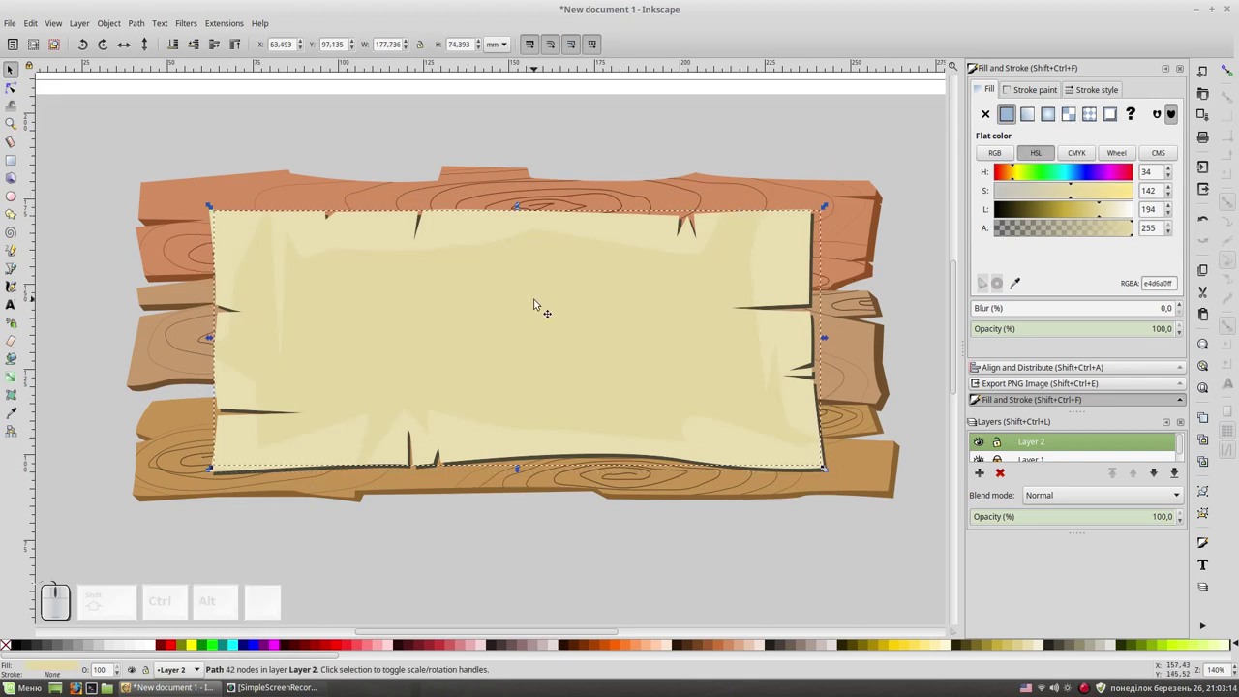
key(KP_Subtract)
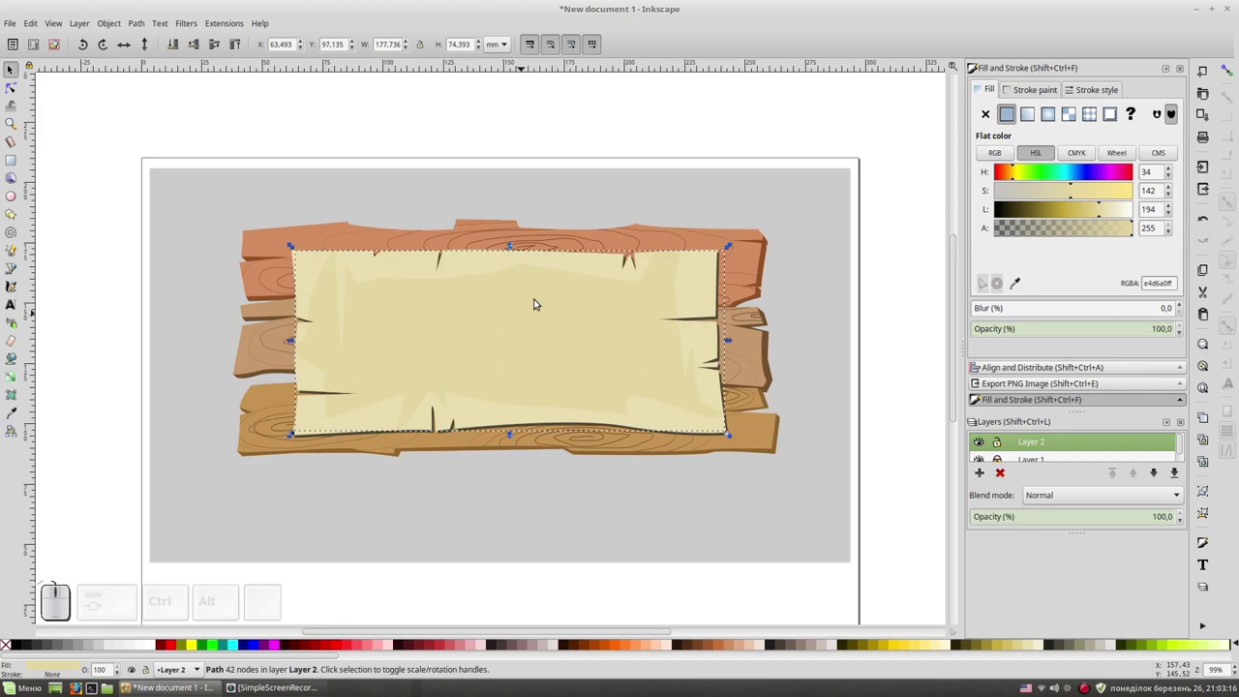
key(KP_Add)
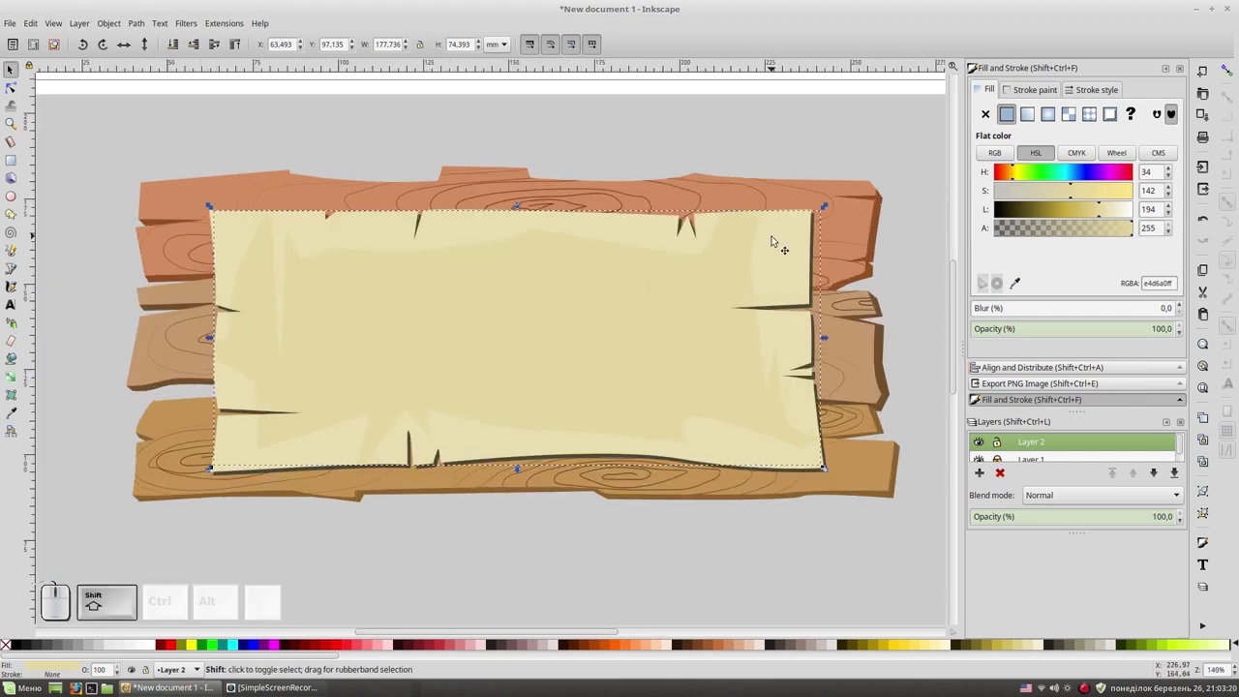
key(shift+F6)
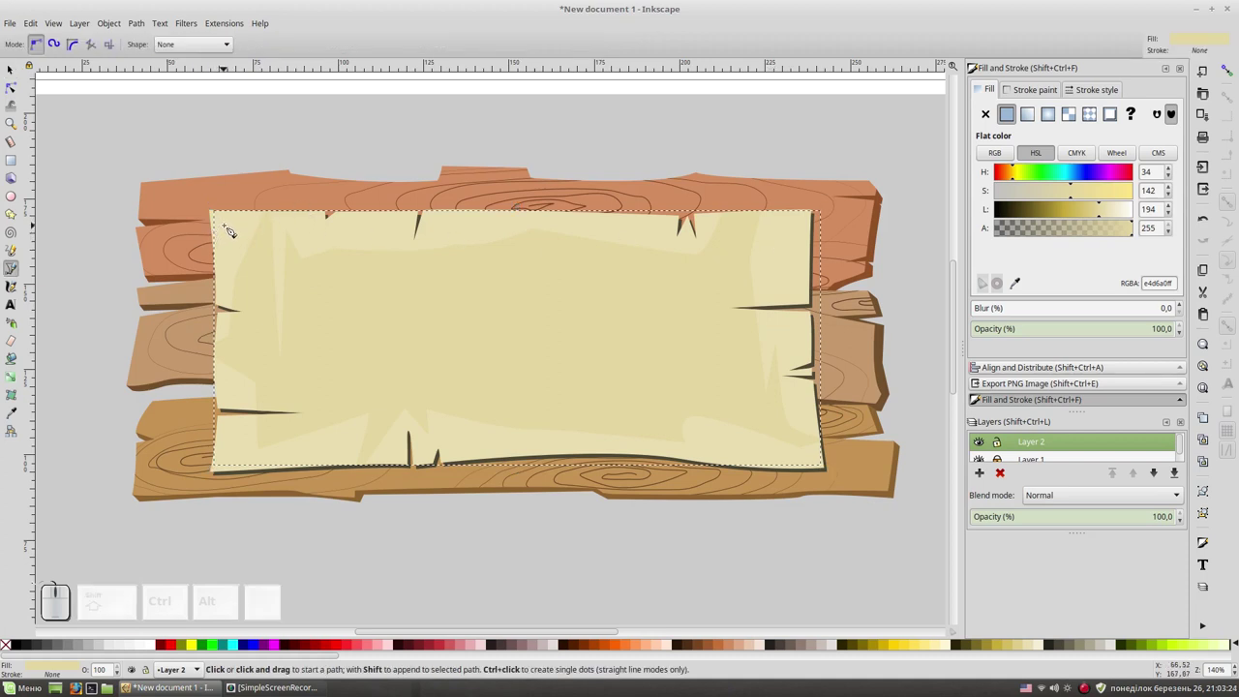
click(234, 228)
click(315, 225)
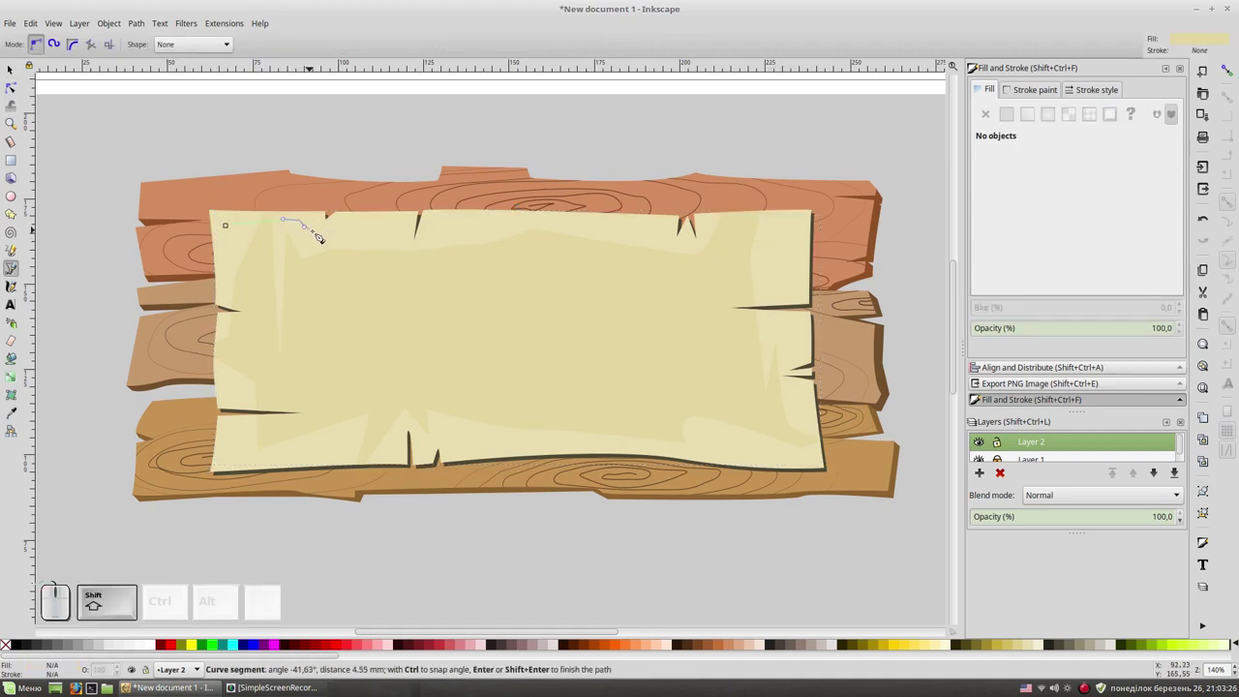
click(322, 233)
click(428, 222)
click(521, 220)
click(597, 226)
click(643, 224)
click(660, 223)
click(663, 232)
click(674, 225)
click(744, 224)
click(809, 225)
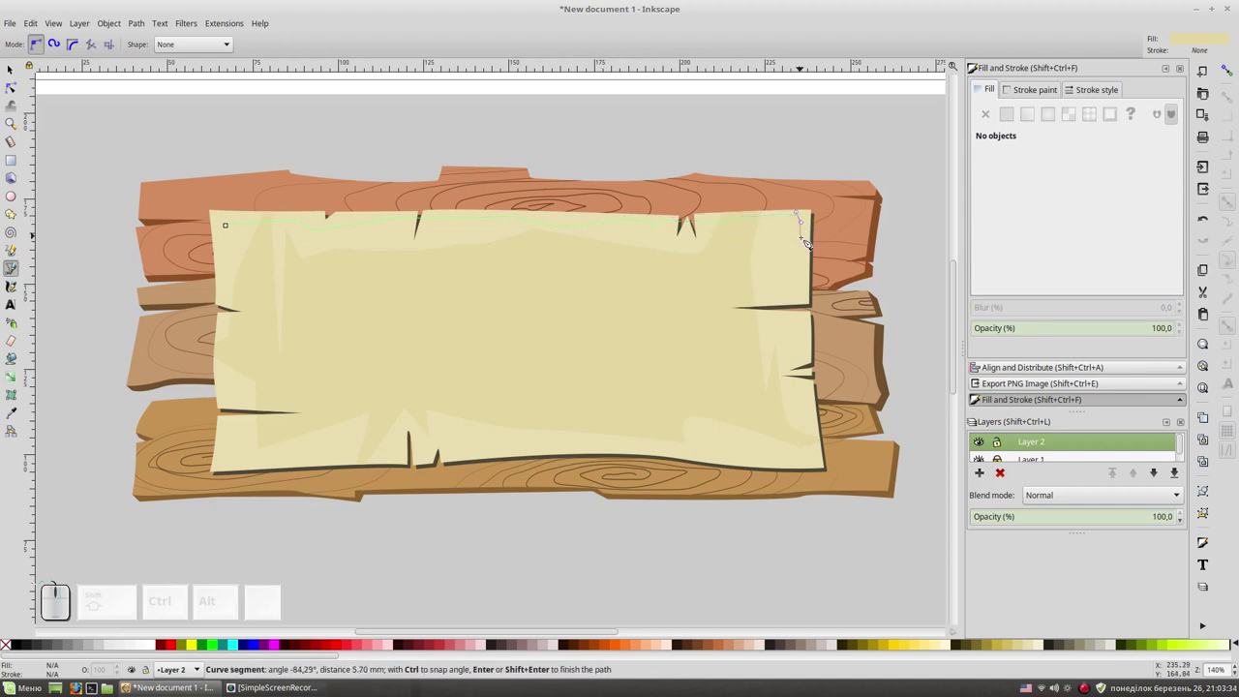
Continue the highlight outline down the right side and curving along the bottom.
click(804, 247)
click(806, 283)
click(794, 350)
click(804, 347)
click(816, 440)
drag(792, 456, 732, 452)
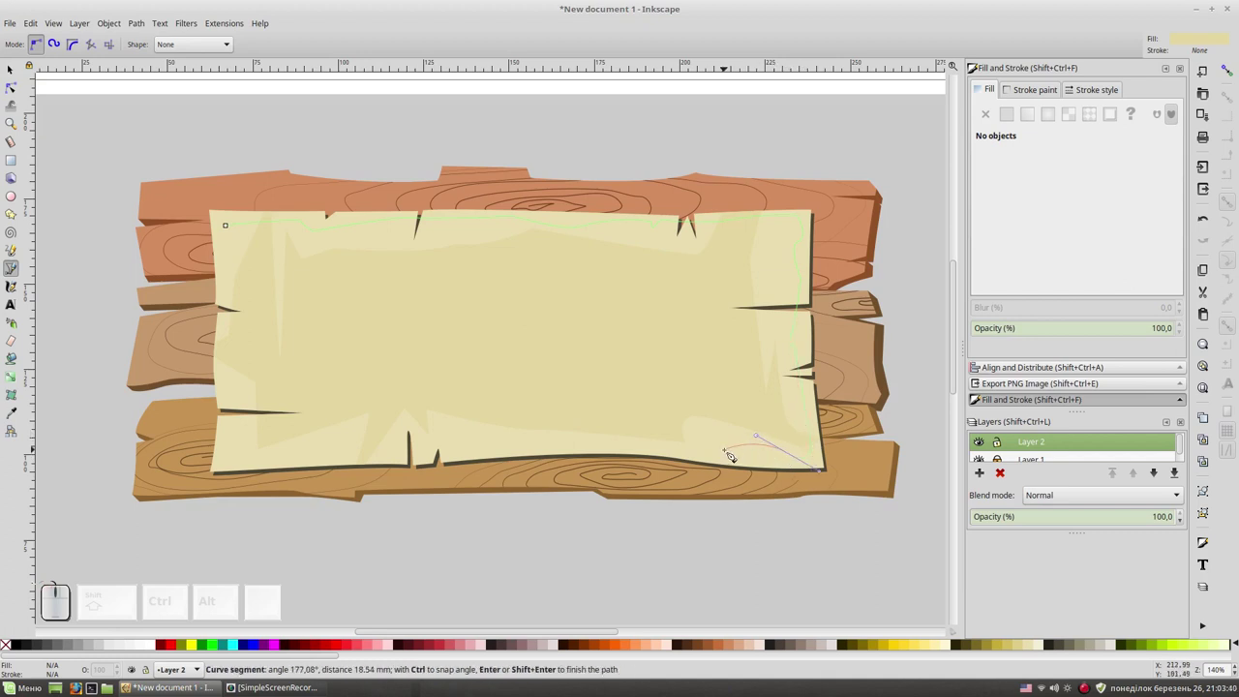
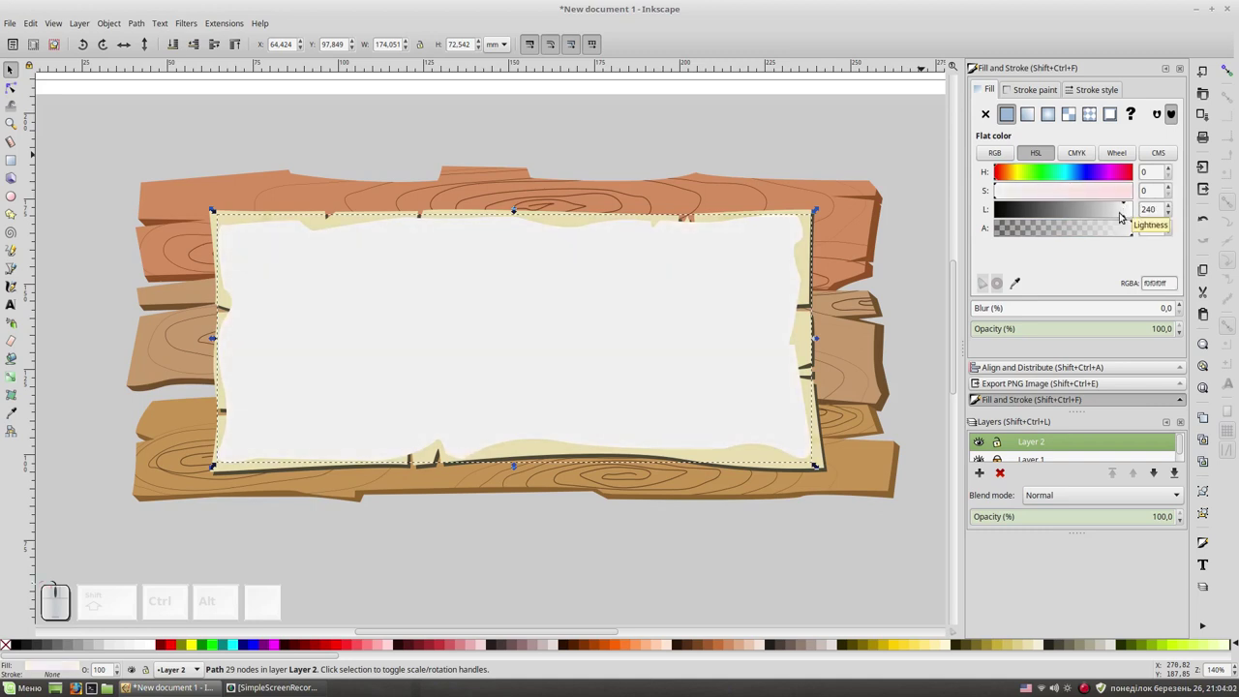
Give the highlight shape the picked parchment colour lightened to a pale cream (f5efd9).
click(196, 40)
click(197, 41)
click(219, 37)
click(853, 153)
click(792, 261)
key(F7)
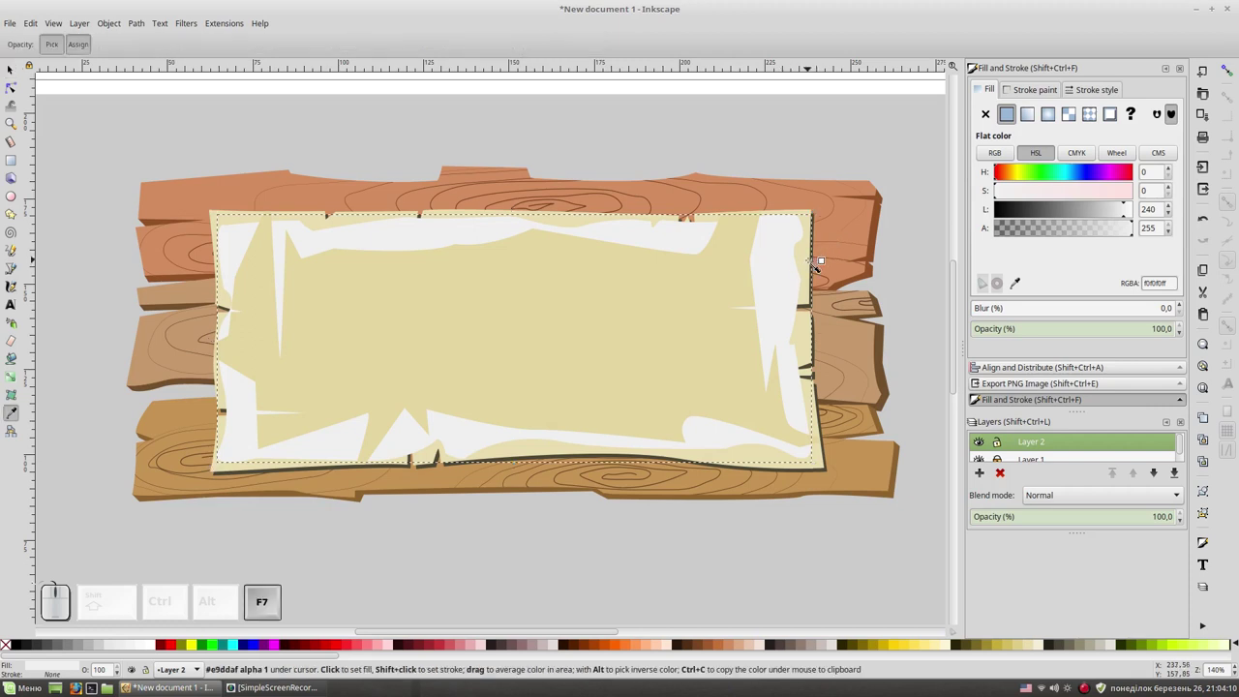
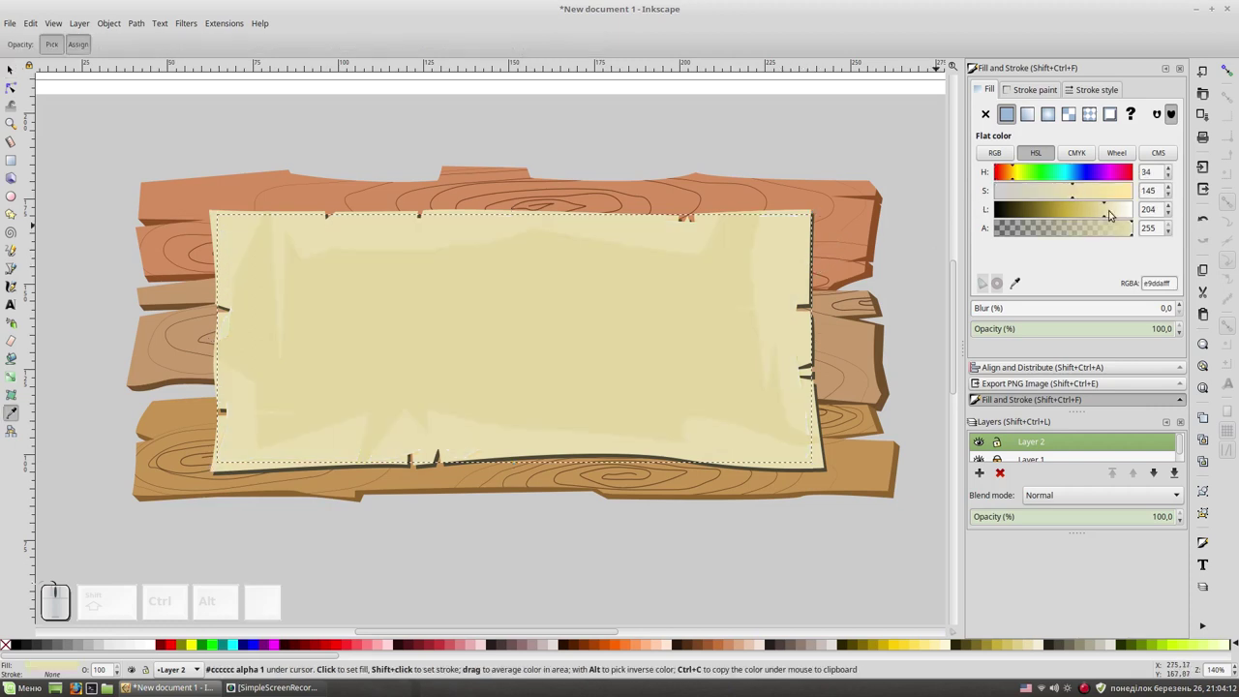
click(1113, 209)
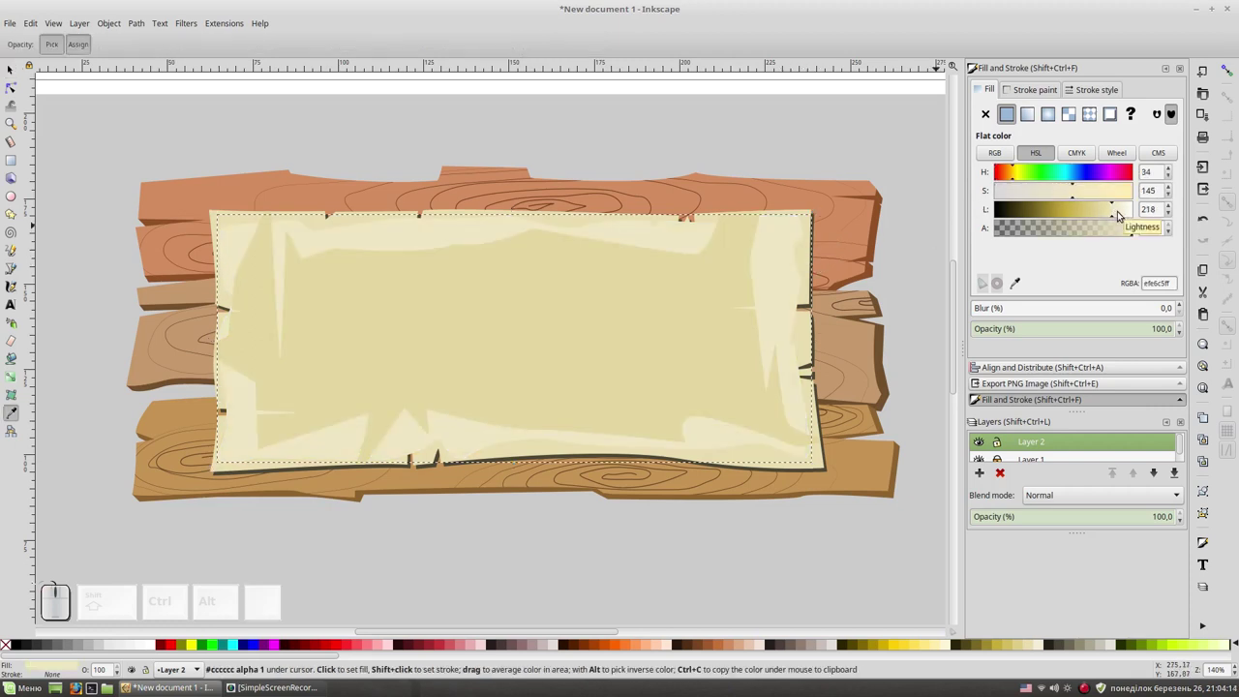
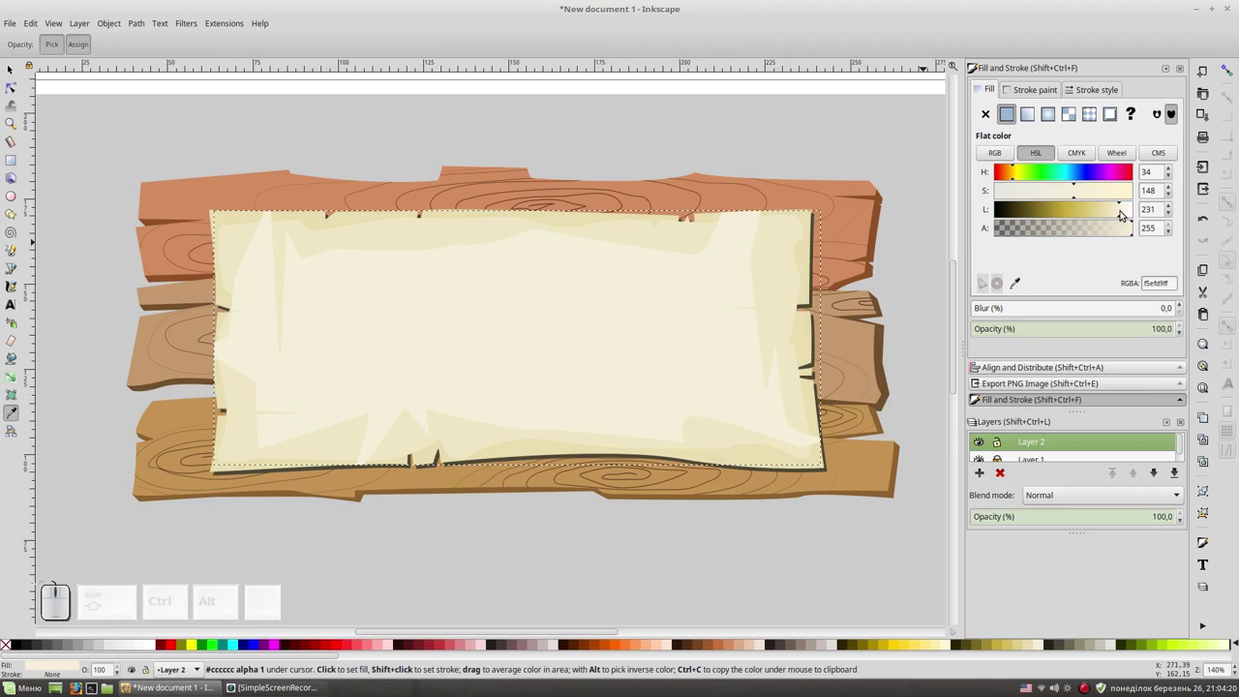
Zoom into the parchment's top edge and select its highlight shape.
key(F1)
click(886, 134)
key(KP_Add)
key(space)
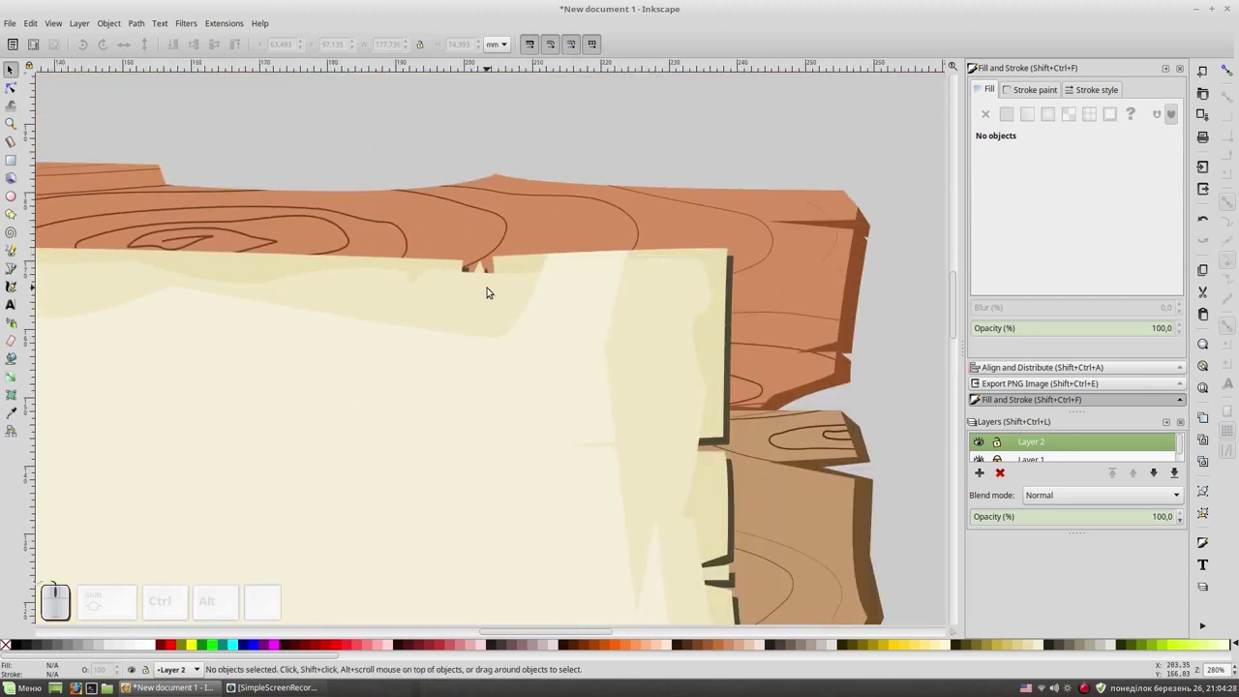
click(519, 255)
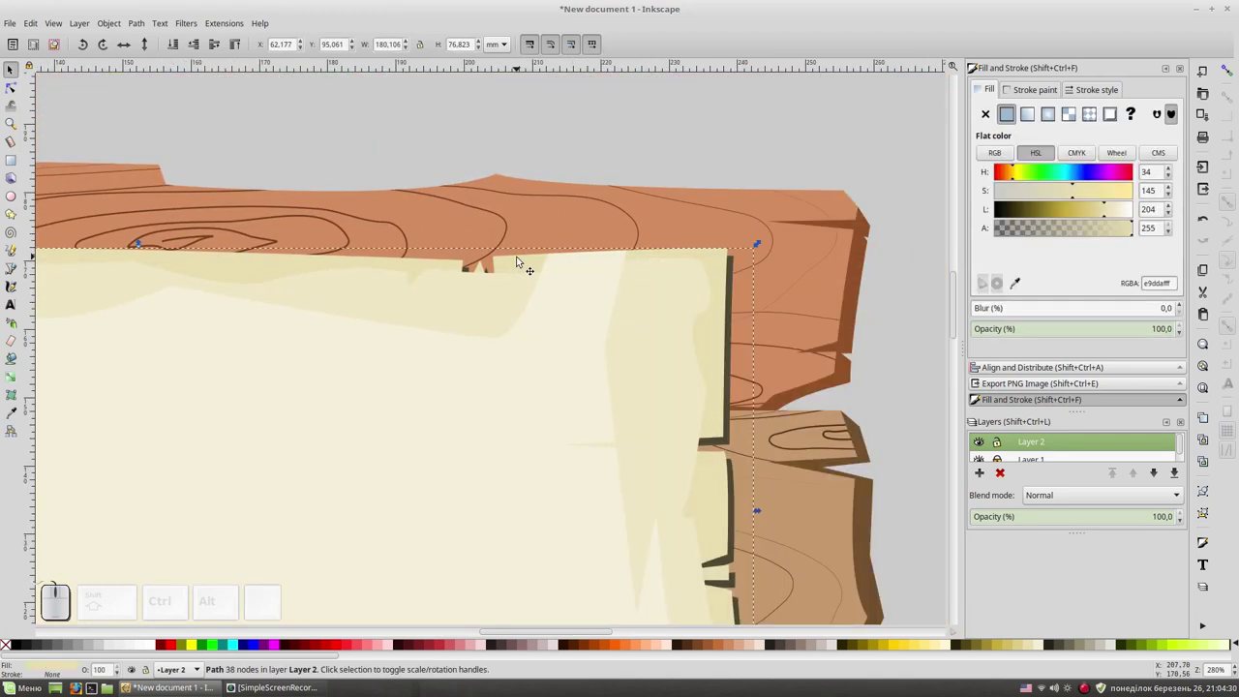
key(ctrl+d)
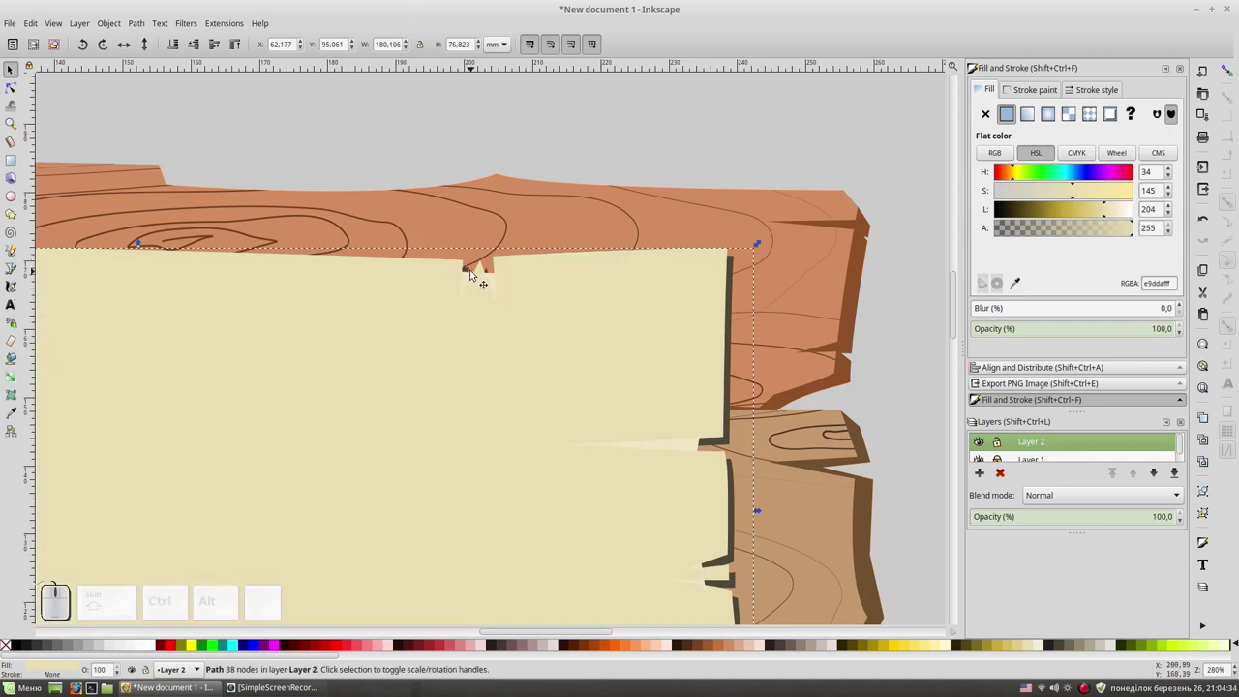
click(471, 274)
Select the shape beneath the tear and adjust its stacking so the tear shadows show.
key(KP_Add)
scroll(up, 3)
click(559, 358)
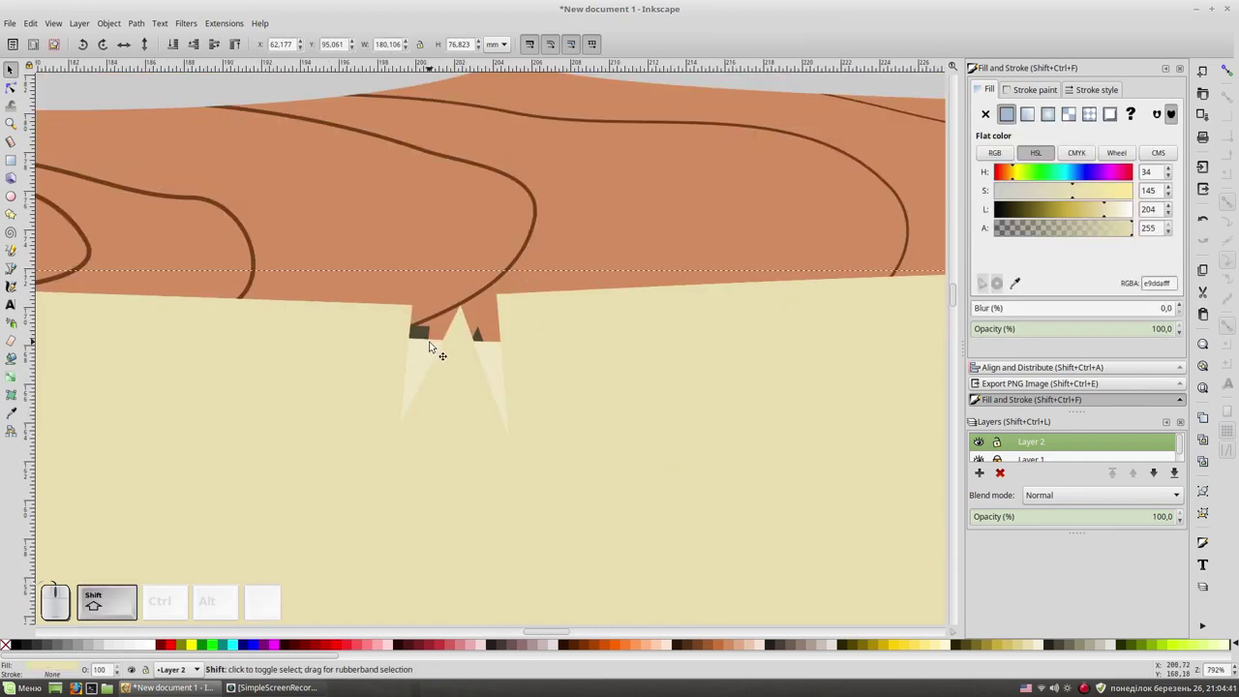
click(434, 345)
key(ctrl+KP_Multiply)
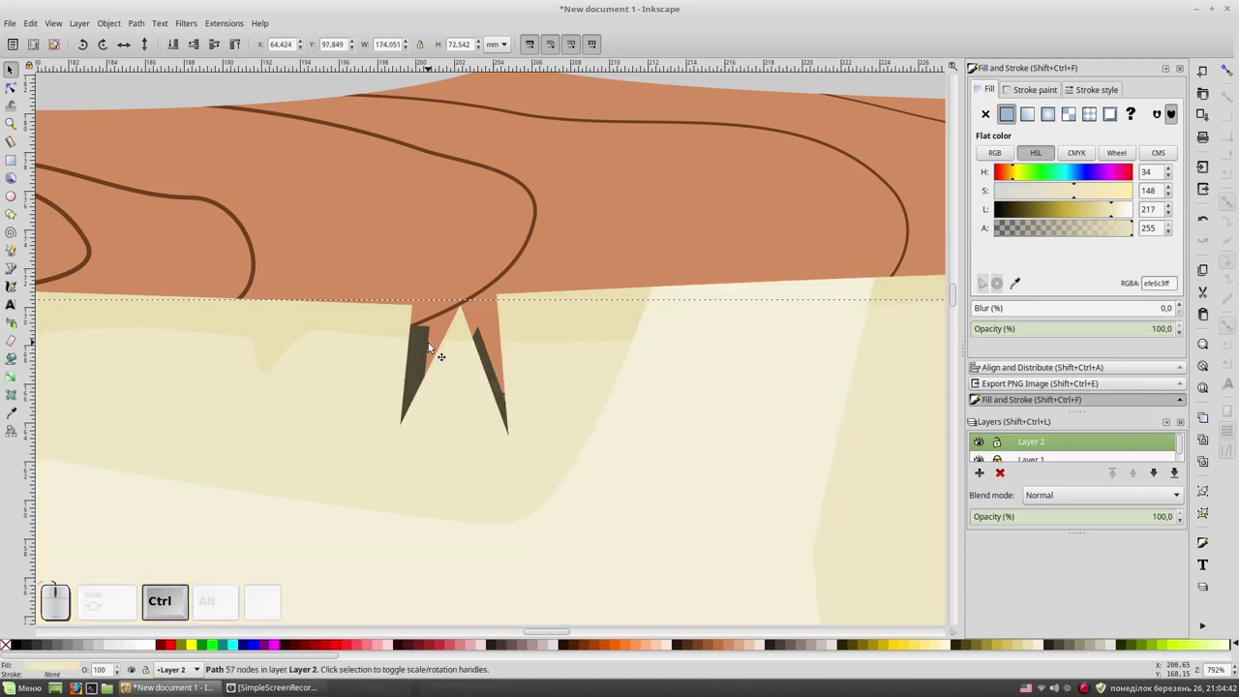
key(KP_Multiply)
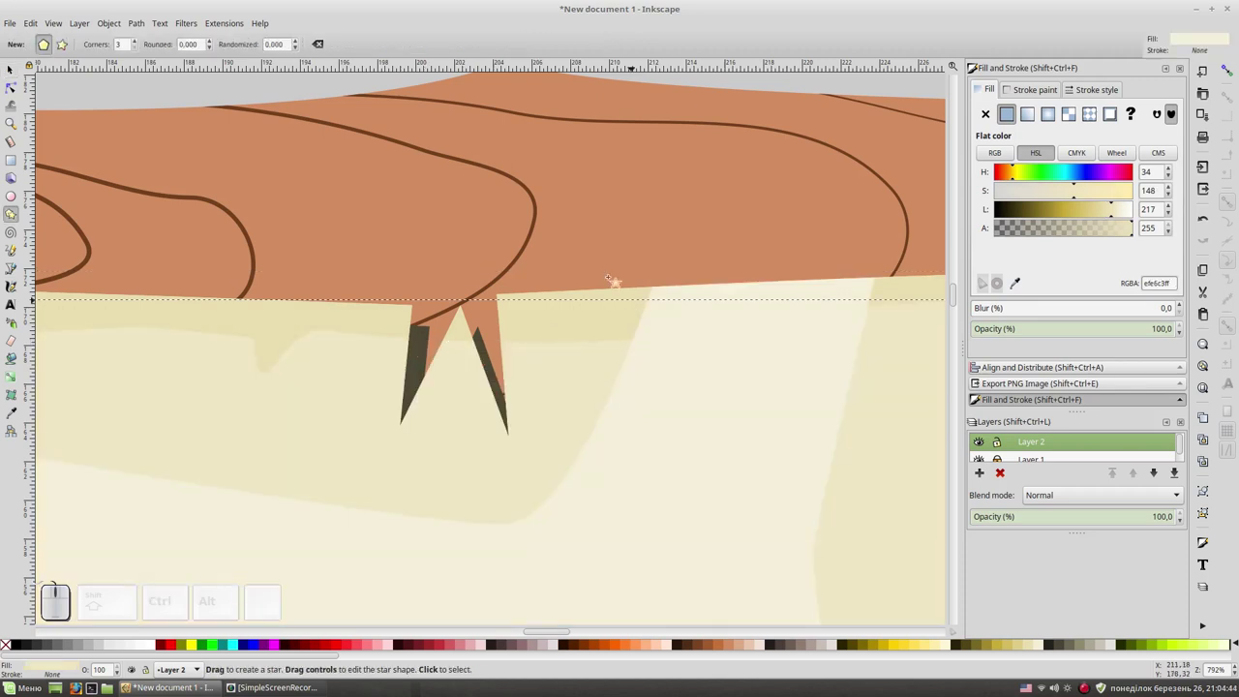
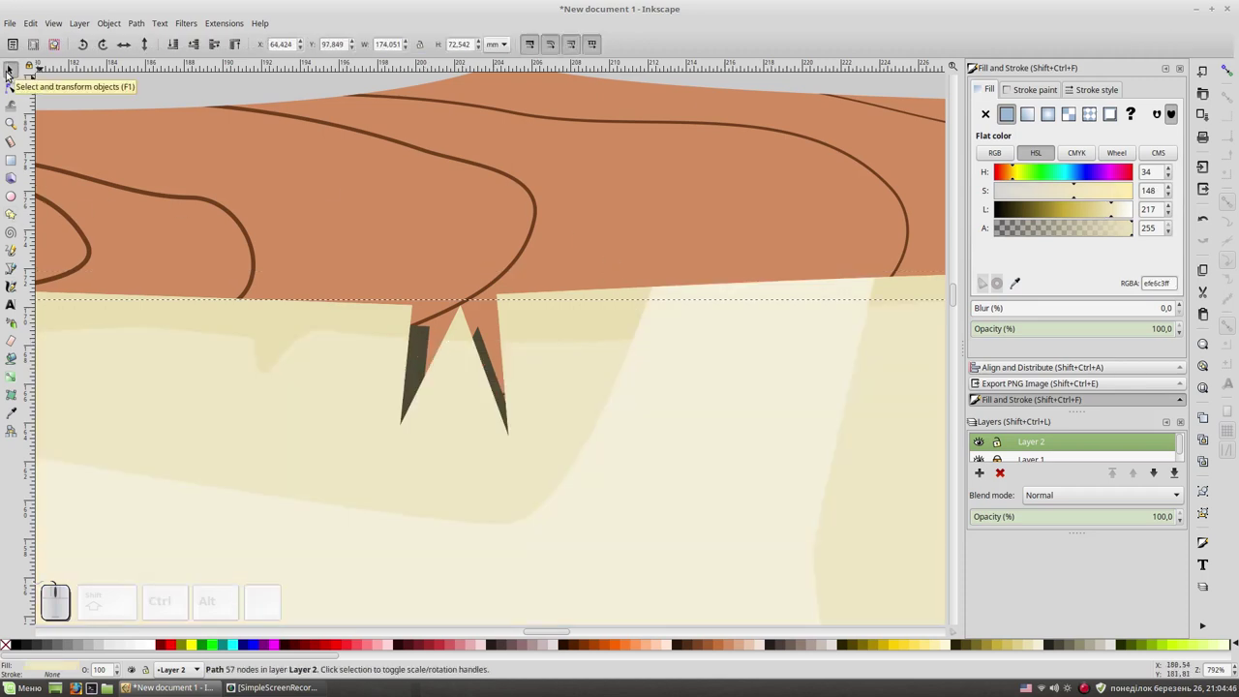
Zoom back out to view the whole sign.
key(KP_Subtract)
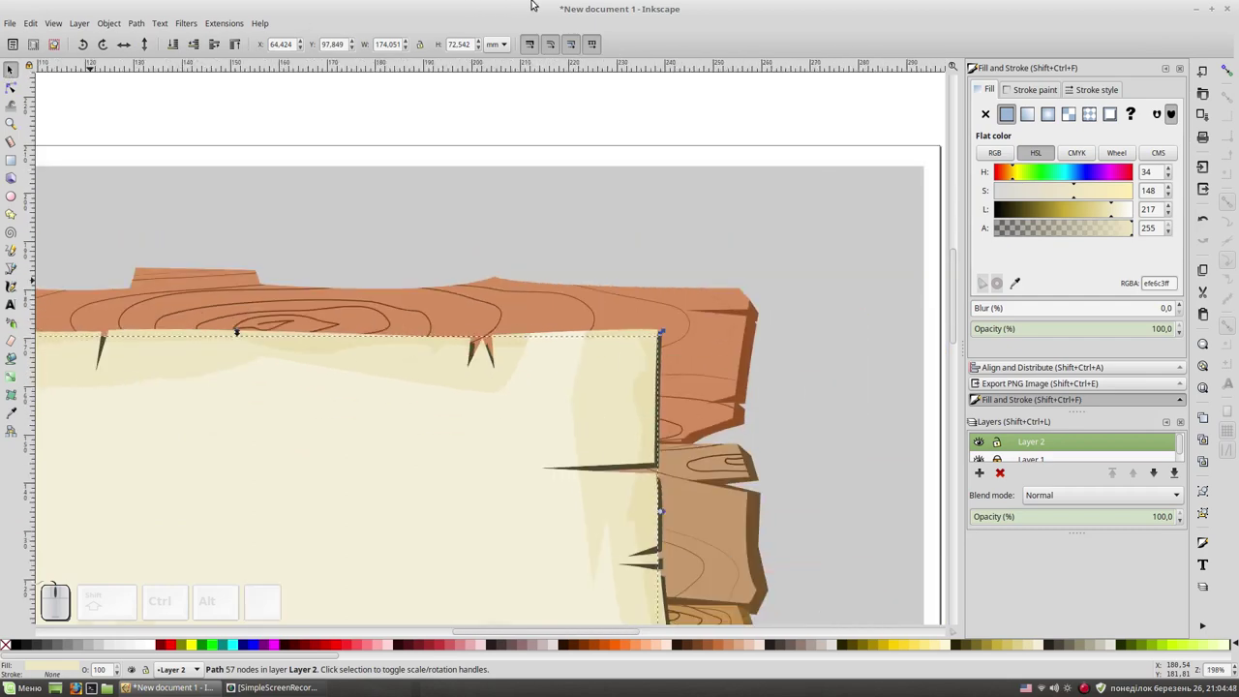
click(552, 122)
key(space)
key(KP_Subtract)
key(space)
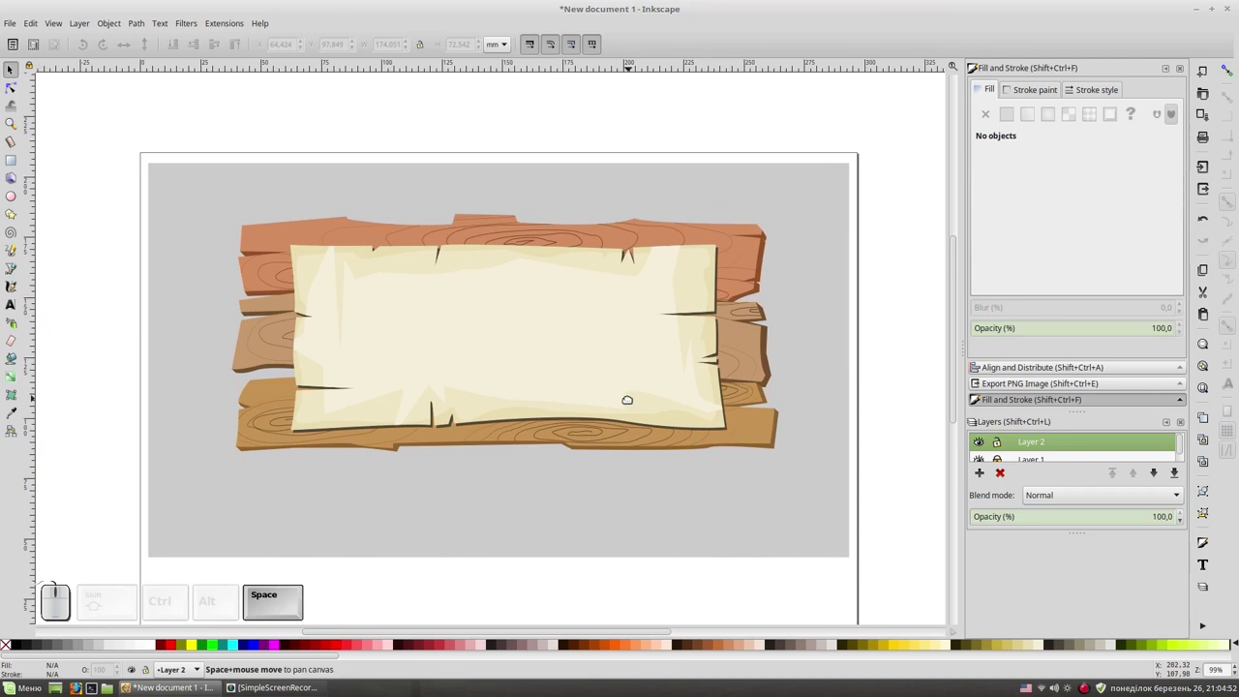
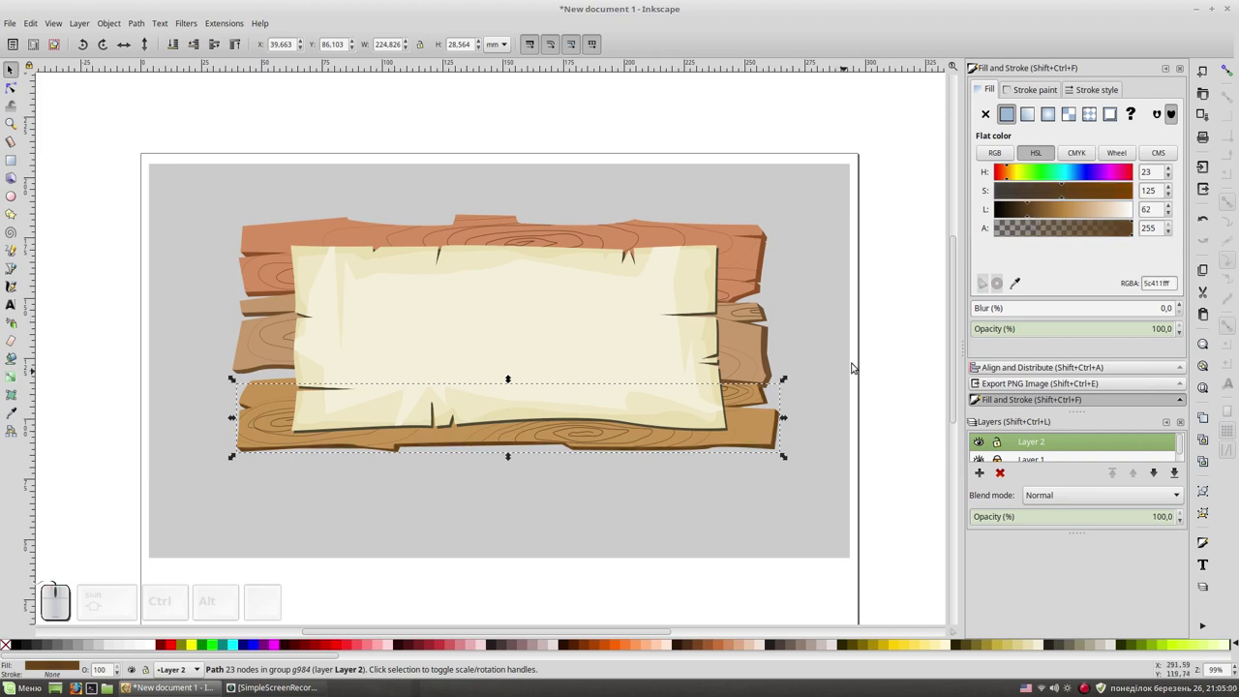
click(918, 318)
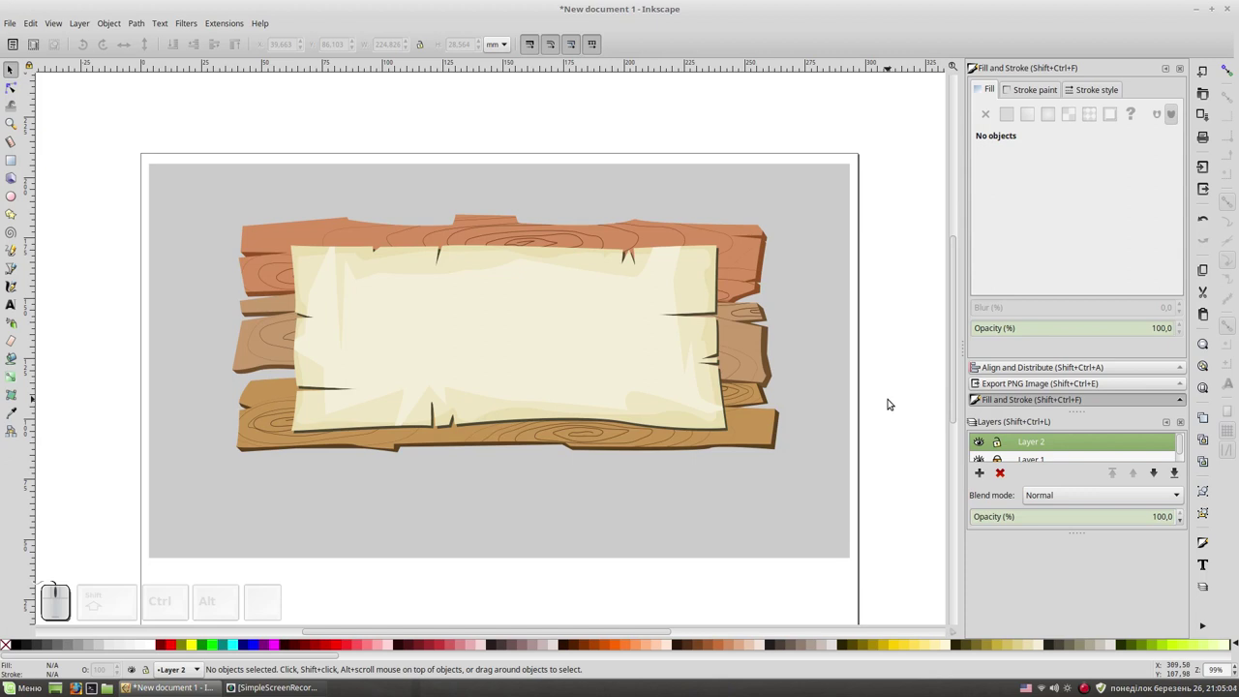
key(KP_Add)
Zoom in on the parchment's top-left corner with the Bezier tool ready.
key(KP_Add)
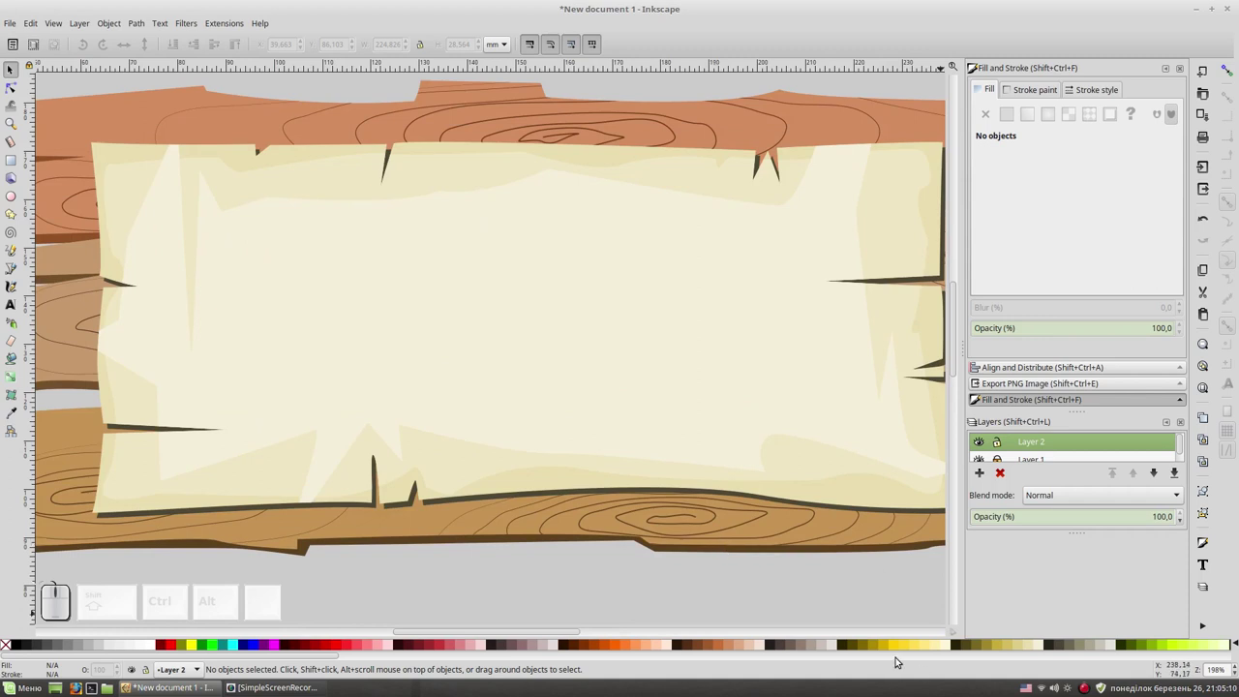
click(855, 643)
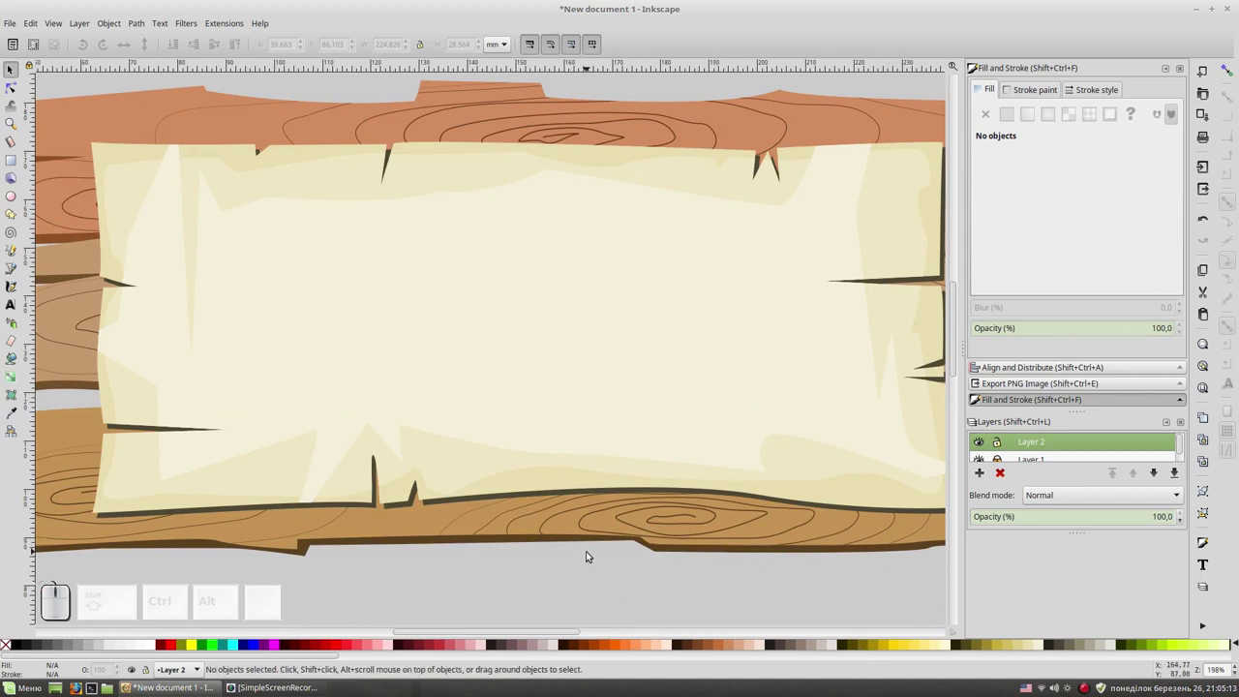
key(shift+F6)
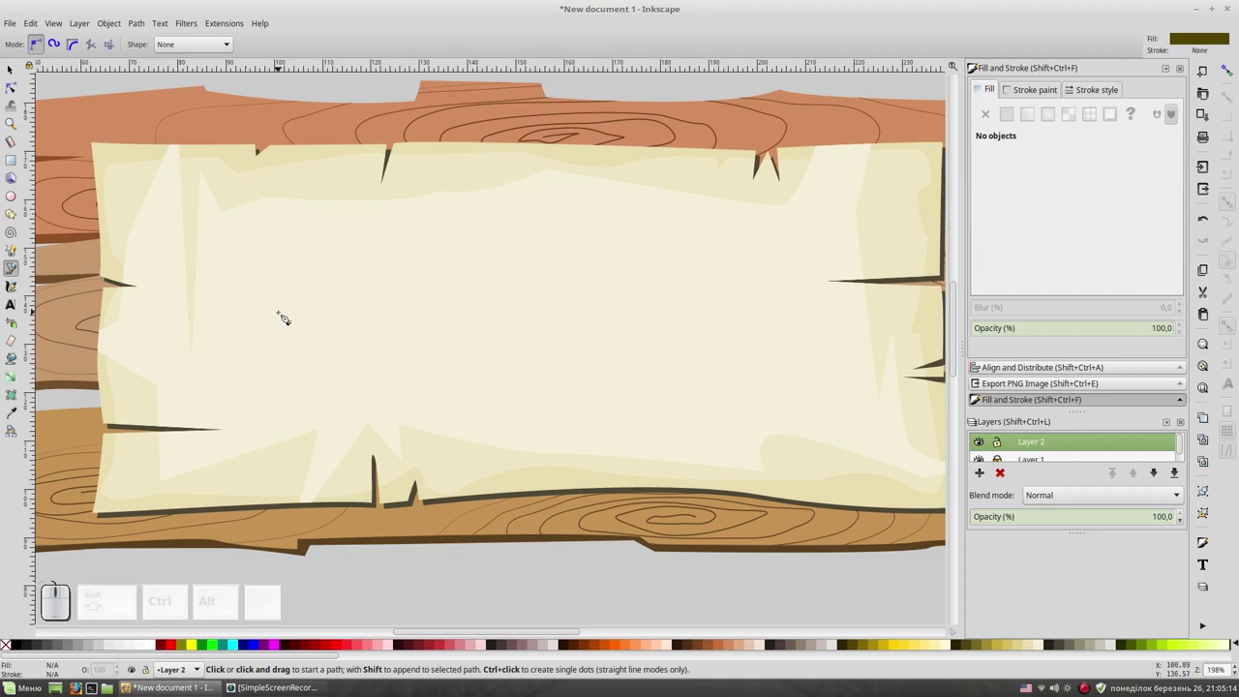
key(KP_Add)
key(space)
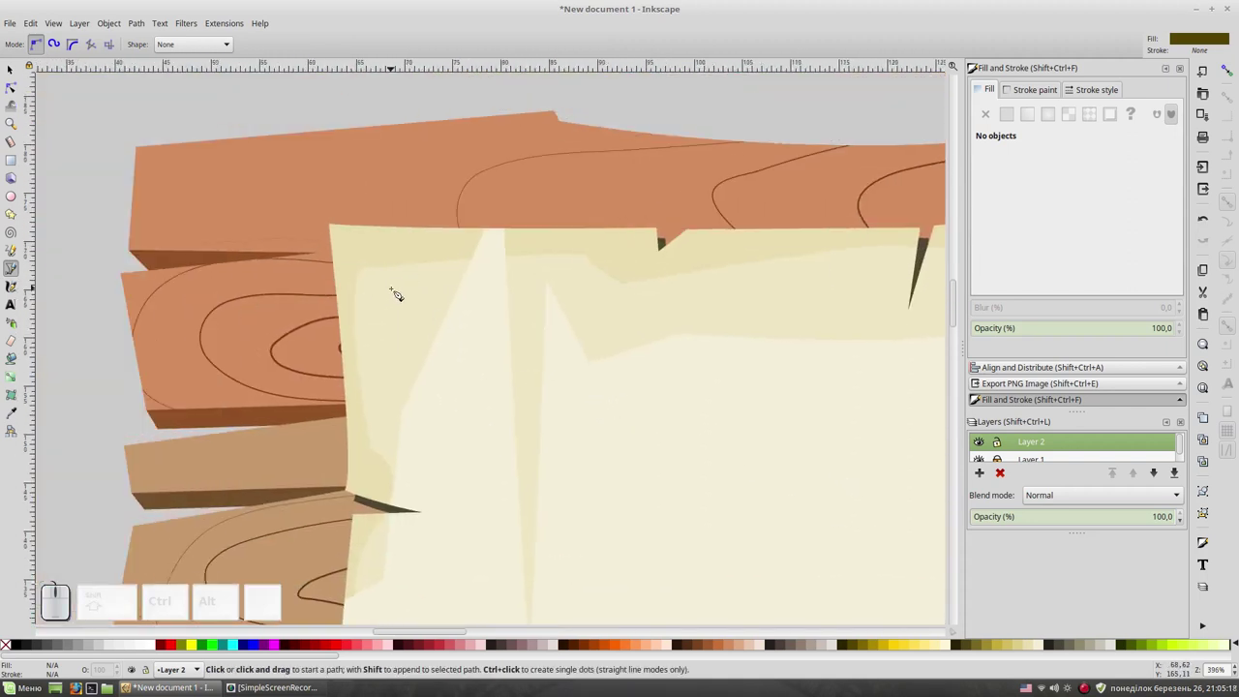
Draw a small closed dark olive blob as the nail head, deselect it and zoom in closer.
click(394, 295)
click(394, 275)
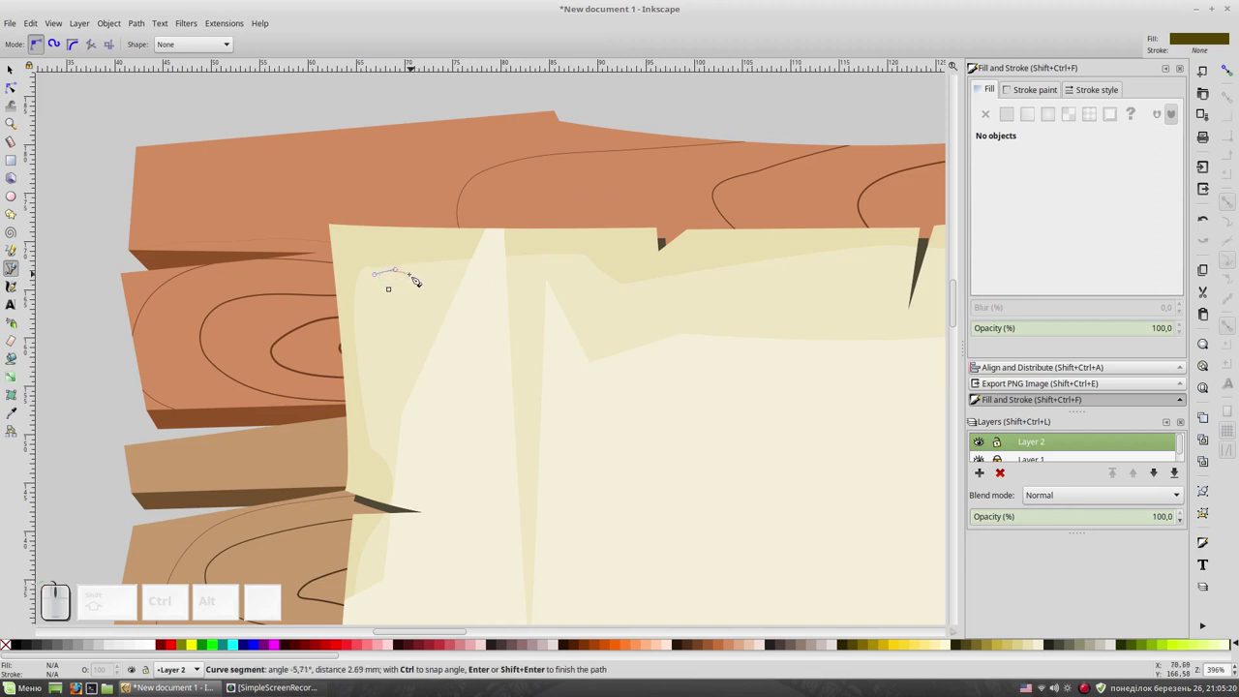
click(416, 283)
click(394, 293)
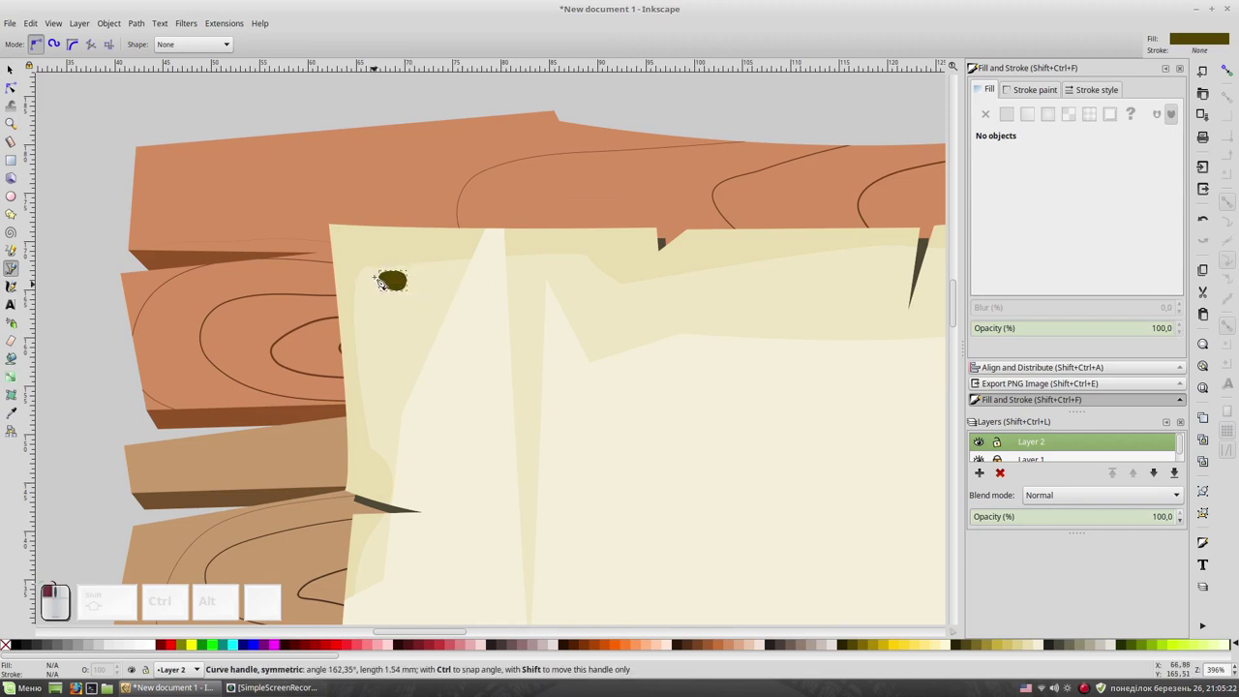
key(F1)
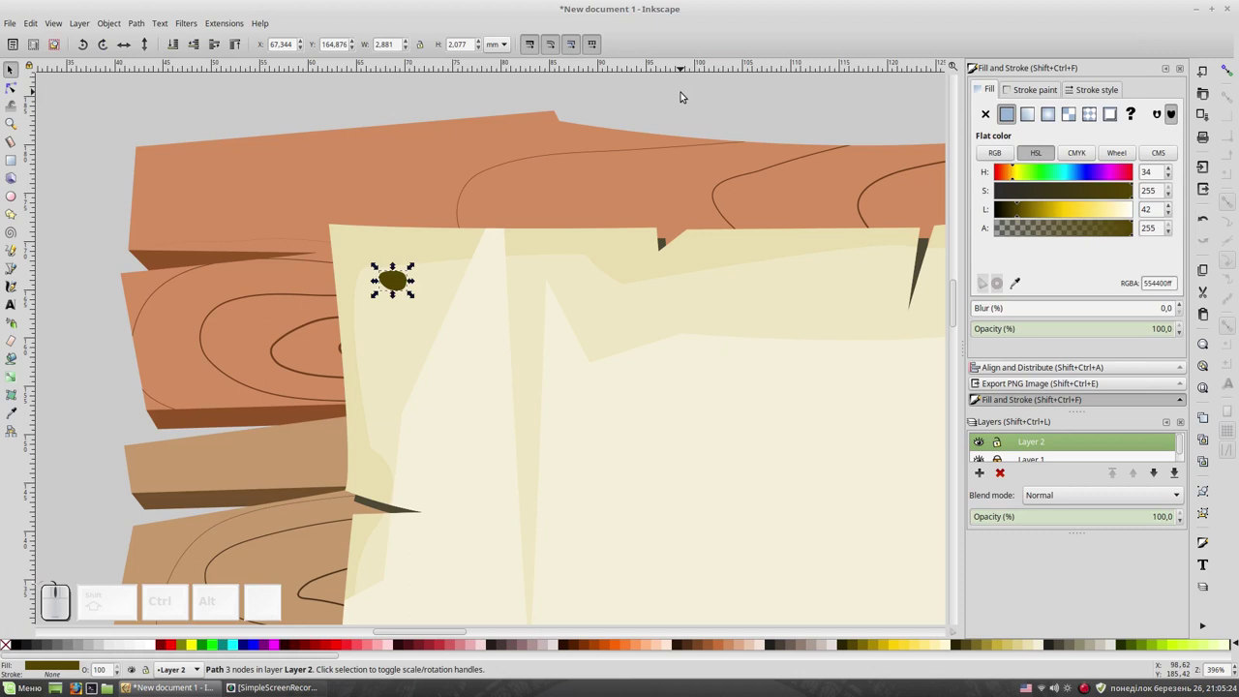
click(685, 95)
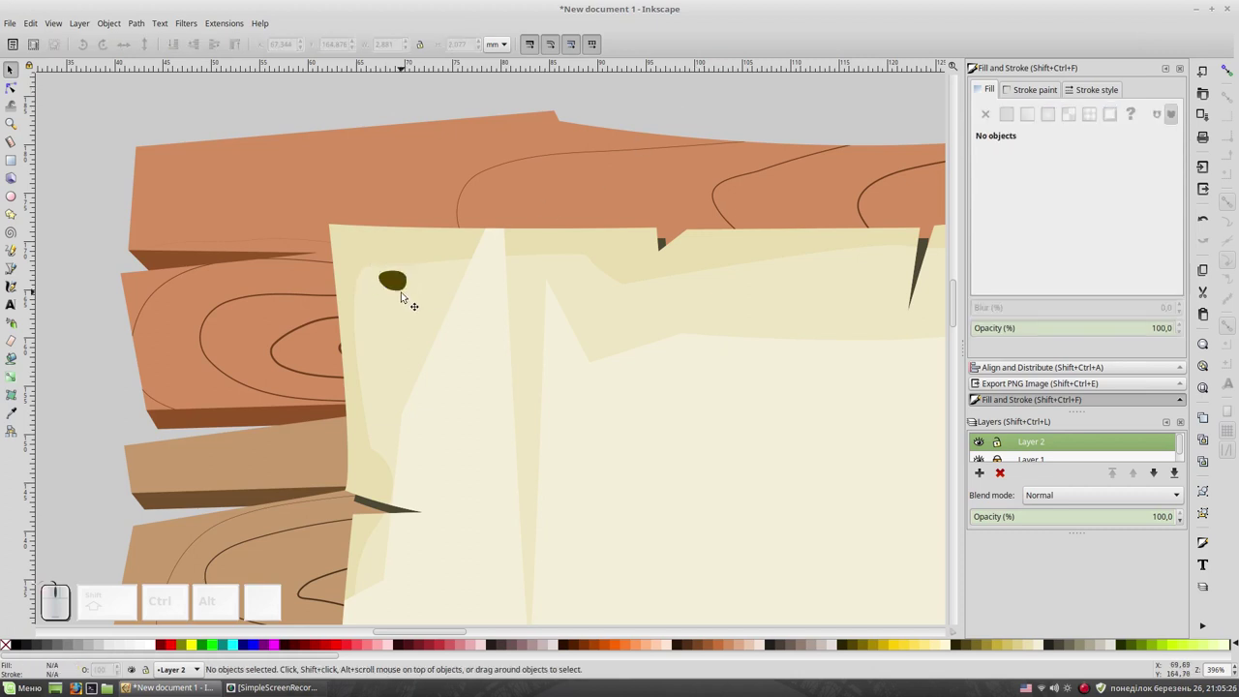
key(KP_Add)
key(space)
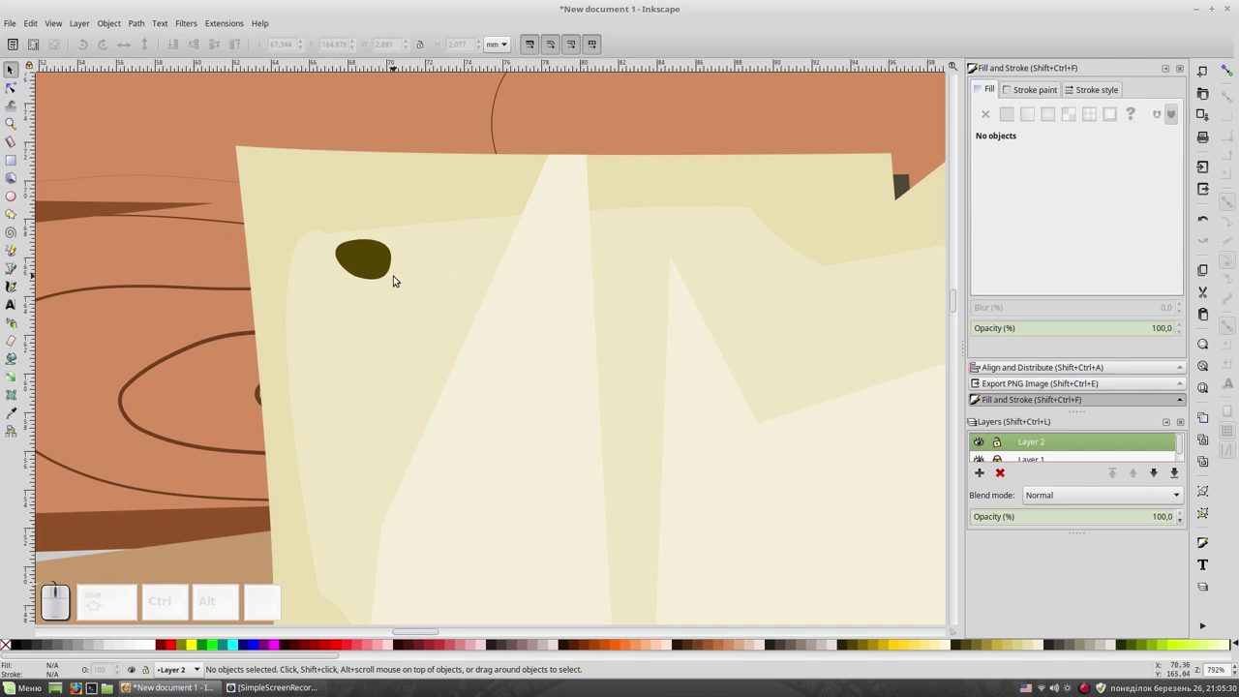
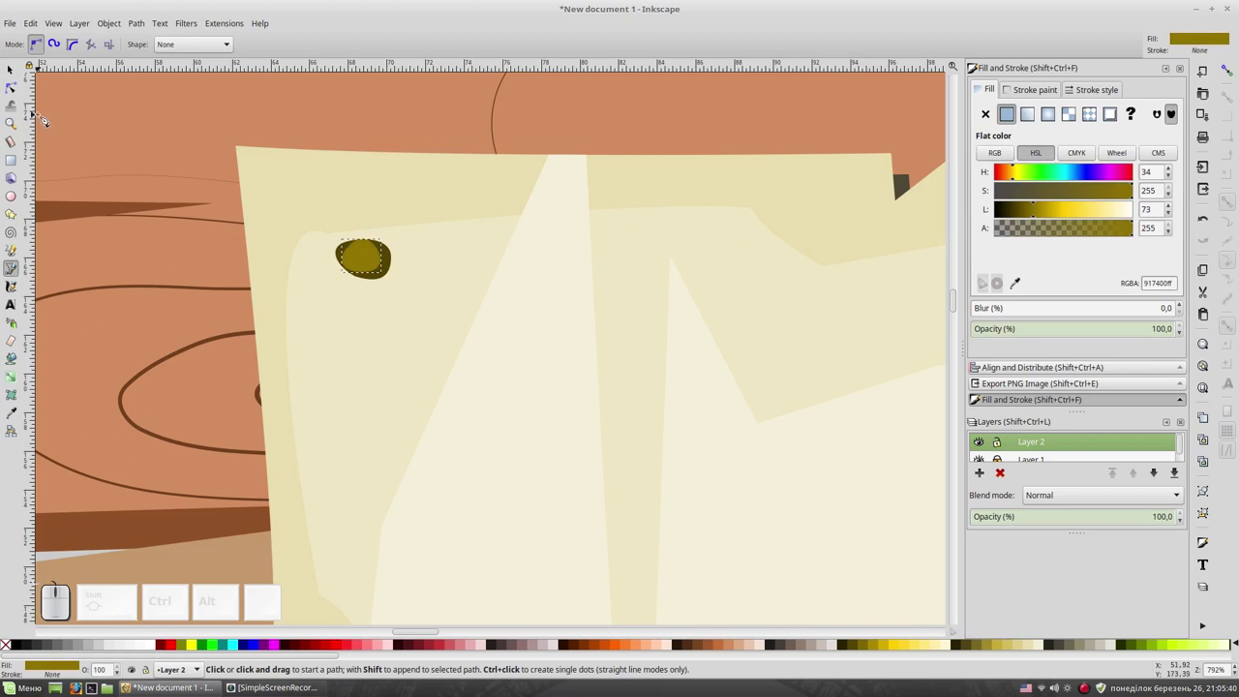
Add a smaller b29e3a olive highlight over the nail head, shrunk and nudged into place.
click(9, 68)
drag(368, 255, 482, 213)
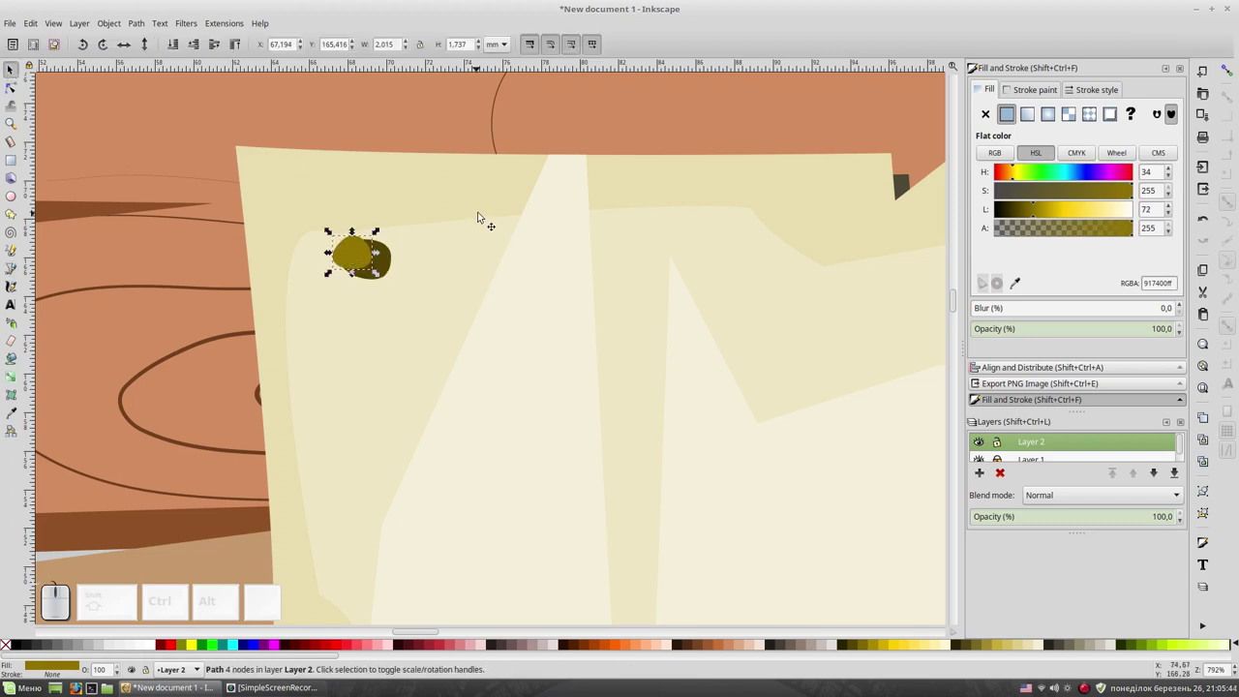
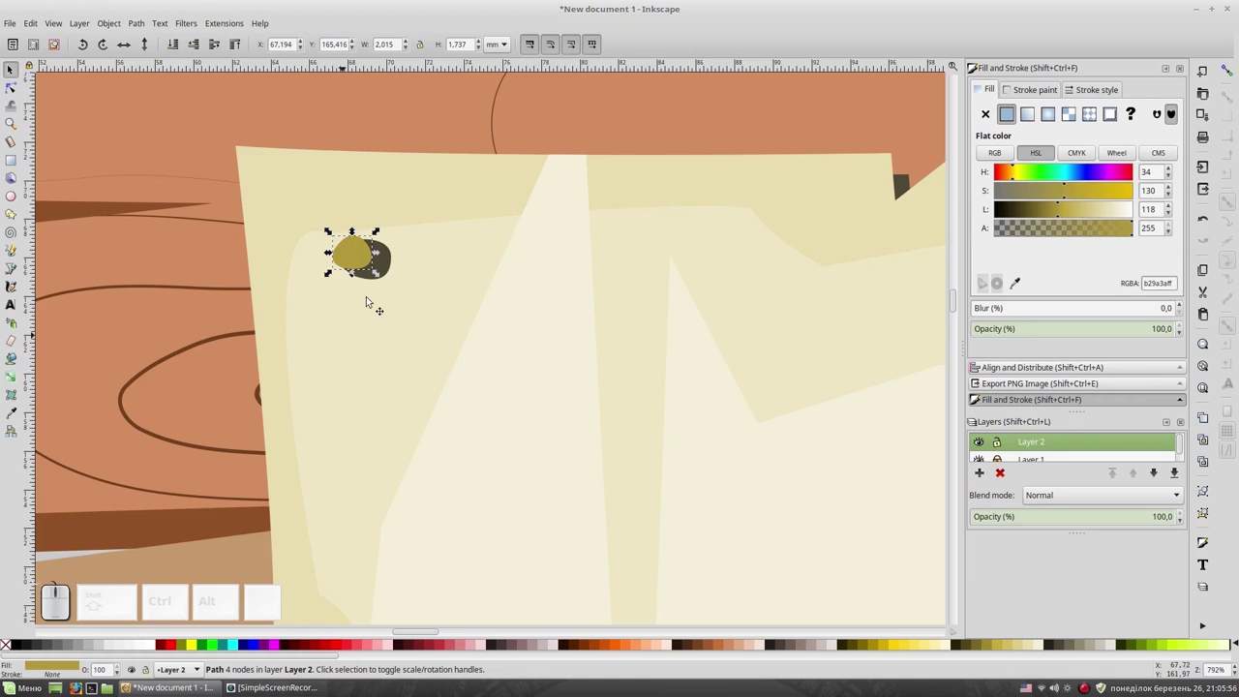
click(383, 232)
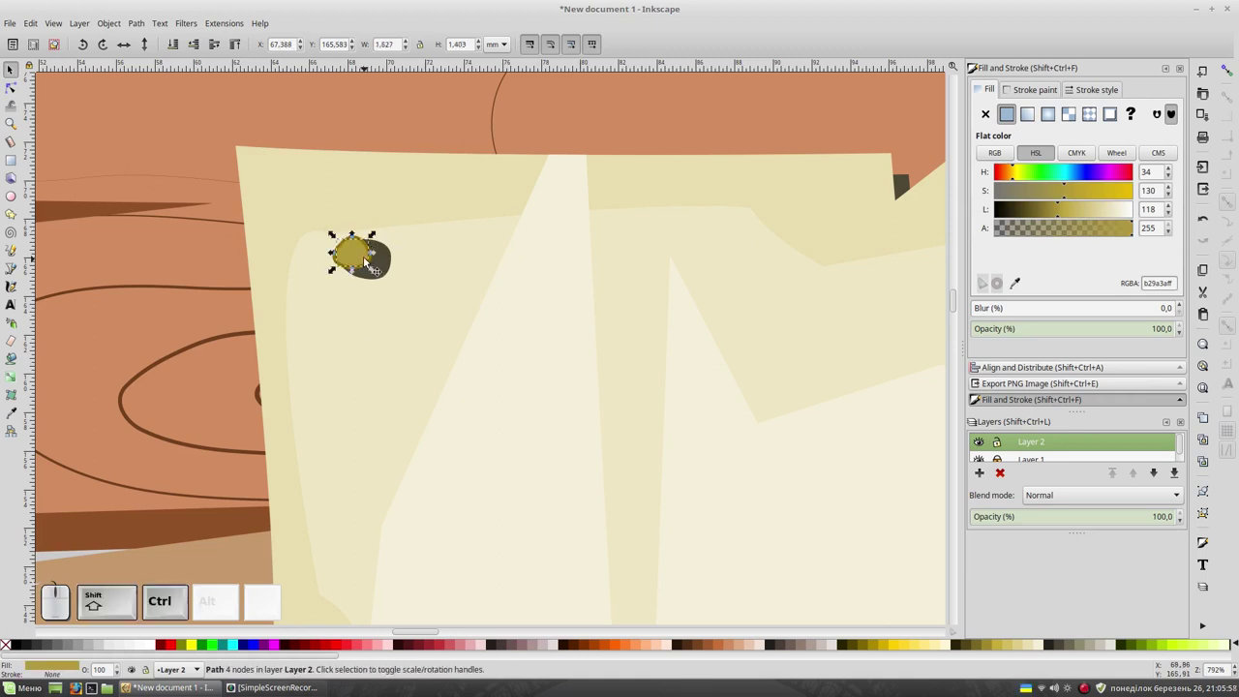
click(364, 256)
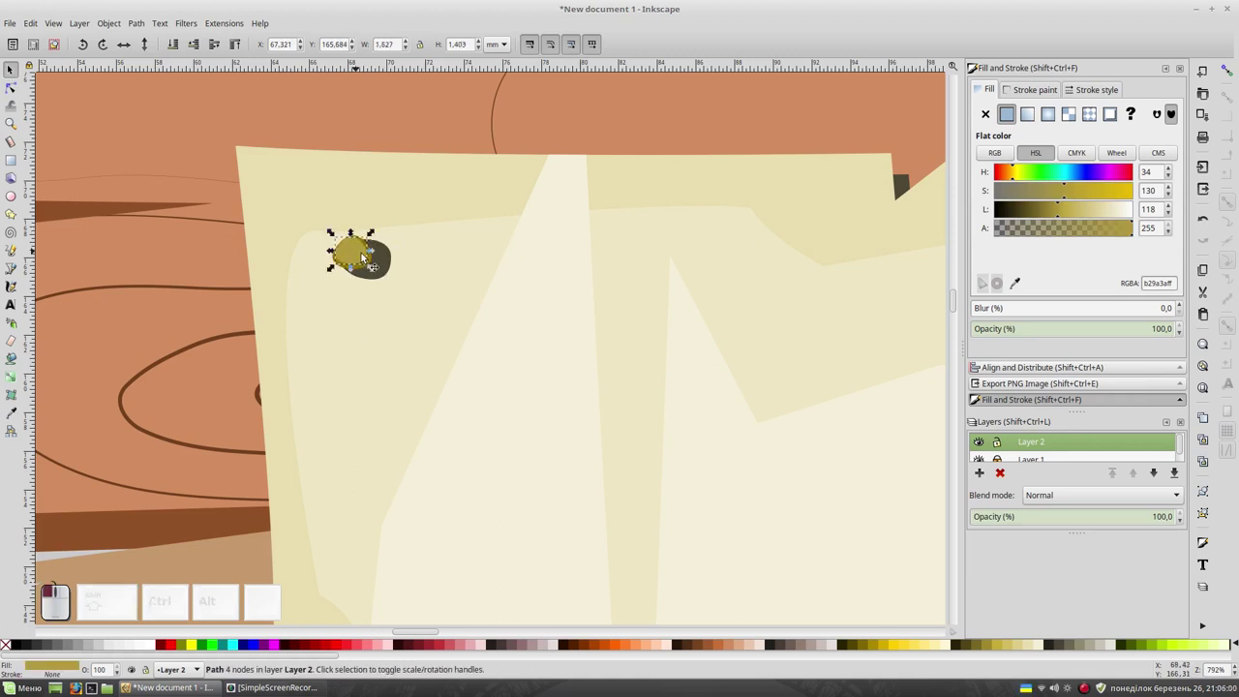
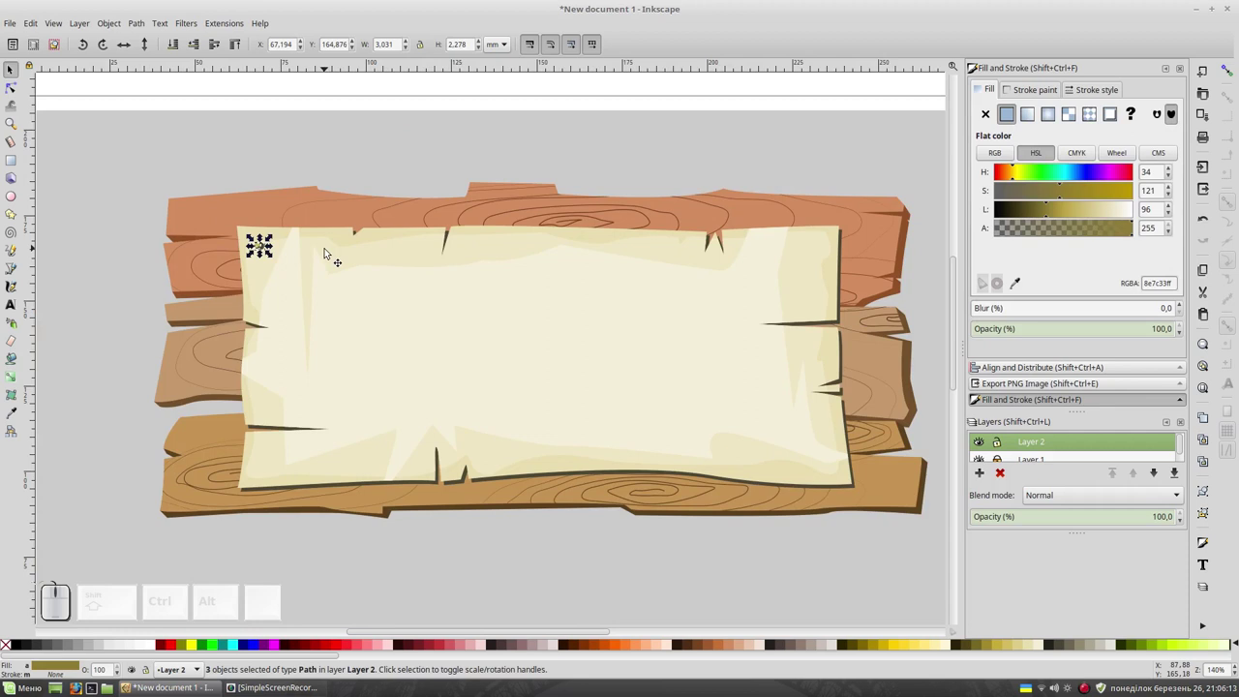
Group the nail, duplicate the top-corner nails and move the copies to the bottom corners.
key(ctrl+g)
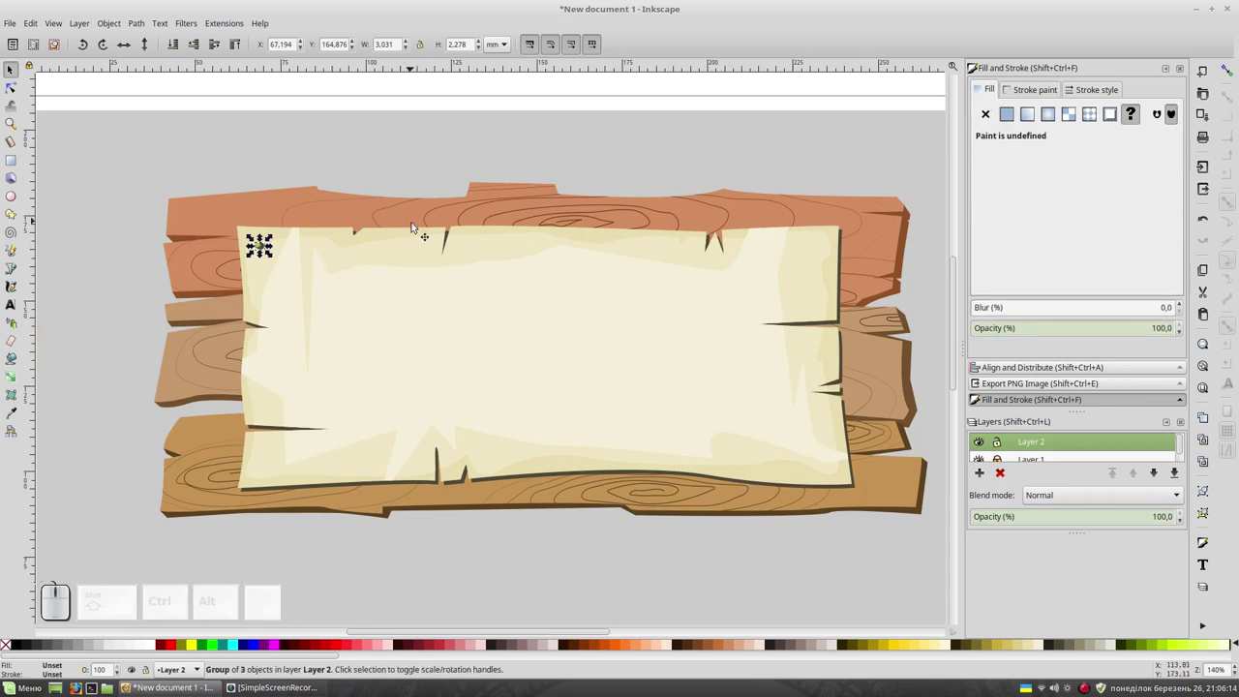
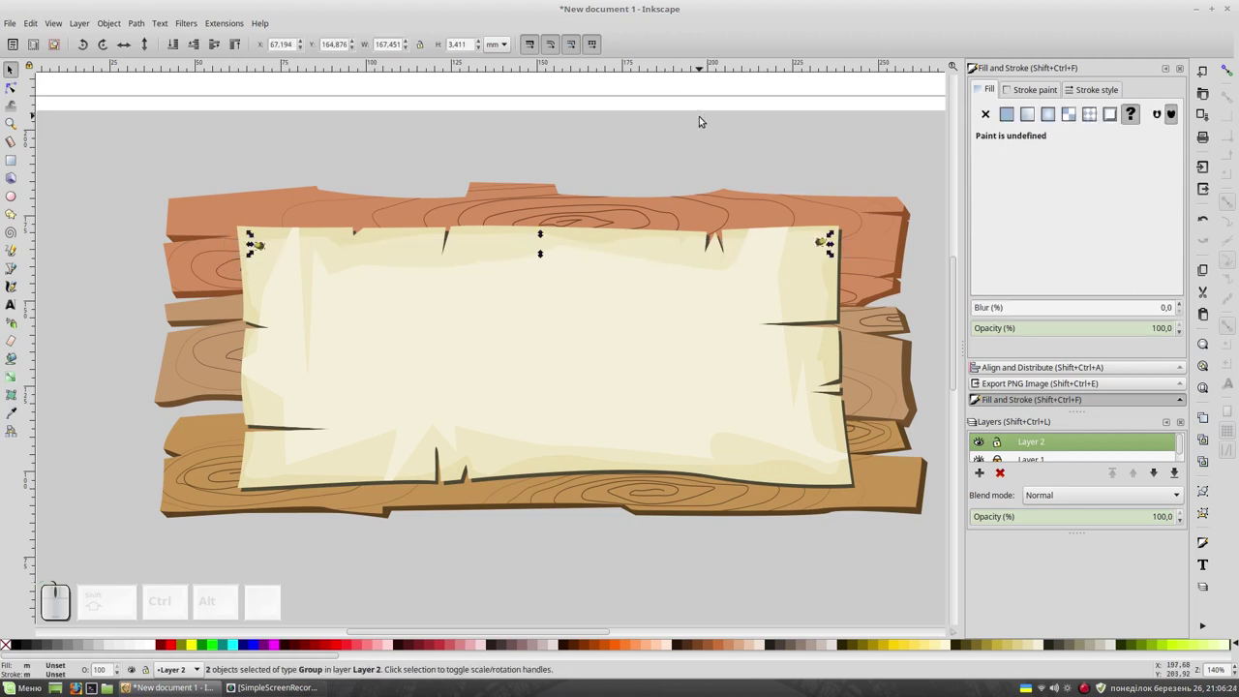
key(ctrl+d)
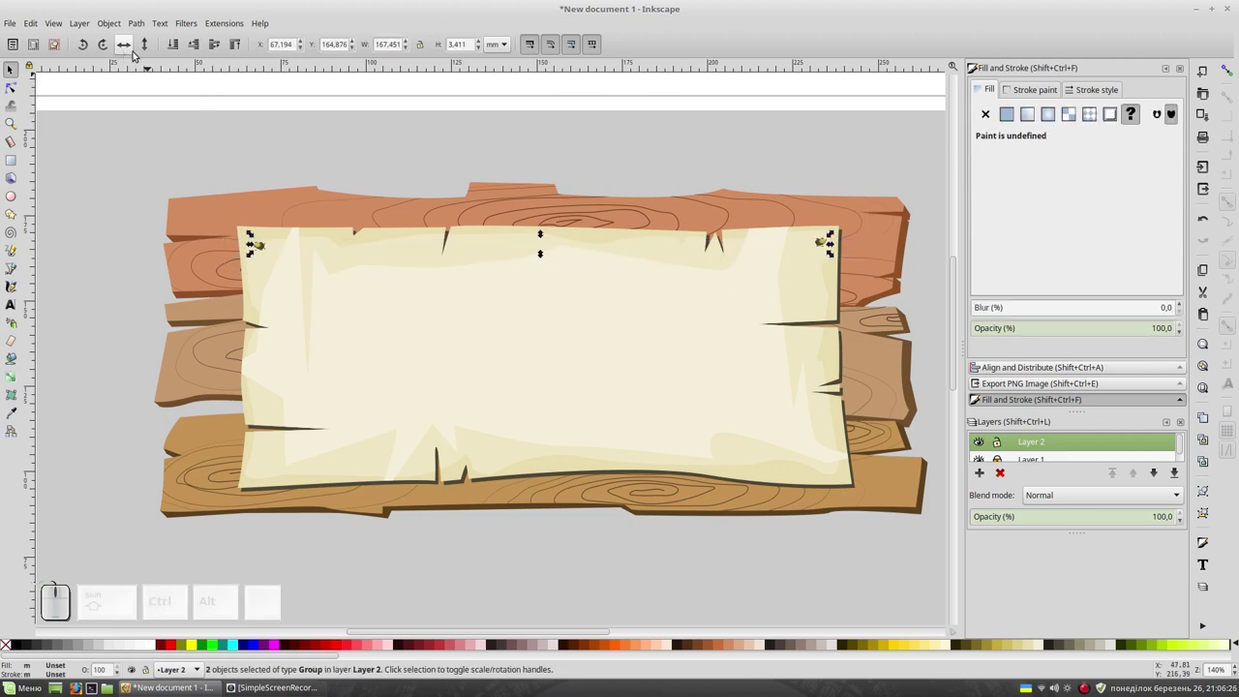
click(147, 39)
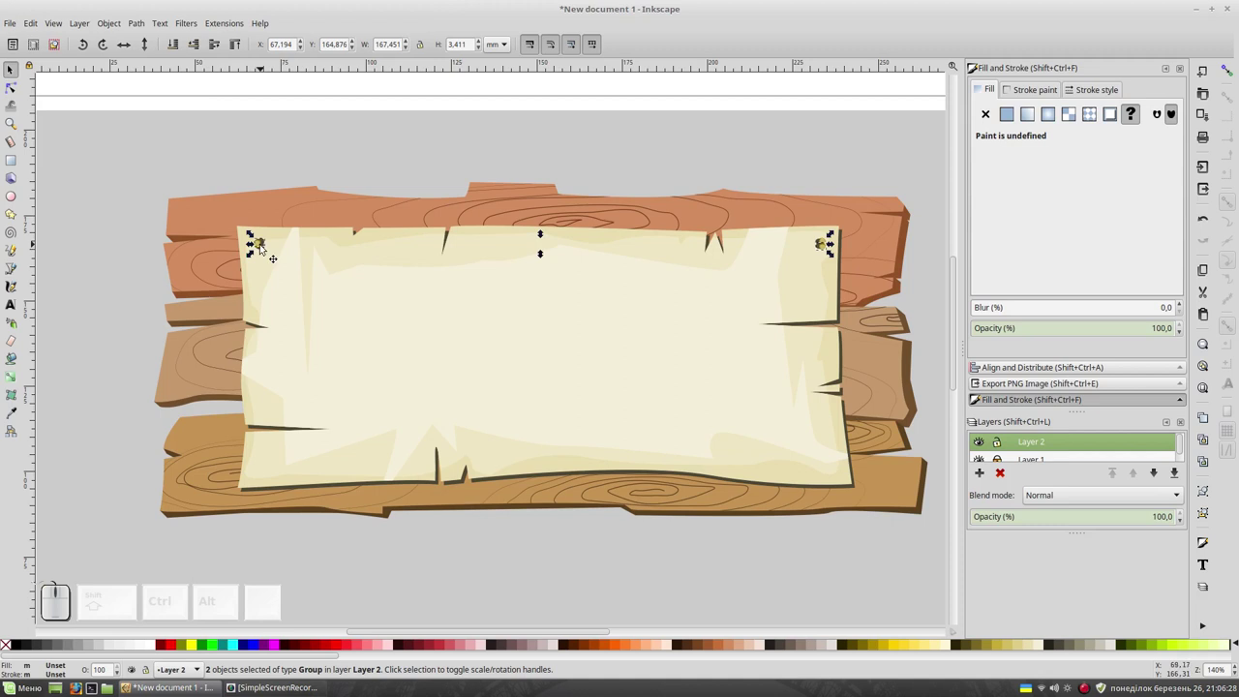
drag(260, 242, 441, 531)
click(613, 574)
click(825, 475)
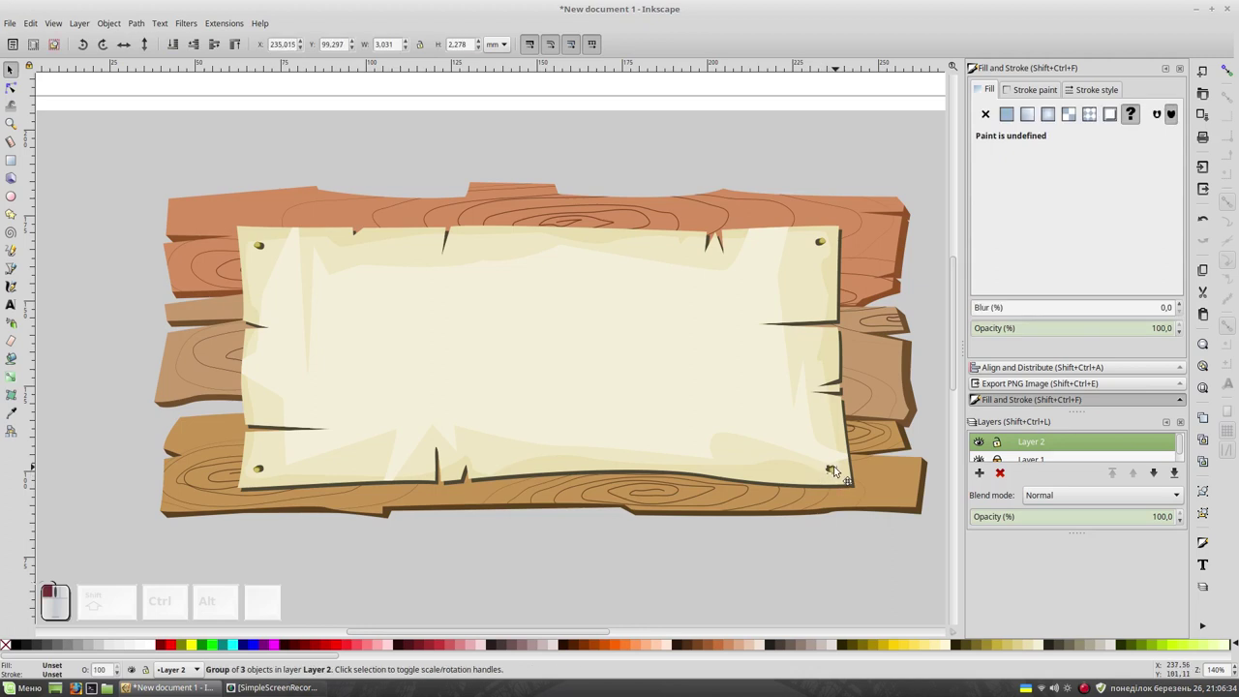
Deselect everything and zoom out to show the whole page.
click(841, 569)
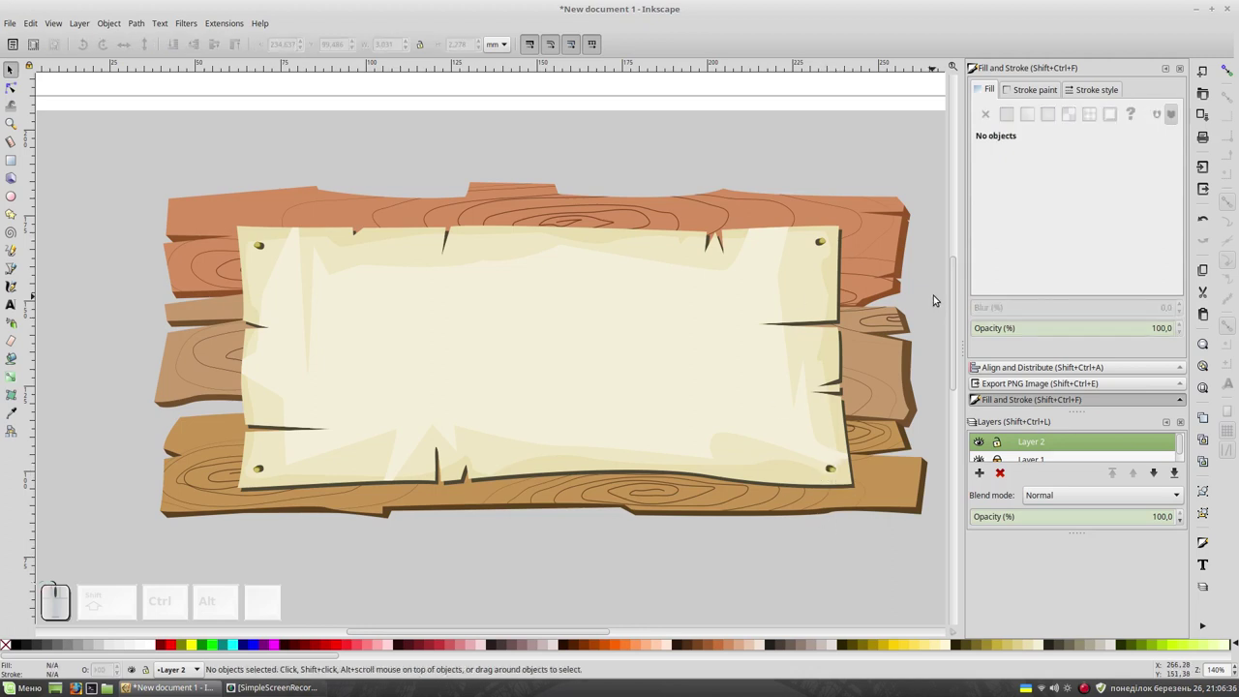
key(space)
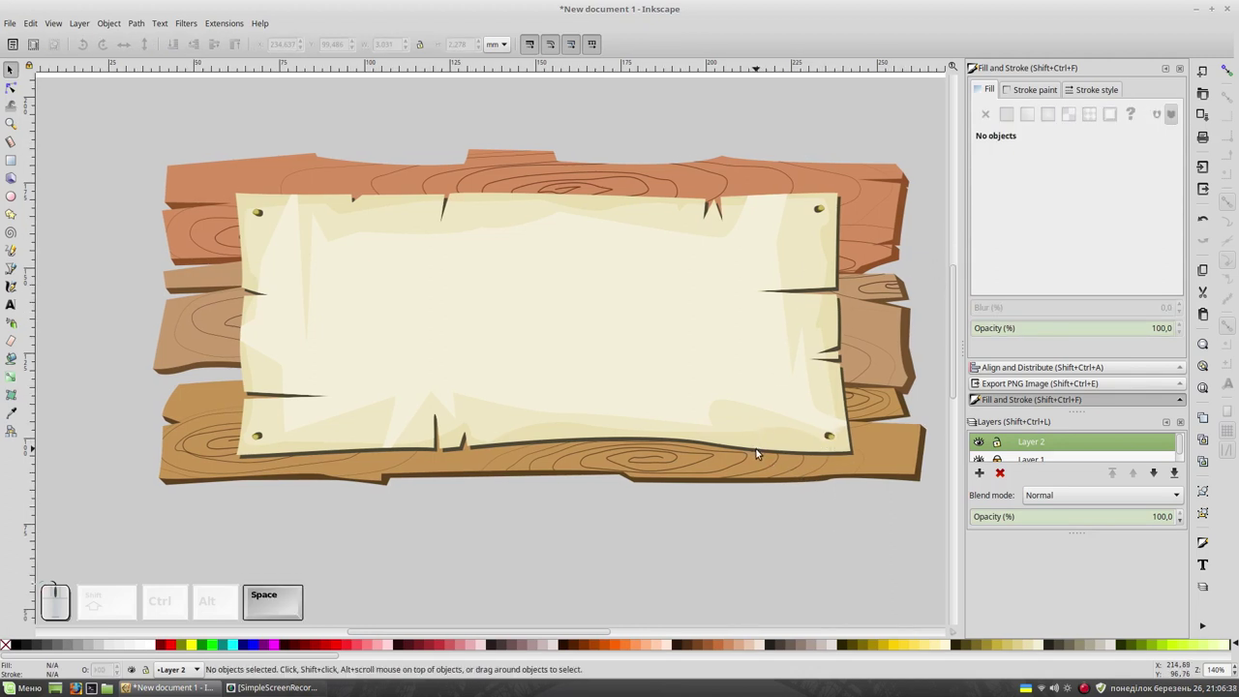
key(KP_Subtract)
key(space)
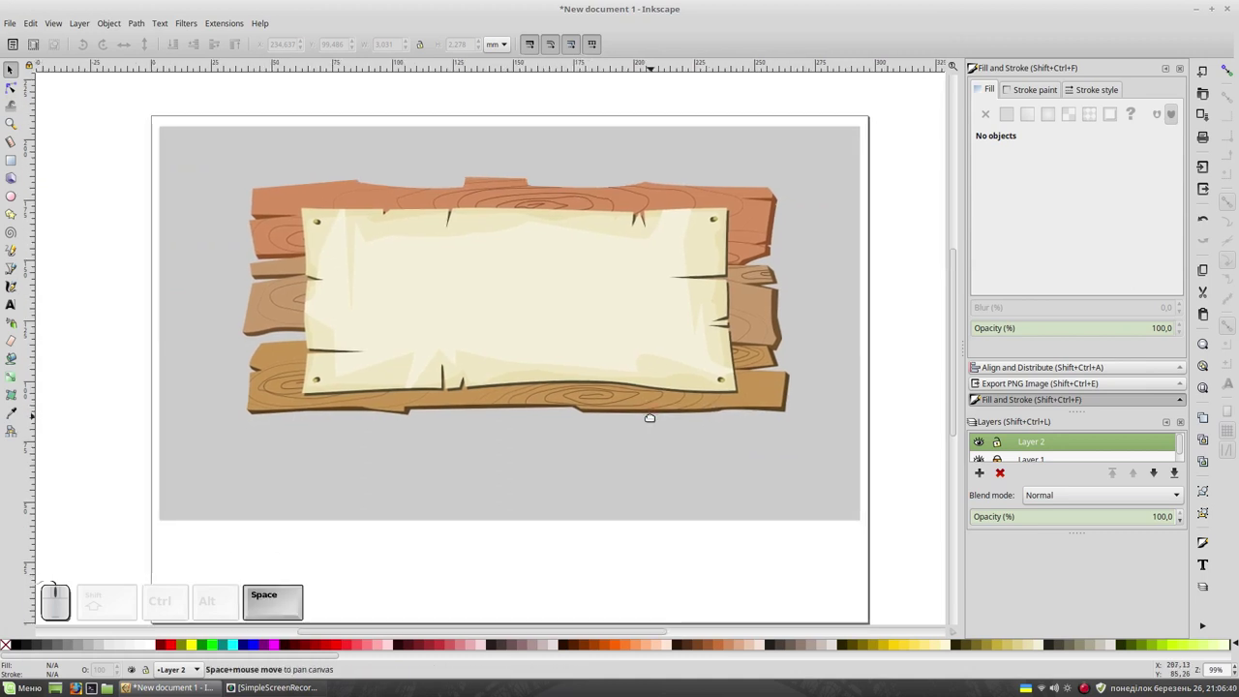
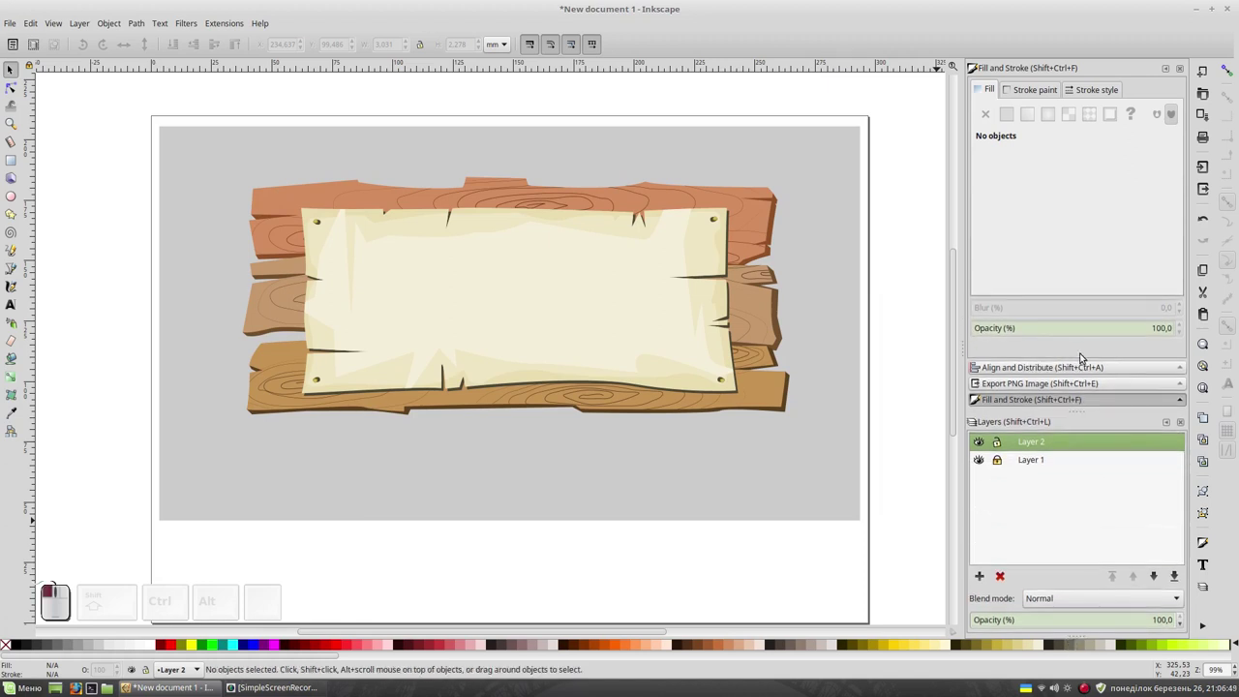
Unlock Layer 1, select the grey background rectangle and fill it with a linear gradient.
click(1046, 466)
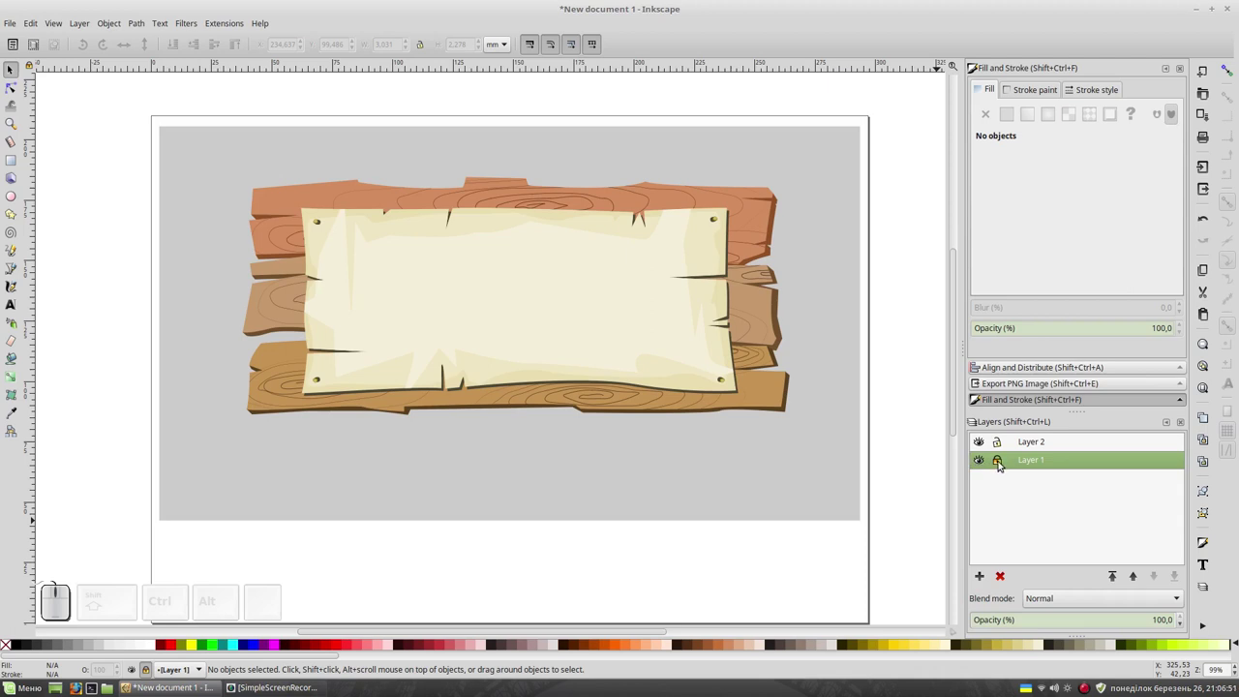
click(1002, 467)
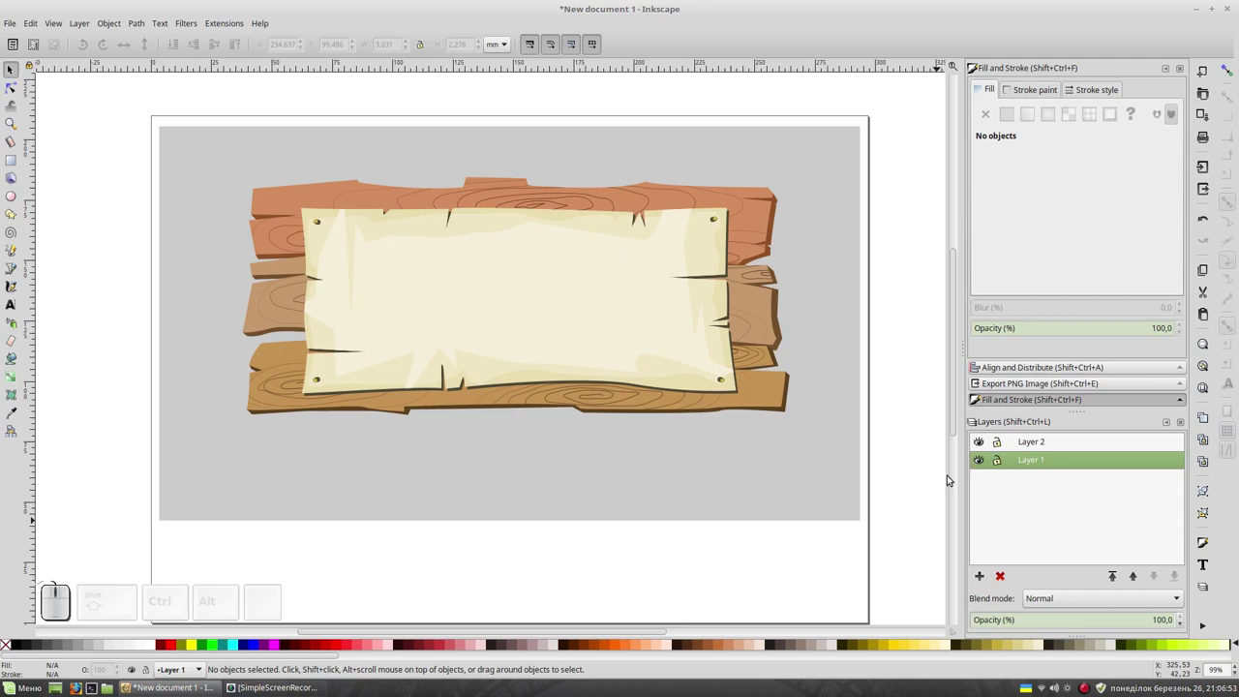
click(736, 464)
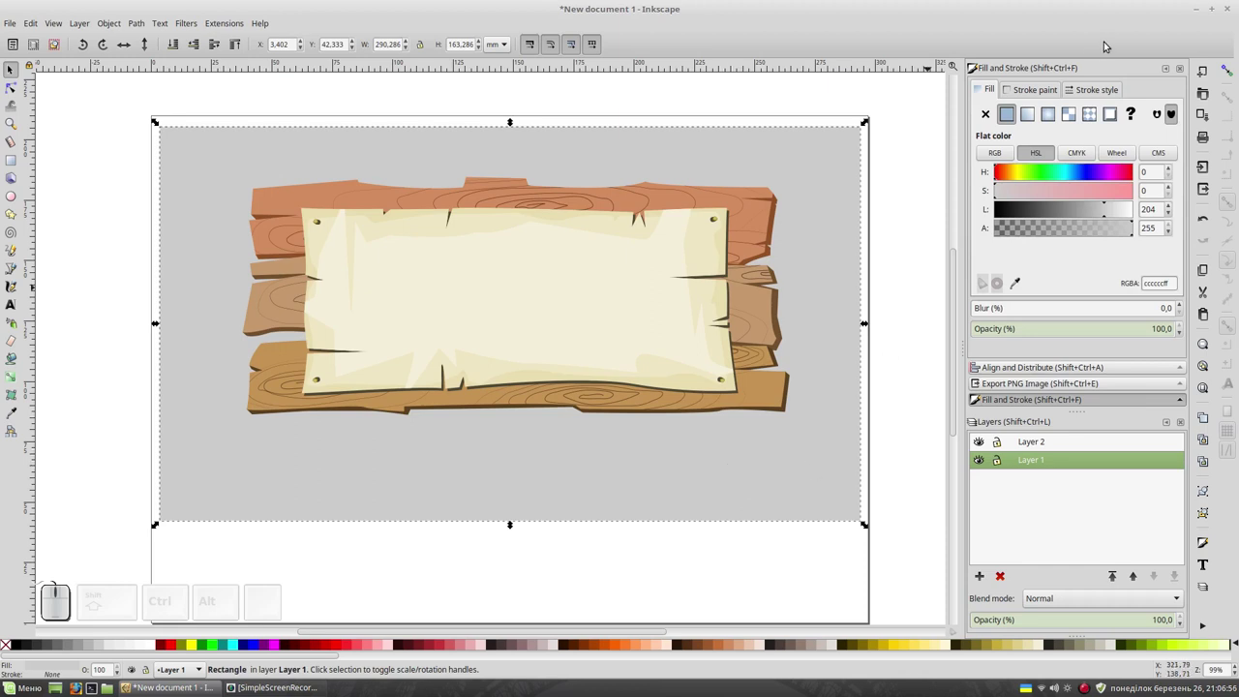
click(1033, 116)
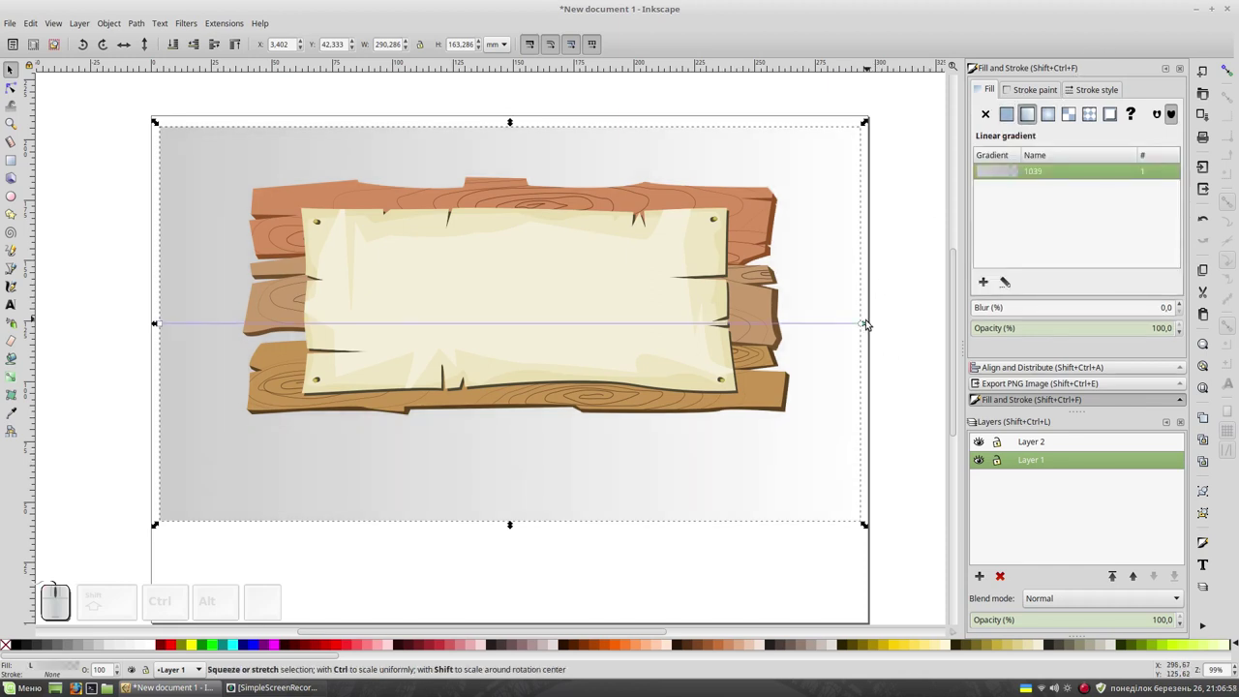
Drag the gradient handles so it runs vertically from the top to the bottom edge.
click(860, 323)
drag(1126, 236, 1090, 272)
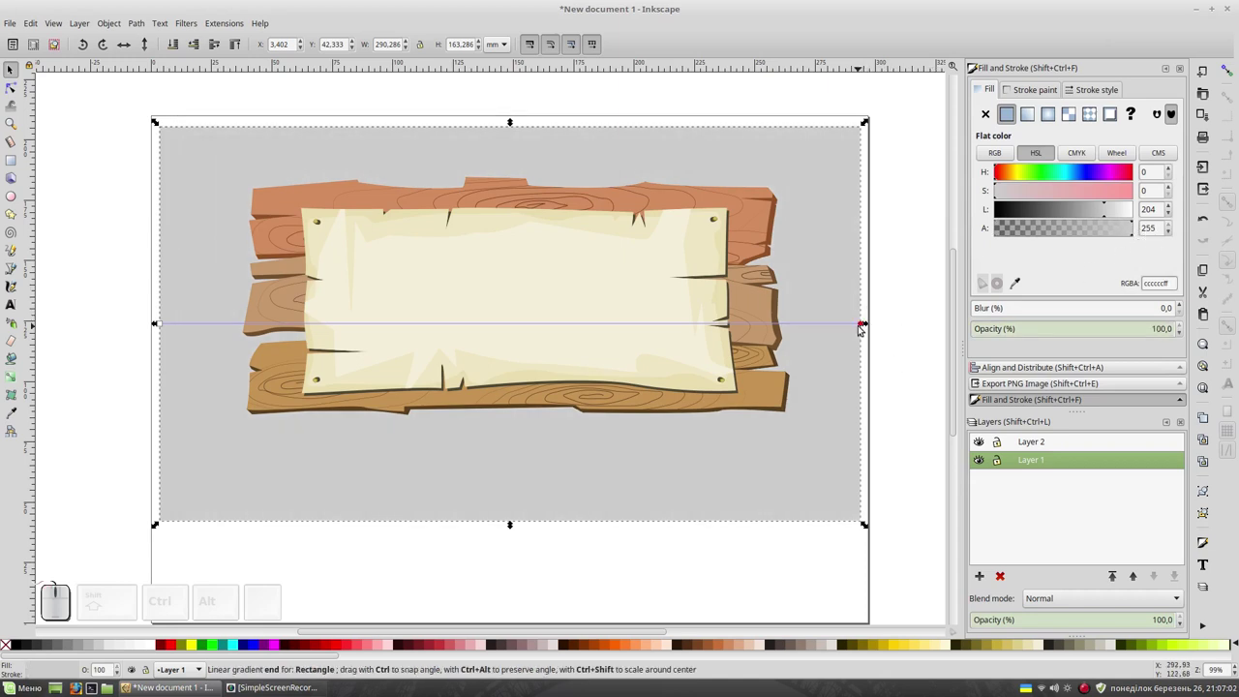
drag(864, 325, 222, 328)
drag(165, 325, 530, 524)
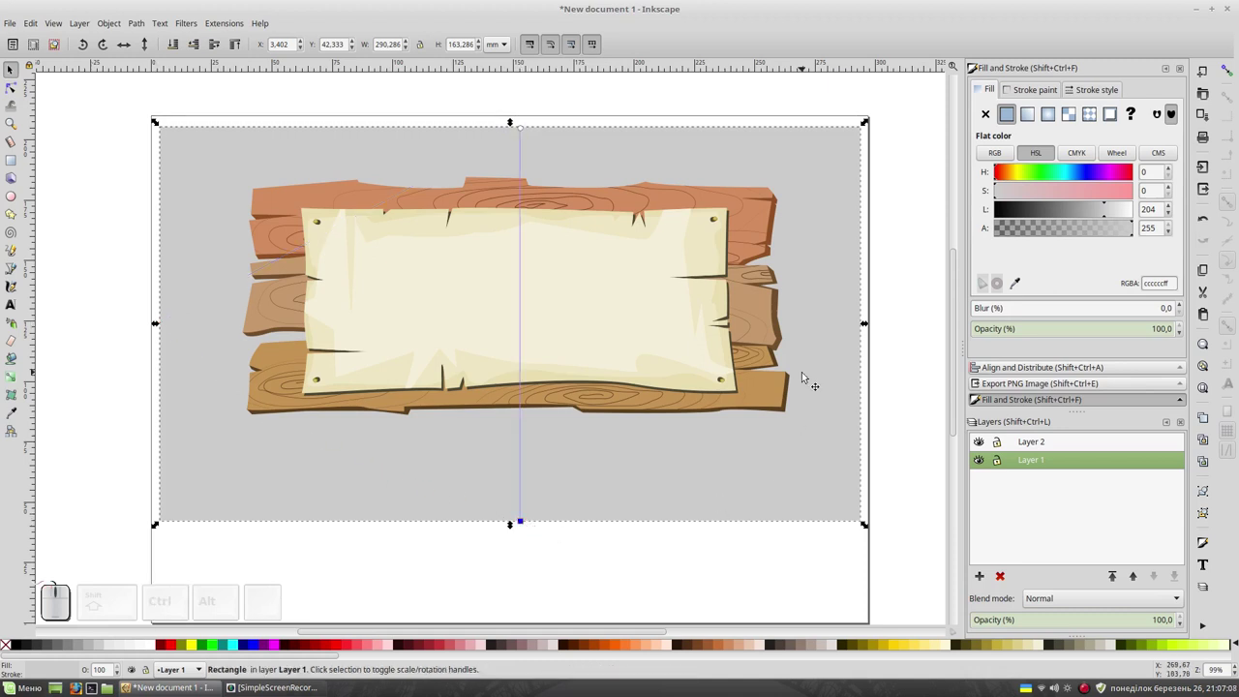
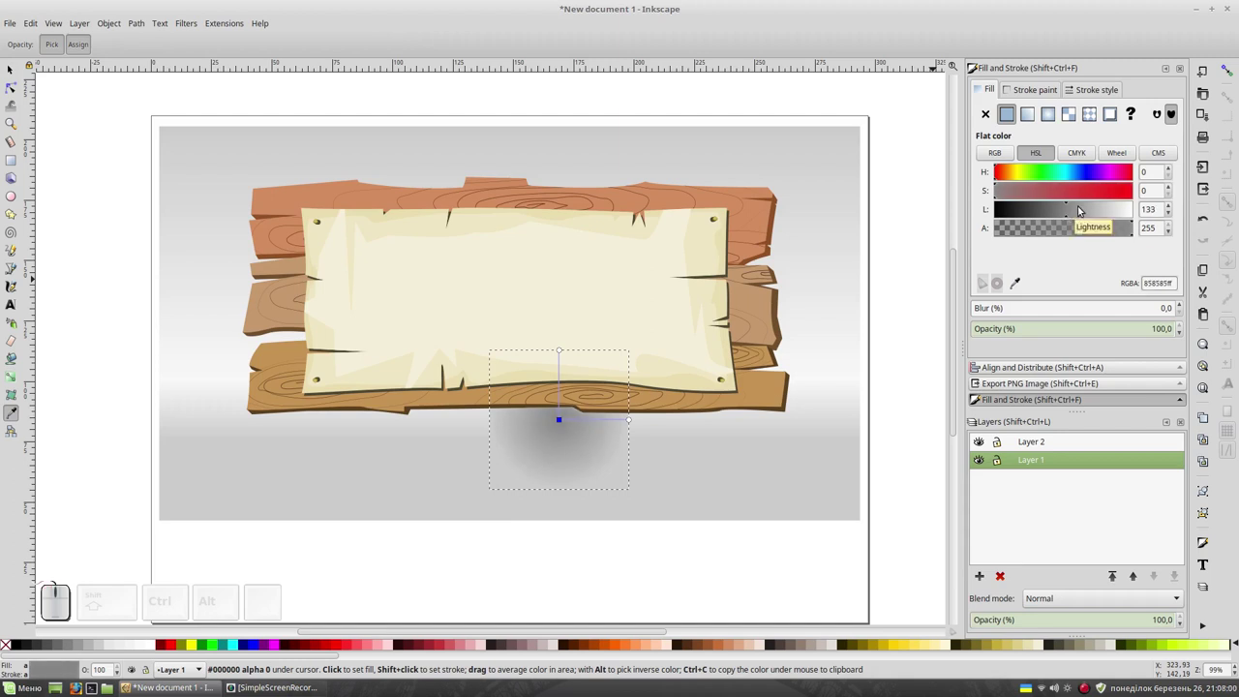
Squash the shadow circle into a wide thin ellipse below the sign and select it with the background for aligning.
key(F1)
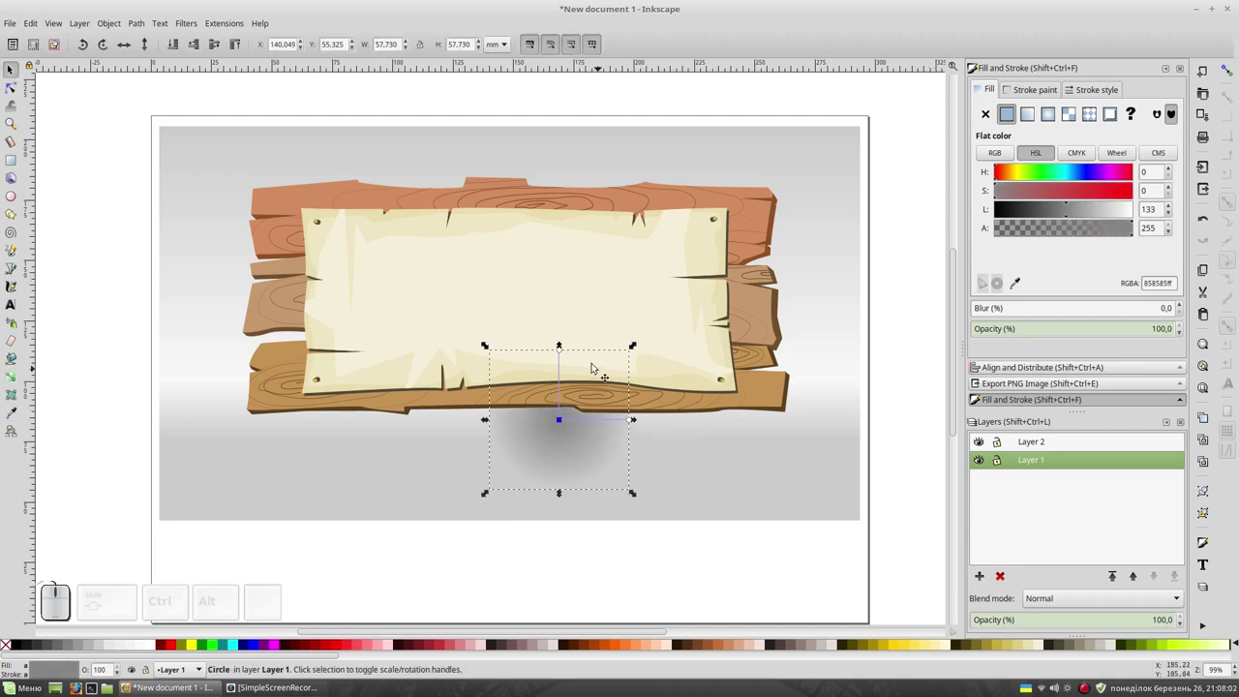
drag(565, 347, 675, 473)
drag(640, 476, 736, 477)
drag(671, 481, 878, 475)
drag(808, 472, 863, 481)
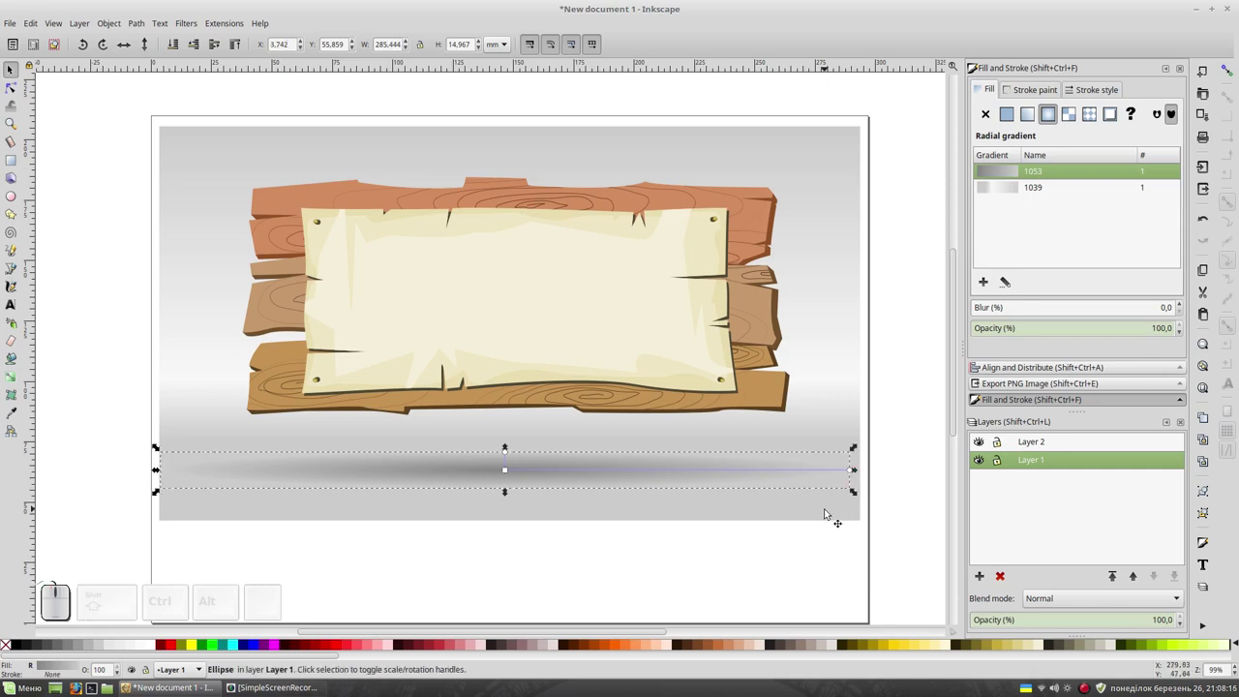
click(652, 519)
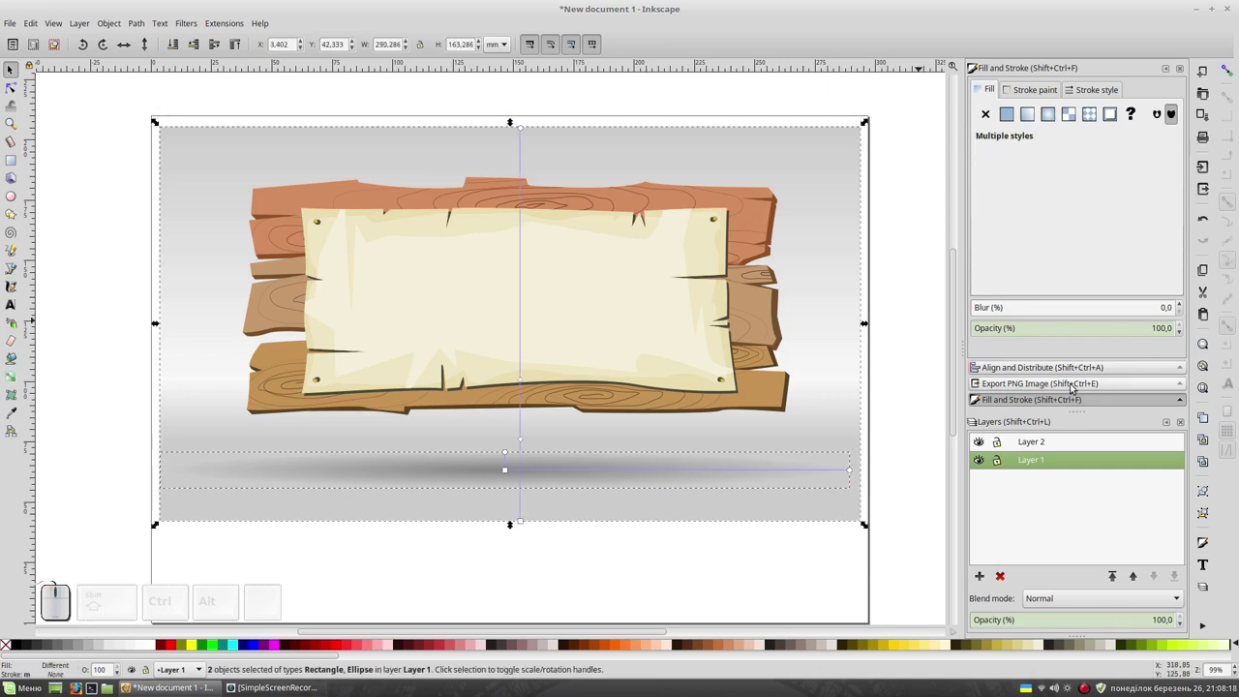
click(1081, 371)
Center the shadow horizontally on the background and check its fill settings.
click(1110, 146)
click(911, 243)
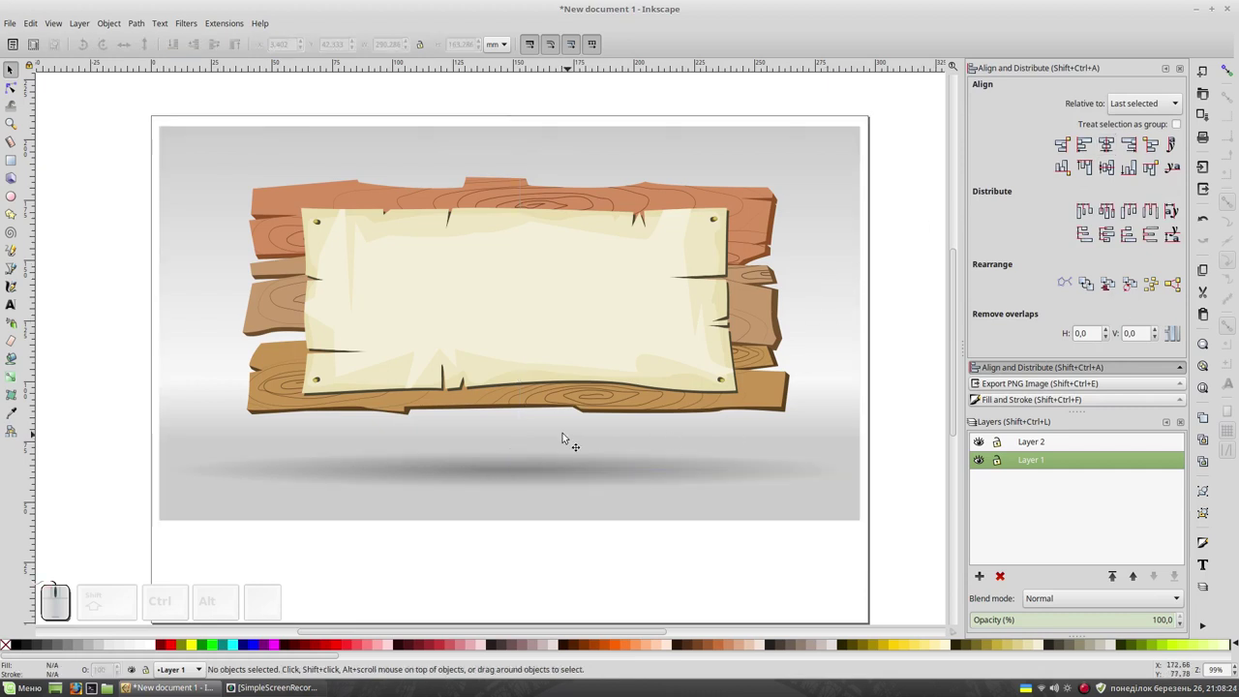
click(538, 475)
click(510, 469)
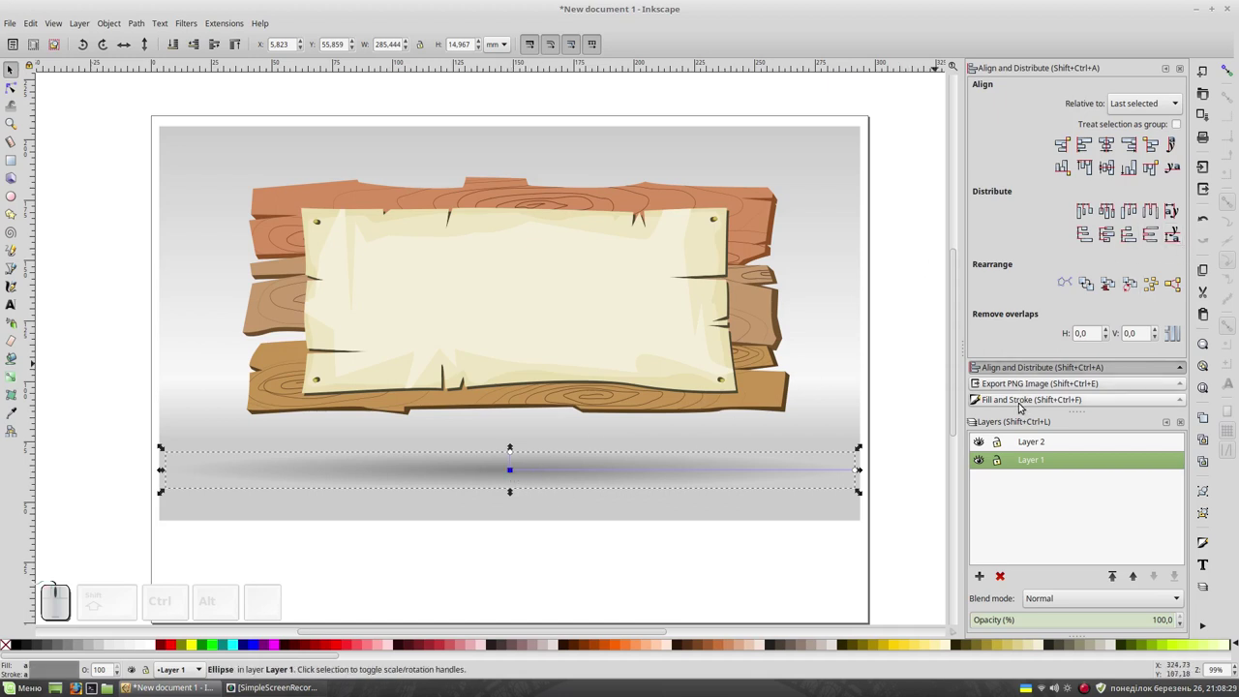
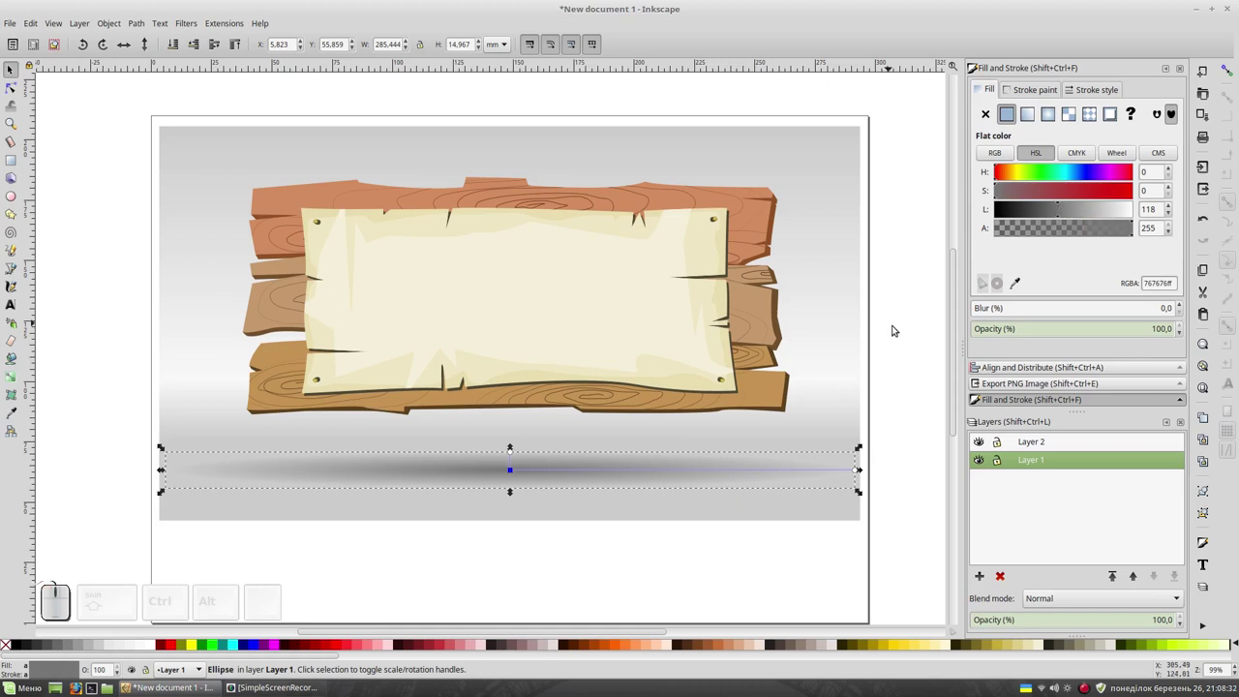
Deselect everything and re-center the page in view.
click(913, 328)
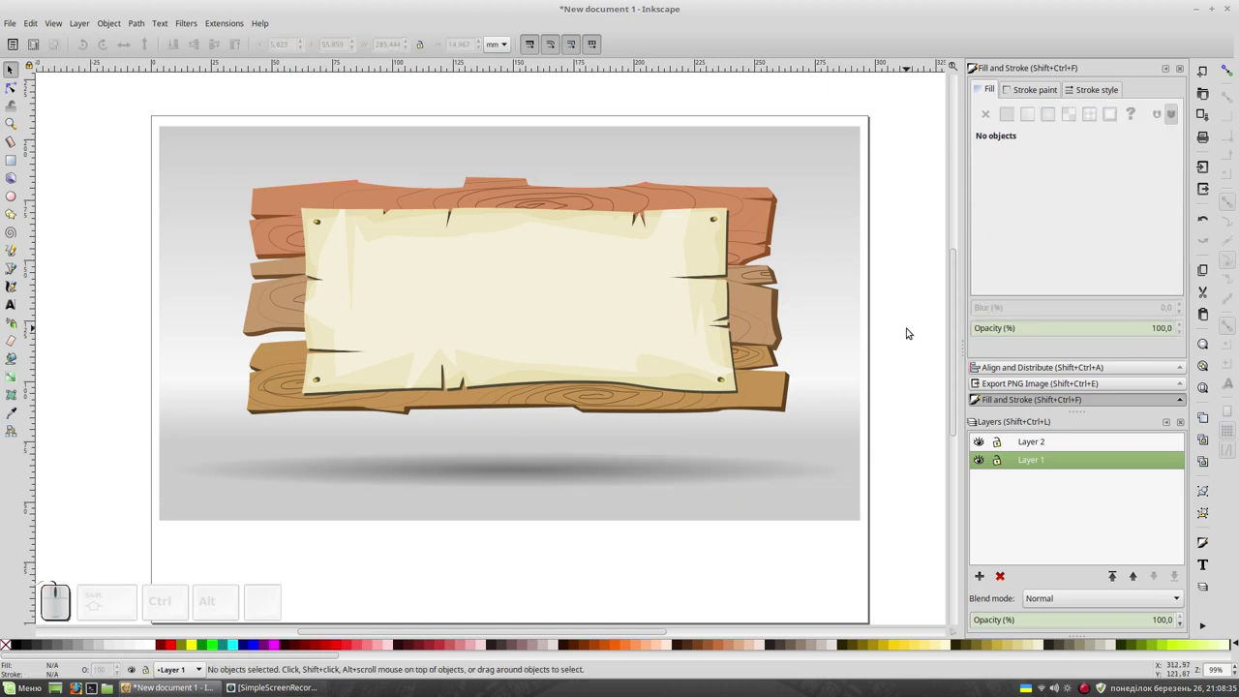
click(575, 568)
key(space)
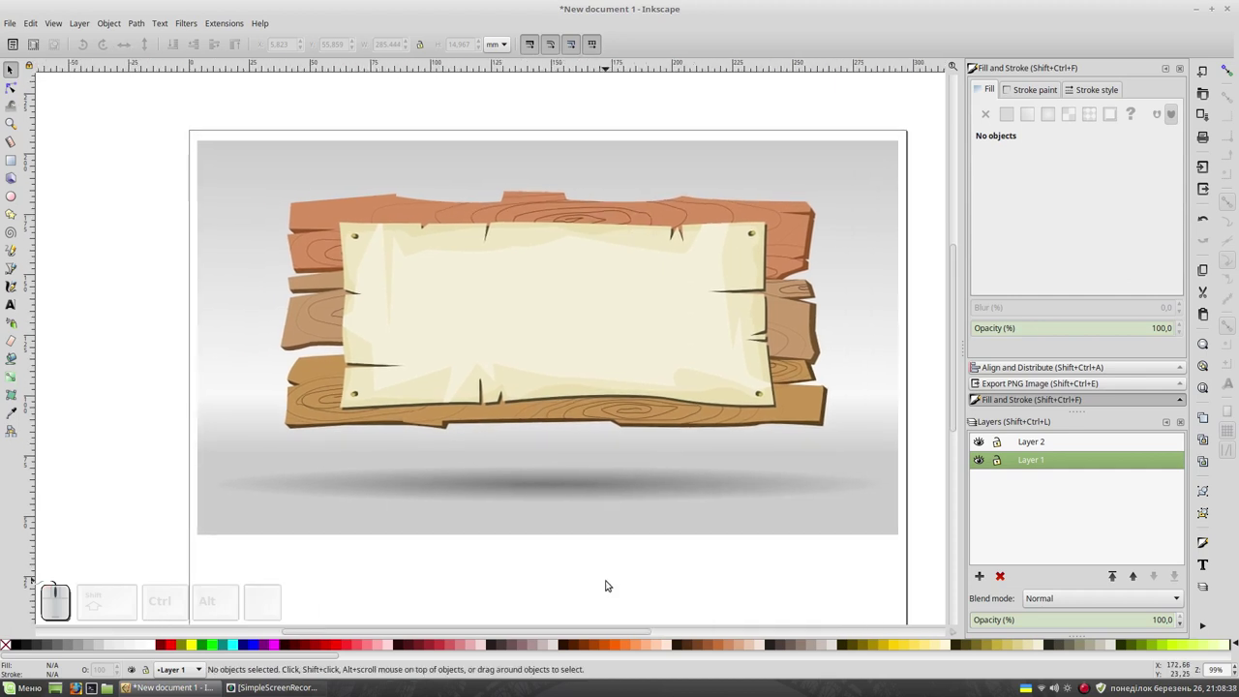